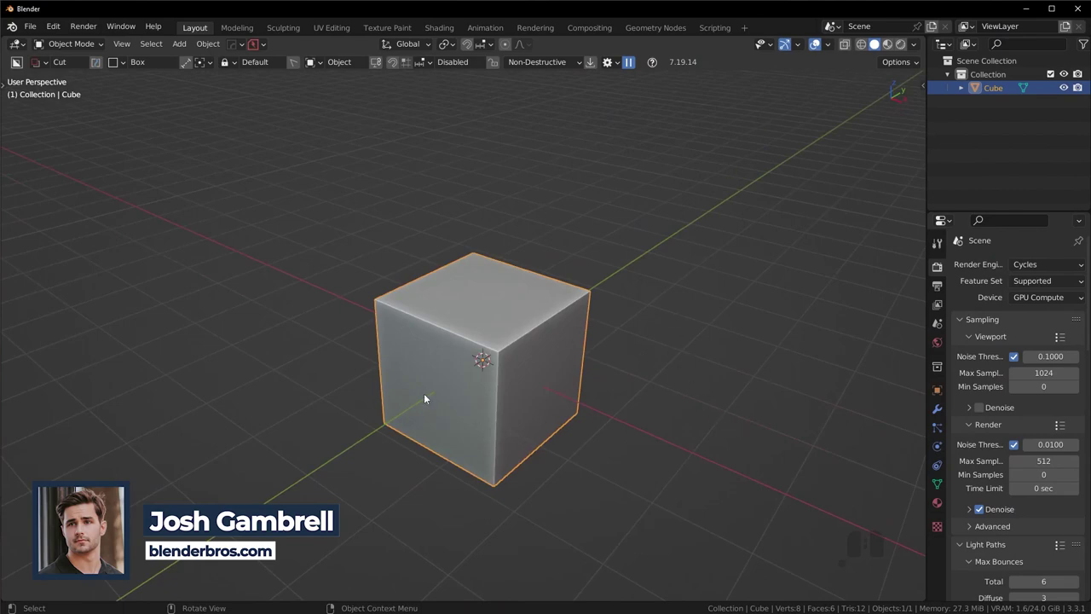
Step: Change the viewport shading options for a clearer view of the cube
left_click(916, 49)
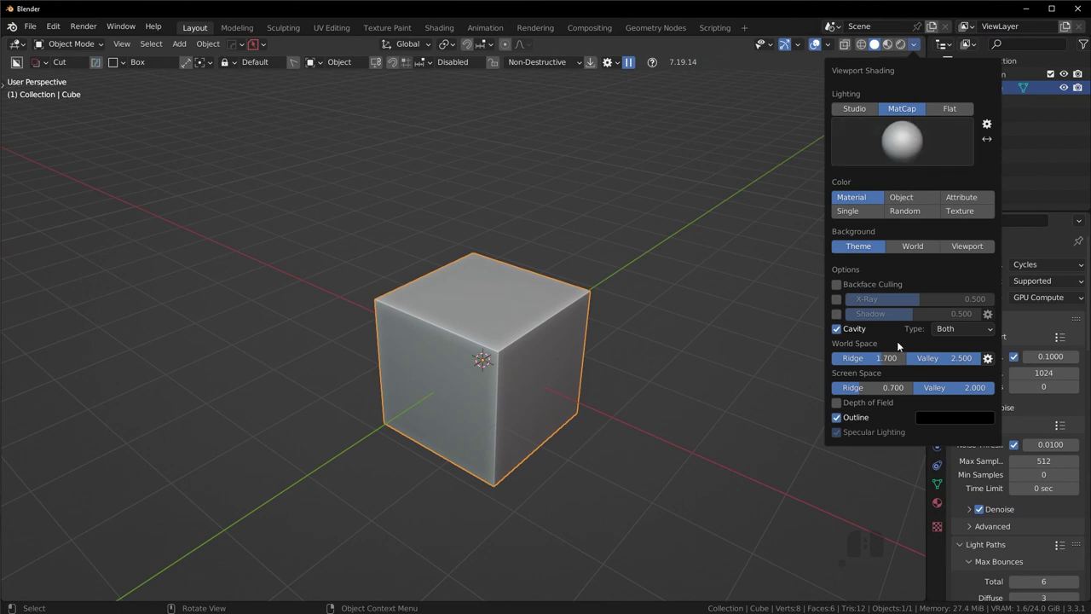
left_click(952, 326)
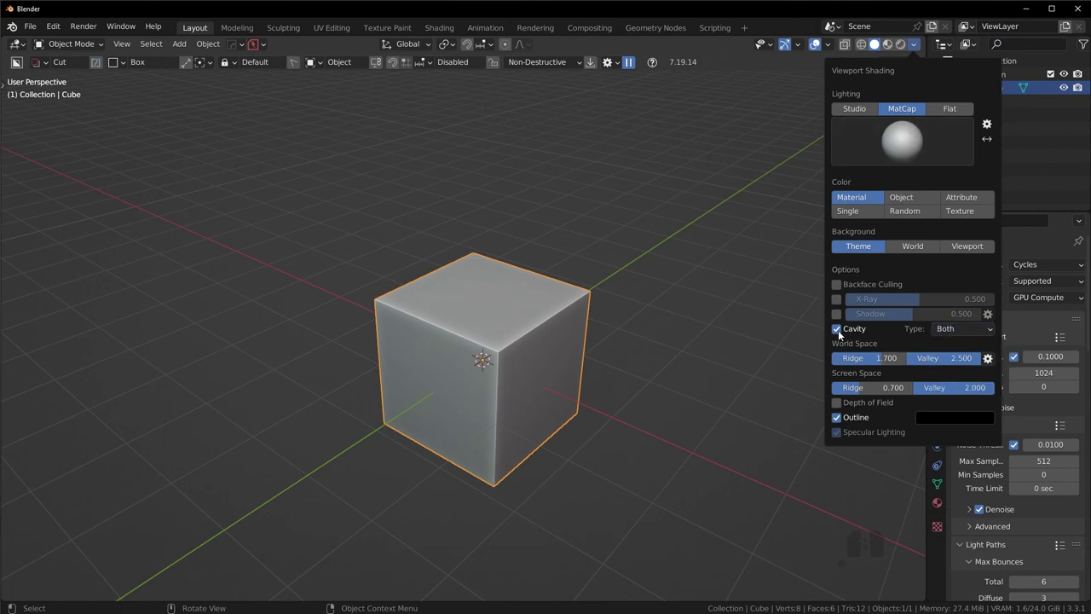
left_click(843, 331)
left_click(843, 330)
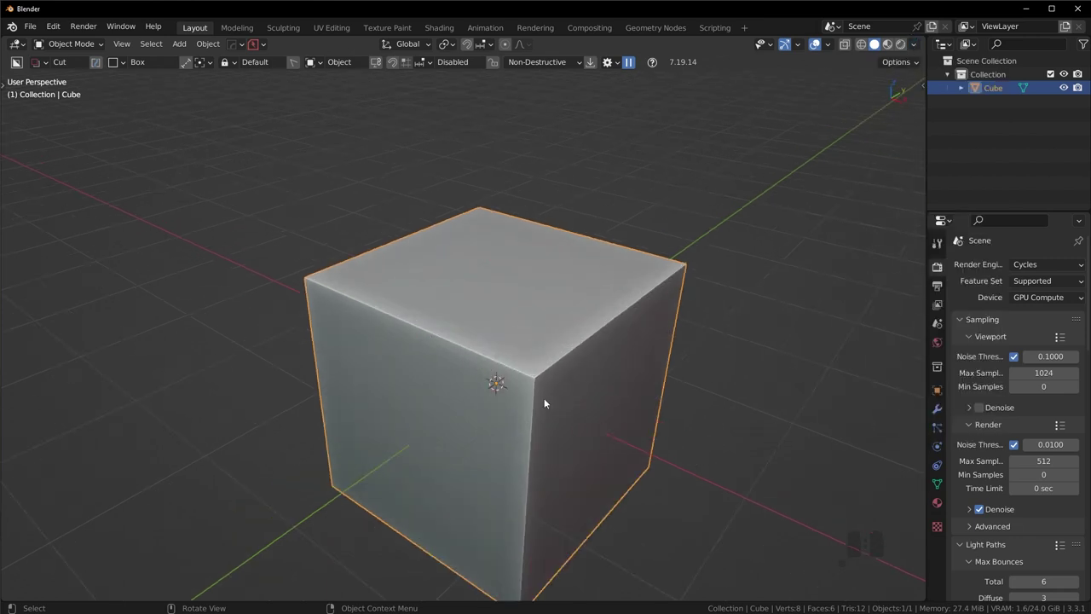
Step: From top view, scale the cube along X to 0.1555 so it becomes very narrow
left_click_drag(585, 374, 689, 363)
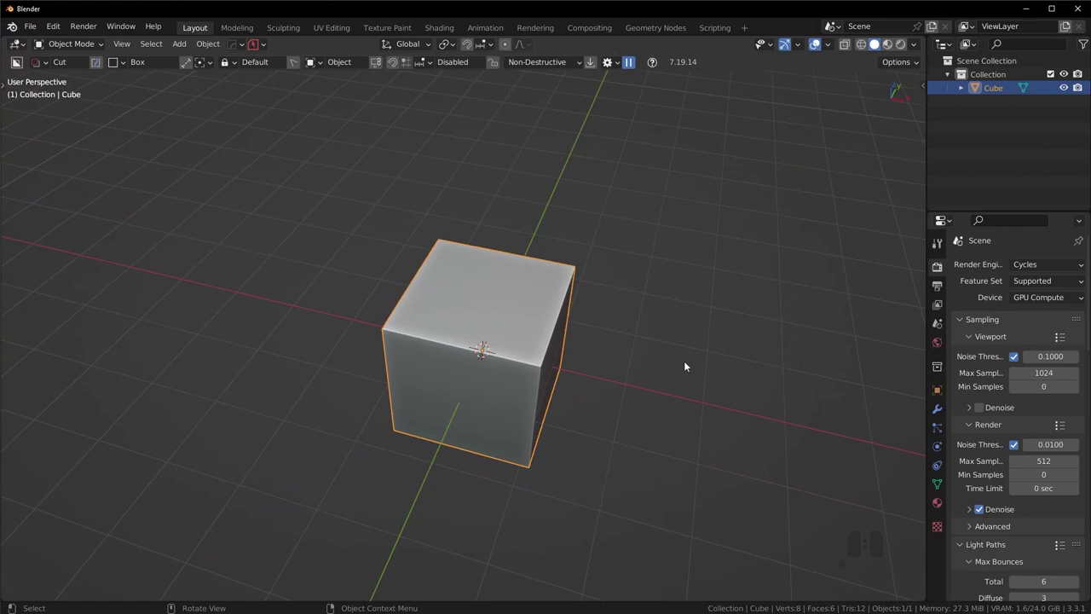
key("KP_7")
key("s")
key("y")
key("x")
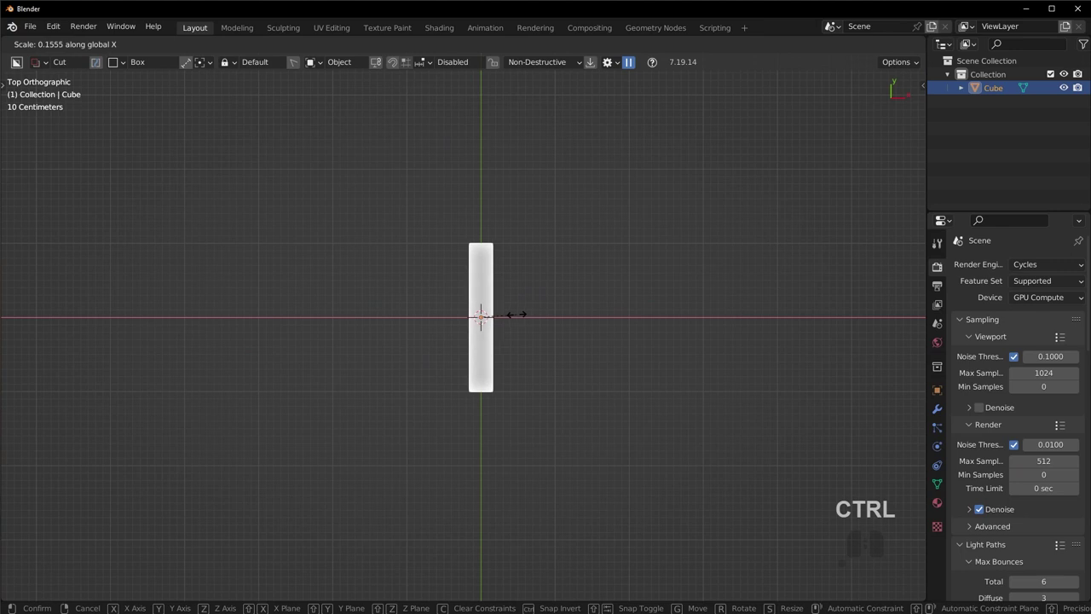
left_click(517, 317)
Step: Scale the cube along Y by 2 to double its length
key("y")
key("s")
key("y")
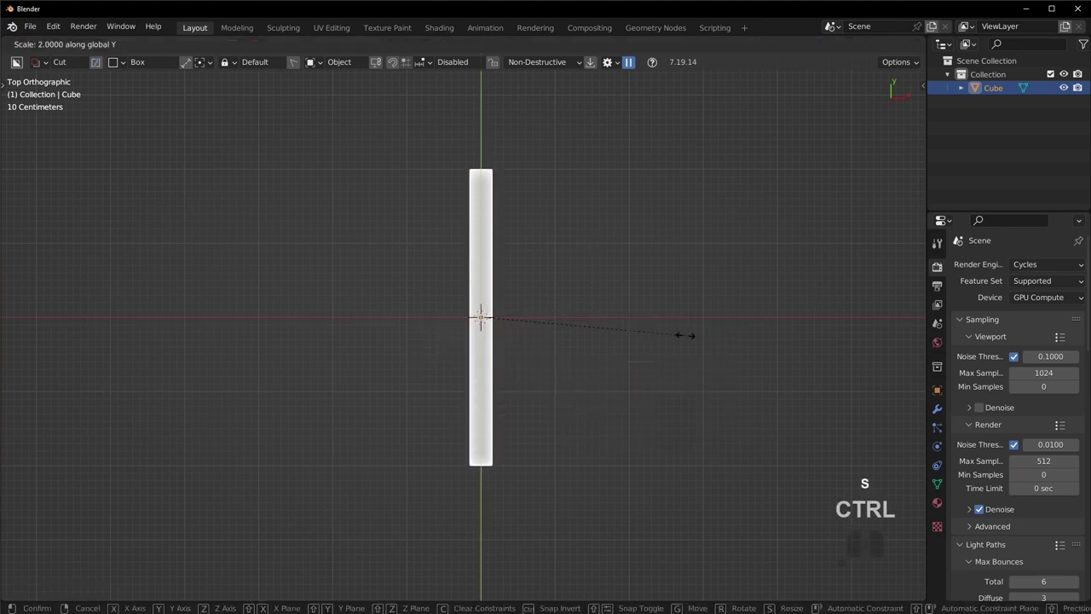
left_click(730, 344)
Step: Adjust the slab's height along Z from side view and orbit to check its plank proportions
middle_click(671, 325)
key("KP_6")
key("KP_3")
key("s")
key("z")
left_click(648, 362)
left_click_drag(500, 338, 645, 427)
key("KP_7")
left_click_drag(637, 447, 431, 336)
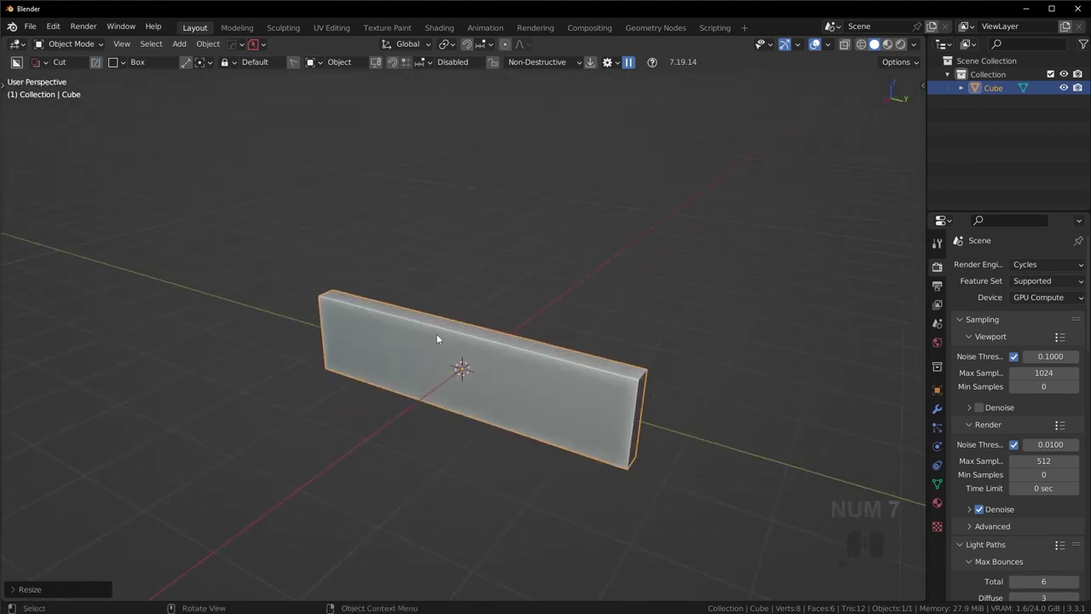
left_click_drag(529, 347, 649, 373)
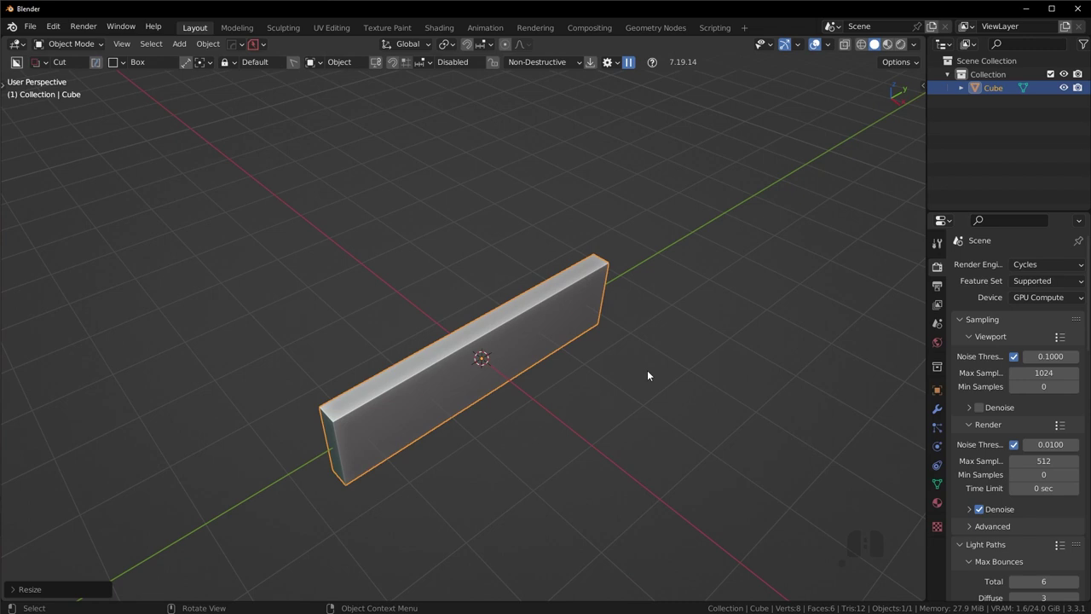
key("KP_7")
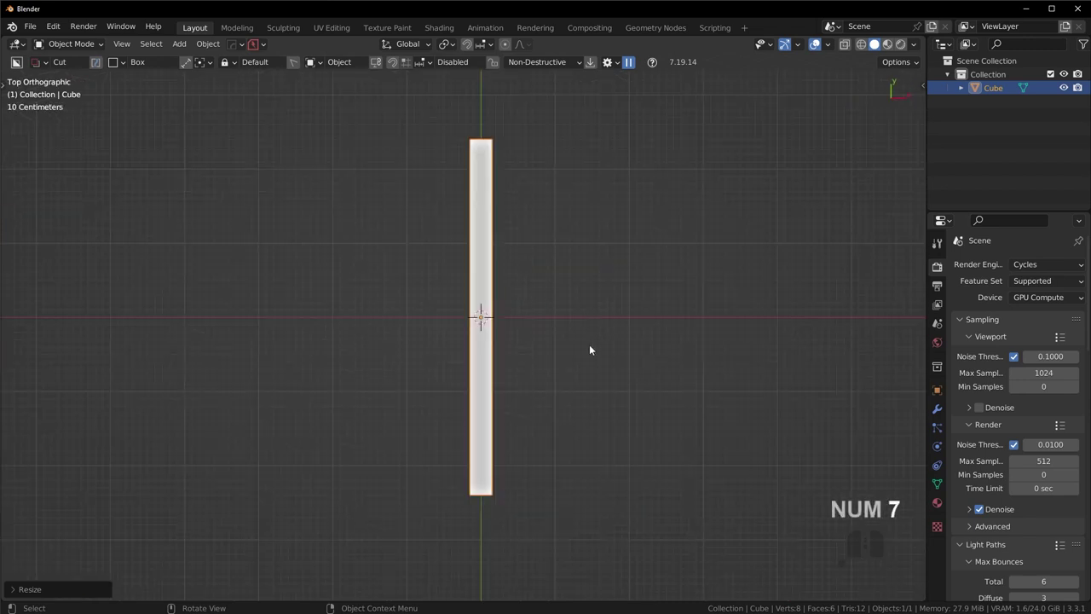
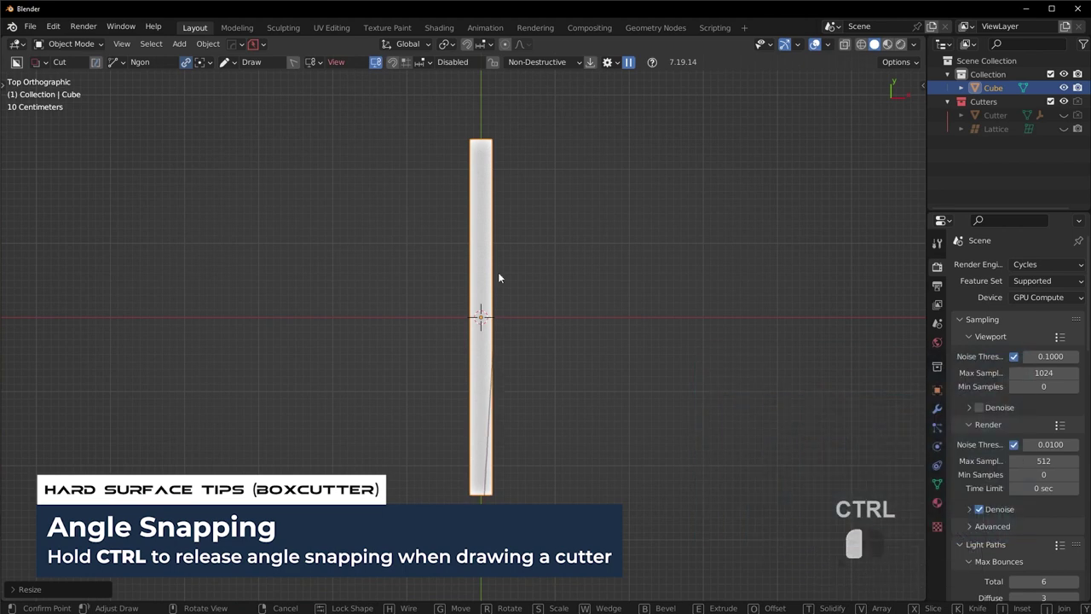
Step: Try a first BoxCutter cut on the slab, inspect it and undo it
left_click(560, 498)
double_click(561, 497)
left_click_drag(665, 445, 496, 346)
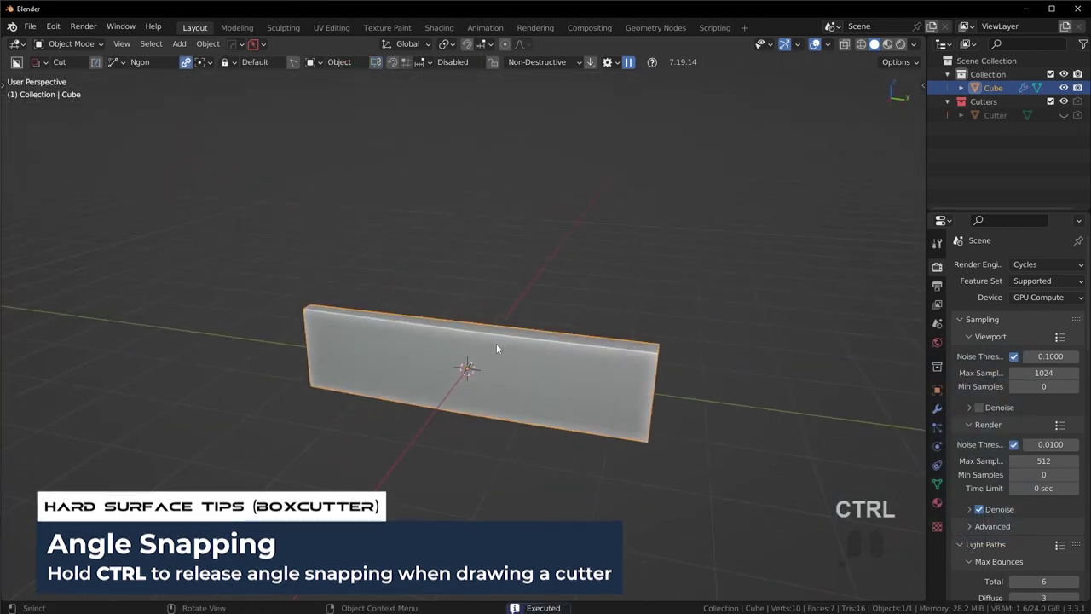
left_click_drag(539, 357, 580, 388)
key("KP_7")
key("ctrl+z")
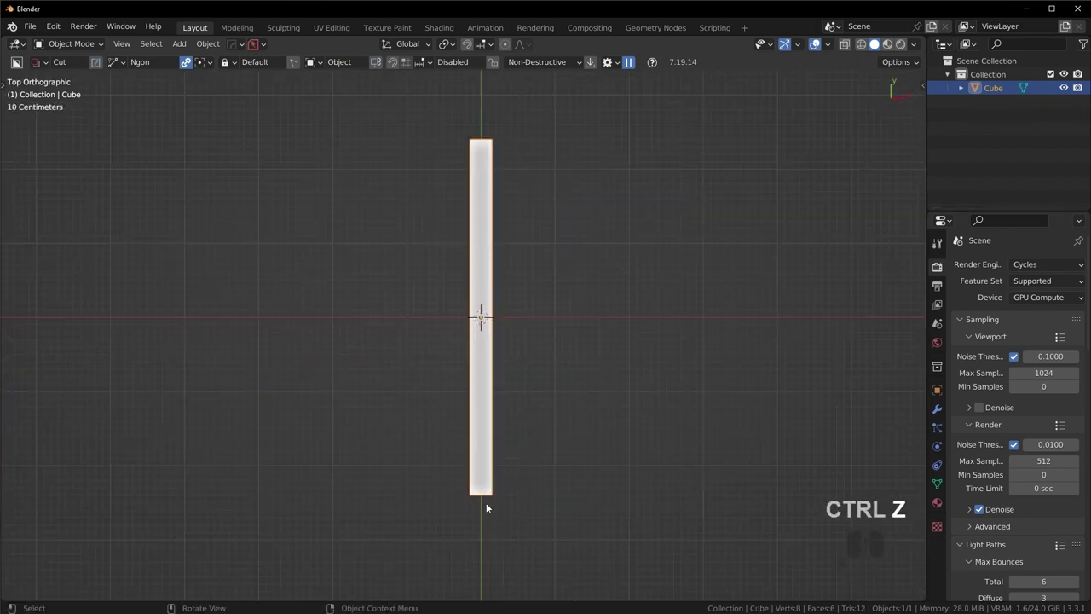
Step: Draw an ngon cutter over the slab in top view and extrude it through
left_click_drag(487, 492, 492, 333)
left_click(500, 120)
left_click(556, 143)
left_click(619, 579)
double_click(614, 574)
left_click_drag(698, 453, 575, 375)
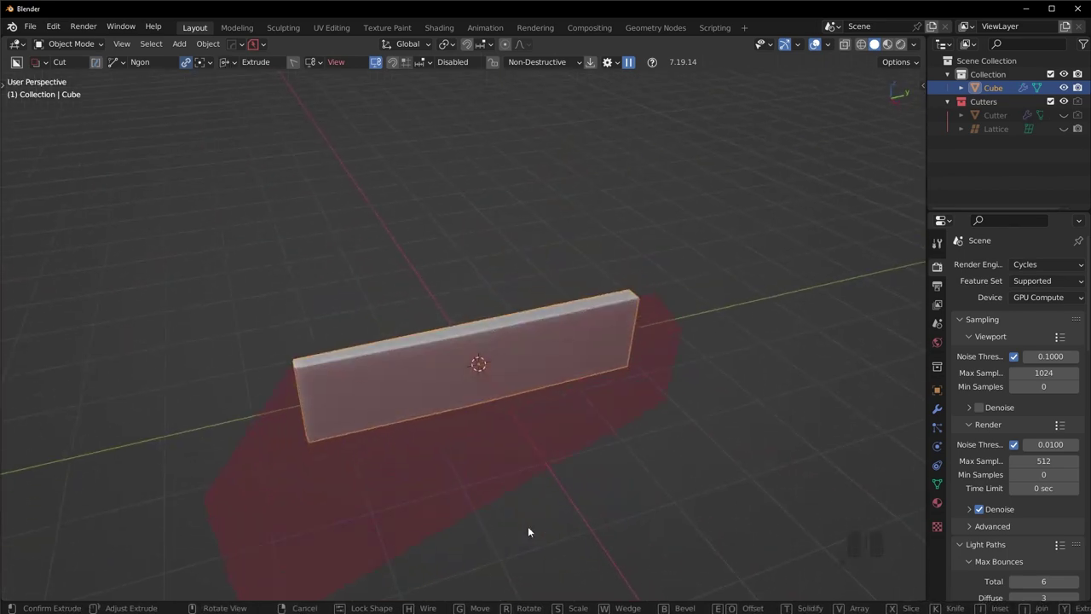
left_click(535, 525)
left_click_drag(591, 454, 626, 441)
Step: From front view, attempt angled cuts along the top edge, cancelling the misplaced ones
key("KP_1")
left_click_drag(491, 302, 531, 350)
double_click(569, 290)
left_click_drag(566, 298, 550, 312)
key("Escape")
key("Escape")
key("KP_1")
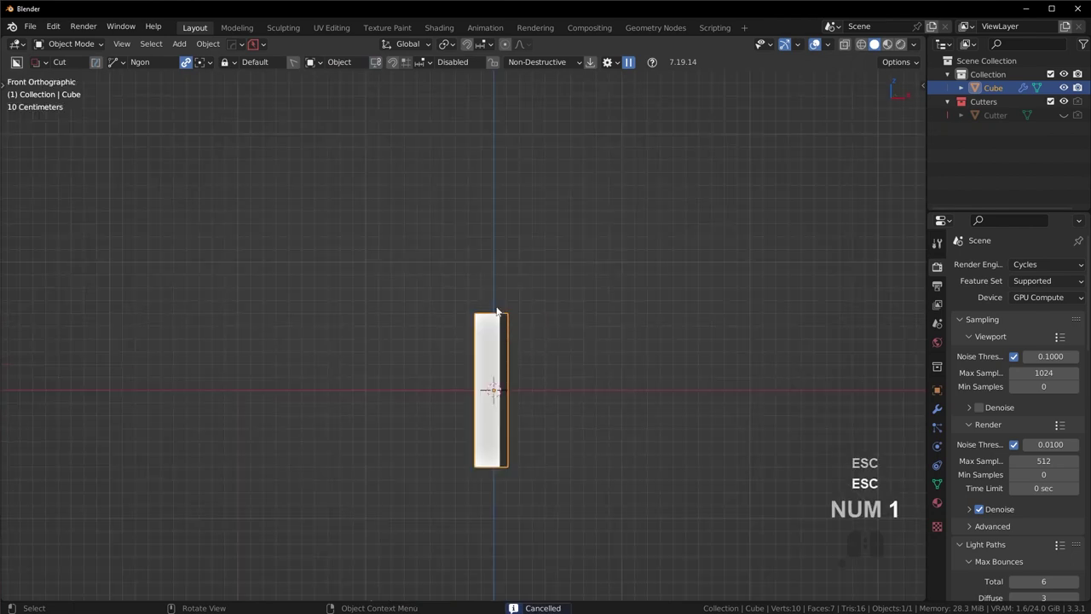
left_click_drag(490, 302, 529, 346)
key("Escape")
key("Escape")
Step: Cut the angled chamfer along the slab's top edge and orbit to check the bevel
left_click_drag(489, 306, 542, 349)
double_click(554, 289)
left_click_drag(543, 304, 493, 340)
left_click(774, 169)
left_click_drag(710, 342, 524, 369)
left_click_drag(532, 368, 688, 340)
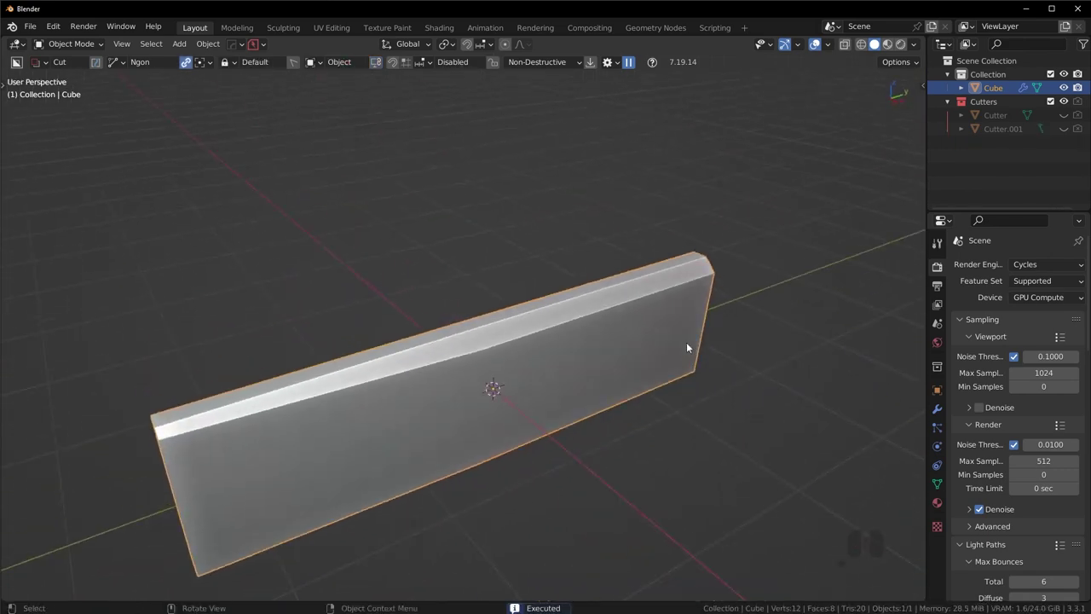
Step: From side view, draw an ngon cutter tapering the slab's lower edge, cancelling stray cuts
key("KP_3")
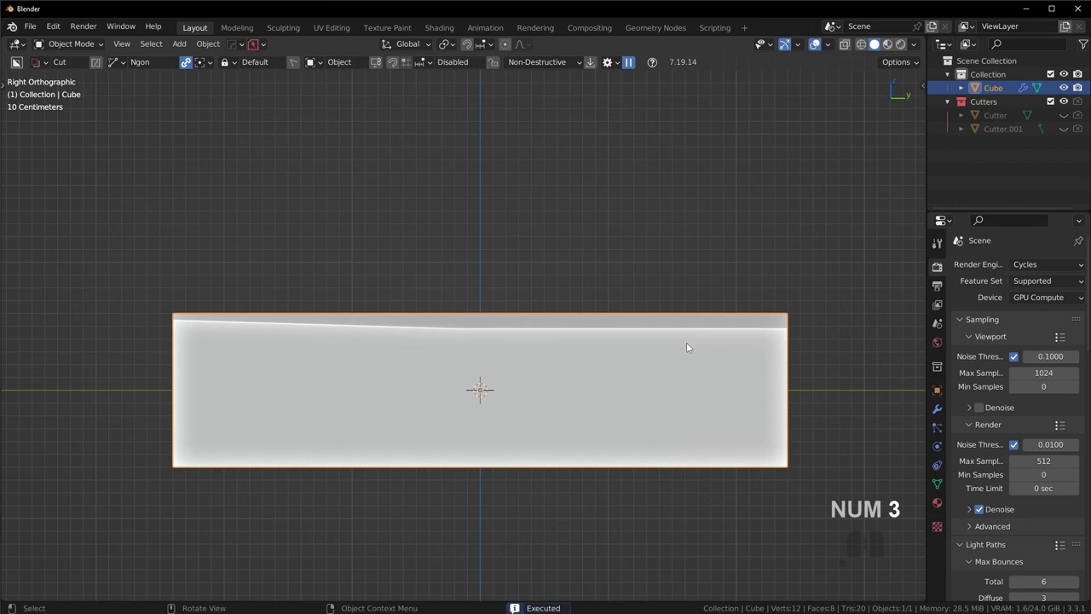
left_click_drag(665, 343, 650, 382)
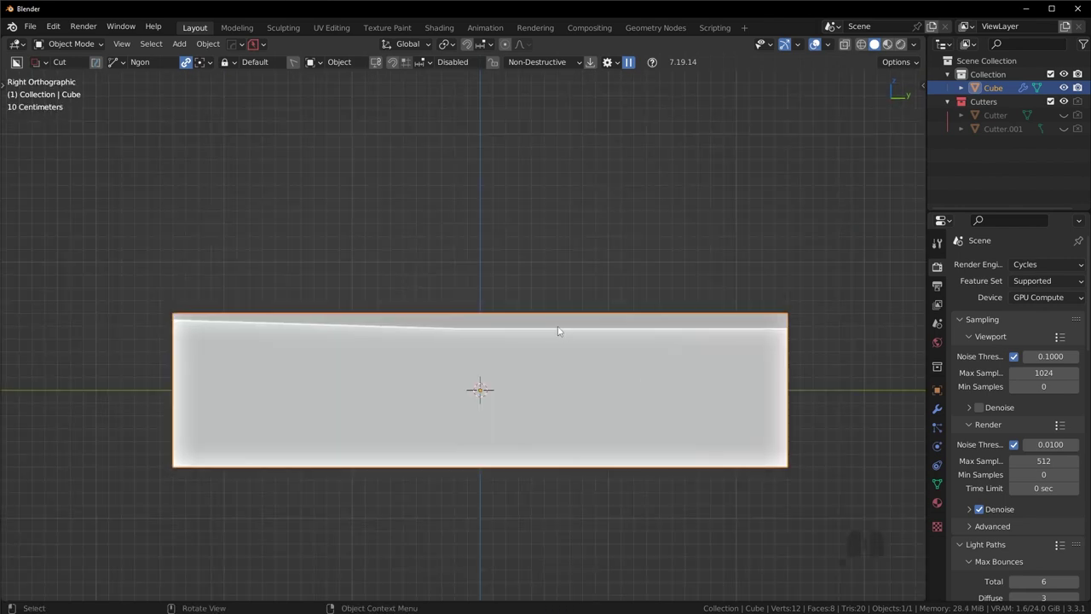
left_click_drag(149, 396, 721, 465)
left_click(169, 500)
double_click(169, 500)
left_click_drag(471, 354, 625, 401)
key("KP_7")
left_click_drag(530, 472, 518, 411)
left_click_drag(467, 450, 469, 261)
key("Escape")
key("Escape")
Step: Add another ngon cut along the lower edge and extrude it through the slab
left_click_drag(466, 449, 458, 145)
left_click(310, 497)
double_click(310, 497)
left_click_drag(521, 403, 468, 375)
middle_click(565, 379)
Step: Add a mirror with a new empty (Alt+X) and move the empty into place along X
key("alt+x")
left_click(575, 283)
left_click_drag(554, 374, 560, 361)
key("g")
key("y")
key("x")
left_click(566, 360)
left_click_drag(558, 348, 347, 363)
left_click_drag(419, 382, 411, 320)
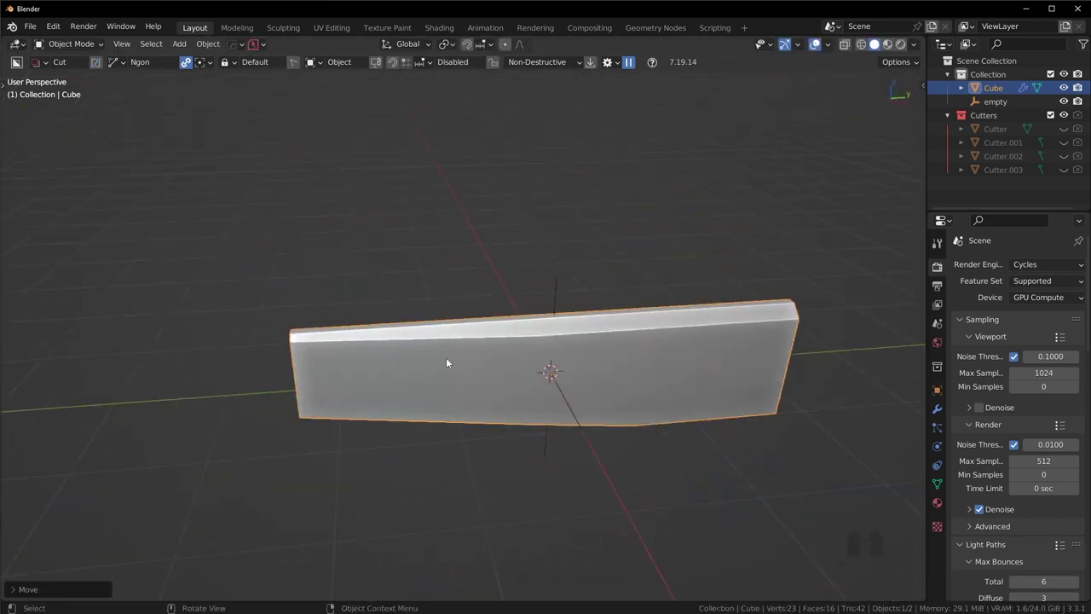
Step: Re-run the mirror on other axes until the cuts mirror correctly, orbiting to verify
left_click_drag(550, 375, 531, 381)
left_click_drag(606, 393, 503, 383)
left_click_drag(550, 384, 532, 349)
middle_click(563, 395)
key("alt+x")
left_click(451, 277)
left_click_drag(520, 388, 521, 423)
key("alt+x")
left_click(360, 352)
left_click_drag(543, 424, 602, 444)
left_click_drag(513, 392, 436, 370)
left_click_drag(546, 375, 601, 380)
Step: Use the Hardops Q menu's Ever Scroll to cycle through the four boolean cutters
key("q")
left_click(590, 387)
key("Escape")
left_click_drag(559, 381, 631, 389)
key("q")
key("Escape")
left_click(630, 389)
middle_click(632, 392)
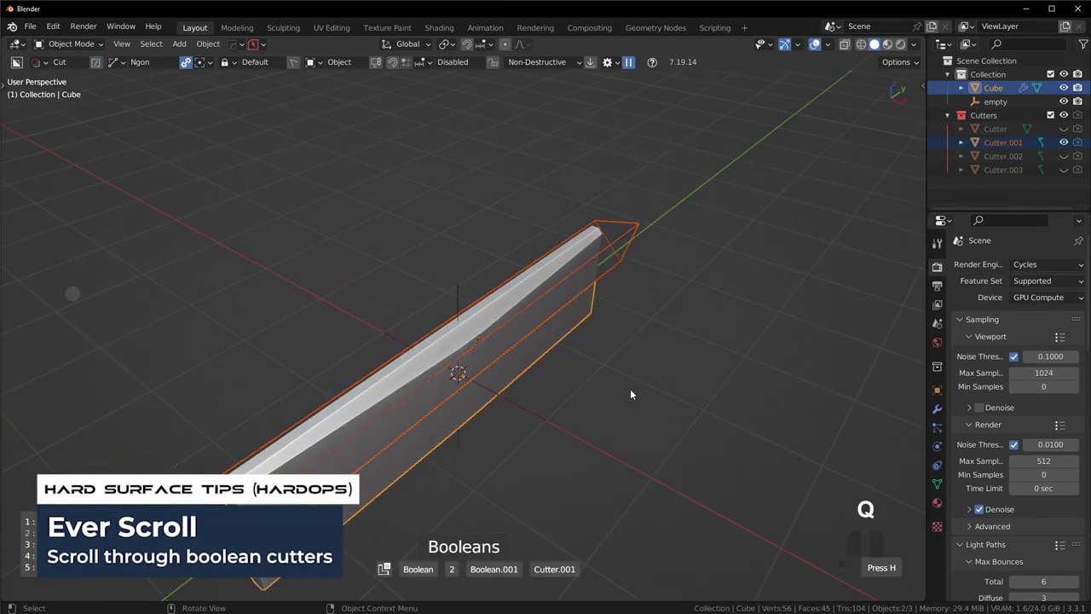
Step: Select a cutter and rotate it about Z to adjust the cut's angle
middle_click(636, 396)
left_click(639, 397)
left_click(680, 384)
key("r")
key("z")
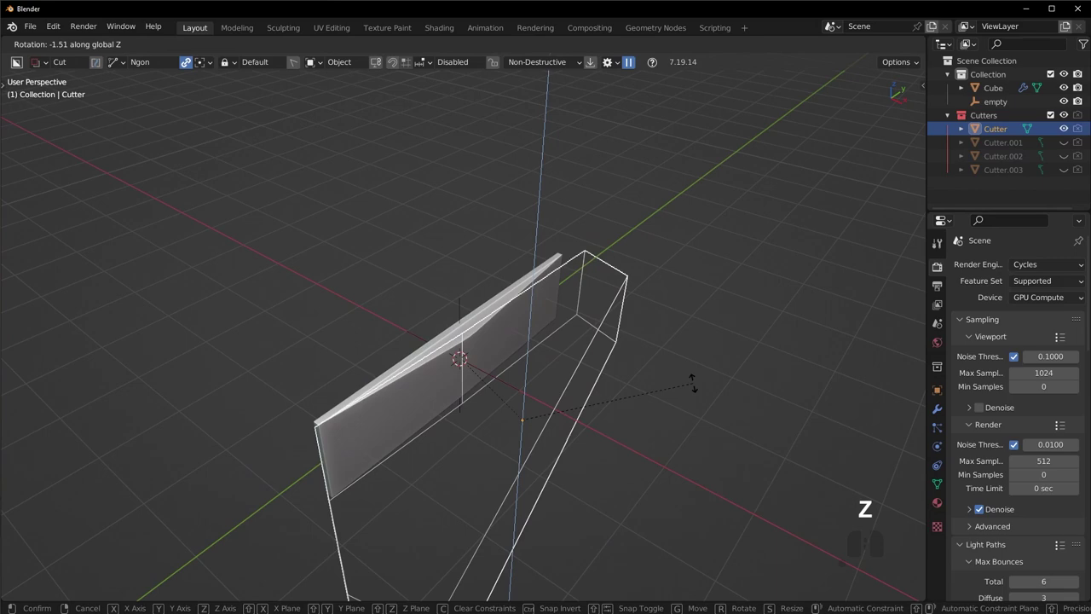
key("Escape")
left_click_drag(633, 392, 461, 392)
key("shift+2")
left_click(500, 372)
Step: Orbit the blade and browse the Hardops Q menu operations
middle_click(582, 375)
left_click_drag(677, 378, 763, 378)
left_click_drag(591, 361, 634, 366)
left_click(943, 411)
key("q")
left_click(1051, 361)
left_click(1033, 370)
left_click_drag(568, 369, 619, 323)
Step: Undo and redo the last change while orbiting to compare the blade shapes
key("q")
key("ctrl+z")
left_click_drag(621, 330, 582, 383)
key("ctrl+shift+z")
left_click_drag(583, 368, 631, 380)
key("ctrl+z")
left_click_drag(636, 377, 519, 376)
Step: Run Operations > Smart Apply to bake all five modifiers into the blade mesh
key("q")
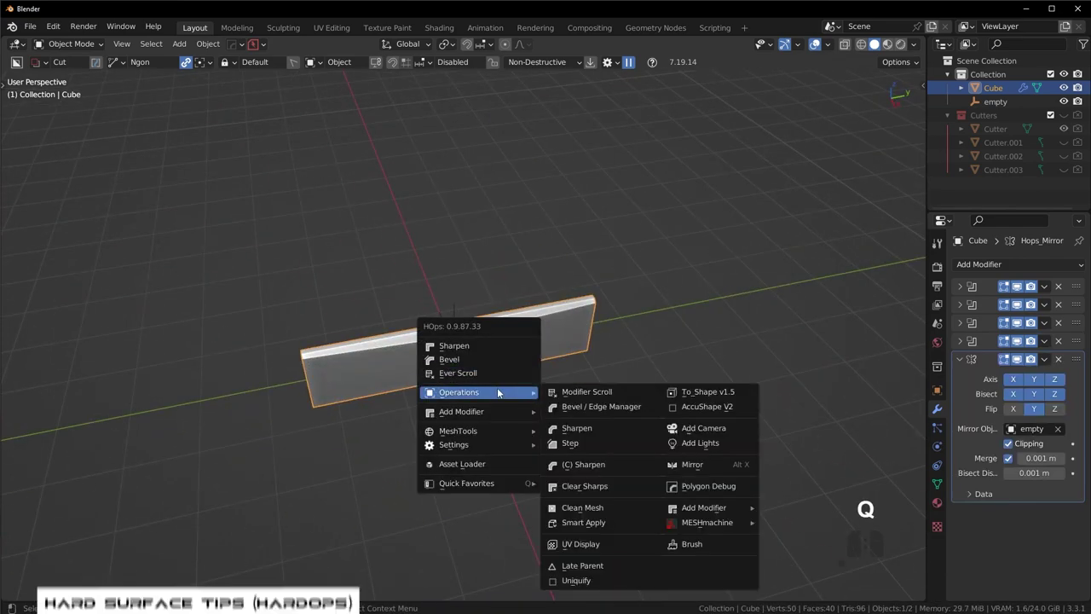
left_click(629, 528)
left_click_drag(465, 413, 406, 399)
Step: Frame the blade from straight above and zoom in on its top edge
left_click_drag(476, 387, 394, 388)
scroll("down", 3)
left_click_drag(440, 385, 460, 441)
key("KP_7")
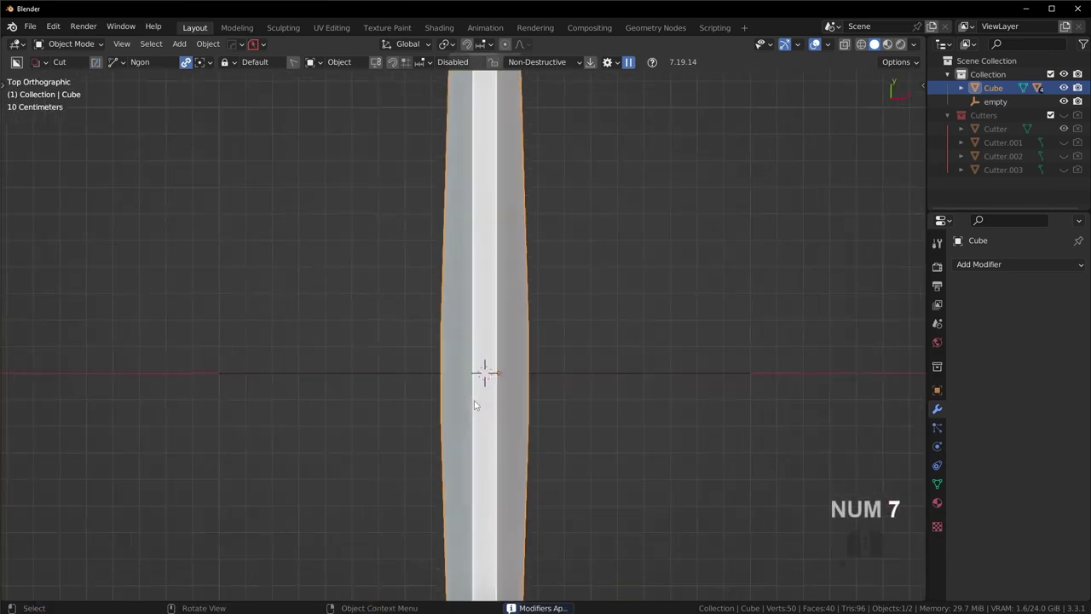
left_click_drag(497, 398, 493, 367)
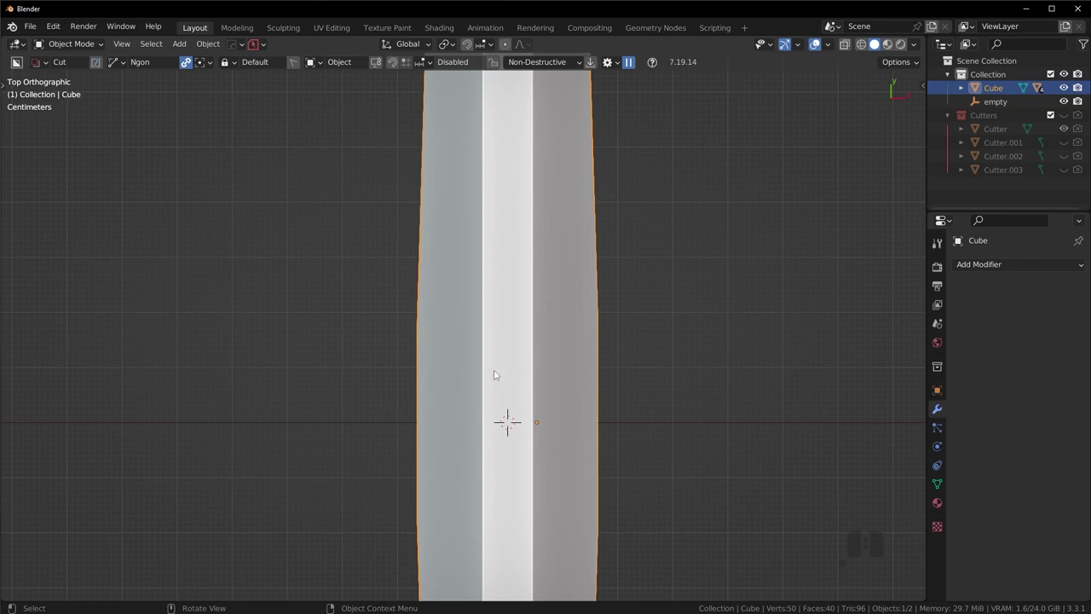
middle_click(529, 376)
left_click_drag(522, 374, 603, 362)
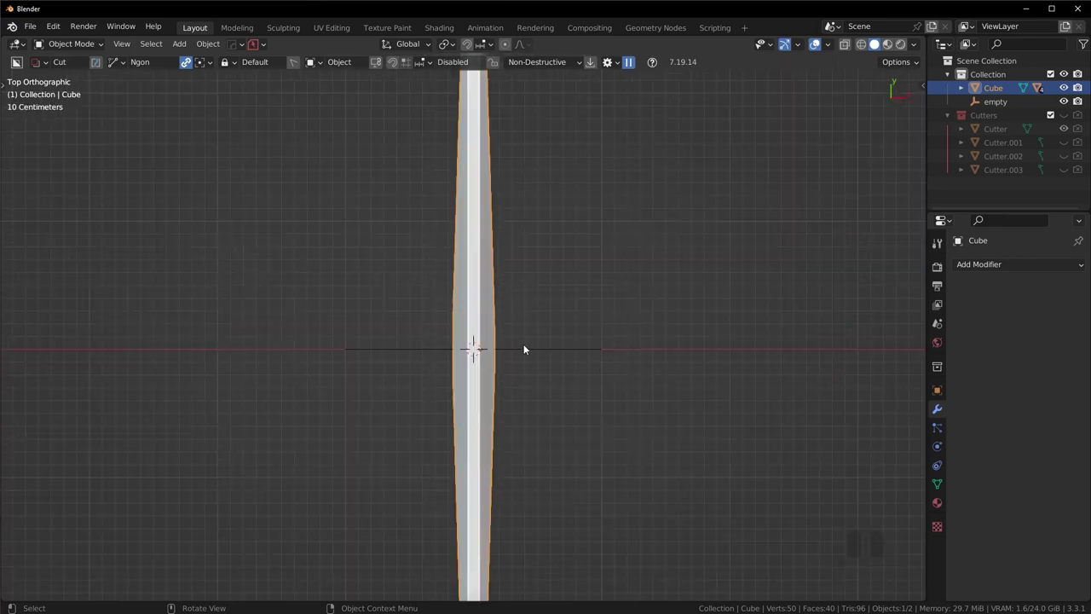
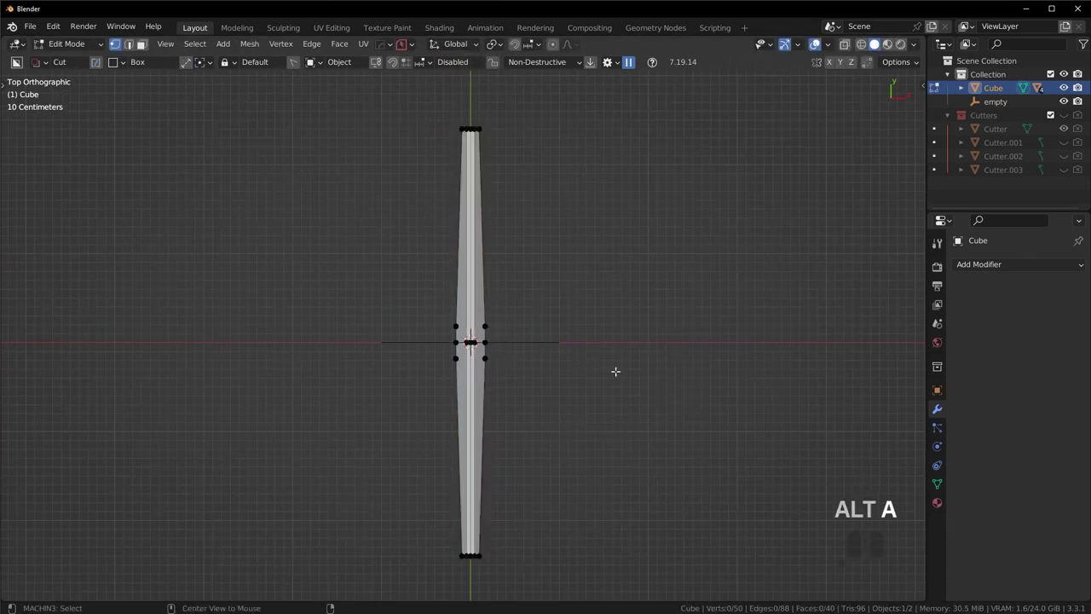
key("z")
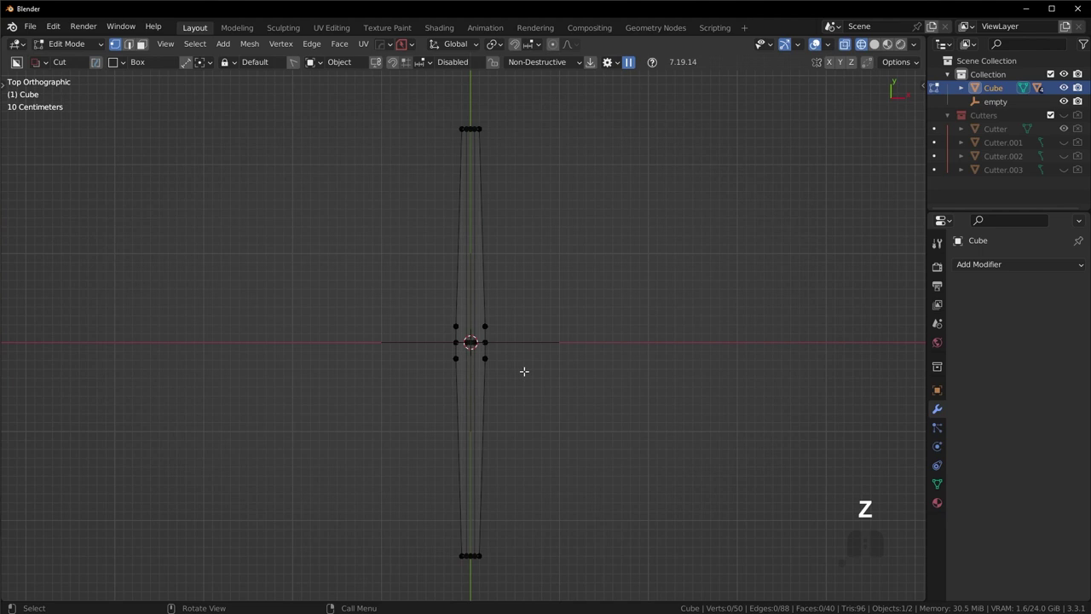
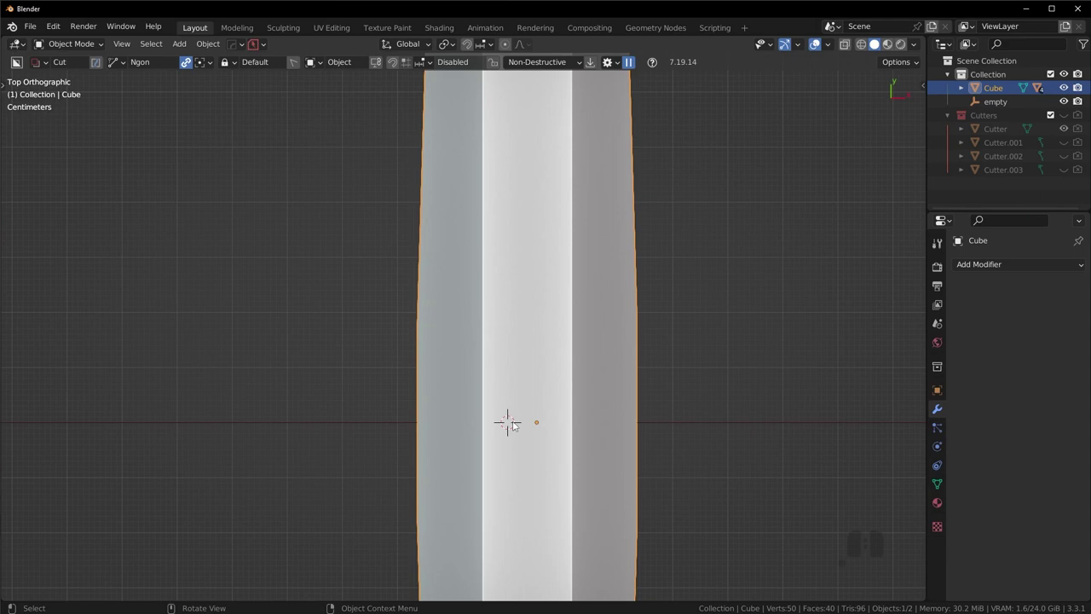
Step: Set the blade's origin to its geometry and symmetrize it across its width, back in Object Mode
key("Tab")
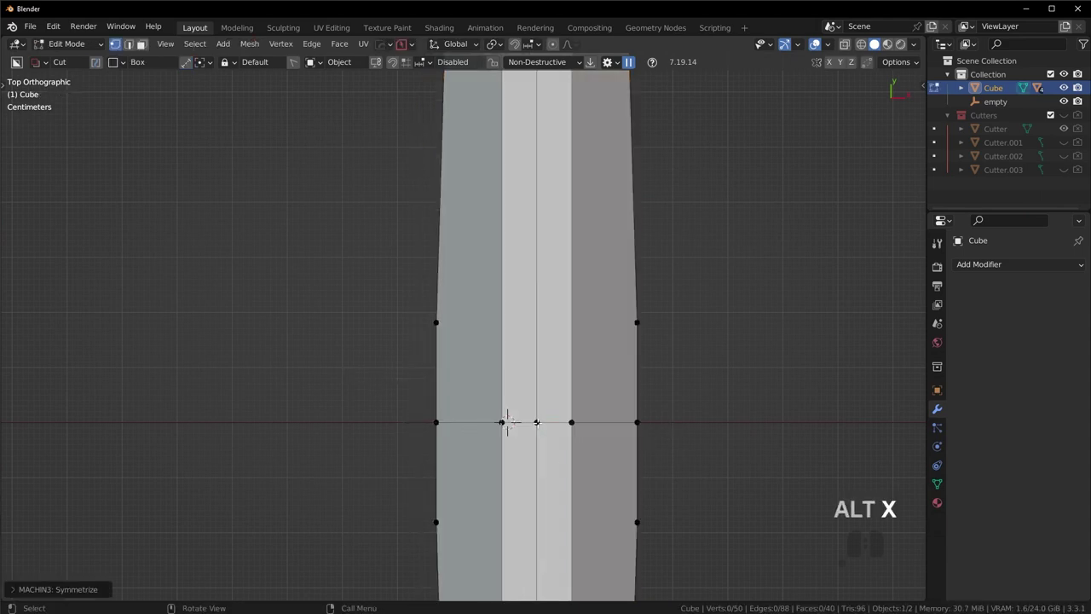
key("ctrl+z")
key("Tab")
right_click(628, 392)
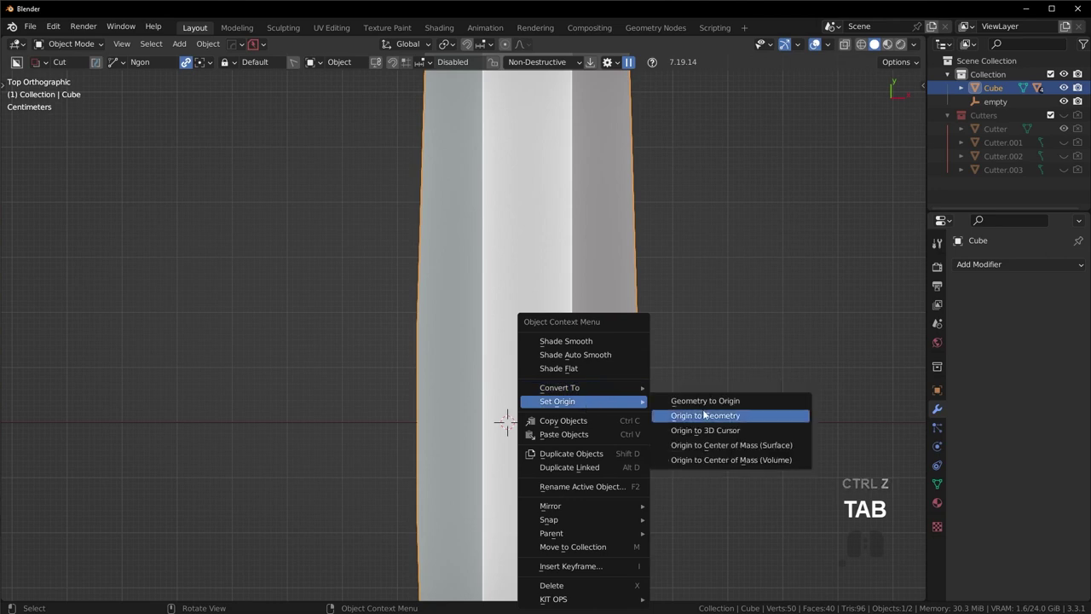
left_click(700, 427)
key("alt+x")
key("Tab")
key("Tab")
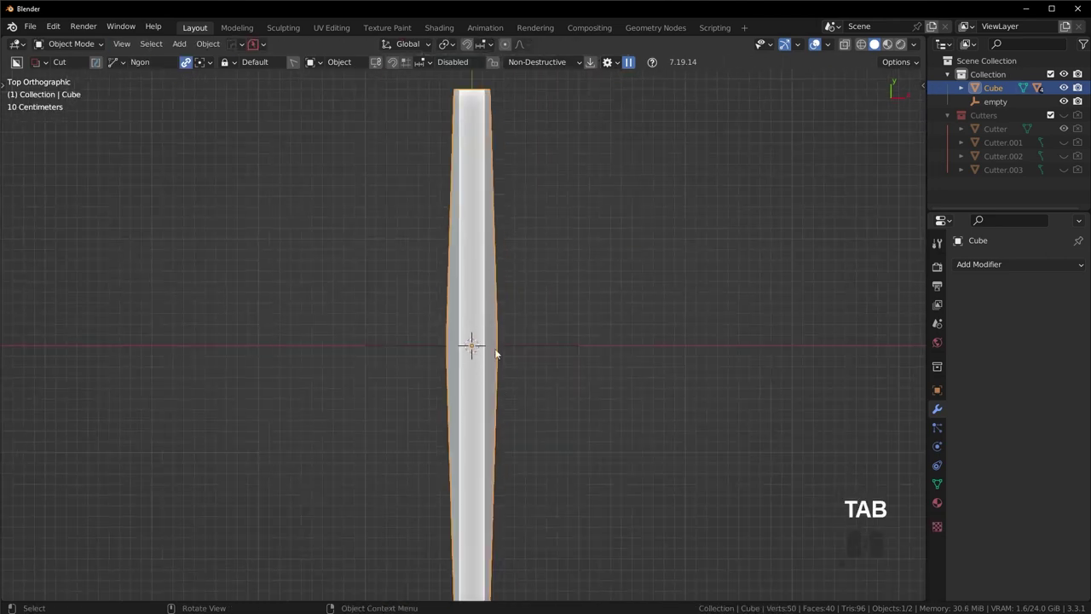
left_click_drag(545, 364, 392, 296)
left_click_drag(491, 348, 480, 333)
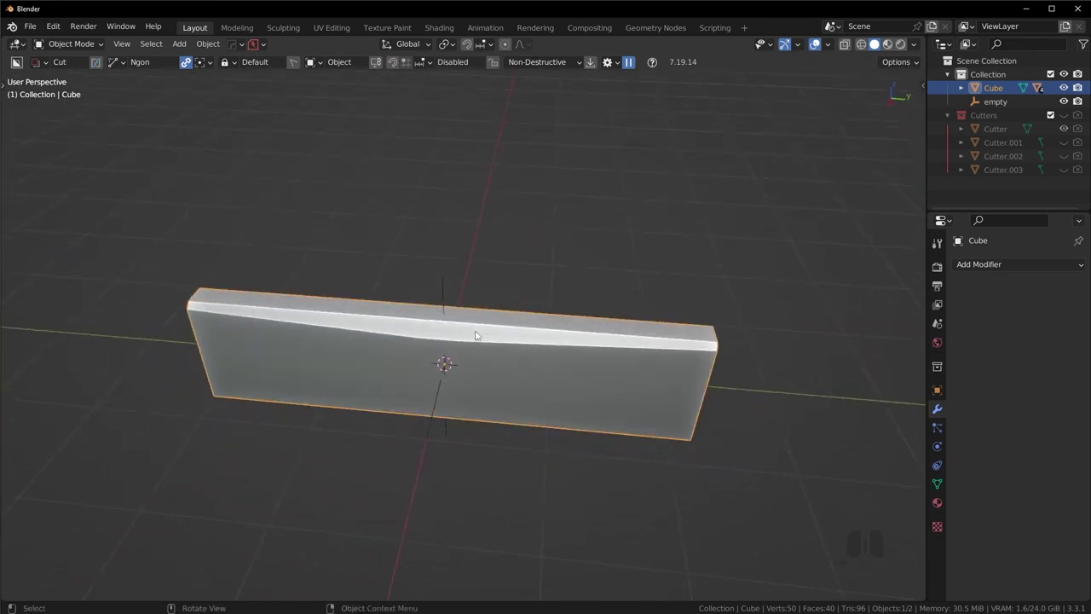
Step: Line up a Right view of the slab's top edge and start a BoxCutter Ngon cut
left_click_drag(458, 334, 448, 383)
left_click_drag(444, 344, 475, 286)
middle_click(414, 320)
middle_click(474, 311)
left_click_drag(452, 318, 482, 301)
key("KP_3")
middle_click(501, 315)
key("d")
left_click_drag(257, 264, 373, 300)
Step: Draw the tapered polygon over the top edge and cut the notch as Cutter.004
left_click(479, 294)
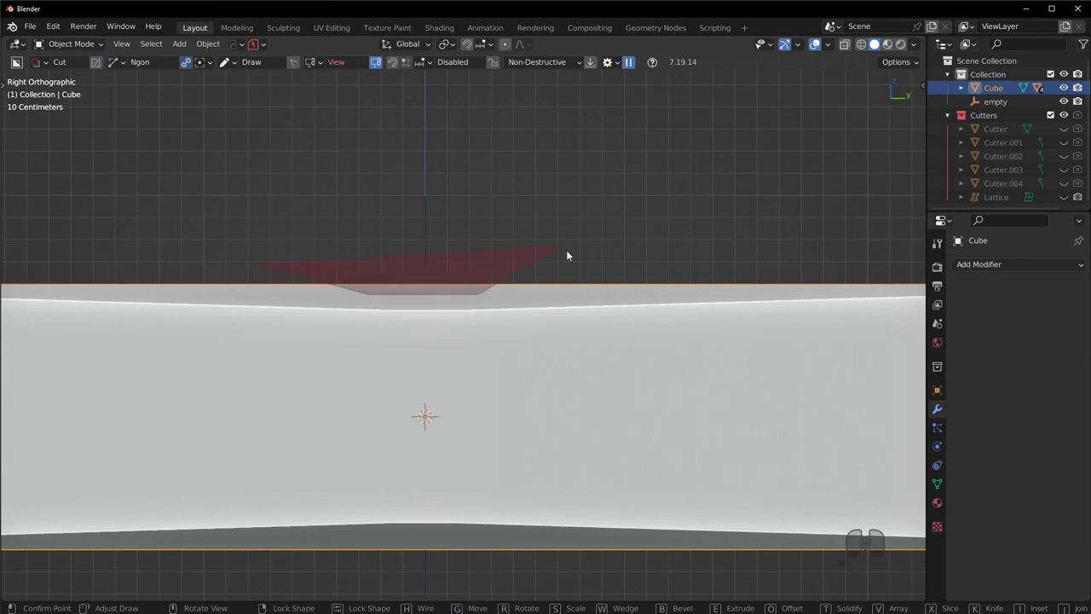
double_click(597, 265)
left_click_drag(591, 271, 521, 357)
left_click(683, 321)
left_click_drag(408, 343, 485, 317)
Step: Cycle through the boolean cutters with HOps Ever Scroll, then reselect the slab
key("q")
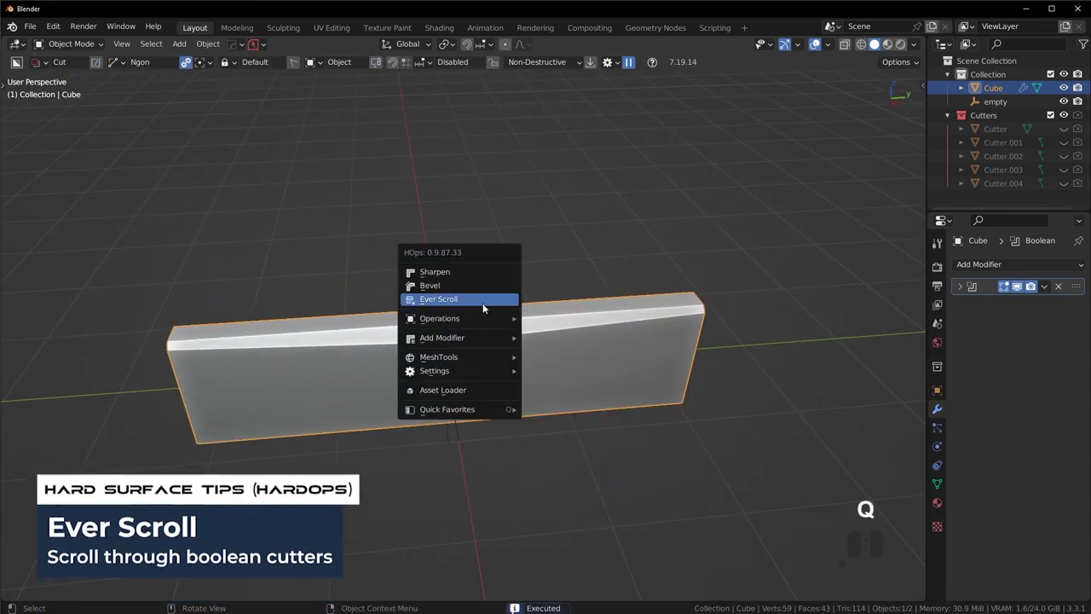
double_click(484, 305)
key("s")
key("y")
key("s")
left_click(644, 388)
left_click_drag(598, 384, 503, 406)
left_click_drag(523, 396, 574, 389)
left_click_drag(591, 380, 632, 379)
left_click(714, 325)
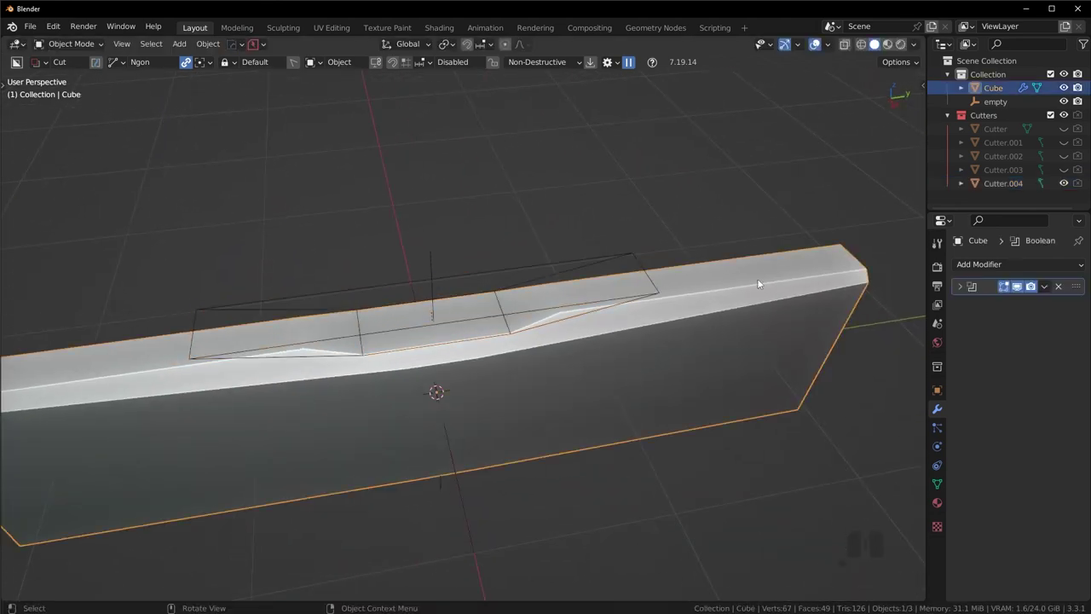
Step: Run HOps Sharpen on the slab with a lowered auto smooth angle
key("q")
key("shift+q")
left_click(738, 259)
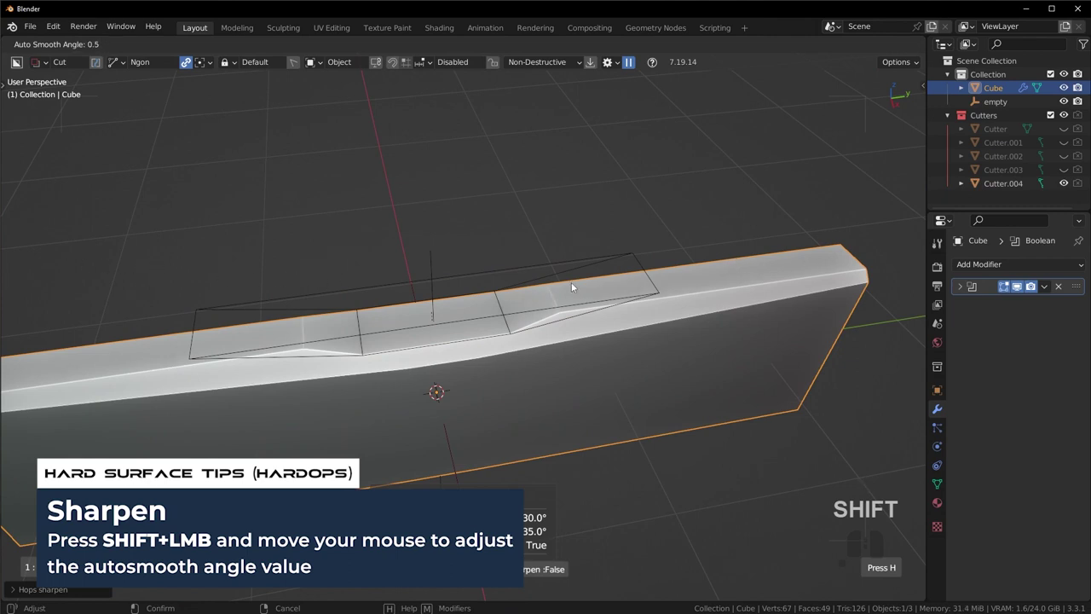
left_click(575, 285)
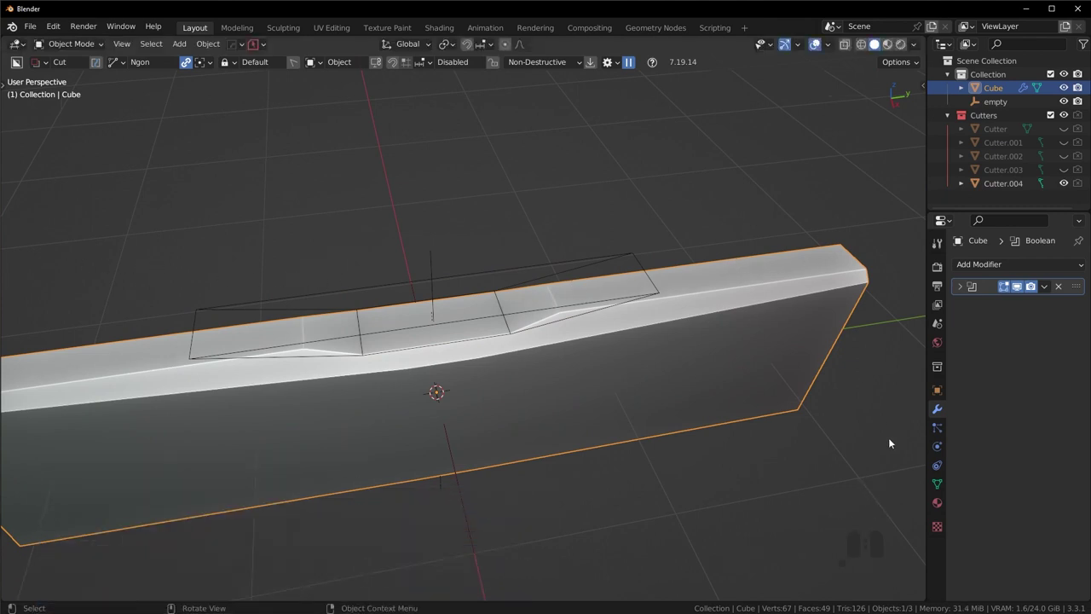
left_click(943, 484)
left_click(996, 540)
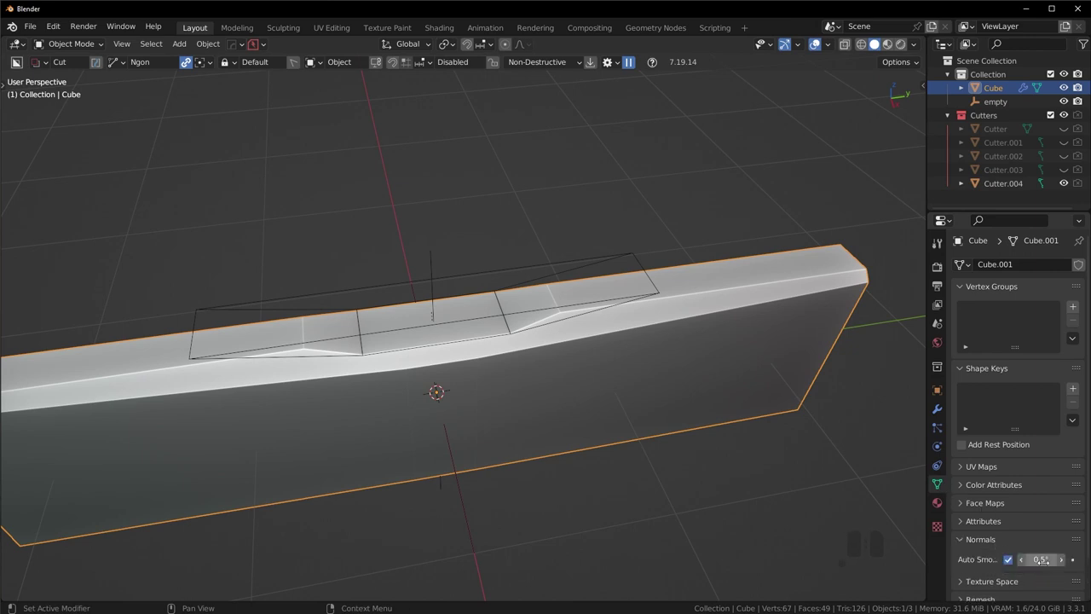
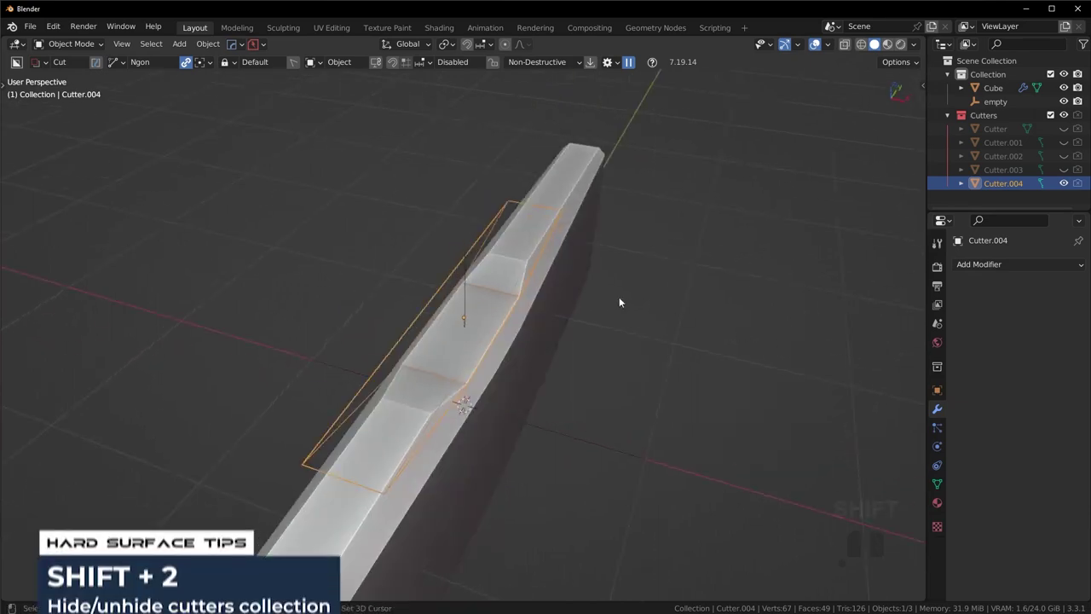
Step: Inspect the notch cutter, then apply and smooth the slab's boolean cuts
left_click_drag(643, 302, 537, 312)
left_click(536, 314)
left_click_drag(600, 323, 613, 307)
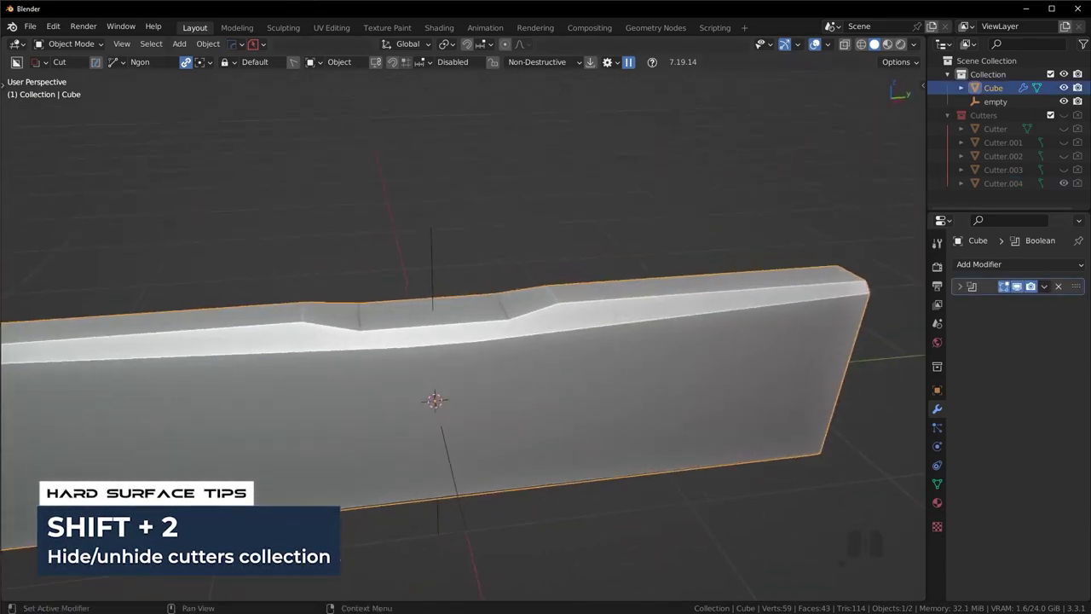
left_click(1052, 287)
left_click(1038, 299)
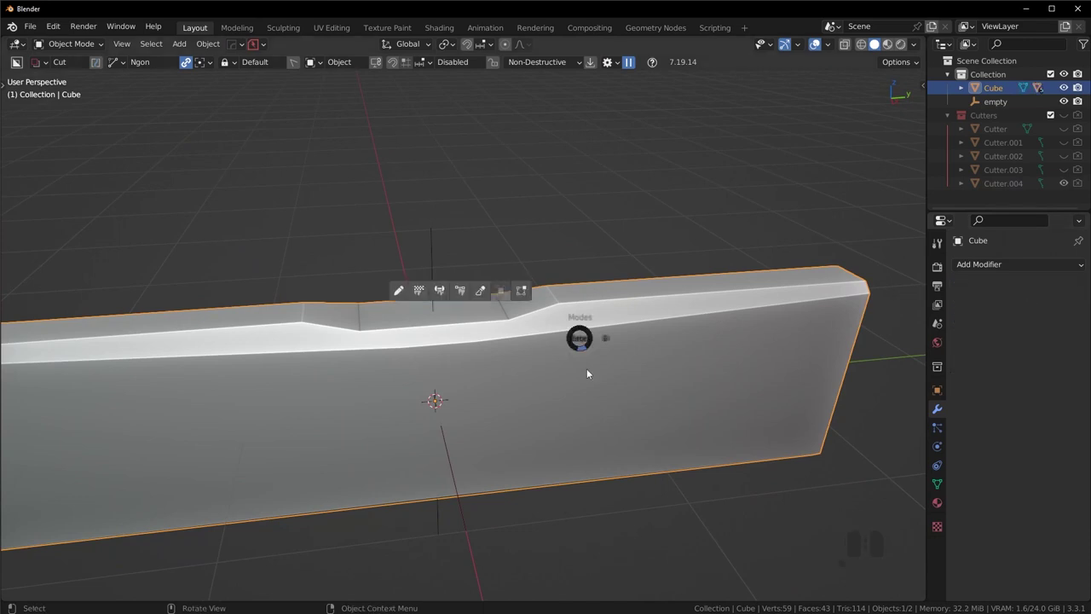
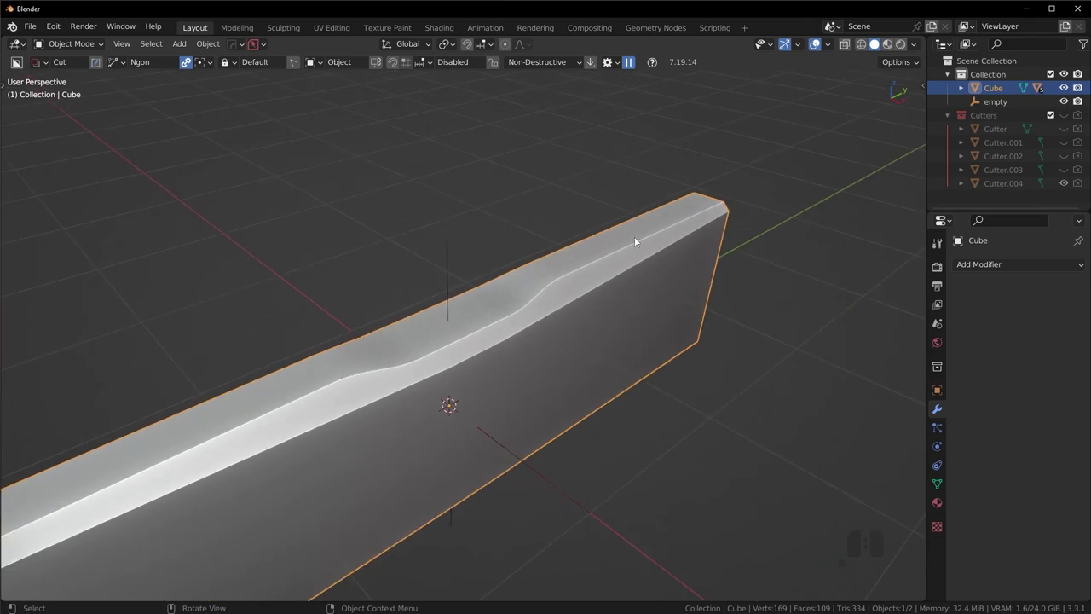
Step: Add a HOps Mirror with an empty, mirroring the slab on Y and Z with bisect
left_click_drag(513, 345, 357, 331)
left_click_drag(555, 312, 650, 303)
left_click_drag(531, 316, 551, 310)
key("KP_3")
scroll("up", 3)
key("alt+x")
left_click(456, 273)
left_click_drag(485, 339, 165, 364)
left_click_drag(351, 334, 732, 377)
key("alt+x")
Step: Orbit around the mirrored slab and end on a top-down view
left_click_drag(450, 362, 625, 300)
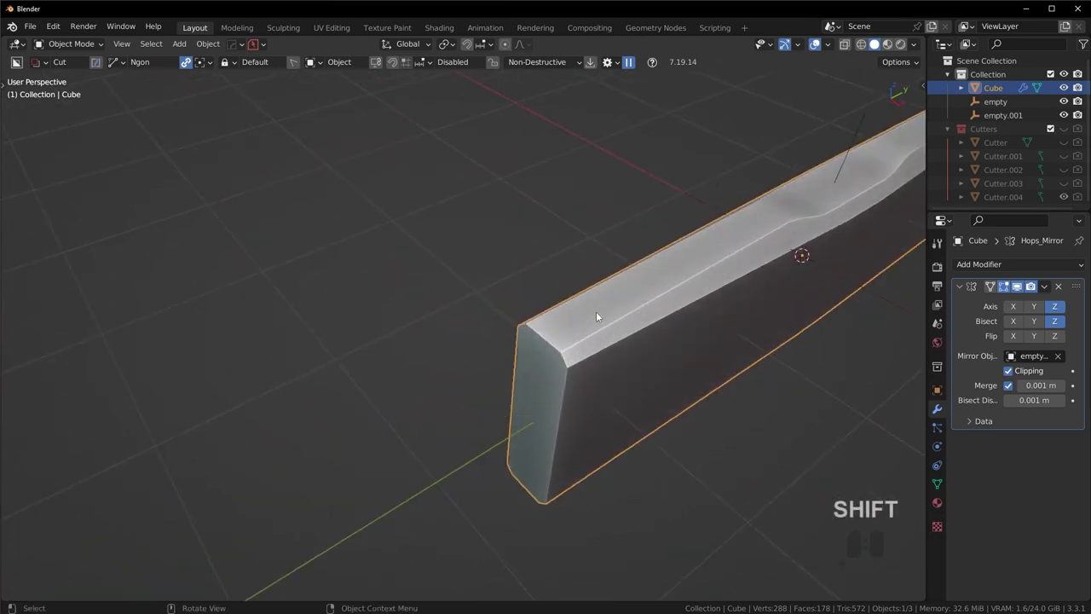
left_click_drag(611, 303, 549, 259)
middle_click(541, 247)
middle_click(513, 264)
left_click_drag(452, 270, 352, 241)
middle_click(364, 246)
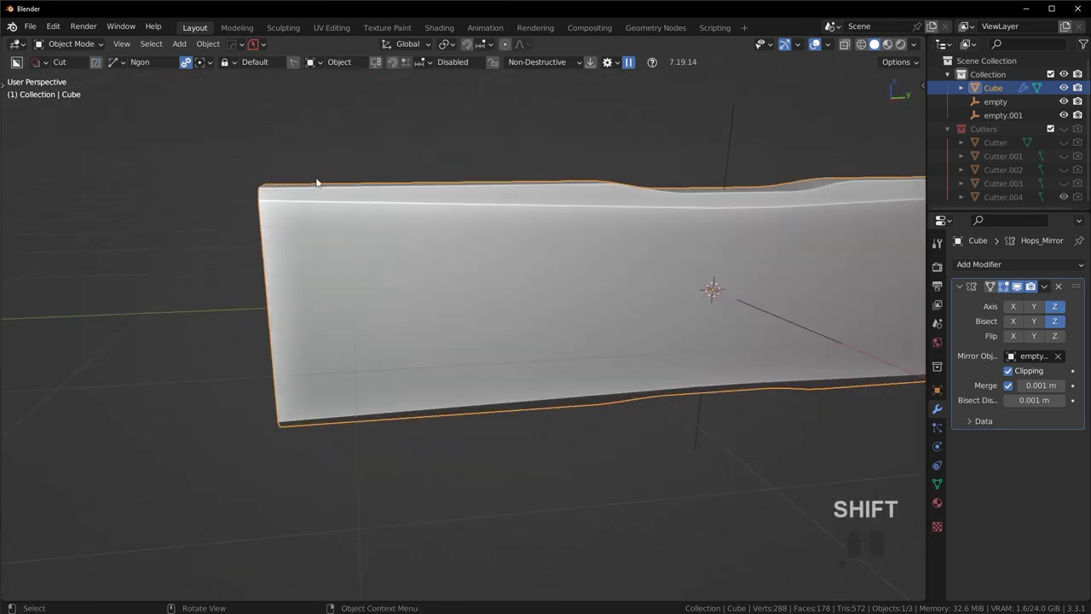
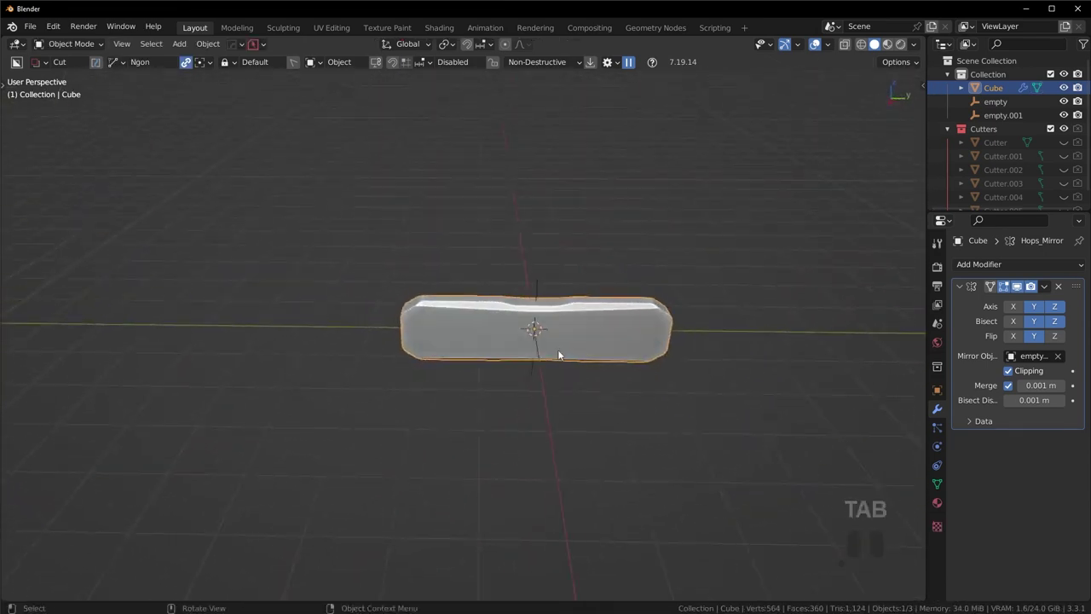
left_click_drag(555, 327, 474, 324)
left_click_drag(554, 324, 497, 307)
left_click_drag(521, 294, 571, 268)
left_click_drag(515, 279, 583, 263)
left_click_drag(482, 252, 411, 332)
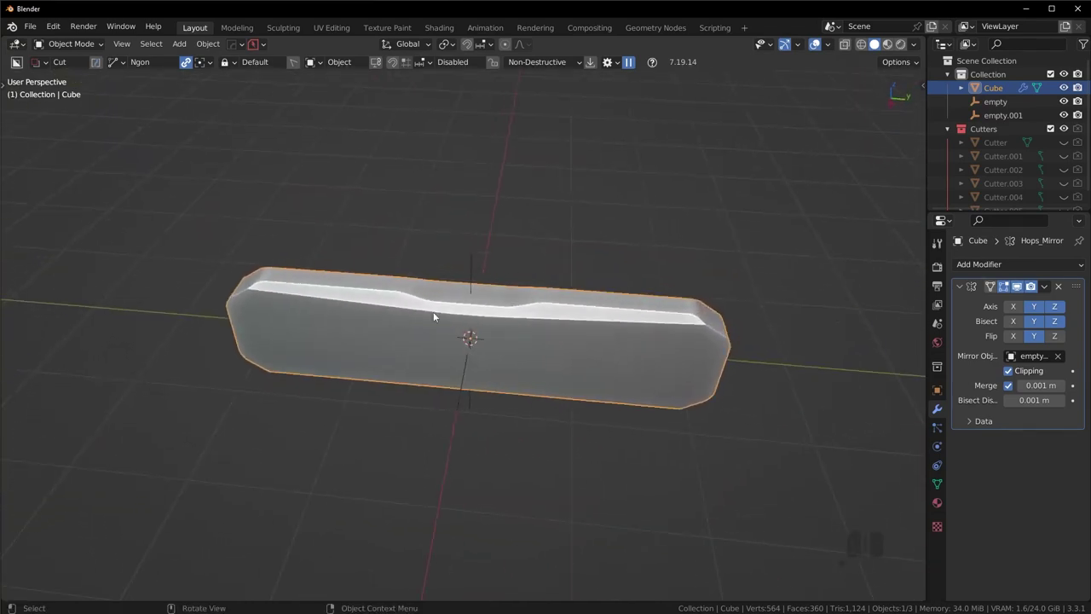
left_click_drag(487, 325, 500, 357)
left_click_drag(534, 309, 689, 349)
middle_click(590, 387)
left_click_drag(576, 356, 490, 334)
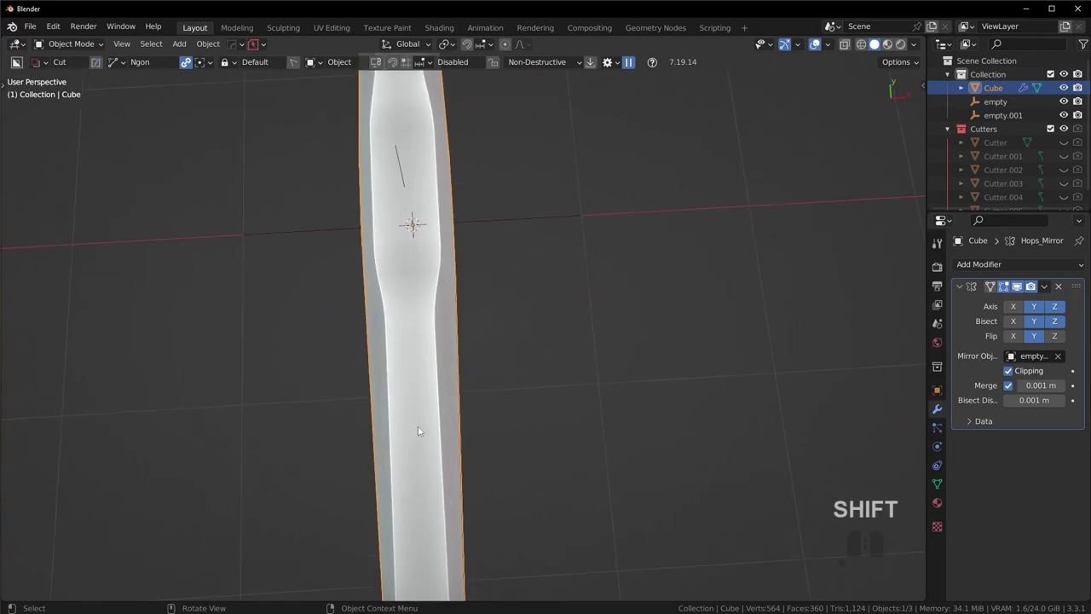
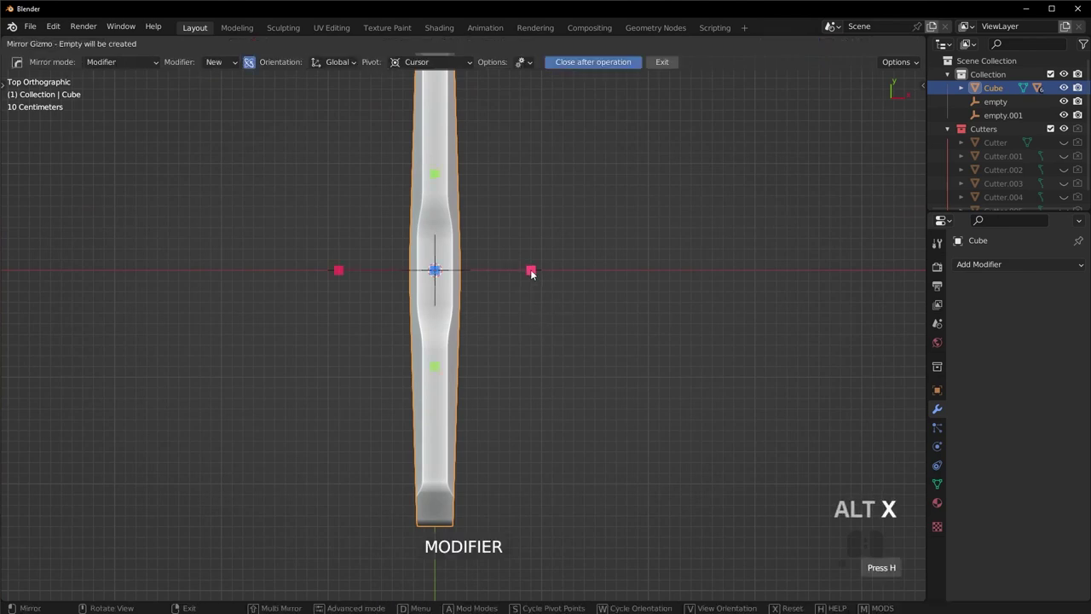
Step: Add an X-axis mirror and move the slab along X to set its thickness
left_click(532, 272)
key("g")
key("x")
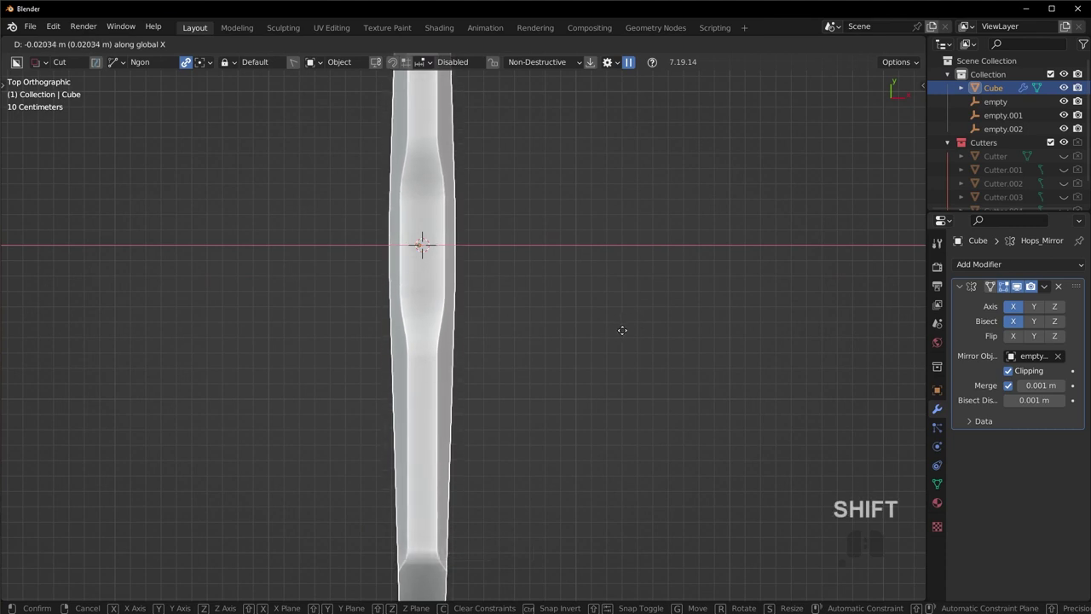
left_click(623, 331)
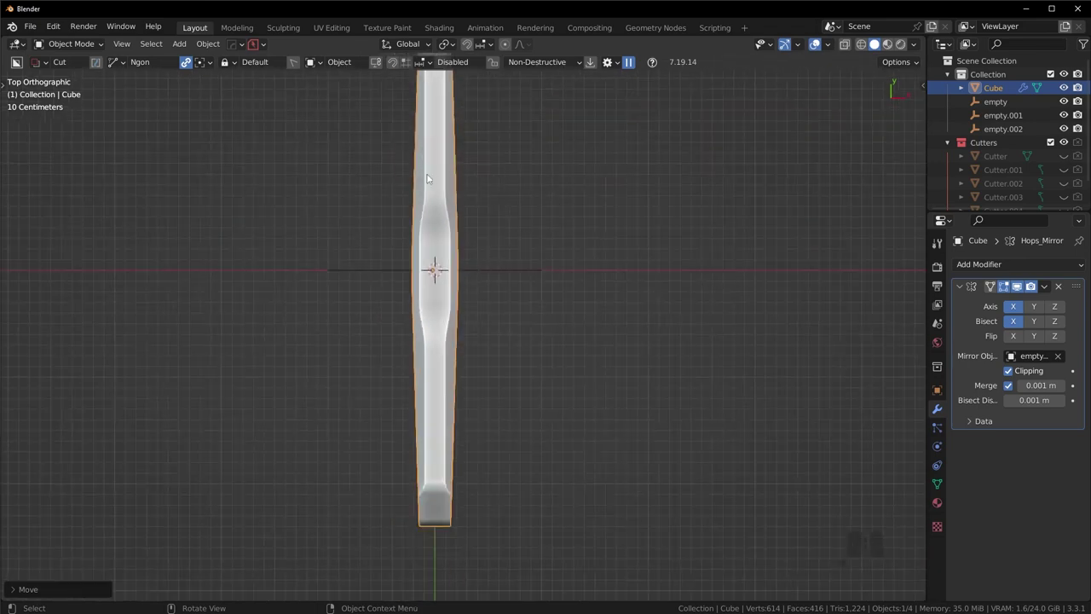
key("x")
key("g")
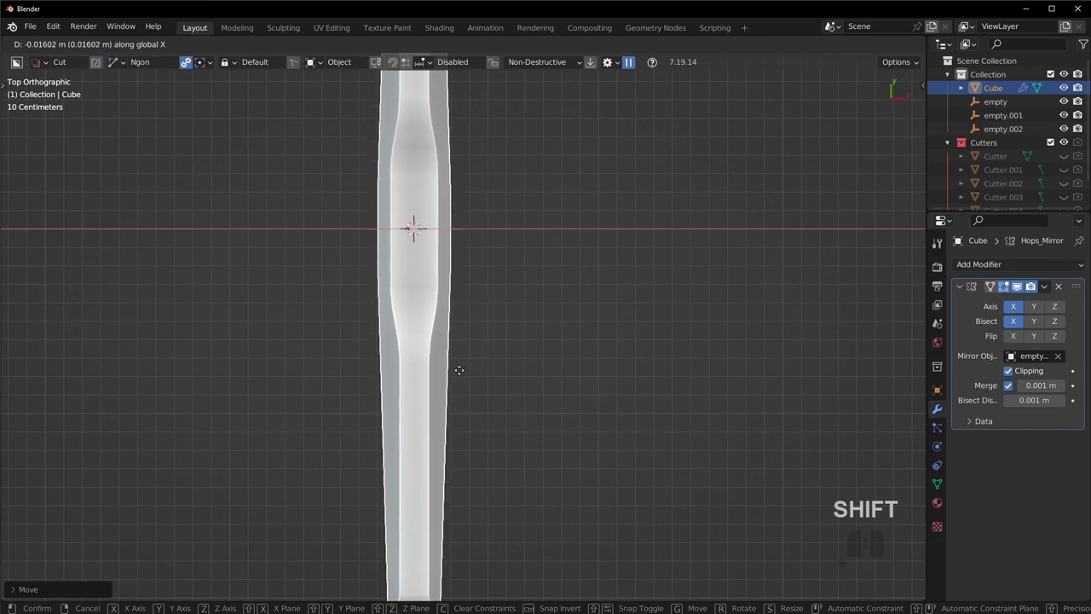
left_click(463, 372)
left_click_drag(587, 340, 476, 247)
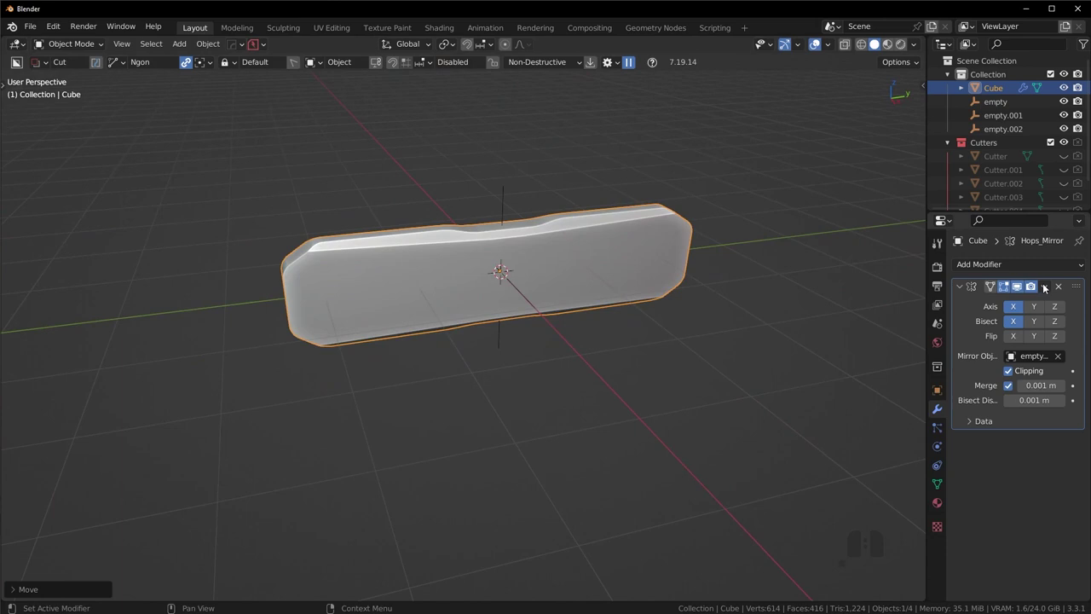
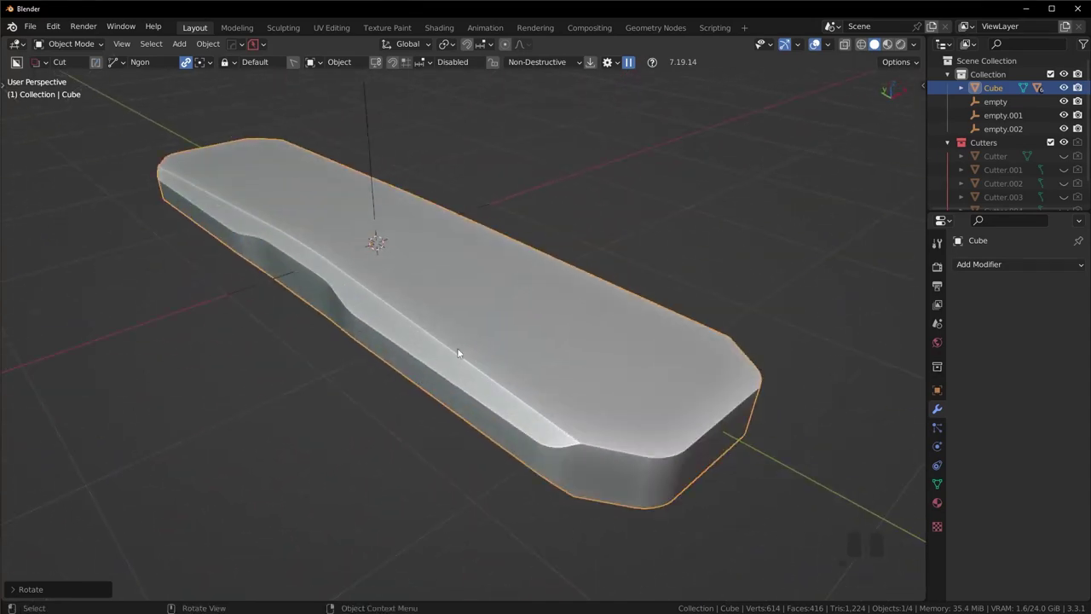
Step: Orbit the flattened slab and line up a Right Orthographic side view
left_click_drag(581, 408, 549, 377)
left_click_drag(415, 328, 349, 384)
left_click_drag(565, 341, 460, 352)
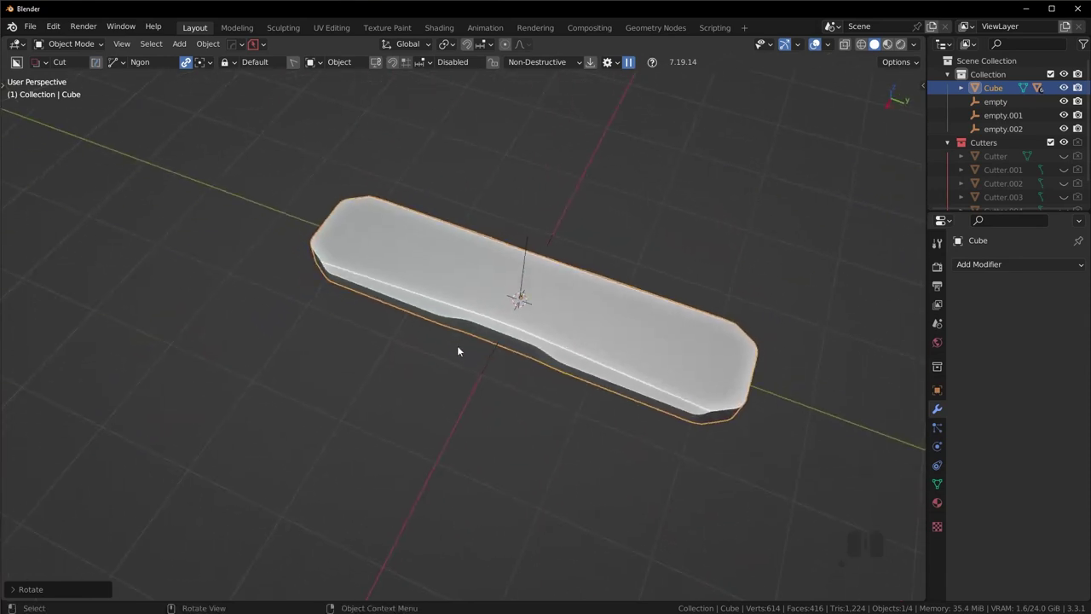
left_click_drag(490, 349, 519, 318)
key("KP_3")
left_click_drag(555, 272, 398, 378)
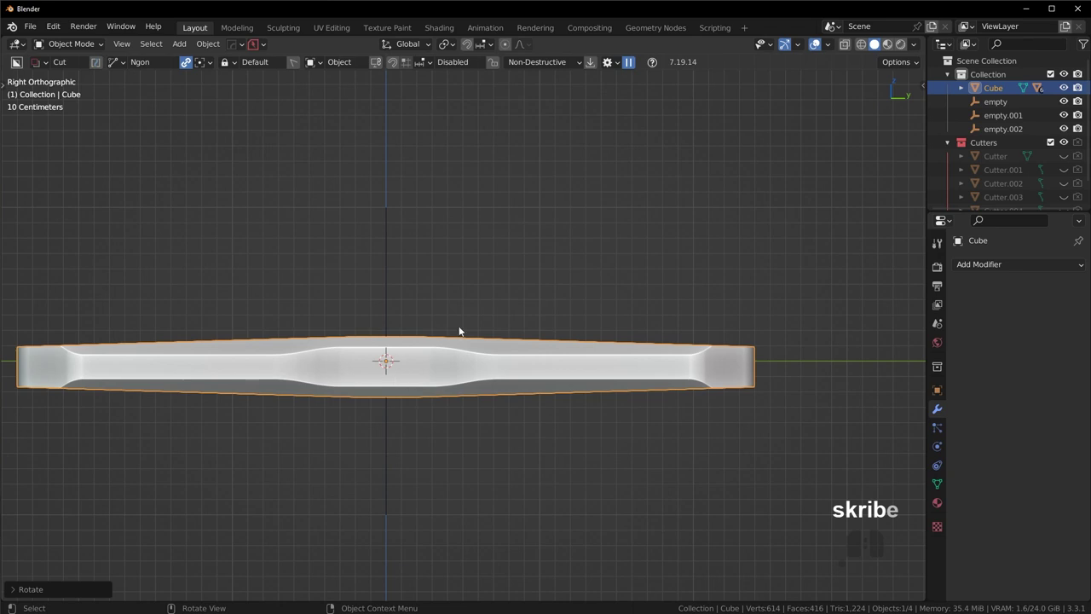
Step: Move the slab's origin to its geometry centre
middle_click(519, 272)
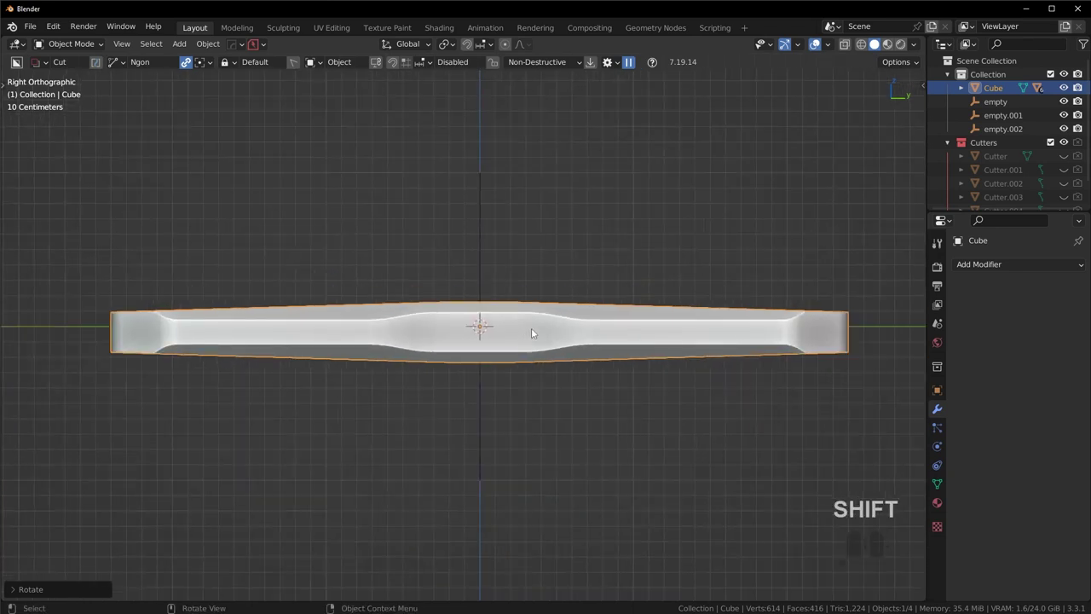
right_click(536, 331)
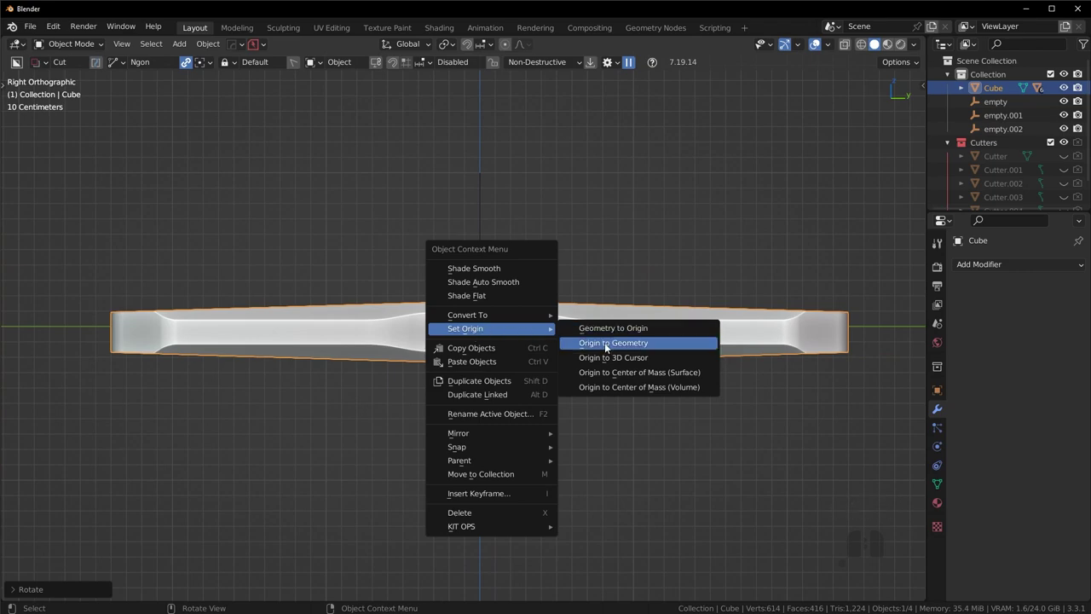
left_click(604, 345)
middle_click(507, 348)
middle_click(410, 328)
left_click_drag(299, 363, 340, 400)
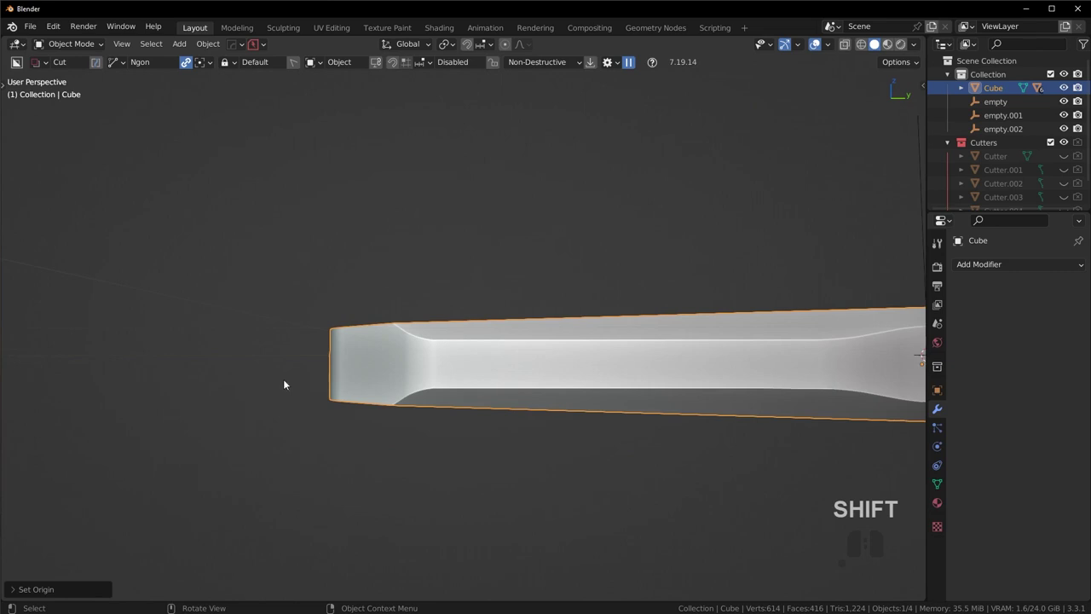
Step: In side view, snap the slab onto the 3D cursor at the scene centre
key("KP_3")
left_click_drag(292, 379, 336, 353)
left_click_drag(701, 383, 462, 386)
key("shift+s")
left_click(601, 280)
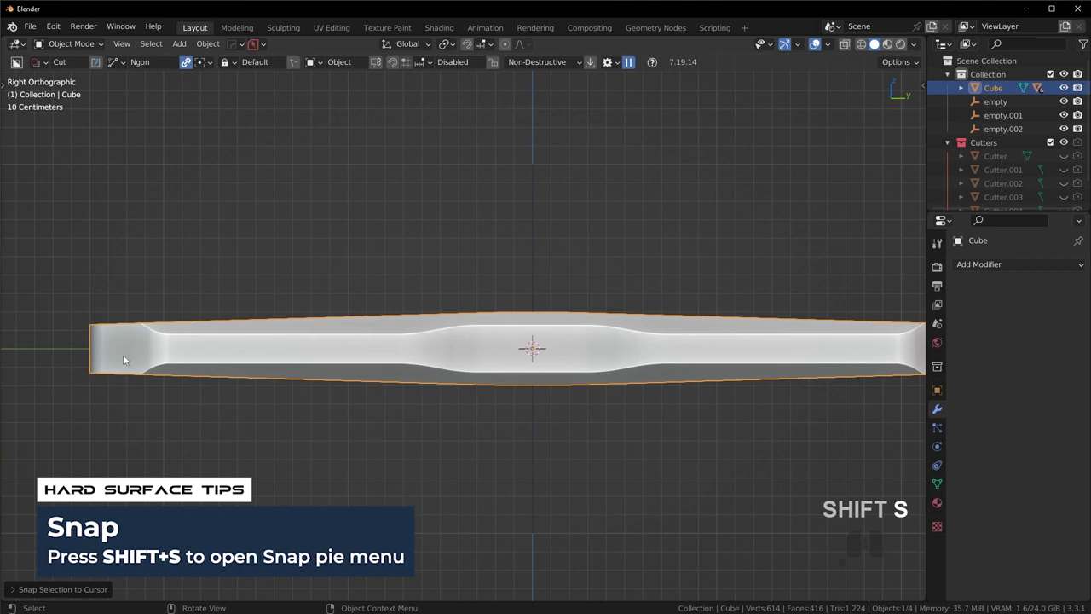
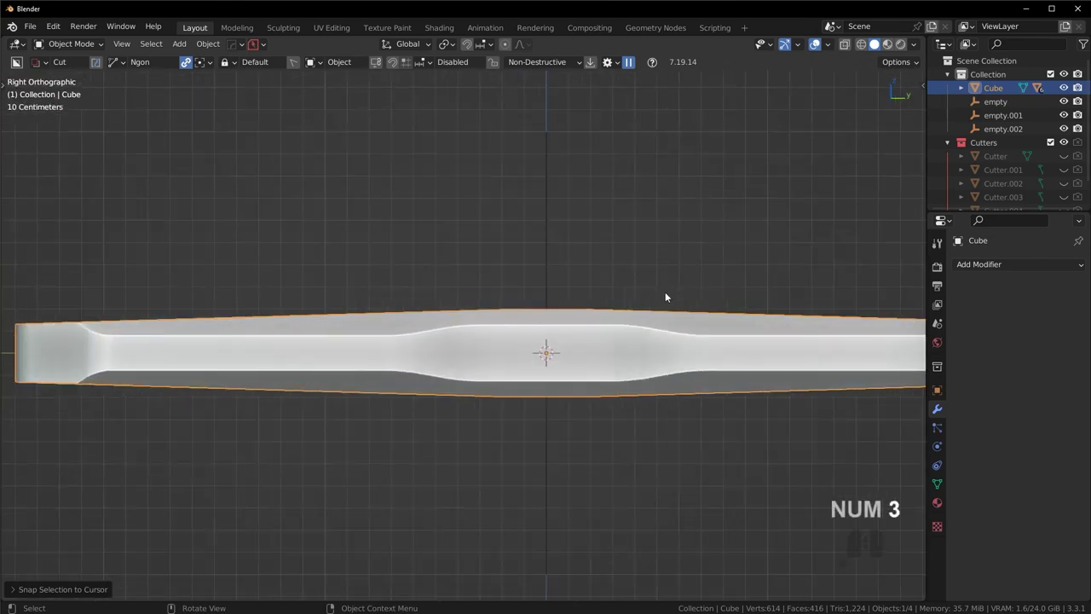
left_click_drag(656, 260, 536, 279)
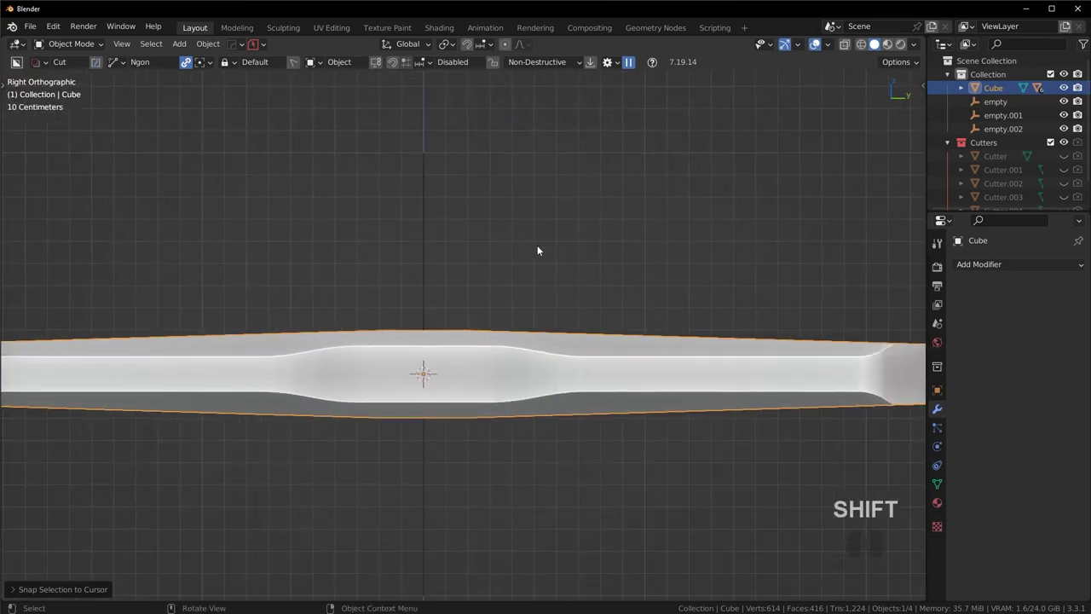
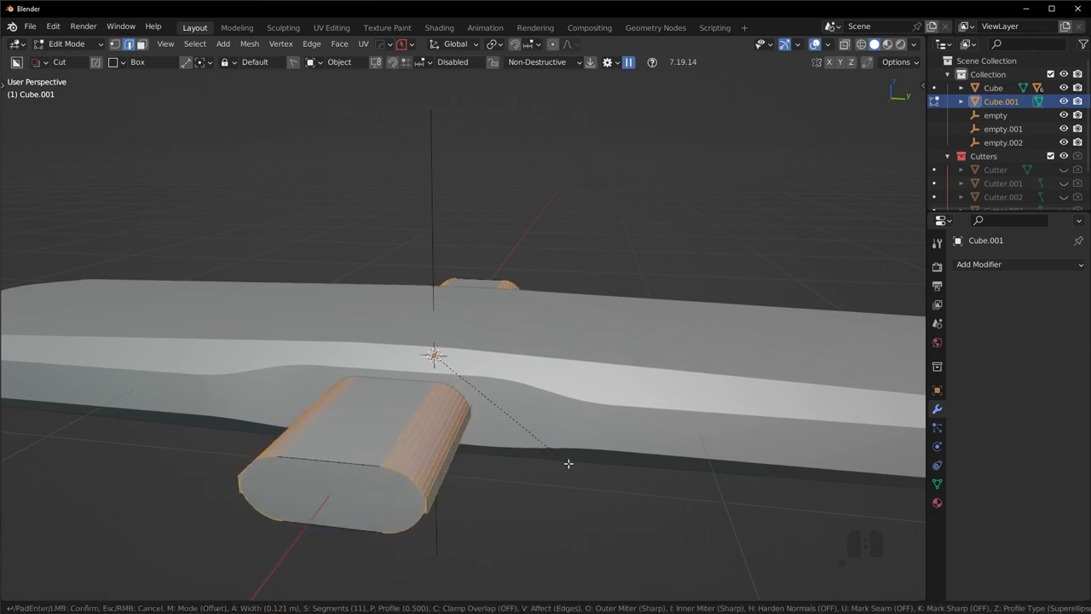
Step: Round the bevel with a superellipse profile and merge the capsule's duplicate vertices
key("c")
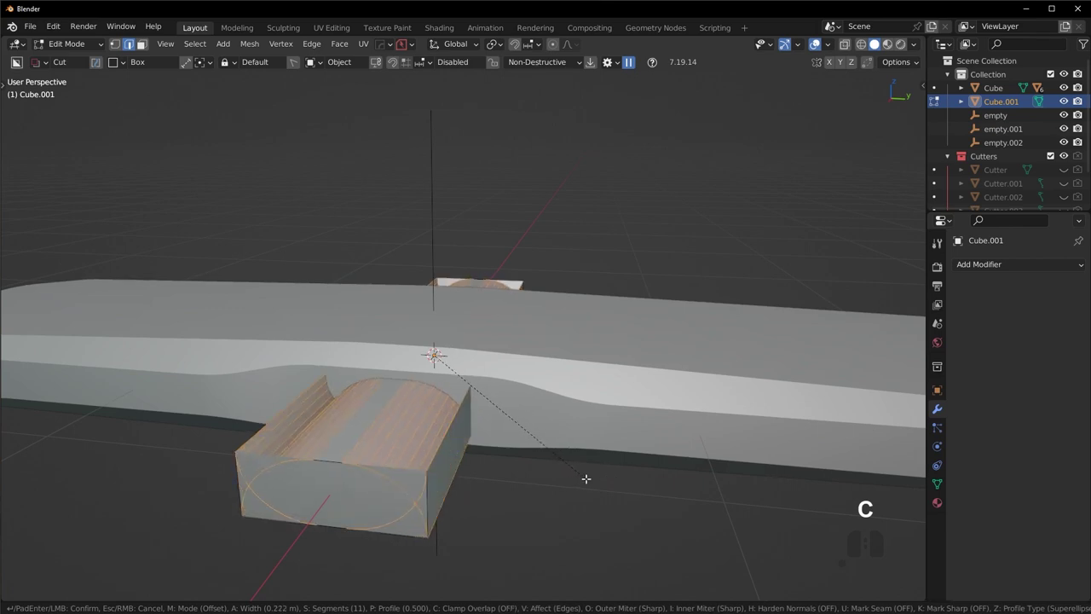
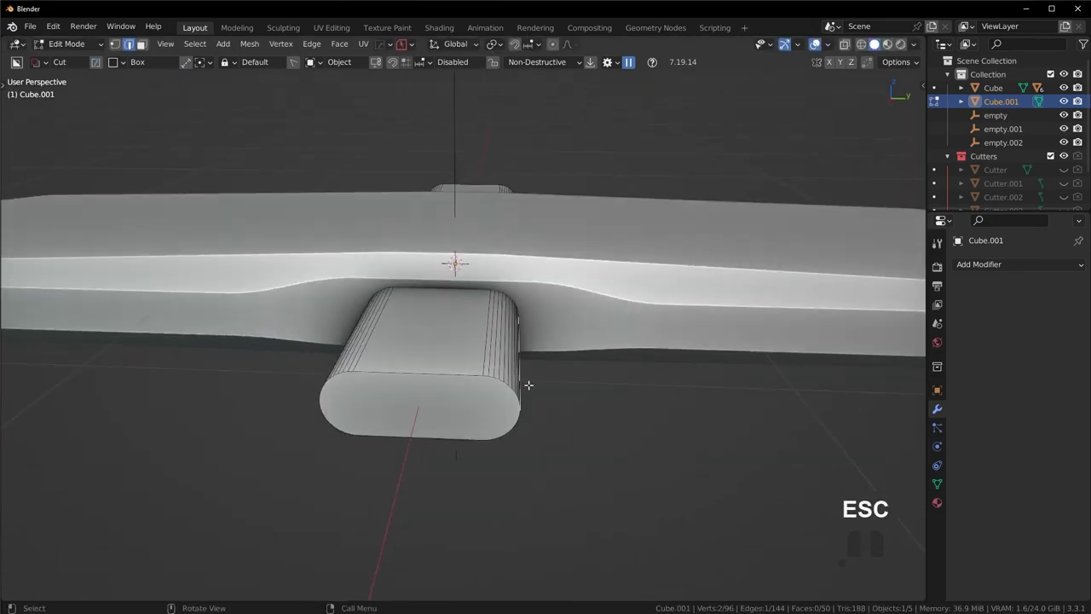
key("a")
key("m")
left_click(532, 436)
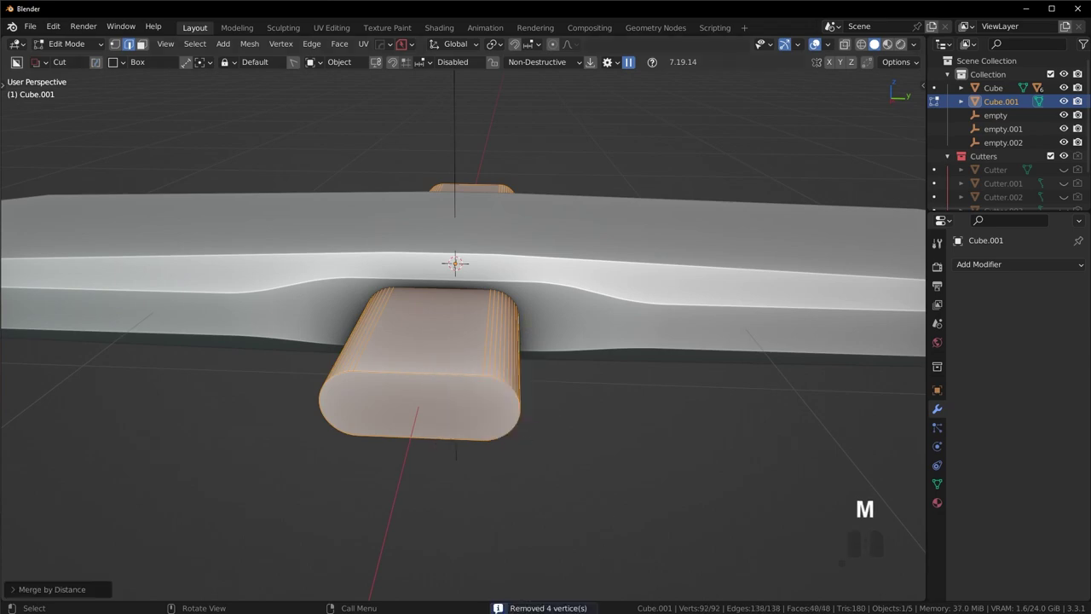
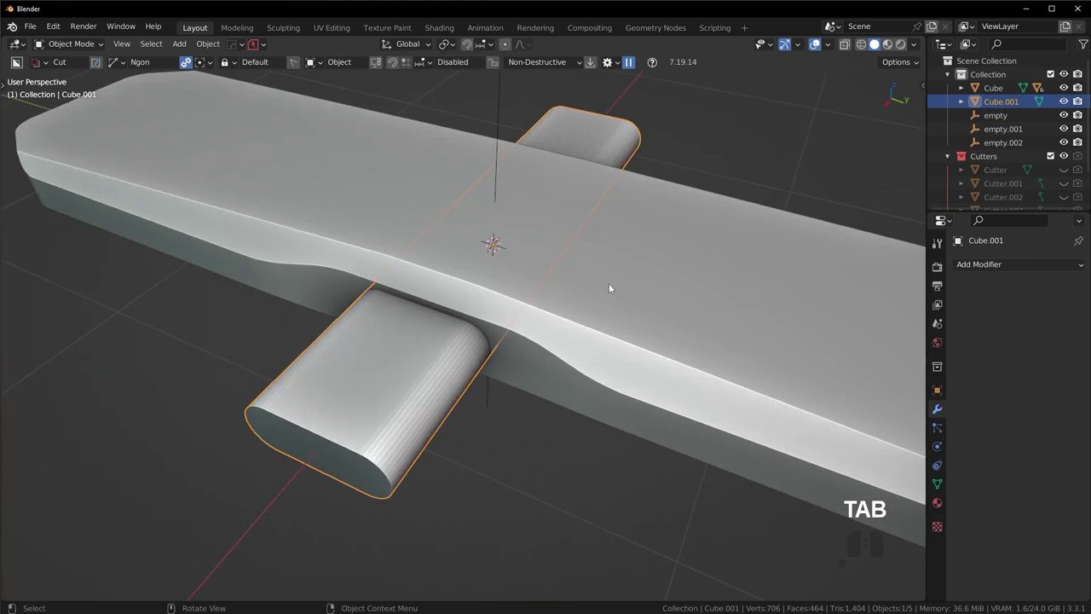
Step: Boolean-difference the capsule from the device body and hide the Cutters collection
right_click(611, 286)
left_click(549, 238)
left_click_drag(501, 345, 542, 313)
left_click(600, 267)
left_click_drag(526, 292, 580, 298)
key("q")
left_click(618, 281)
left_click_drag(651, 289, 489, 305)
key("shift+2")
Step: Toggle the cutter's visibility to check the pill-shaped through-hole, then select the body
left_click_drag(496, 346, 729, 307)
left_click_drag(549, 309, 522, 335)
left_click_drag(545, 339, 563, 363)
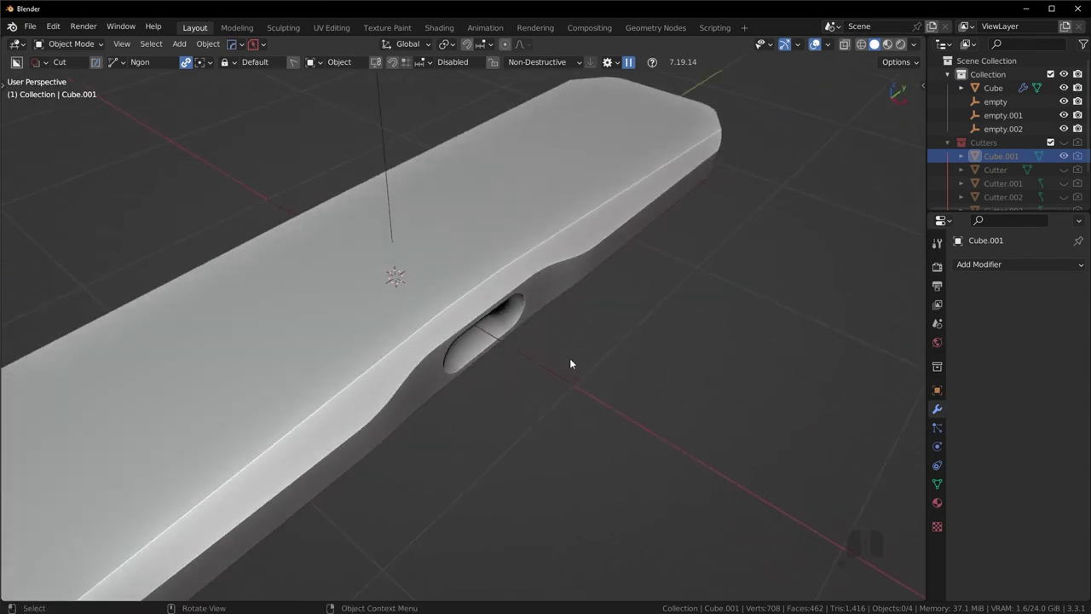
key("ctrl+z")
left_click_drag(536, 333, 474, 311)
left_click_drag(453, 334, 575, 306)
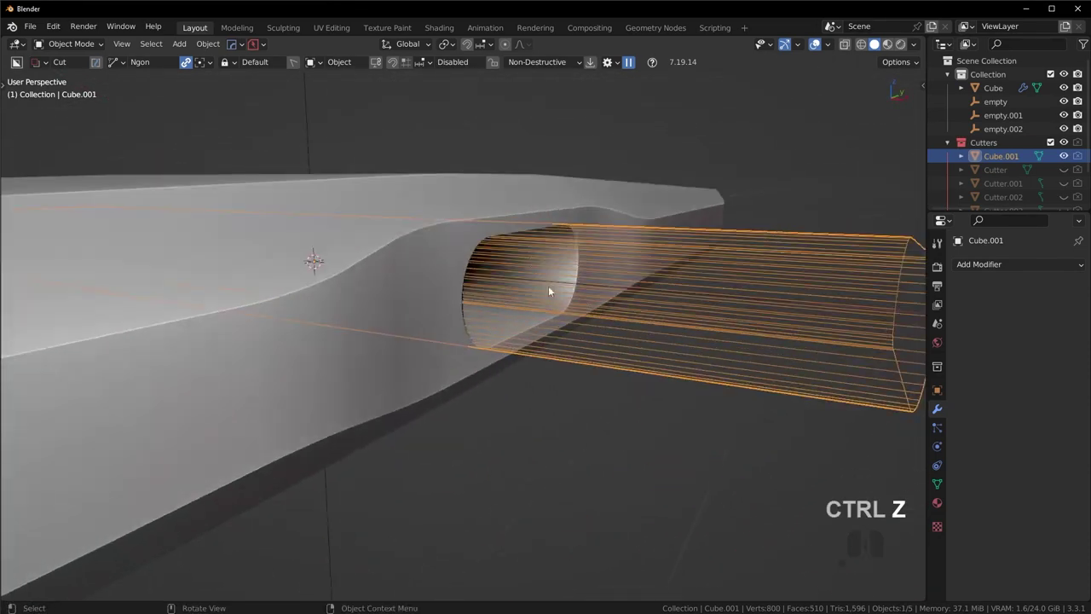
key("shift+2")
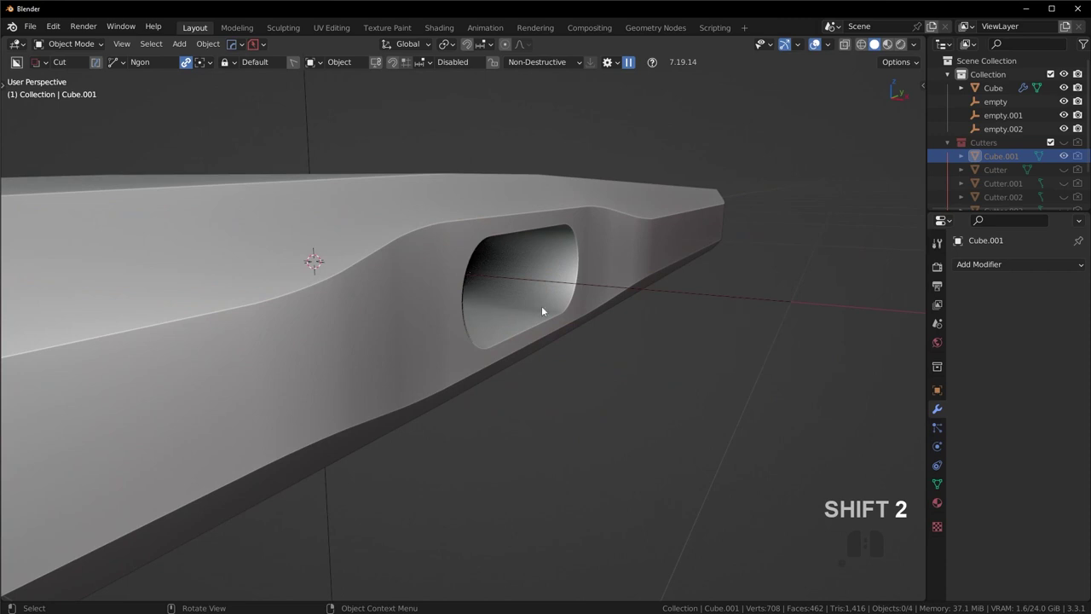
left_click(552, 304)
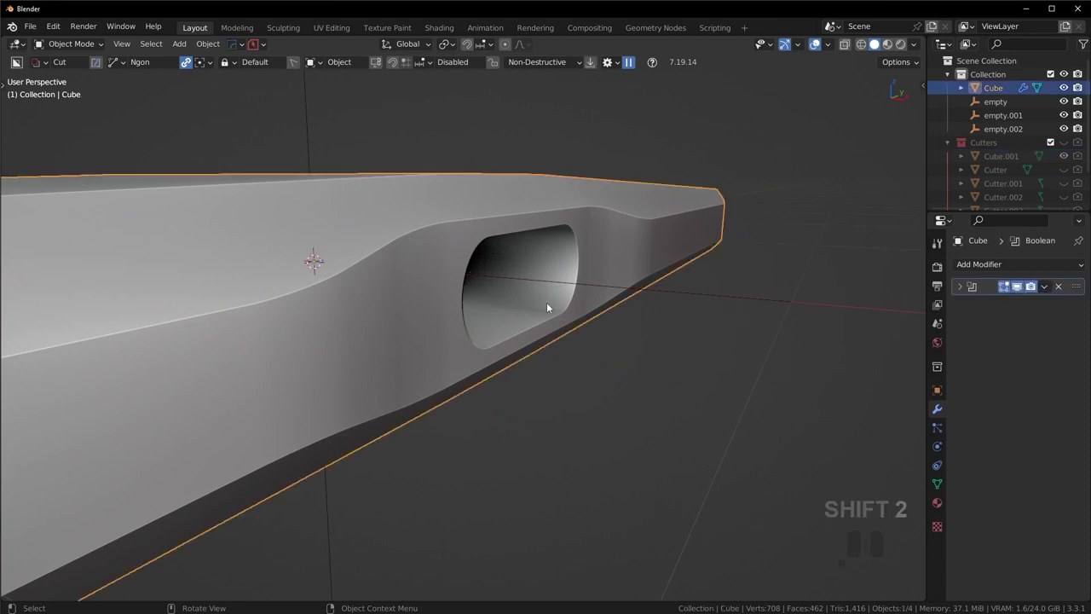
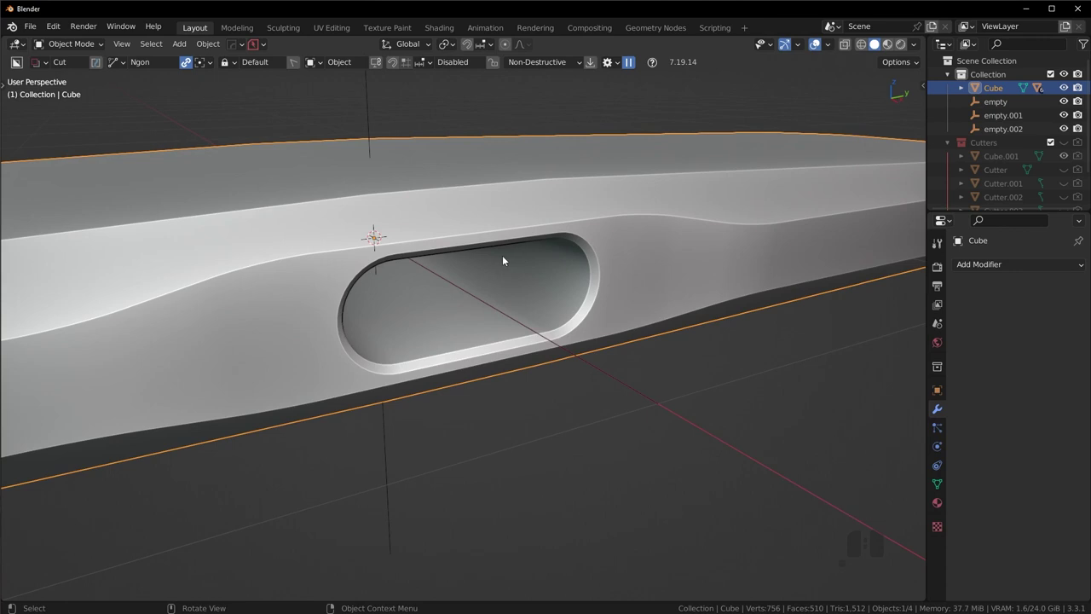
Step: Select the capsule cutter Cube.001, show it again and orbit to see it through the body
key("ctrl+z")
key("ctrl+z")
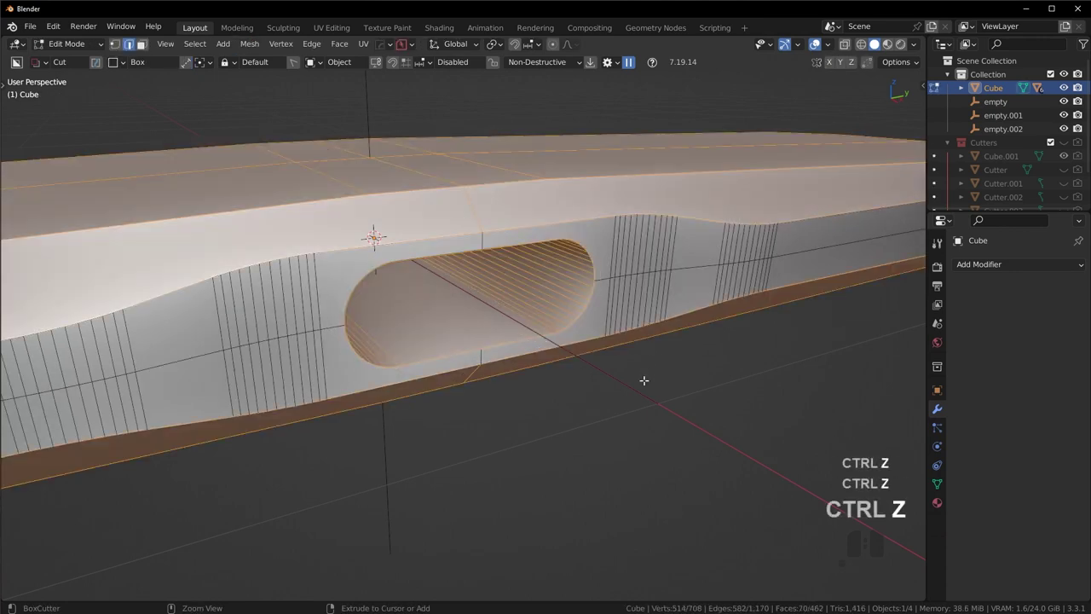
double_click(1021, 289)
key("q")
double_click(724, 331)
key("g")
key("Escape")
left_click_drag(588, 346, 644, 387)
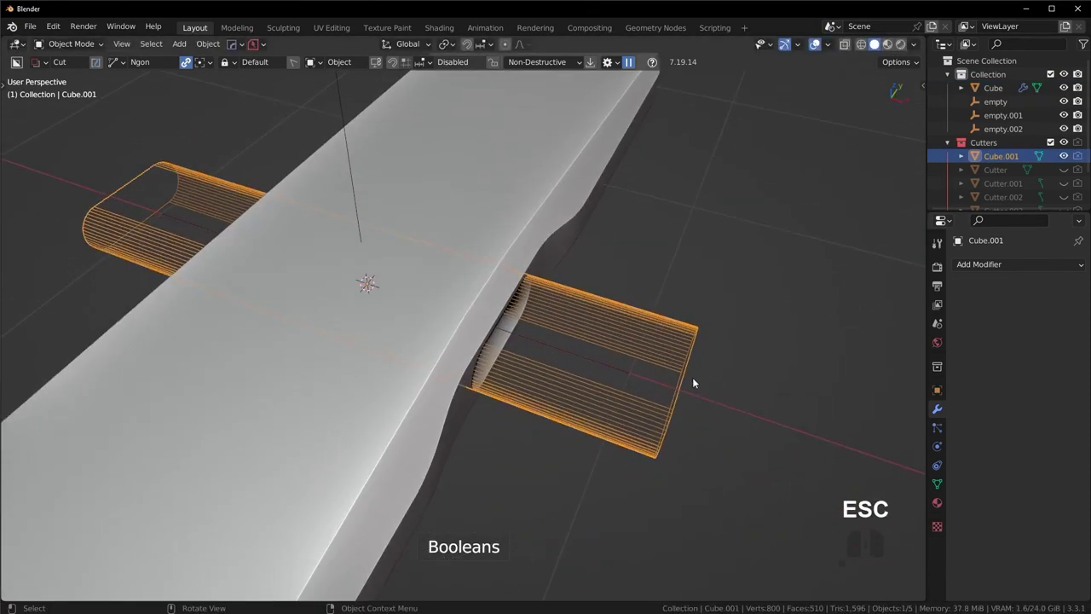
left_click_drag(699, 393, 677, 384)
Step: Scale the capsule cutter along X so it only covers one side of the body
key("s")
key("x")
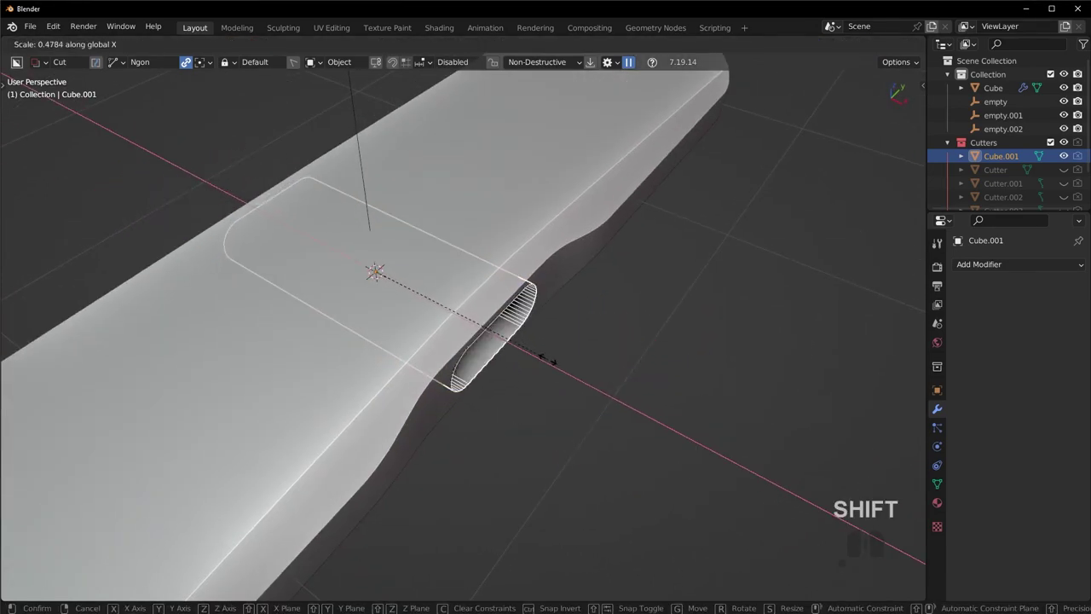
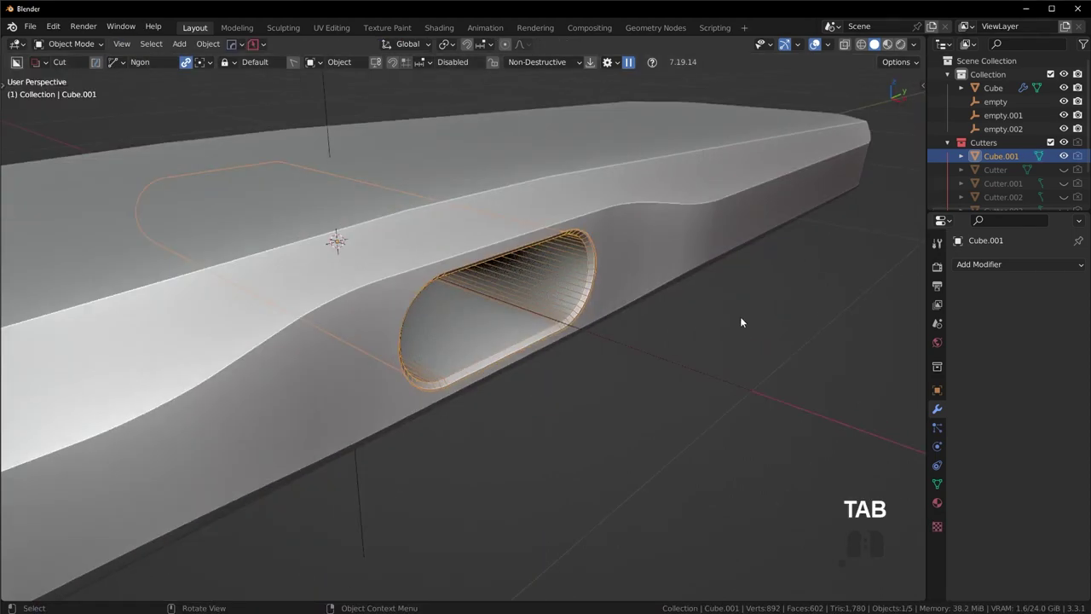
left_click_drag(657, 324, 623, 325)
scroll("down", 3)
left_click_drag(593, 320, 622, 344)
key("ctrl+z")
key("g")
key("Escape")
Step: Add a HardOps mirror on X to the cutter through a new empty
left_click_drag(500, 334, 566, 327)
key("alt+x")
left_click(491, 323)
left_click_drag(453, 340, 604, 326)
Step: Orbit around the body to check the opening is now symmetrical
key("shift+2")
left_click_drag(530, 369, 280, 362)
left_click_drag(431, 367, 584, 353)
left_click_drag(508, 362, 453, 327)
scroll("up", 3)
left_click_drag(484, 284, 410, 333)
left_click_drag(468, 332, 563, 306)
scroll("up", 3)
middle_click(523, 228)
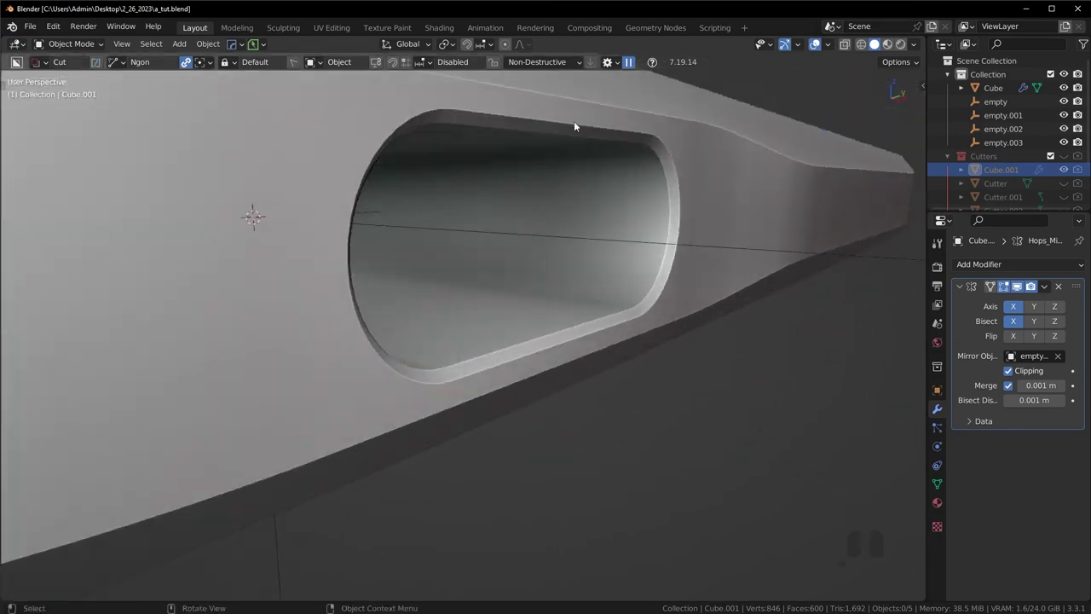
Step: Frame the whole device body from the top view and move in toward the opening
left_click_drag(658, 284, 511, 310)
left_click_drag(435, 332, 478, 317)
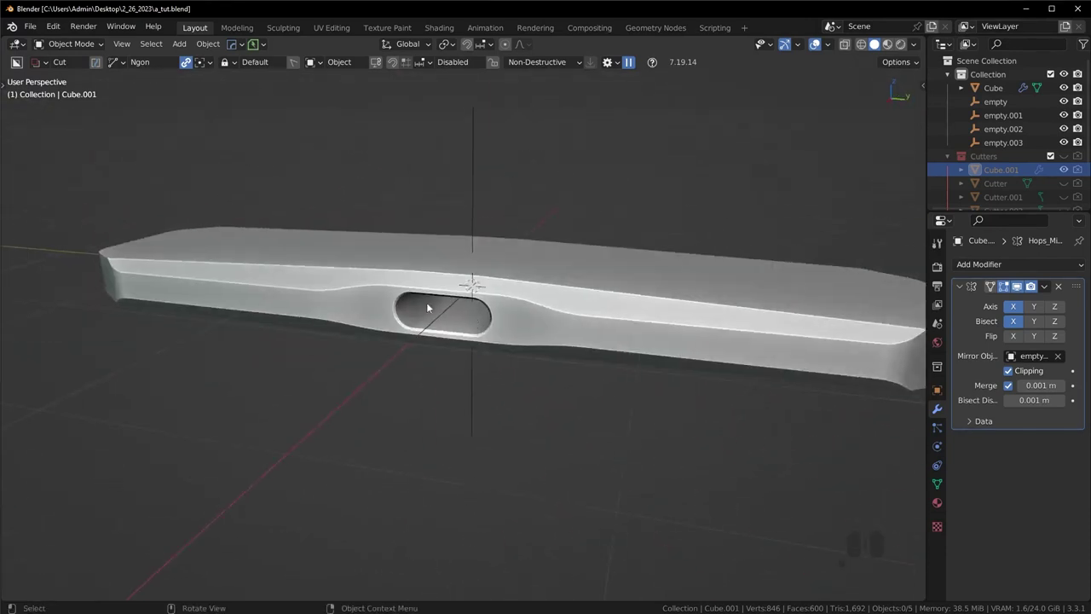
middle_click(483, 342)
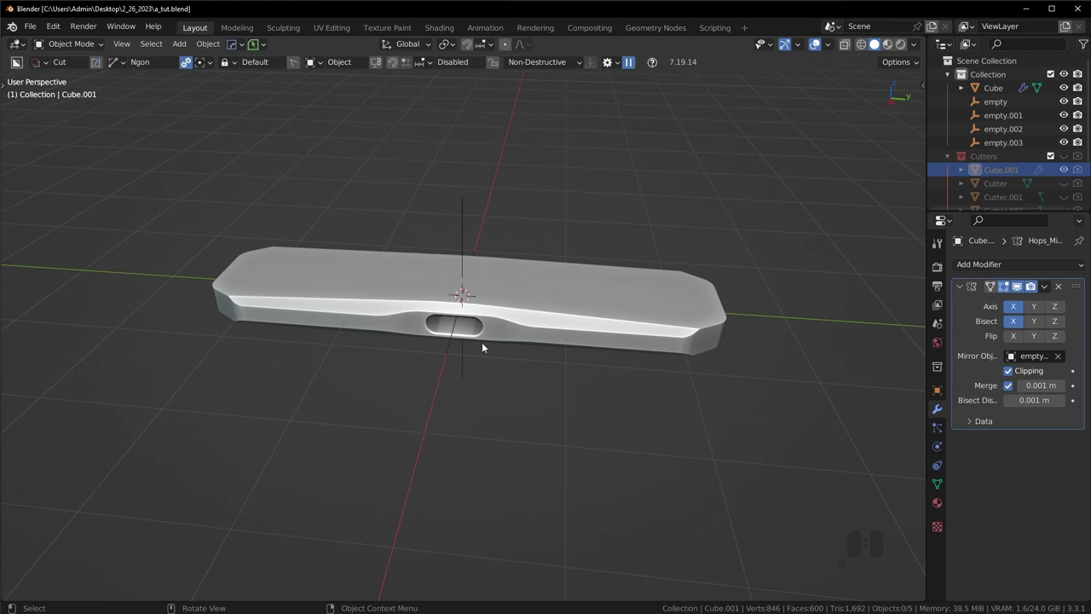
key("KP_7")
left_click_drag(568, 394, 350, 304)
left_click_drag(401, 315, 447, 331)
left_click_drag(499, 354, 549, 310)
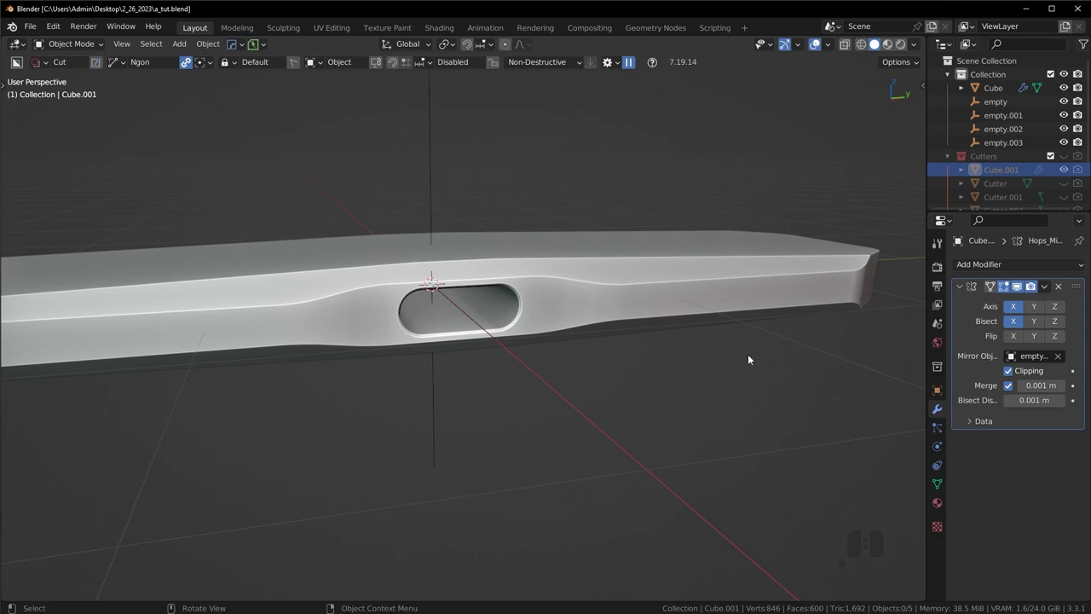
Step: Select the device body Cube and apply its Boolean modifier for the capsule cut
left_click_drag(513, 399, 486, 395)
scroll("down", 3)
left_click_drag(509, 366, 562, 356)
scroll("up", 3)
left_click(538, 327)
double_click(1018, 288)
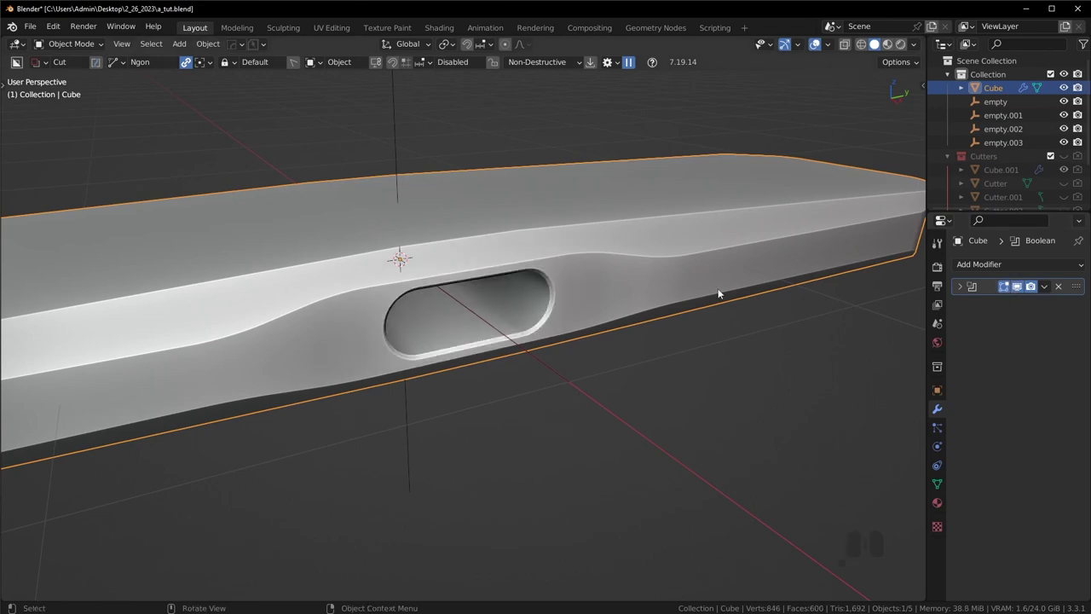
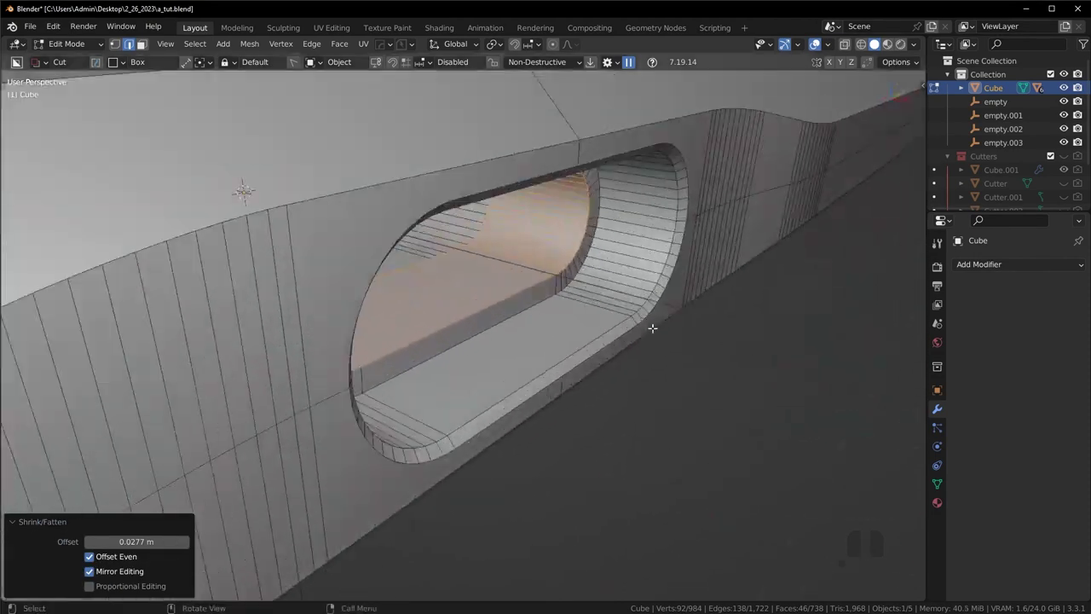
Step: Scale the opening's inner faces along X to form a recessed step inside it
key("s")
key("x")
key("s")
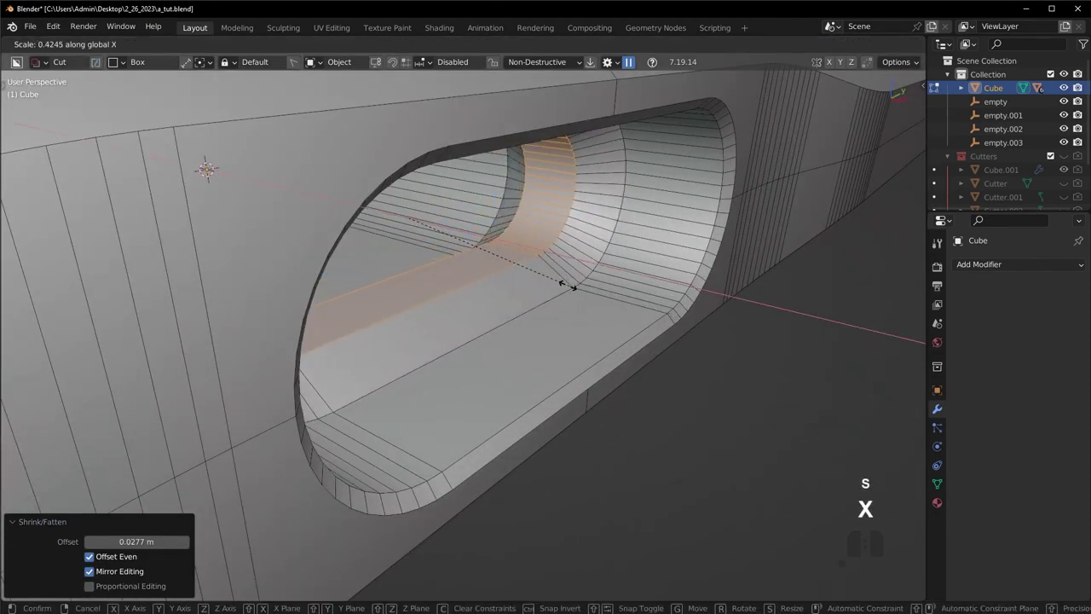
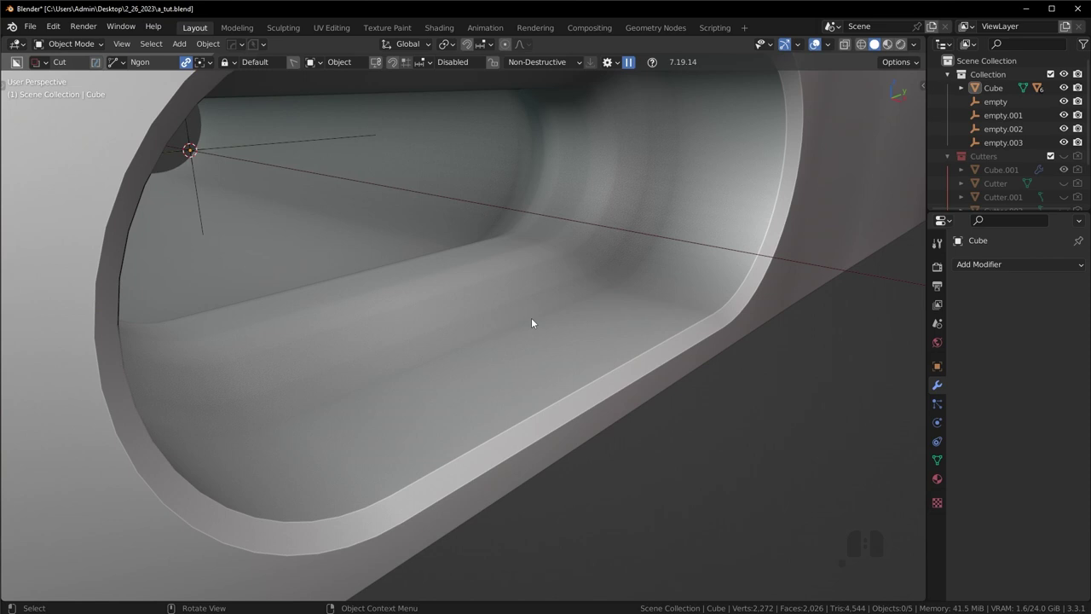
left_click(819, 43)
Step: Undo and redo to re-enter the body's mesh and refine the interior shading
key("ctrl+z")
key("ctrl+z")
key("ctrl+shift+z")
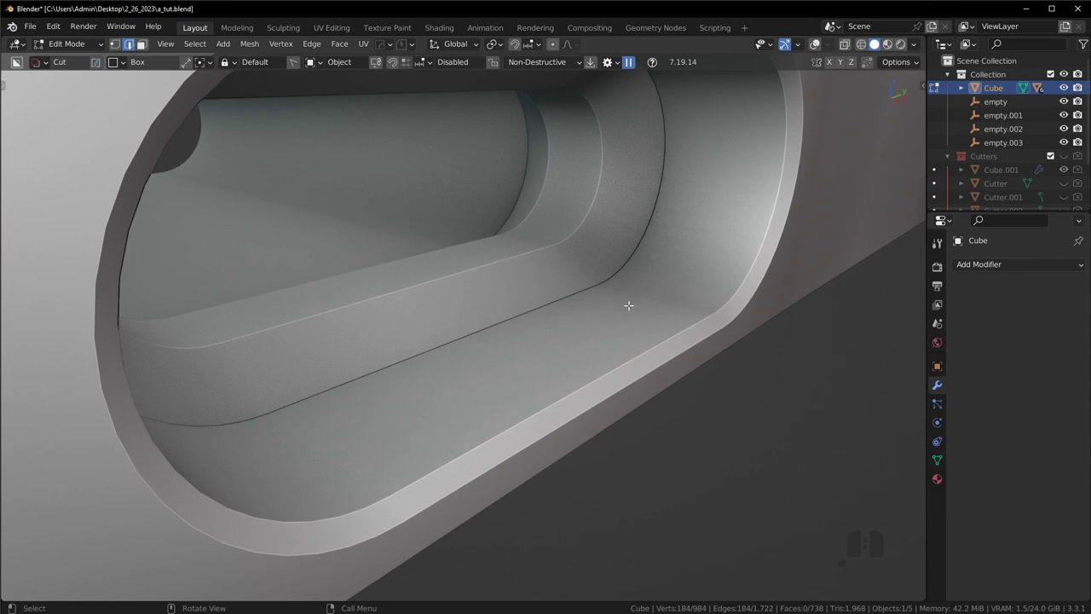
key("ctrl+shift+z")
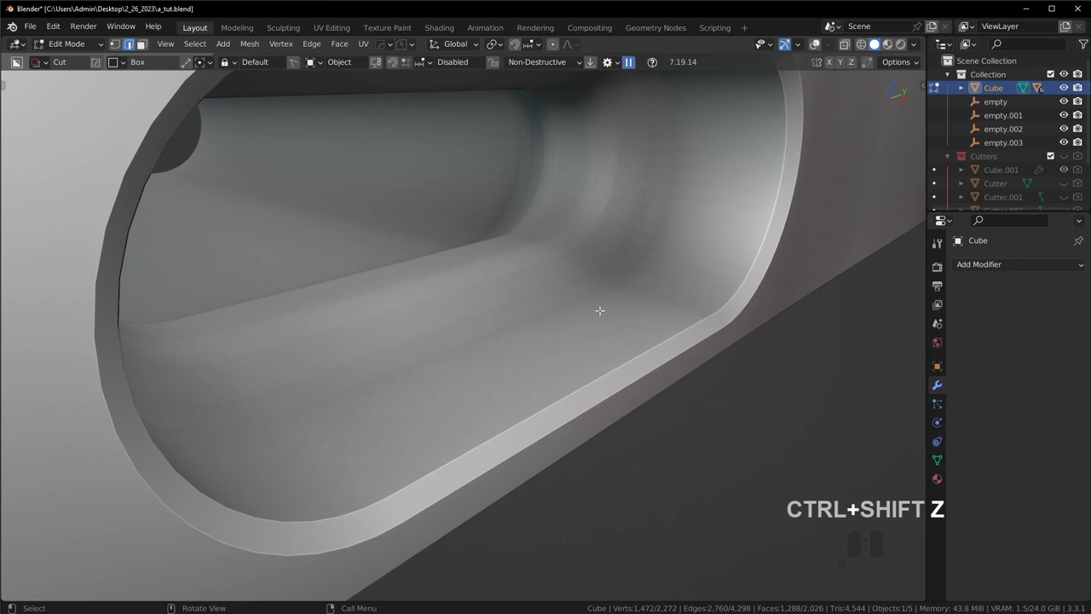
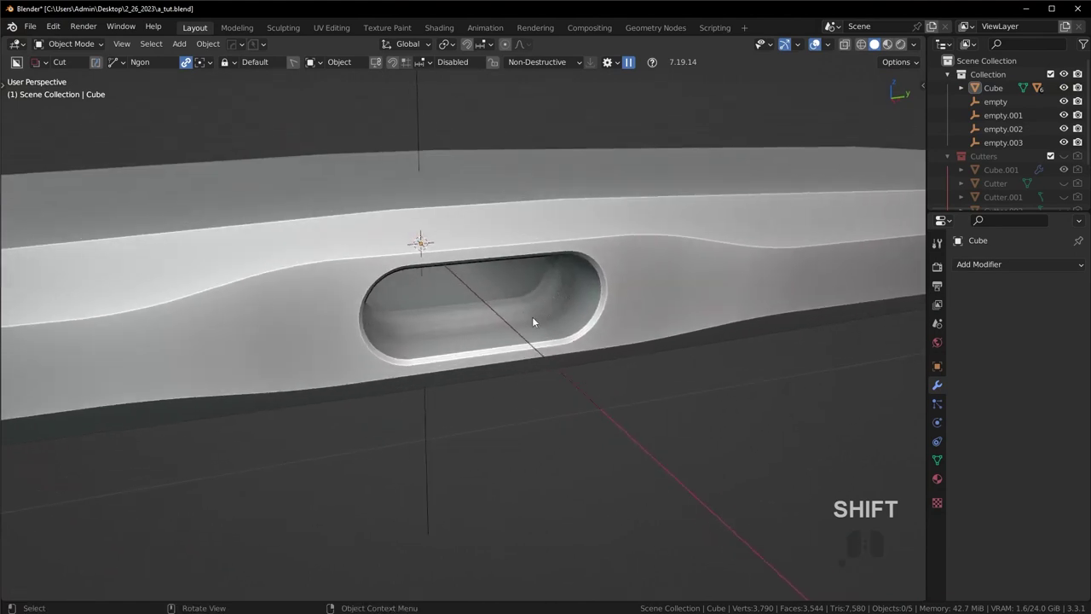
Step: Pull back to view the whole body while placing and checking the rounded slot cutter near one end
middle_click(580, 322)
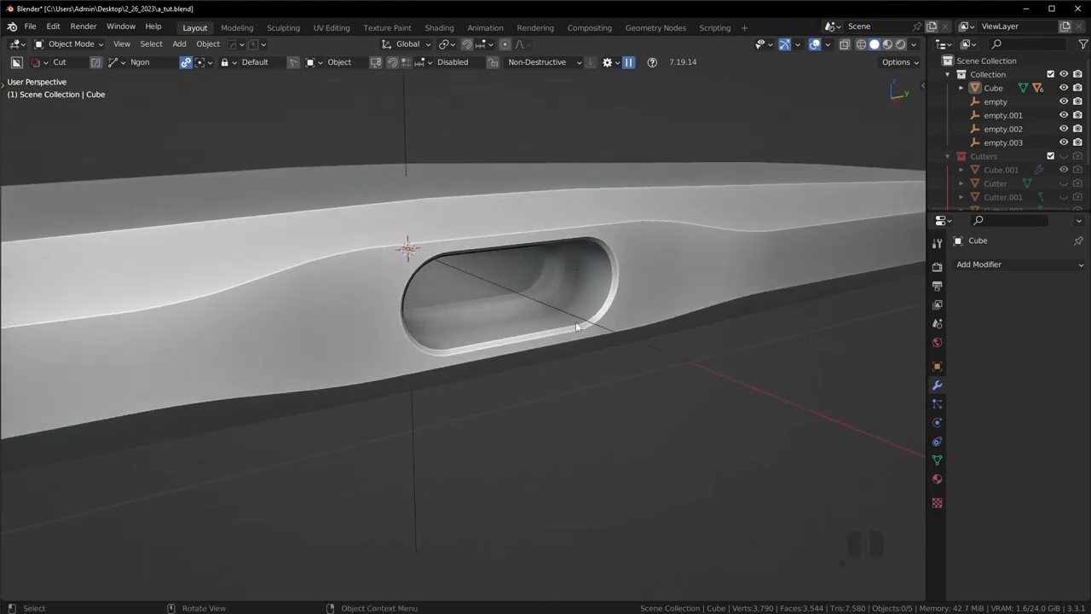
middle_click(577, 336)
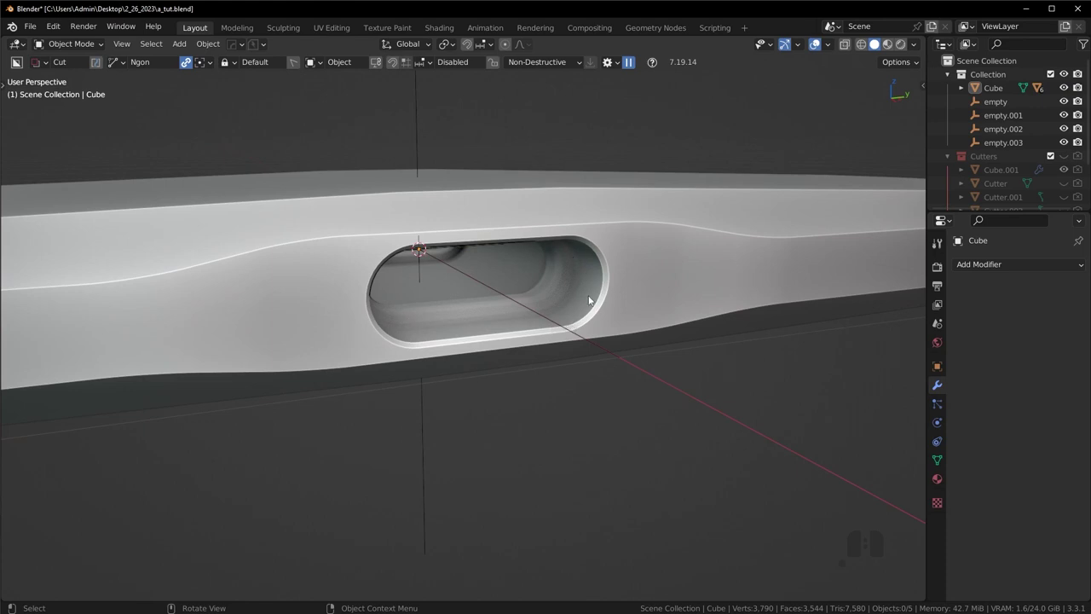
middle_click(556, 326)
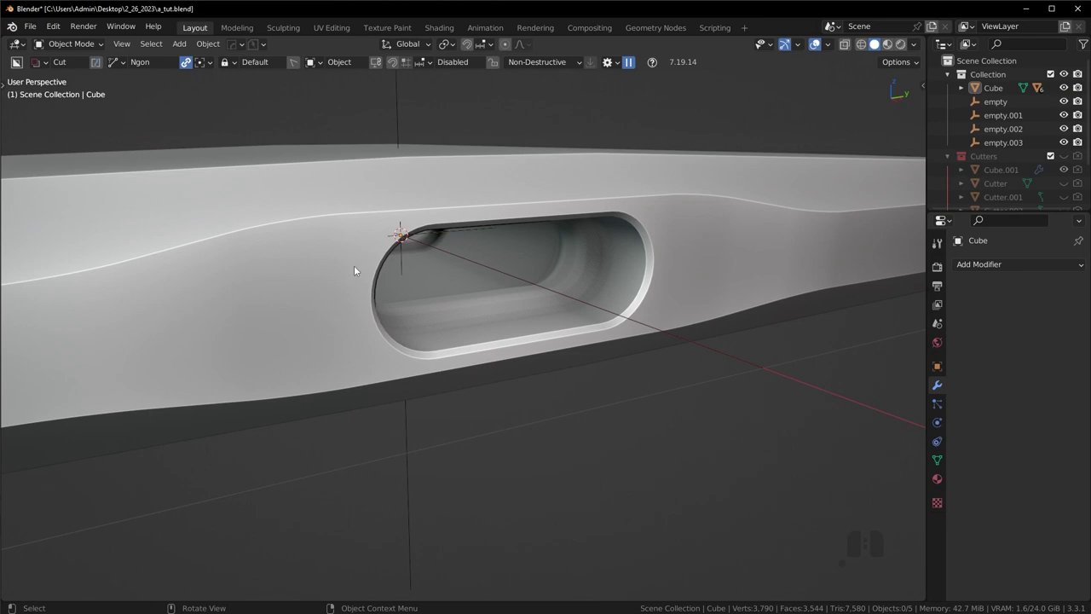
left_click_drag(696, 331, 660, 335)
left_click_drag(554, 367, 589, 365)
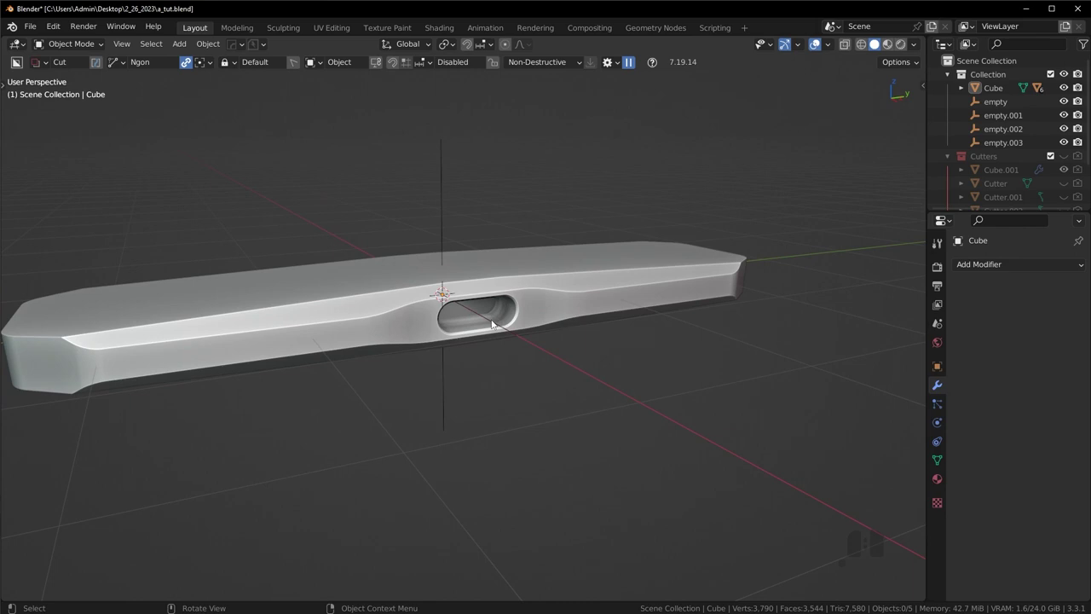
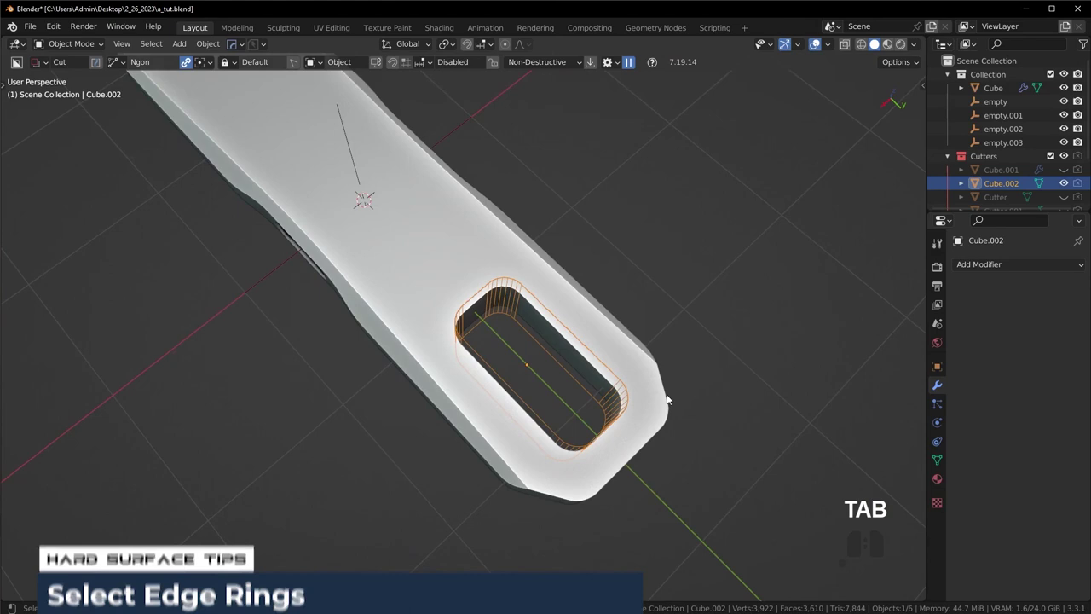
key("shift+2")
left_click_drag(578, 383, 623, 355)
key("ctrl+z")
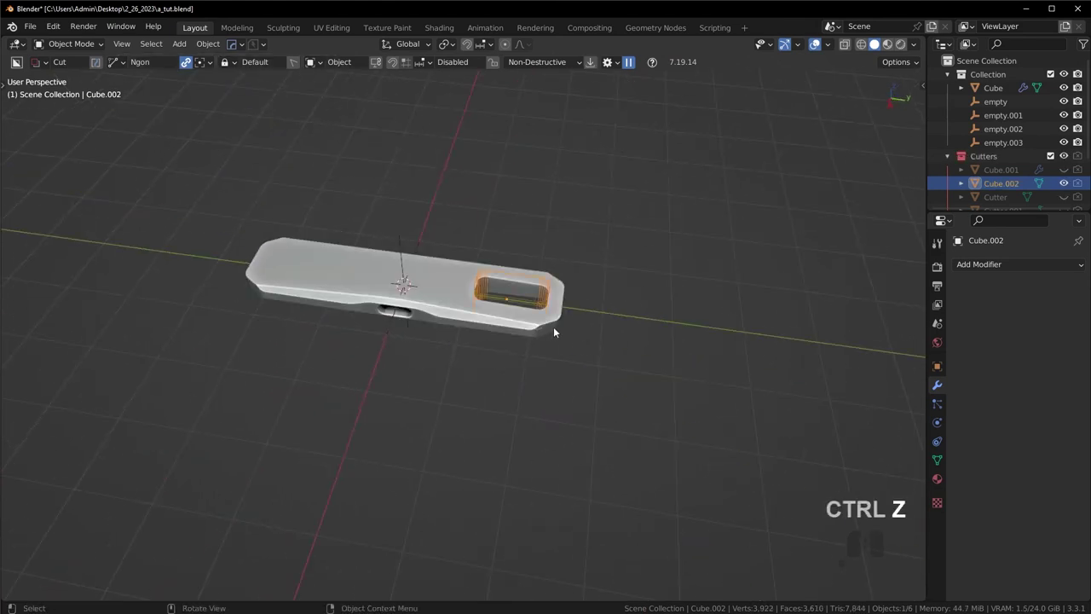
Step: Mirror the slot cutter on Y with Cursor pivot, scale it to 0.828 and reposition it
key("alt+x")
left_click(252, 63)
left_click(253, 65)
left_click(434, 62)
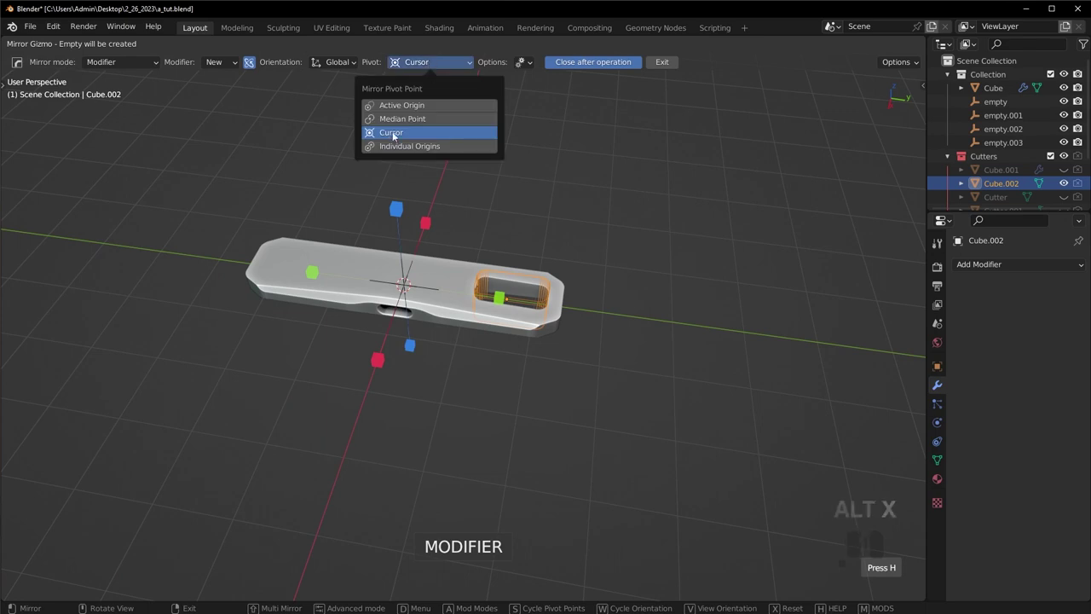
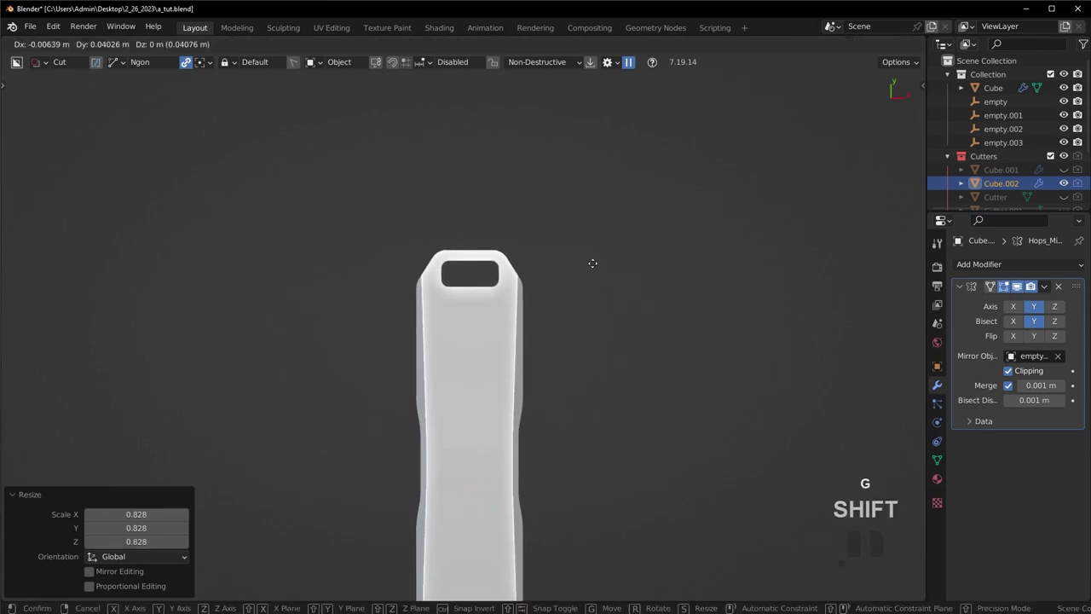
left_click(594, 265)
Step: Orbit around the body to inspect the slots at both ends
left_click_drag(695, 386, 602, 324)
left_click_drag(564, 354, 657, 359)
left_click_drag(652, 368, 683, 346)
middle_click(704, 329)
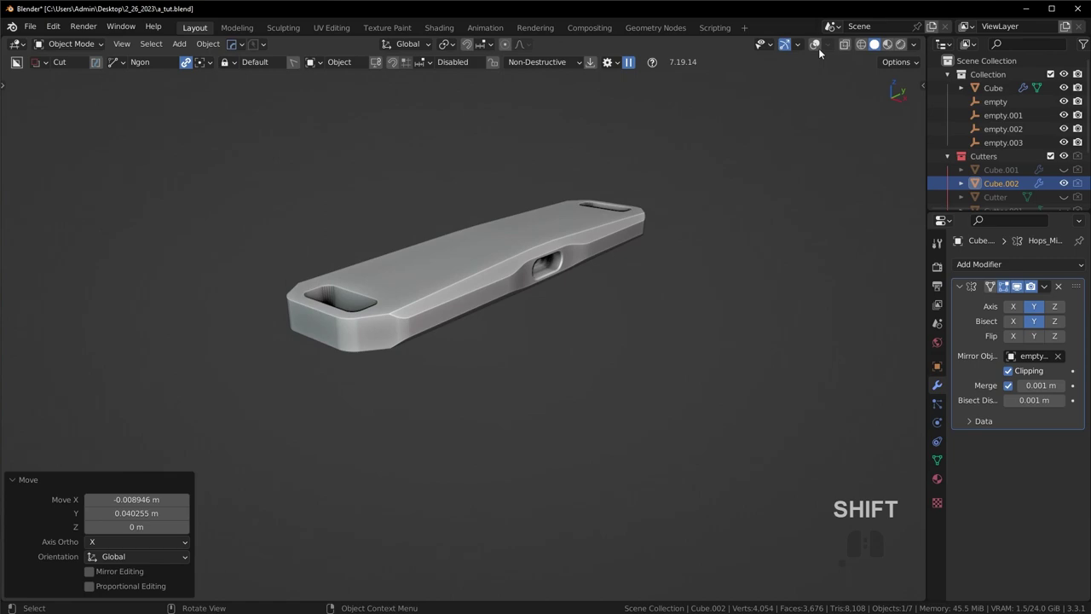
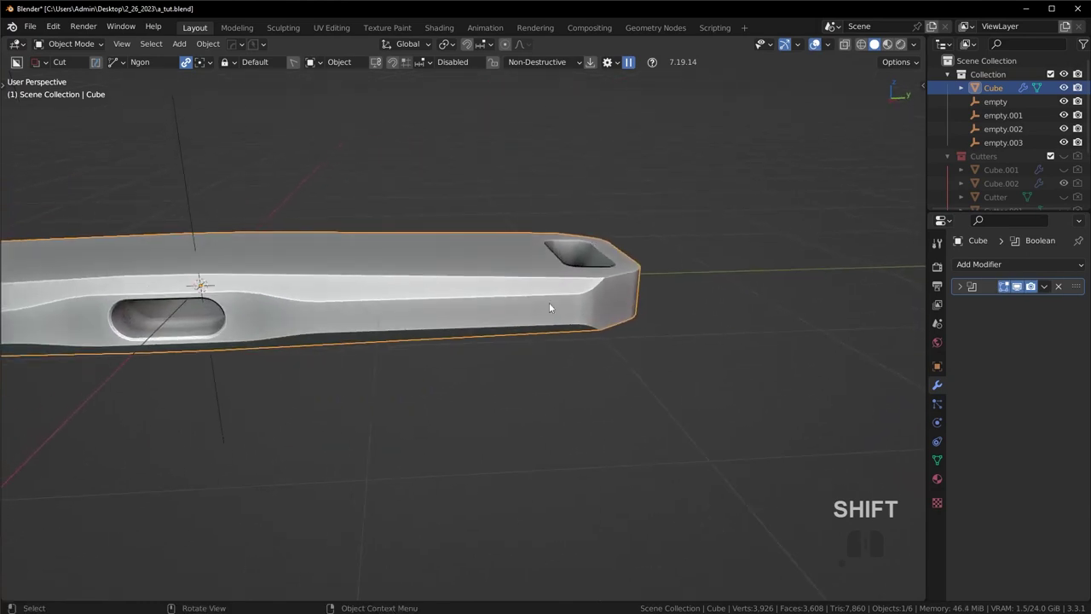
Step: Edit the Cube.002 cutter and move its lower faces down along Z into a stepped recess
left_click_drag(568, 302, 548, 301)
middle_click(565, 298)
key("q")
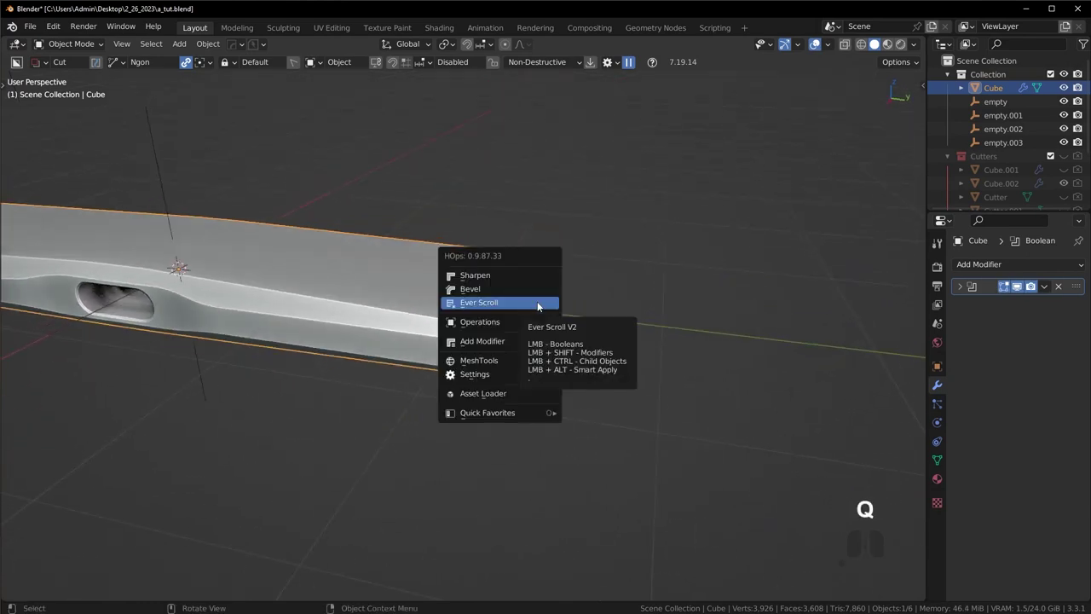
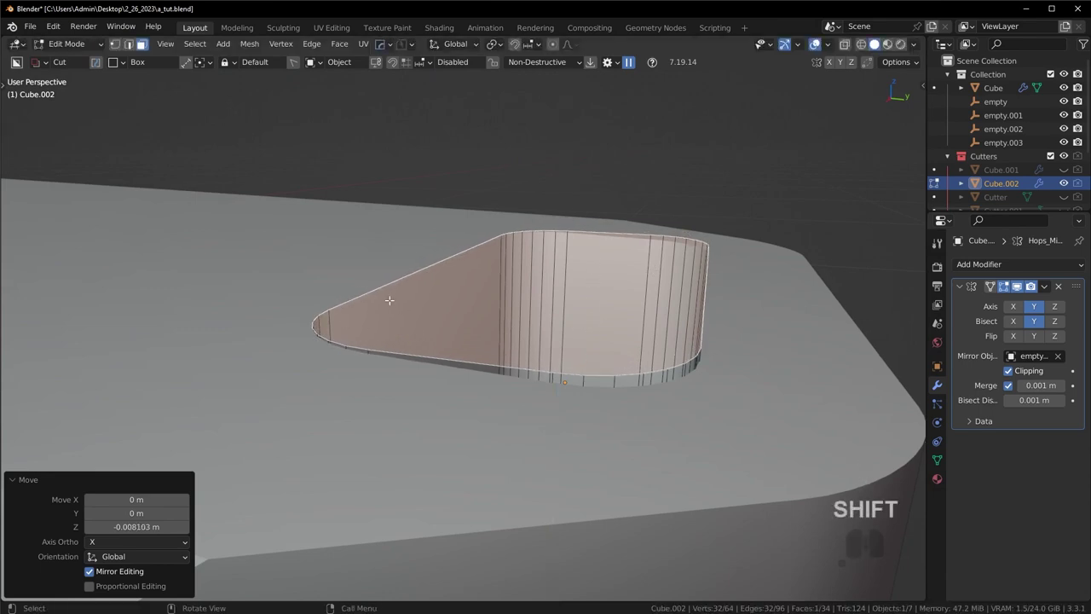
key("g")
key("z")
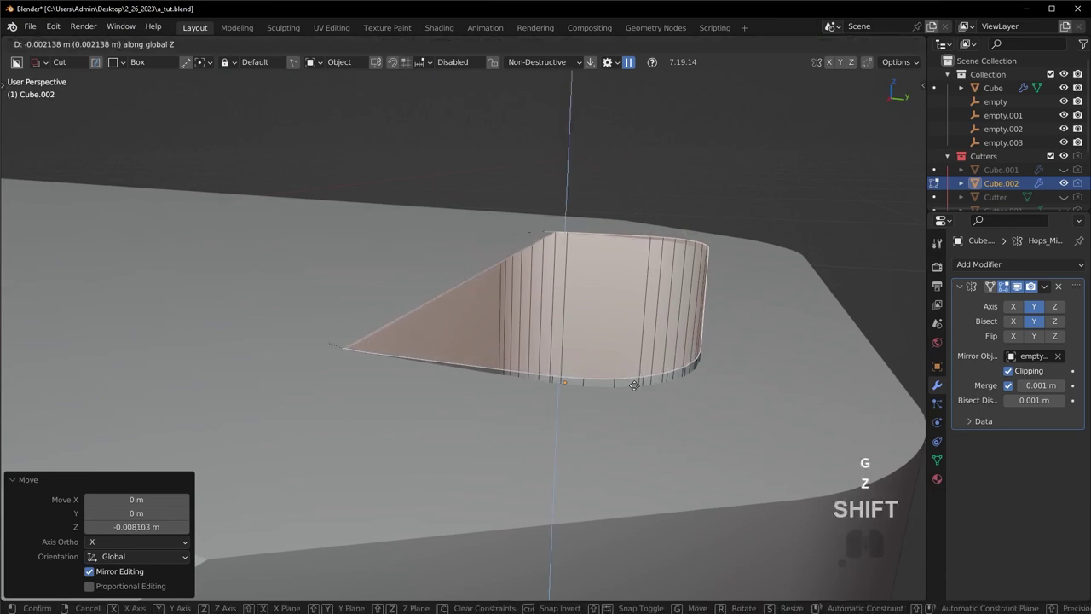
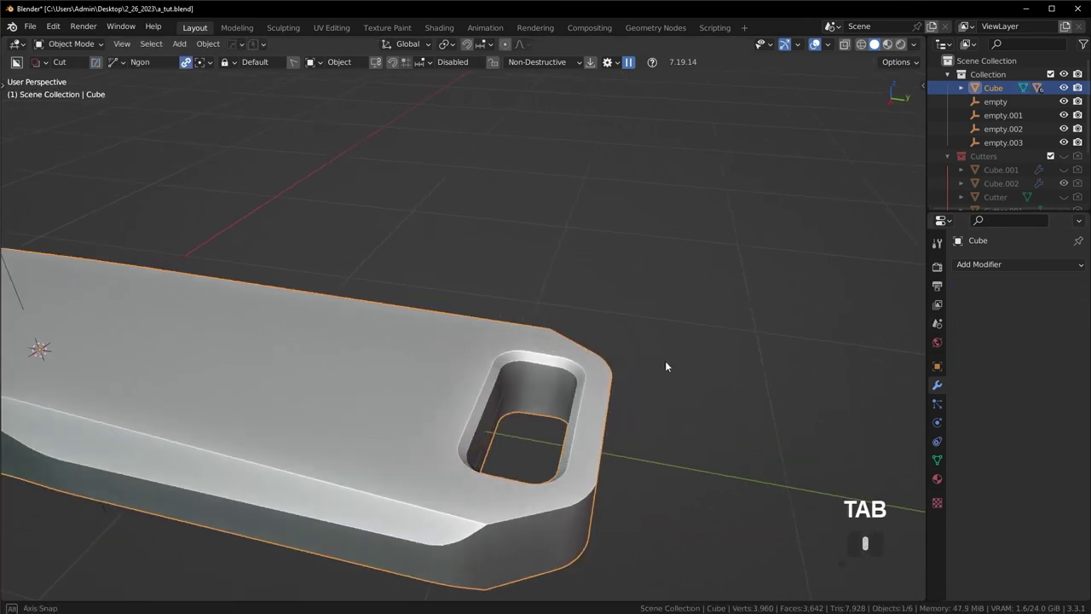
Step: Return to Object Mode and check the body's Boolean result for the stepped end slot
key("alt+a")
key("ctrl+z")
key("ctrl+z")
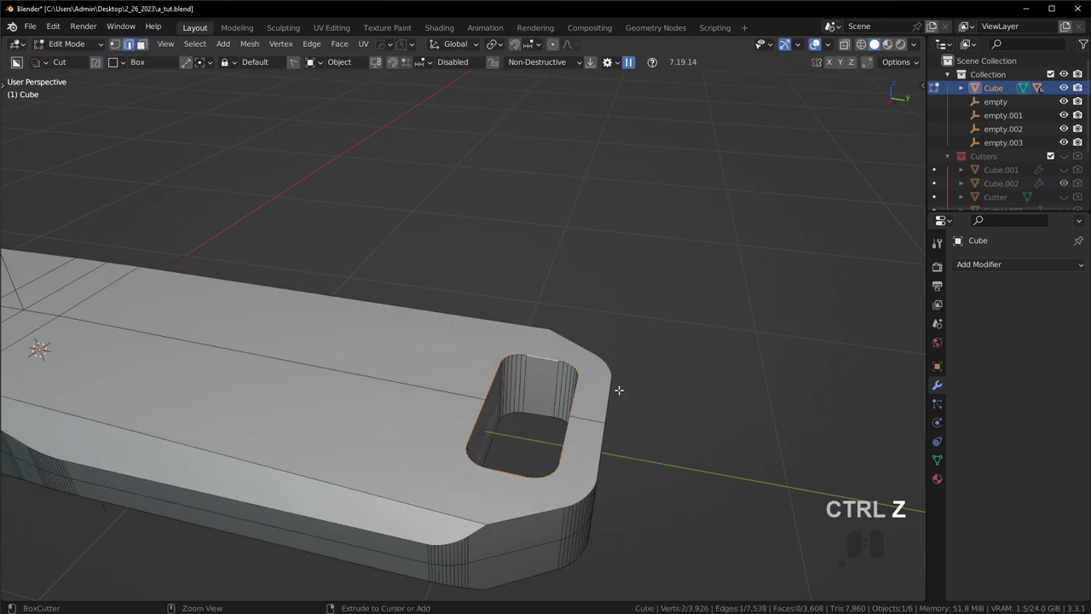
key("ctrl+z")
key("alt+v")
left_click(620, 477)
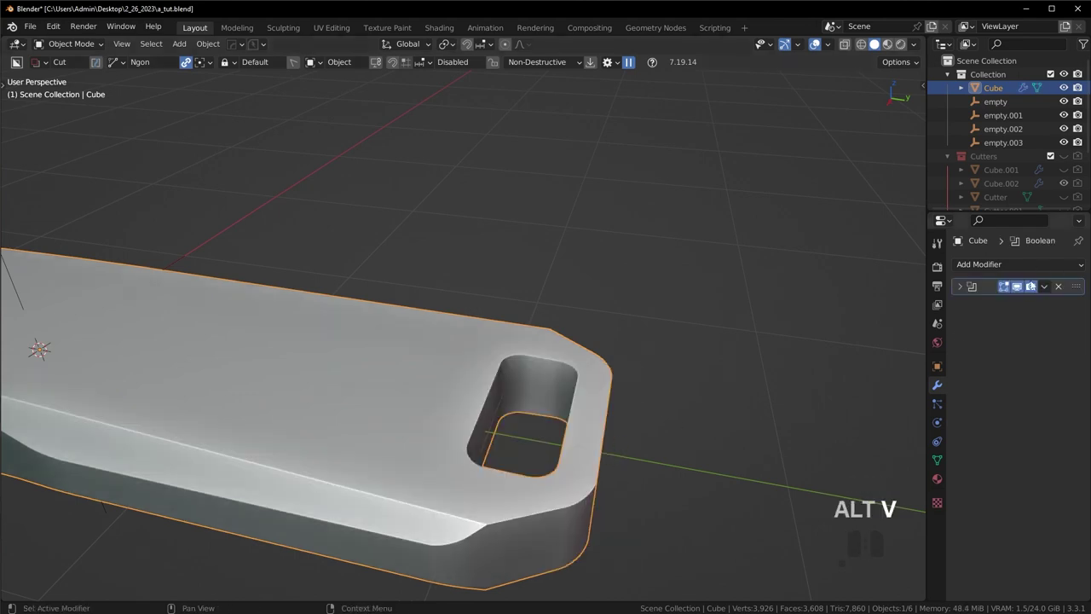
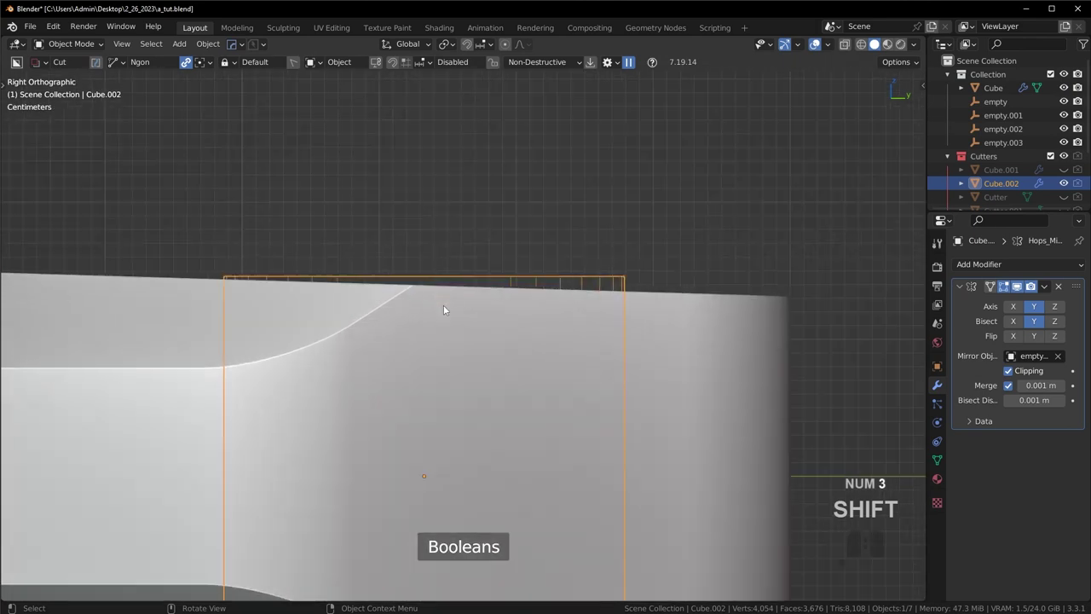
Step: Switch to Right Orthographic view aligned over the slot cutter's top edge
key("d")
left_click(329, 284)
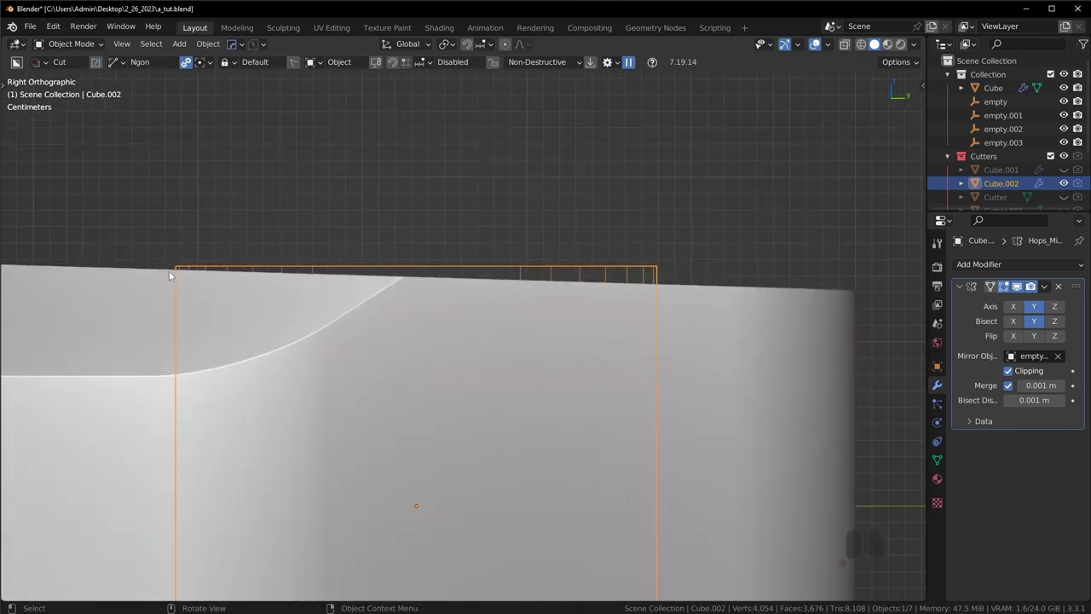
left_click_drag(167, 272, 675, 286)
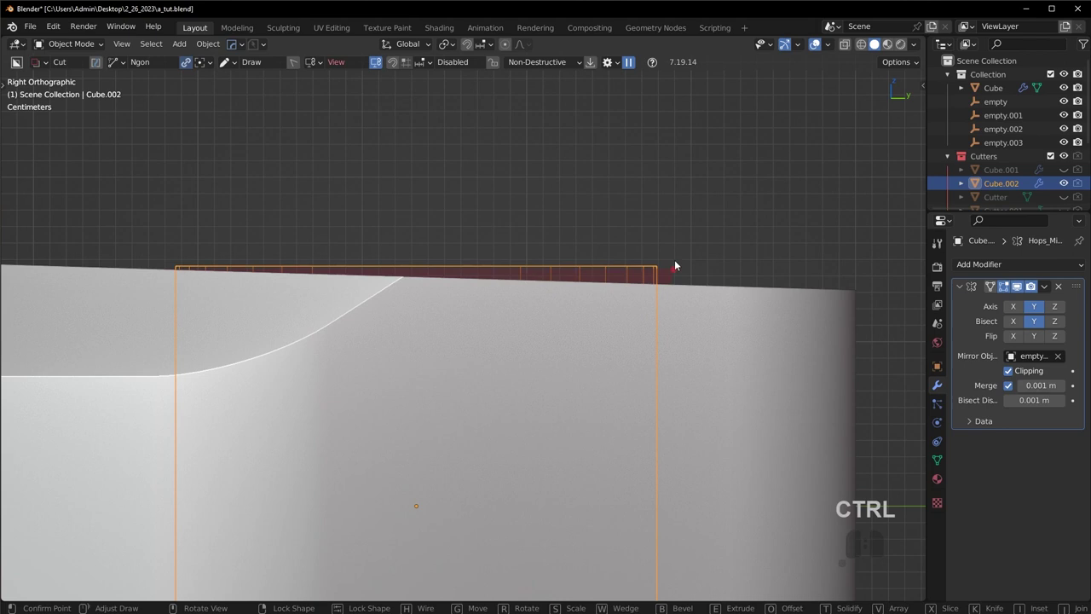
Step: Draw an angled BoxCutter cut across the cutter's top and apply the resulting Boolean modifier
left_click(683, 234)
left_click(150, 189)
left_click_drag(161, 199, 145, 246)
scroll("down", 3)
left_click(485, 321)
left_click_drag(470, 397, 497, 362)
left_click(1021, 290)
left_click(1021, 290)
double_click(1021, 290)
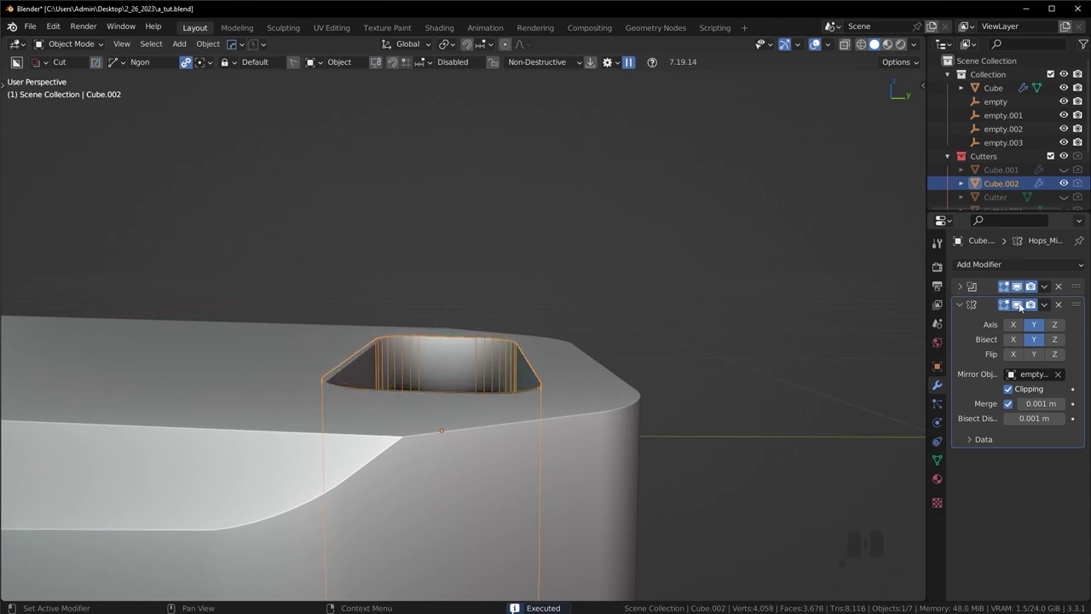
left_click(1050, 290)
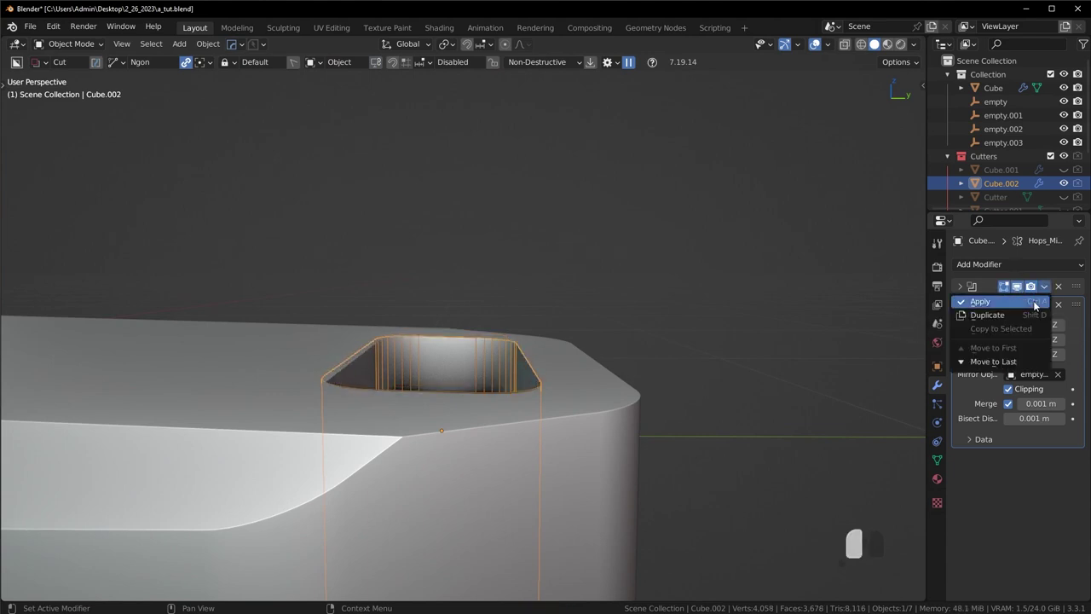
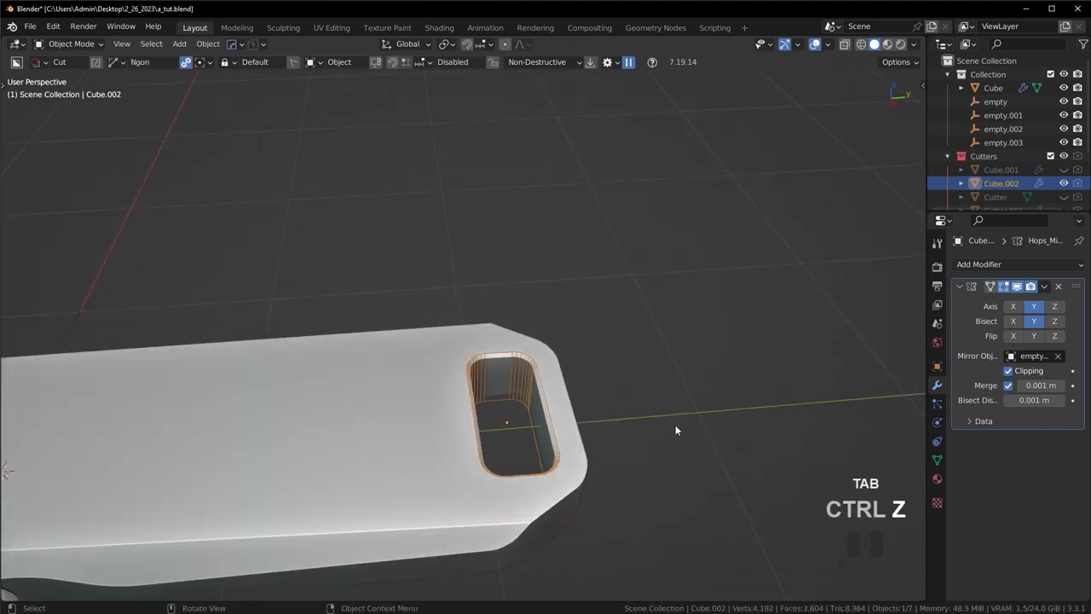
Step: Orbit around the end slot to inspect its angled trimmed rim
key("g")
key("Escape")
key("ctrl+z")
middle_click(706, 415)
left_click_drag(595, 385, 634, 402)
left_click_drag(546, 385, 552, 368)
left_click_drag(485, 424, 473, 406)
left_click_drag(536, 391, 425, 387)
left_click_drag(319, 354, 390, 356)
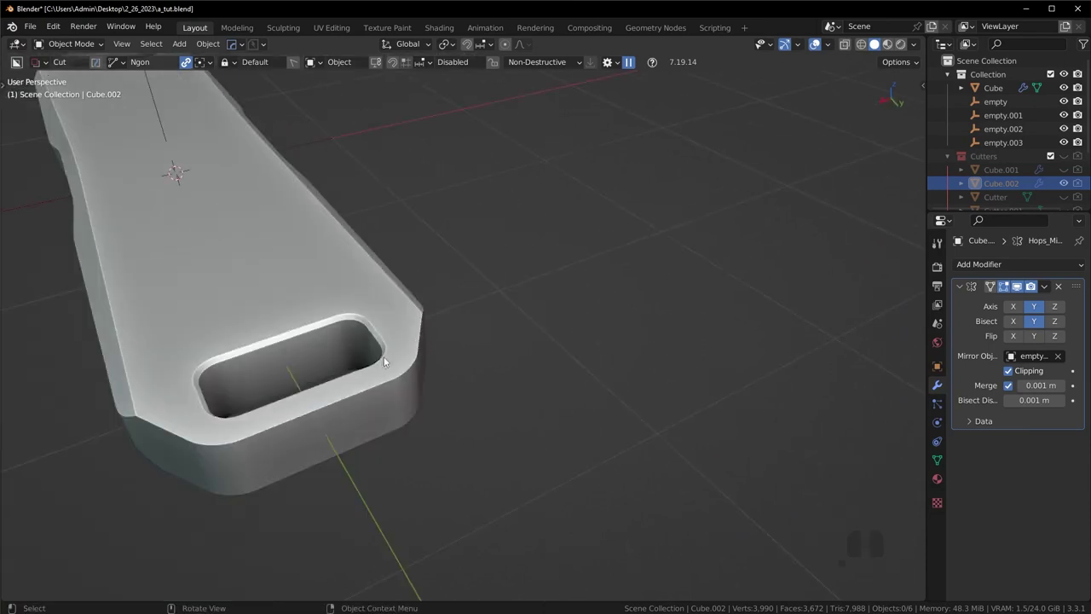
left_click_drag(437, 365, 531, 367)
Step: Save the file and orbit around the whole device body
key("ctrl+s")
left_click_drag(601, 417, 640, 401)
left_click_drag(604, 416, 577, 426)
middle_click(572, 437)
left_click_drag(563, 439, 573, 416)
left_click_drag(417, 446, 604, 361)
left_click_drag(723, 335, 696, 355)
Step: Apply the Hops_Mirror on the slot cutter and select an inner edge ring in Edit Mode
key("ctrl+z")
left_click_drag(810, 357, 637, 360)
key("ctrl+shift+z")
left_click_drag(659, 365, 631, 327)
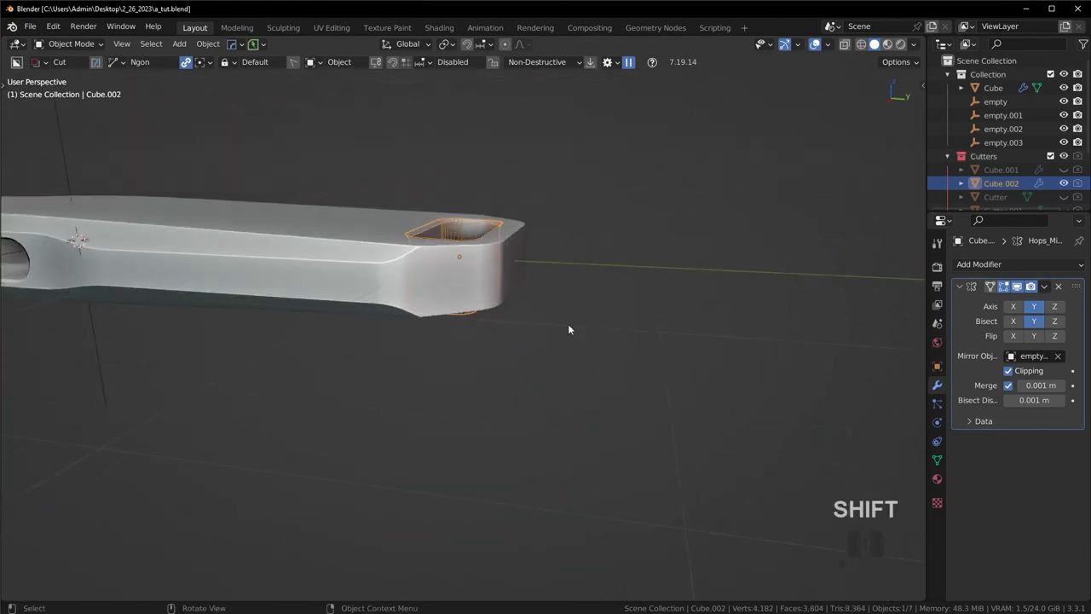
left_click_drag(554, 333, 555, 338)
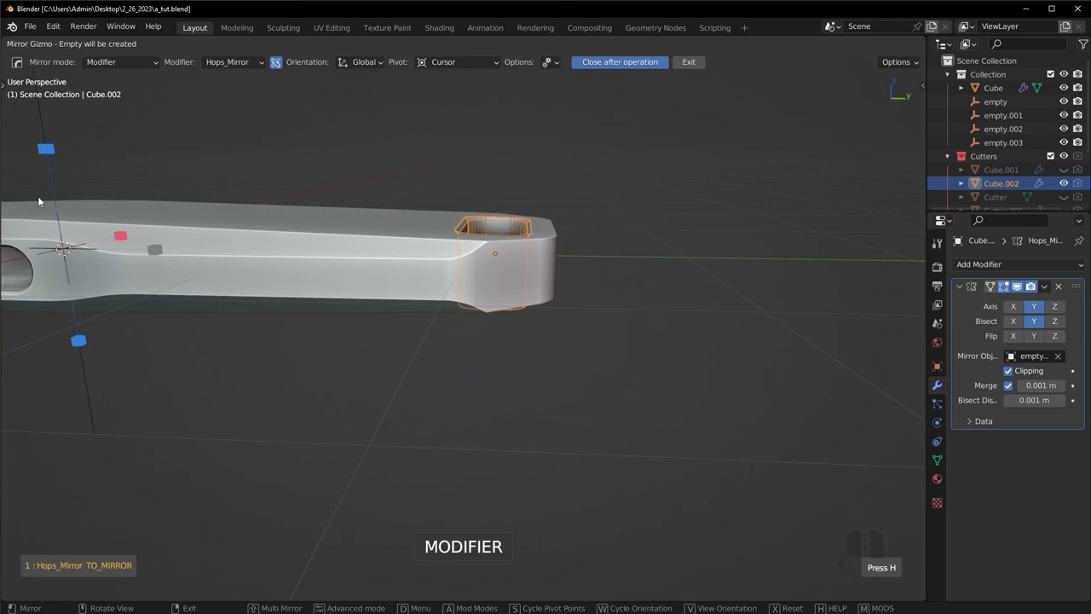
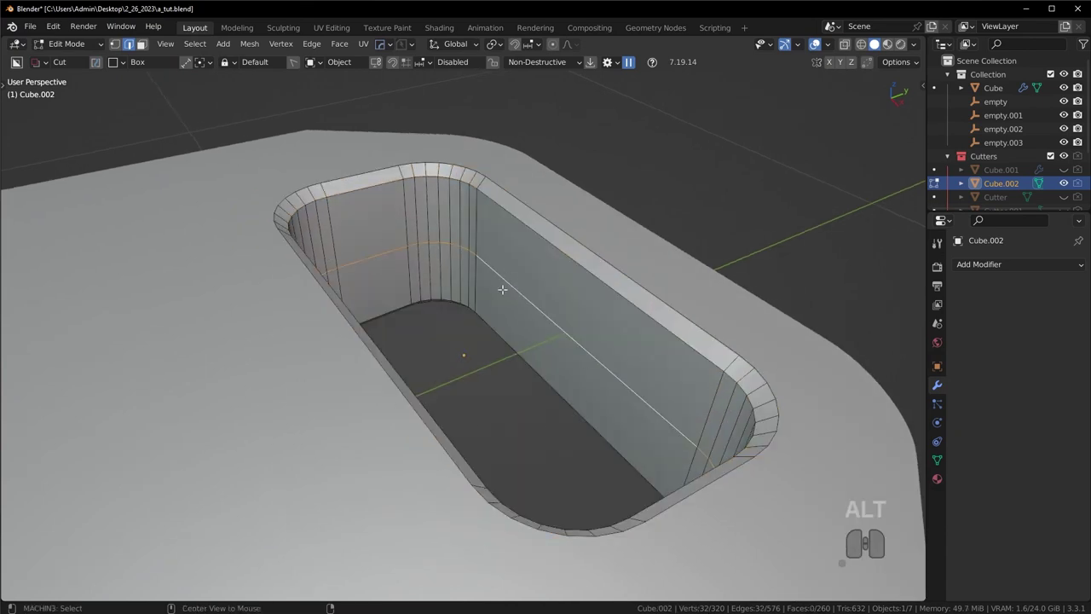
Step: Bevel the inner edge ring into a band and shrink it inward along Z to form a step
key("ctrl+b")
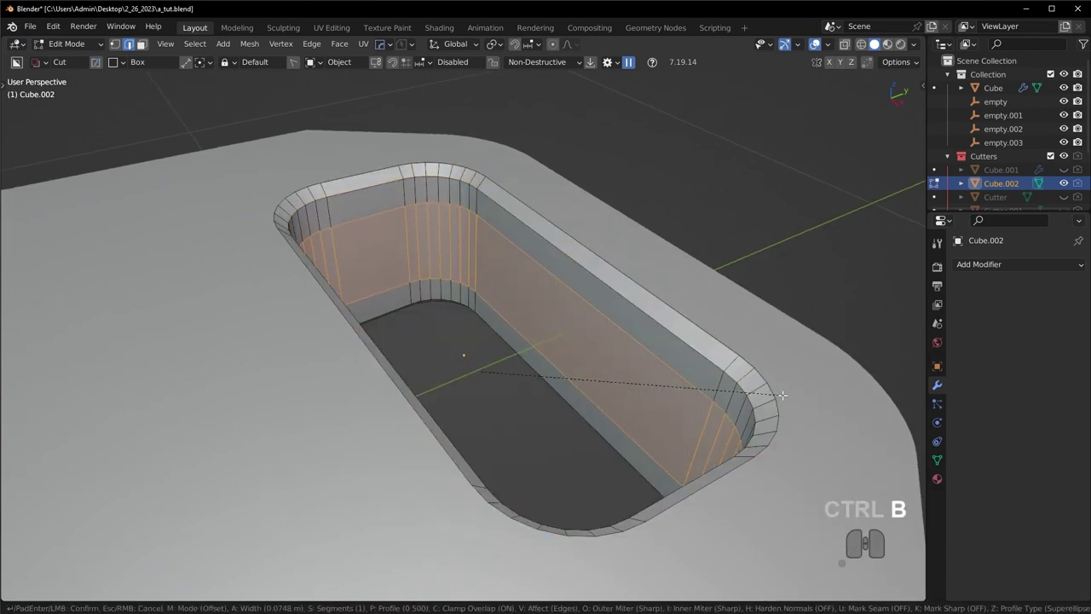
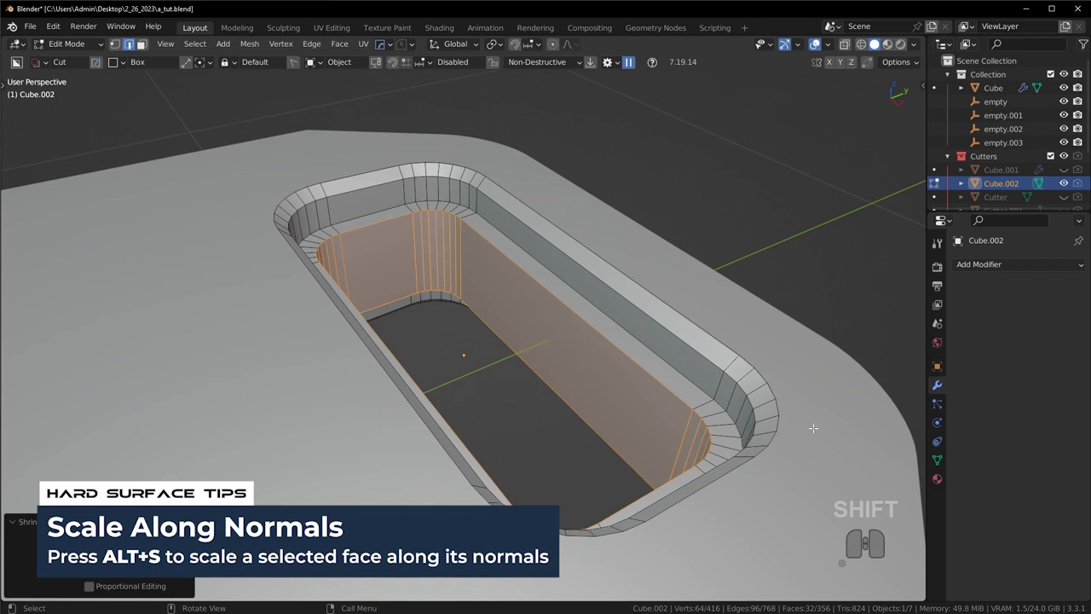
key("s")
key("z")
key("s")
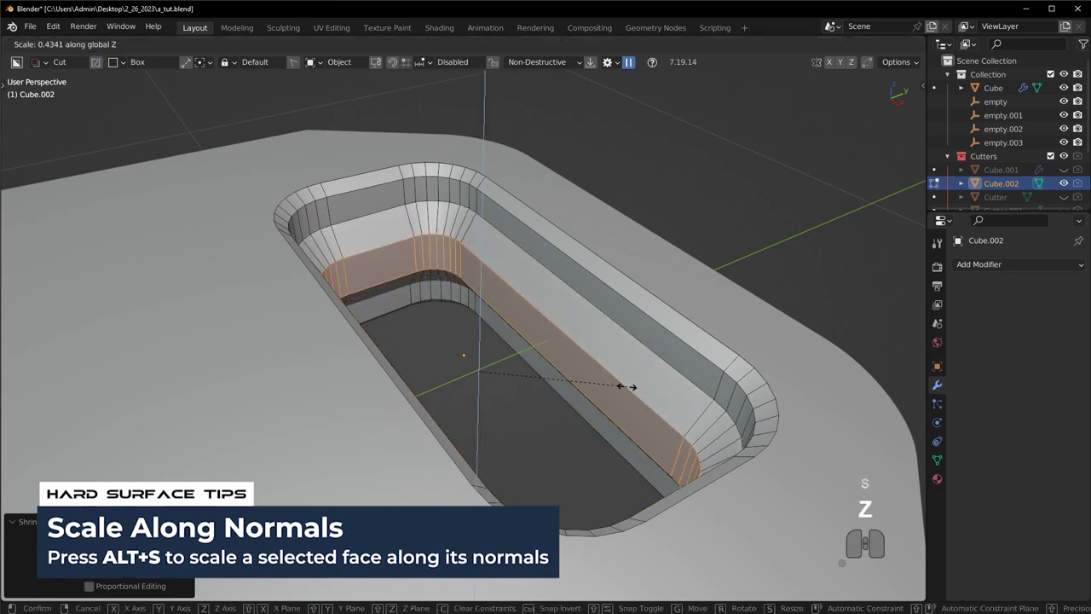
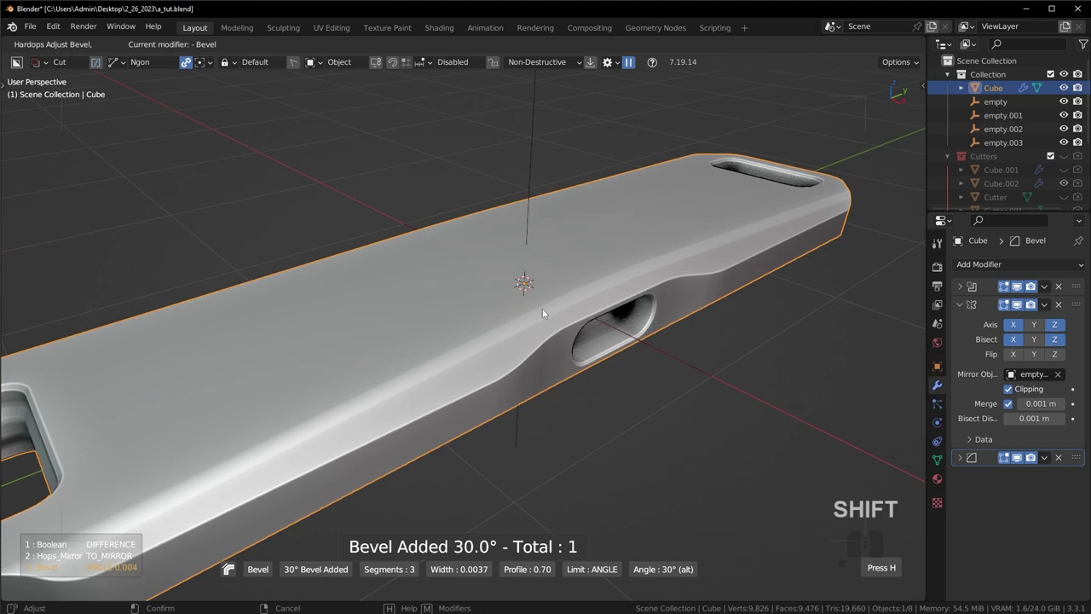
Step: Confirm the 30° bevel on the device body and adjust its settings in the side panel
left_click(547, 312)
middle_click(560, 308)
middle_click(587, 335)
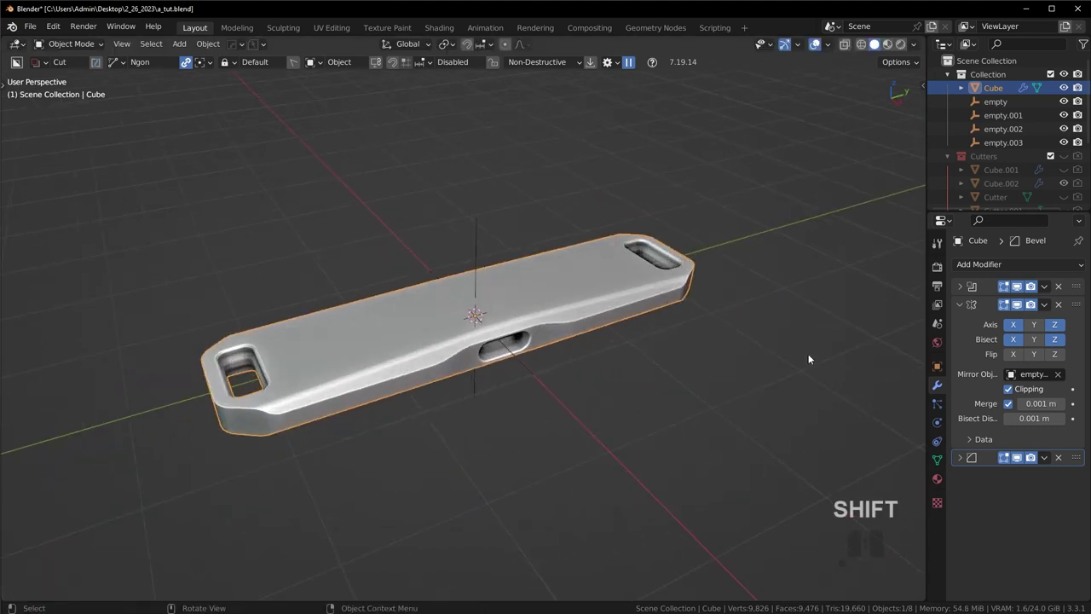
left_click(1021, 461)
left_click(1021, 461)
double_click(1021, 461)
key("alt+a")
middle_click(654, 360)
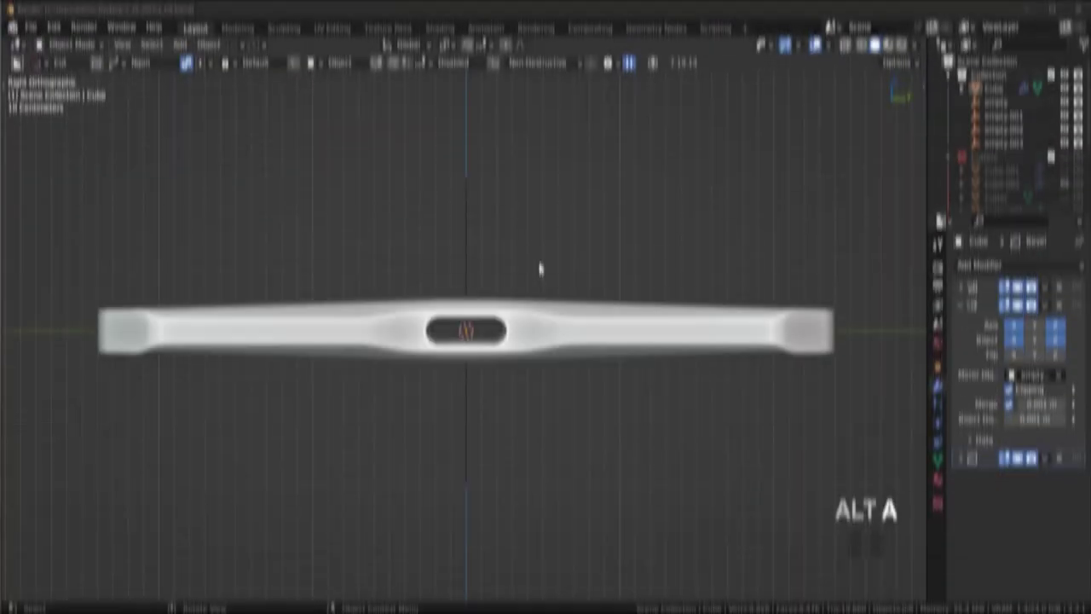
left_click_drag(564, 243, 565, 297)
scroll("up", 3)
Step: Check the bevelled body from the front, side, top and perspective views
key("KP_1")
key("KP_3")
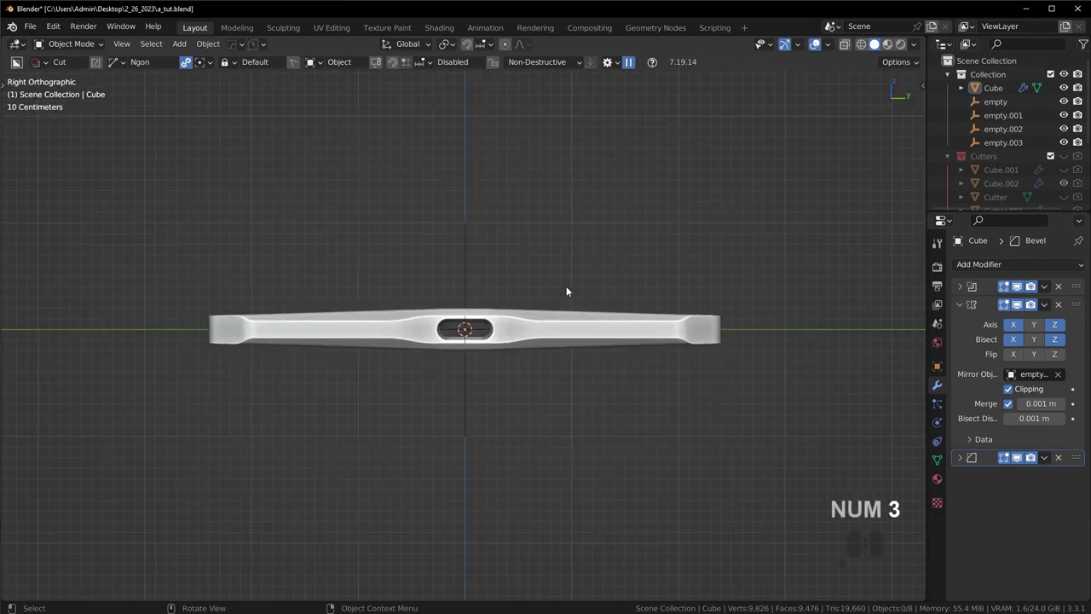
key("KP_7")
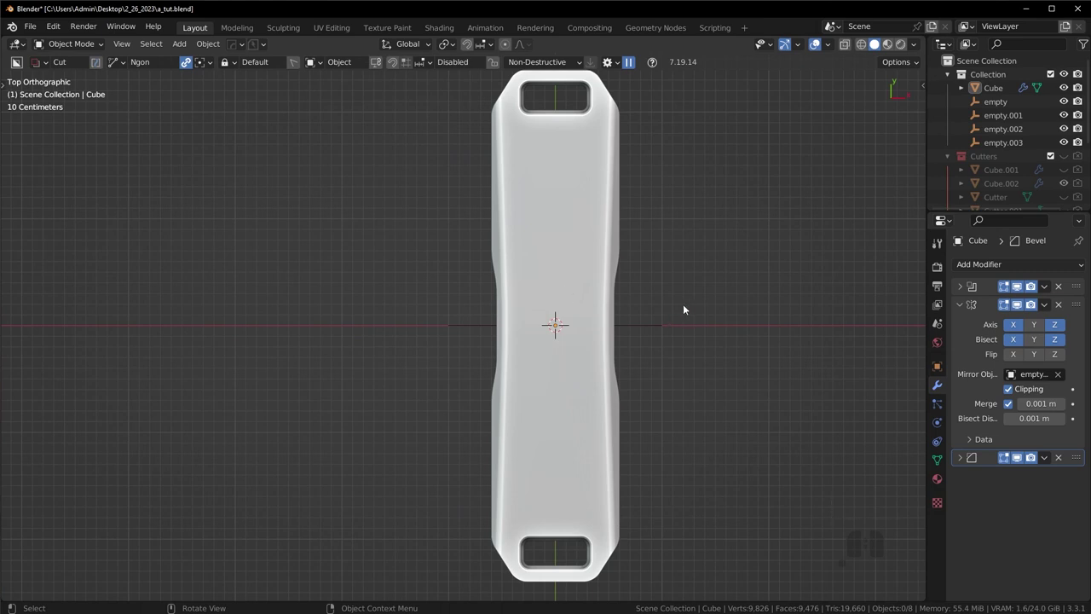
middle_click(680, 317)
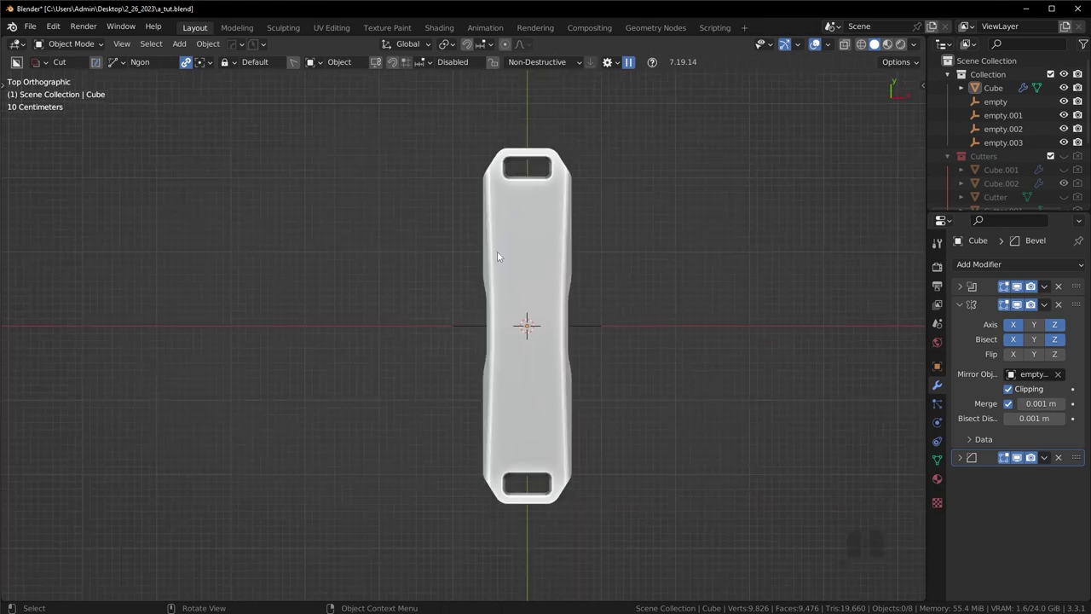
key("KP_3")
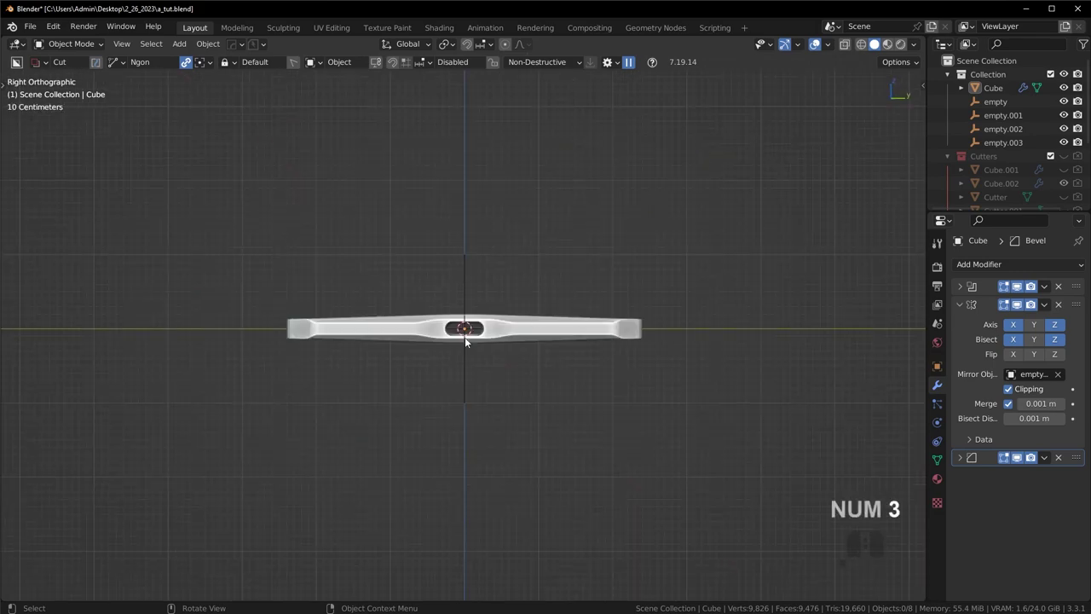
key("KP_1")
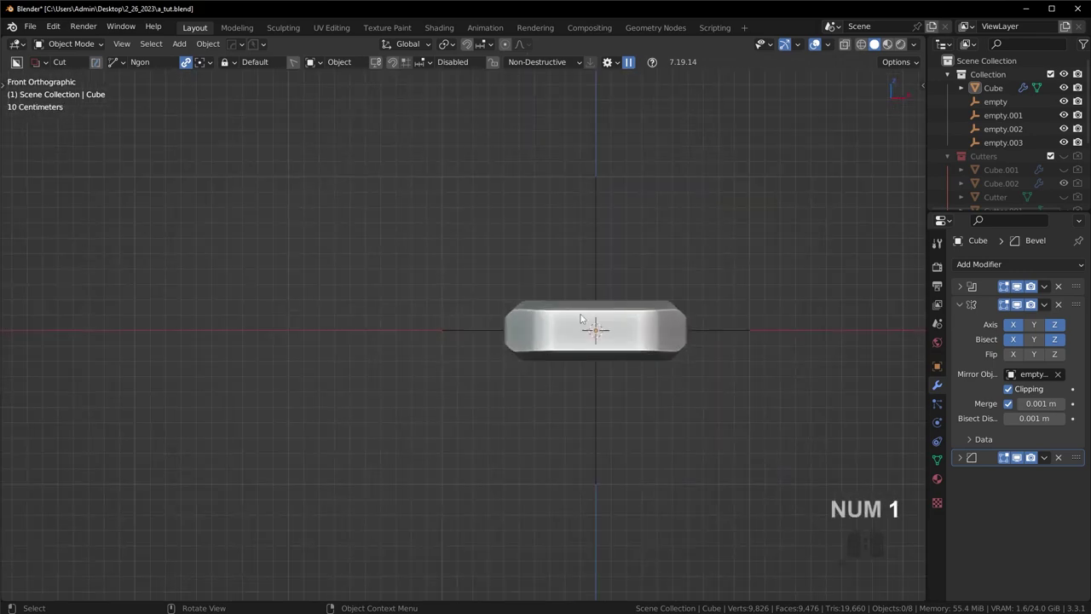
left_click_drag(546, 336, 503, 350)
left_click_drag(421, 405, 398, 424)
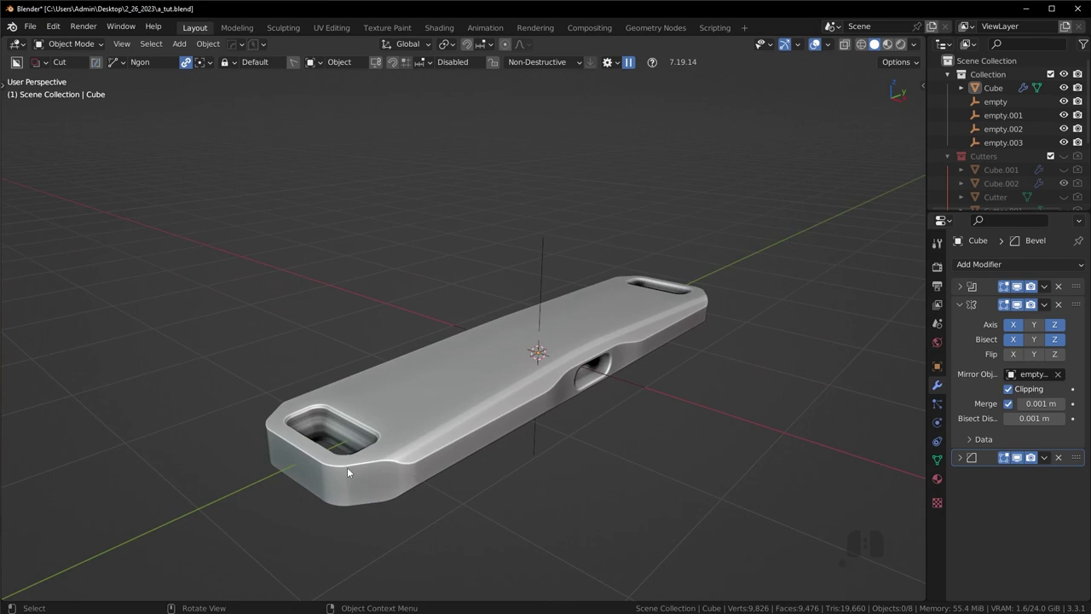
middle_click(341, 466)
key("KP_3")
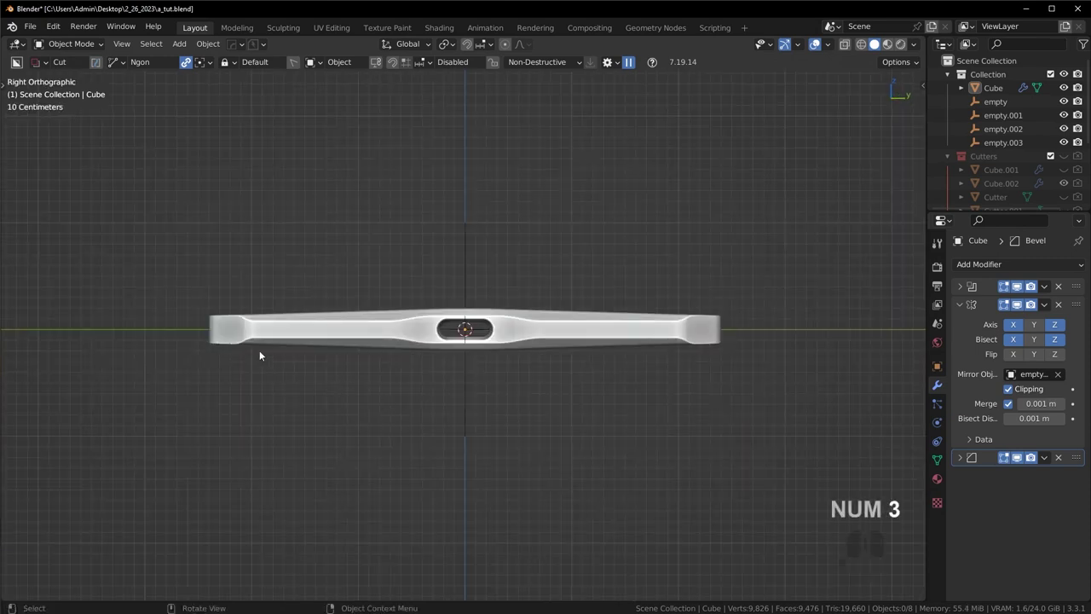
left_click_drag(287, 332, 435, 328)
Step: Draw a trial box cut on the body's side with bevelled edges and confirm it
left_click(386, 327)
key("d")
left_click(401, 290)
left_click_drag(328, 304, 355, 328)
left_click_drag(366, 331, 478, 352)
key("b")
double_click(356, 299)
left_click_drag(367, 307, 400, 326)
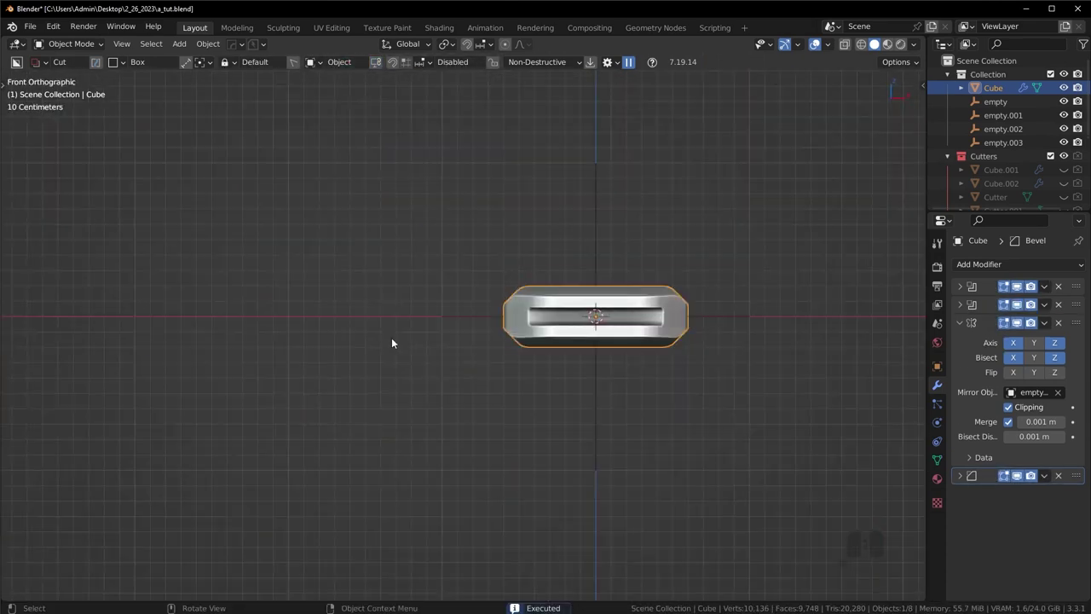
Step: Re-inspect the device in front and side orthographic views after the trial cut
left_click_drag(713, 249, 637, 274)
key("KP_1")
left_click_drag(708, 273, 654, 292)
left_click_drag(627, 309, 477, 270)
left_click_drag(573, 280, 572, 292)
key("KP_3")
key("KP_1")
key("KP_3")
middle_click(360, 303)
left_click_drag(436, 262, 558, 275)
Step: From the side view, select the body and bring up the BoxCutter helper in Cut / Box mode
key("alt+a")
left_click_drag(571, 259, 504, 242)
middle_click(405, 189)
middle_click(409, 273)
key("KP_3")
left_click_drag(390, 269, 462, 315)
left_click(377, 292)
key("d")
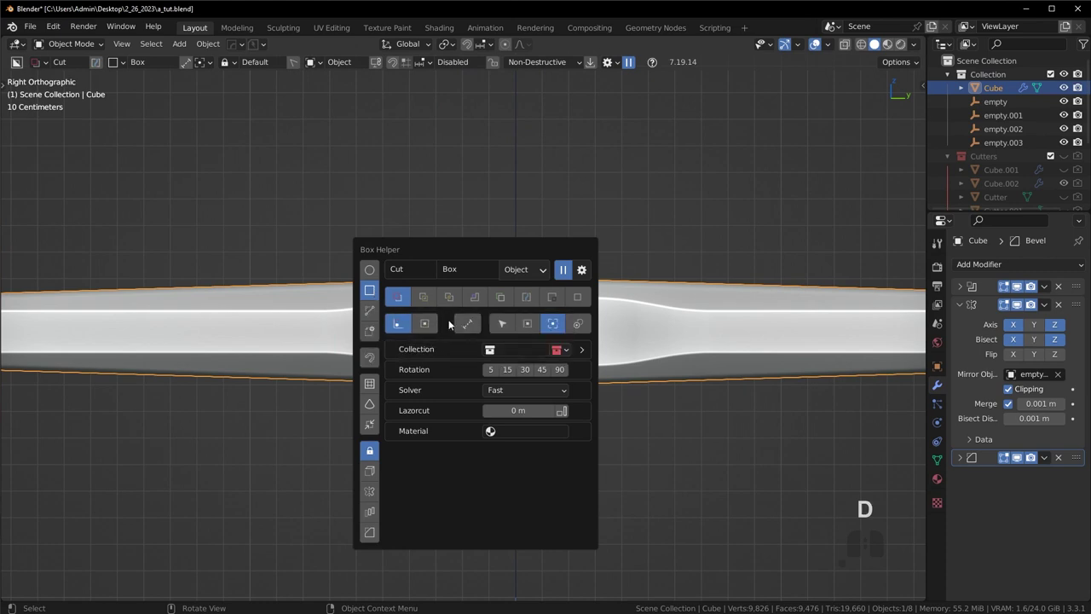
Step: Cut a short rounded slit beside the central opening with a Line Box cutter, extruded and bevelled
left_click(472, 328)
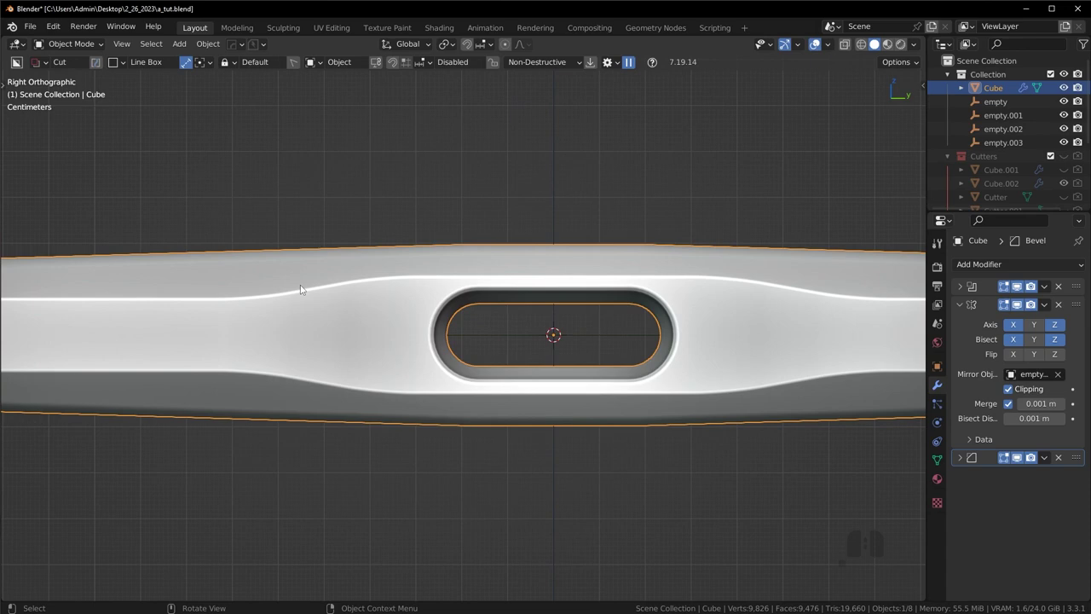
left_click_drag(301, 284, 329, 276)
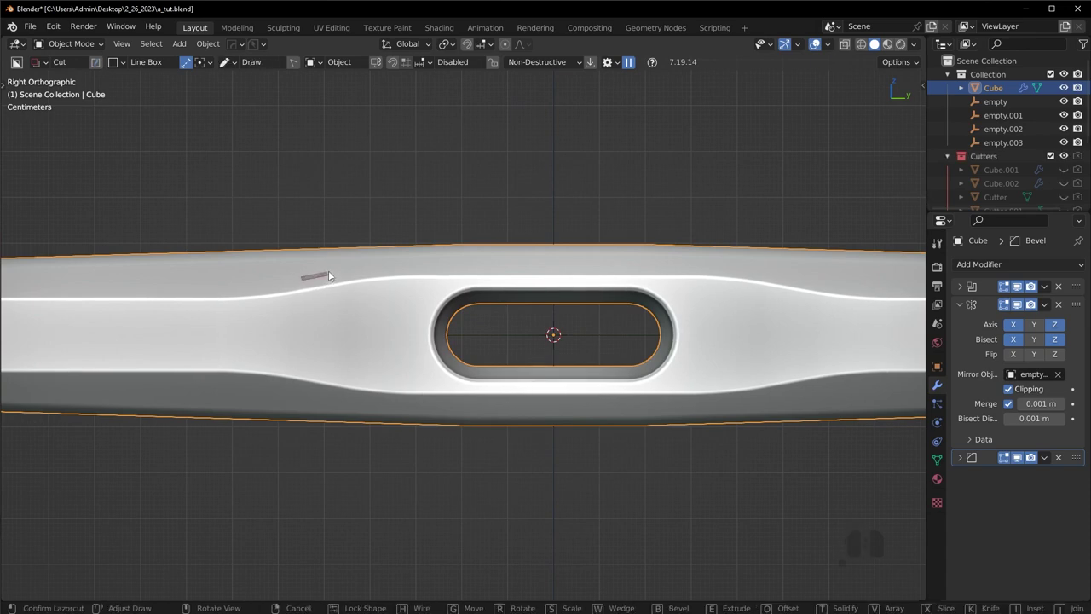
left_click(332, 273)
left_click_drag(333, 273, 365, 281)
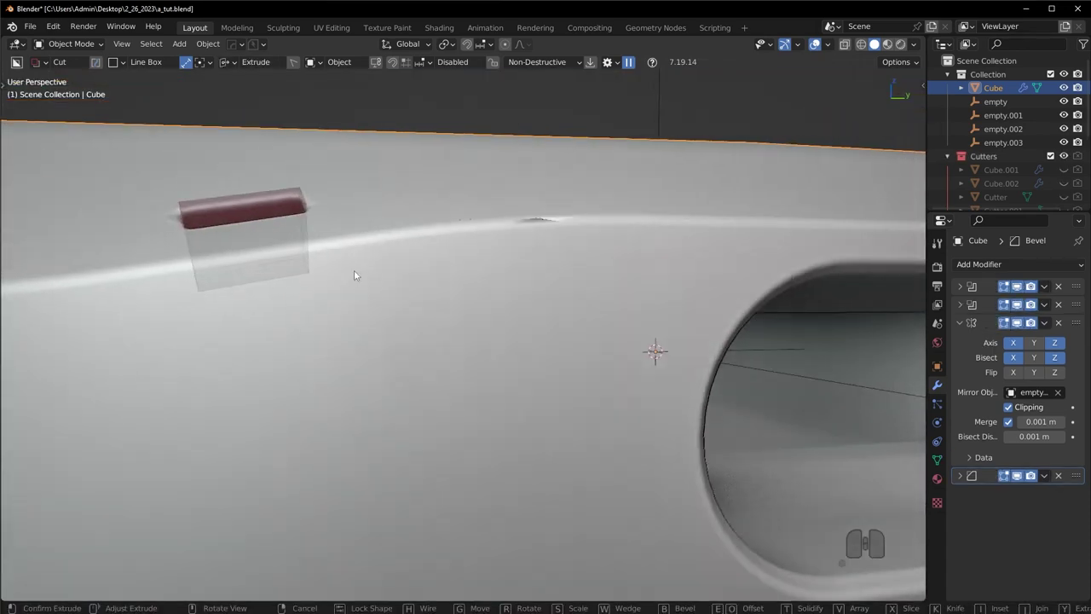
key("b")
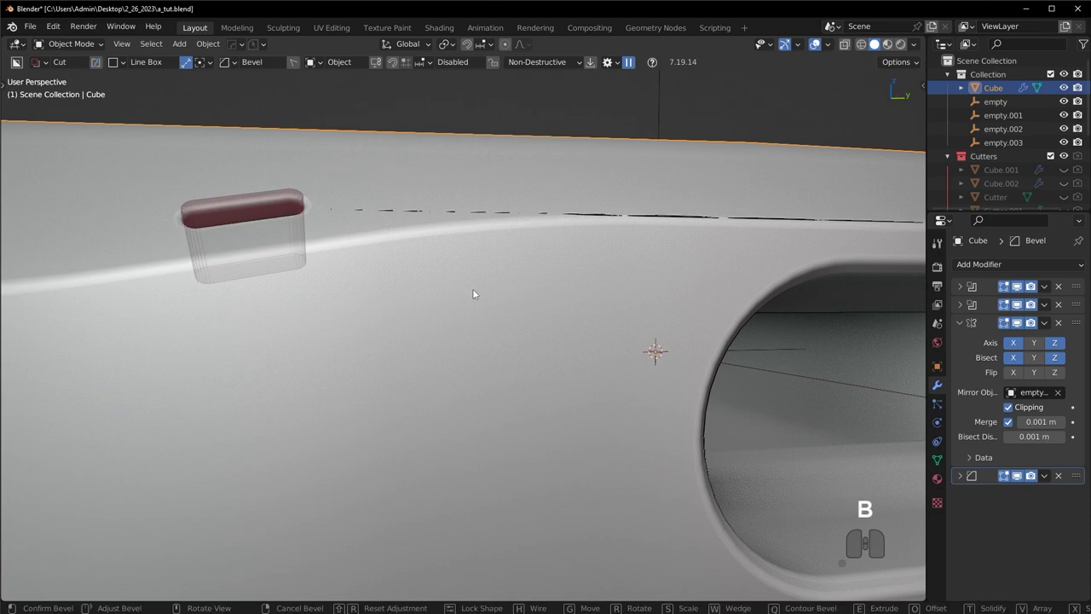
double_click(475, 291)
Step: Orbit to verify the mirrored slits, then reselect the device body in front view
middle_click(528, 326)
scroll("up", 3)
left_click_drag(533, 481, 531, 410)
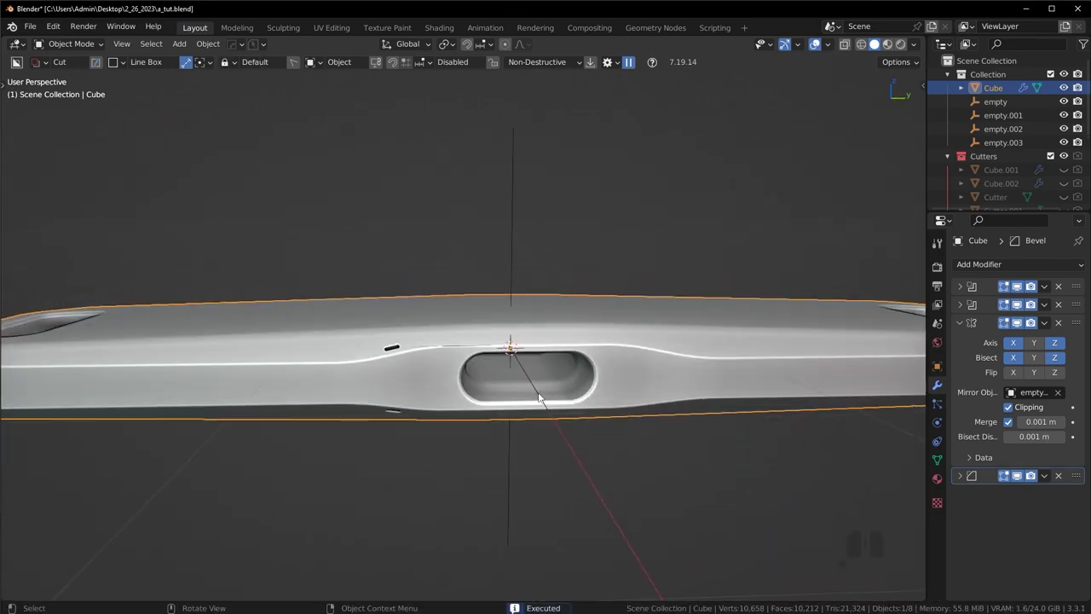
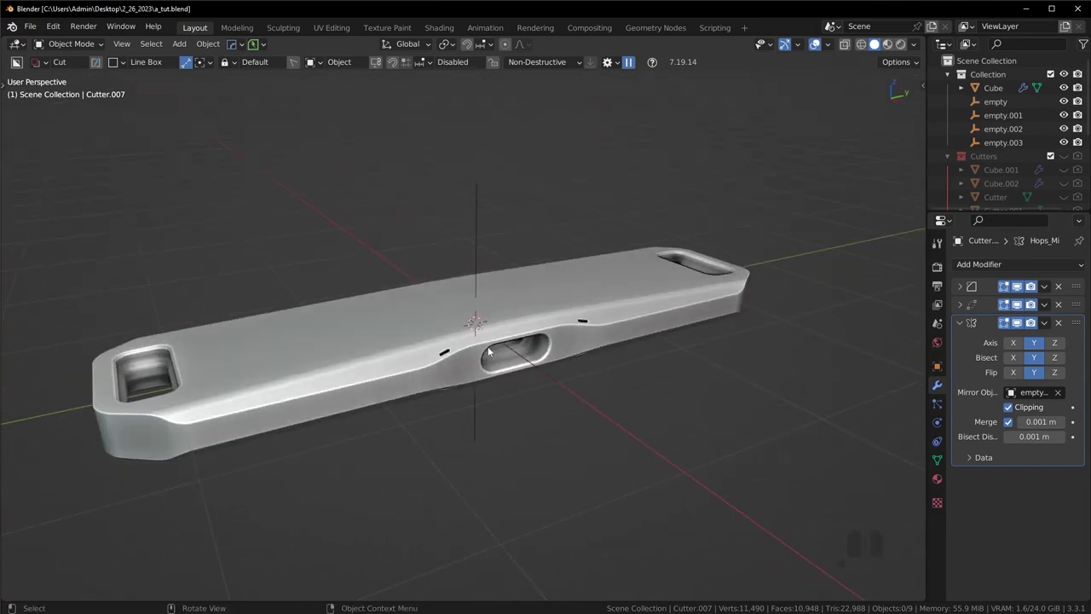
left_click_drag(498, 348, 488, 347)
left_click_drag(523, 318, 493, 337)
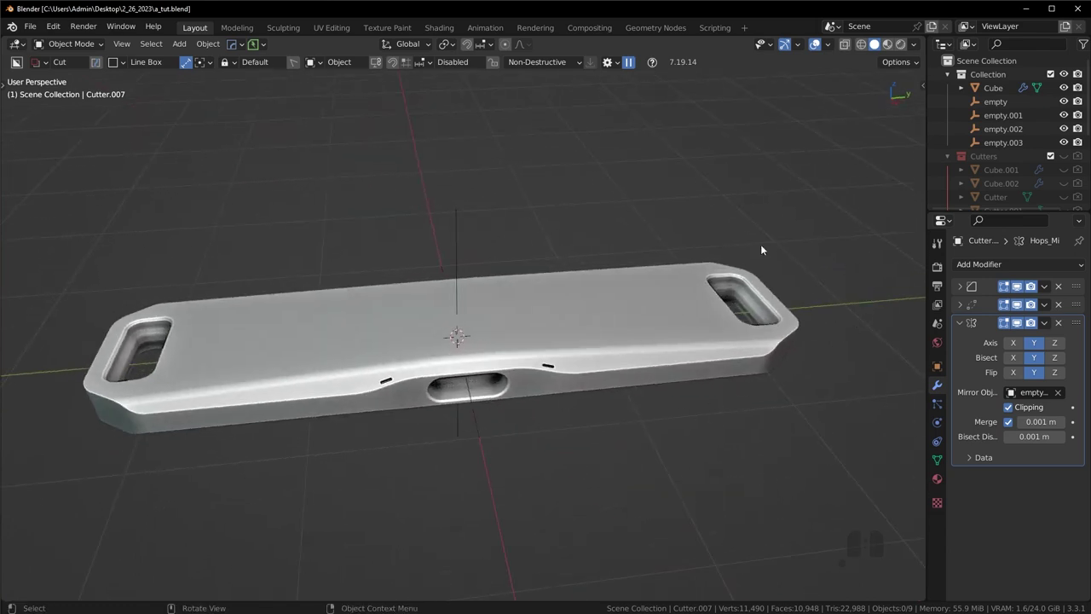
left_click_drag(618, 354, 641, 336)
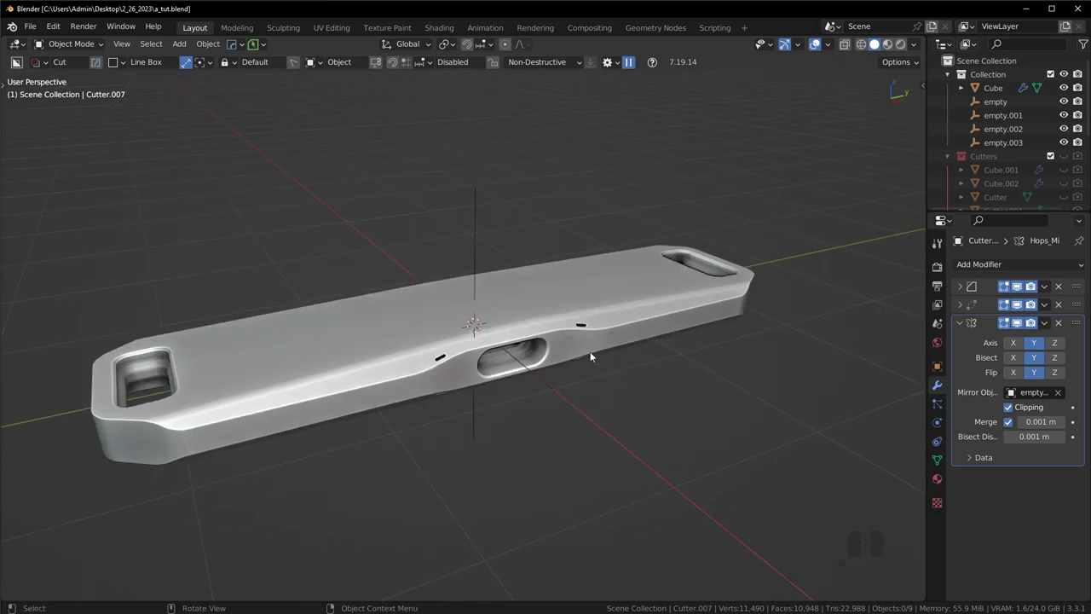
left_click_drag(680, 356, 715, 349)
left_click_drag(676, 353, 671, 339)
key("KP_3")
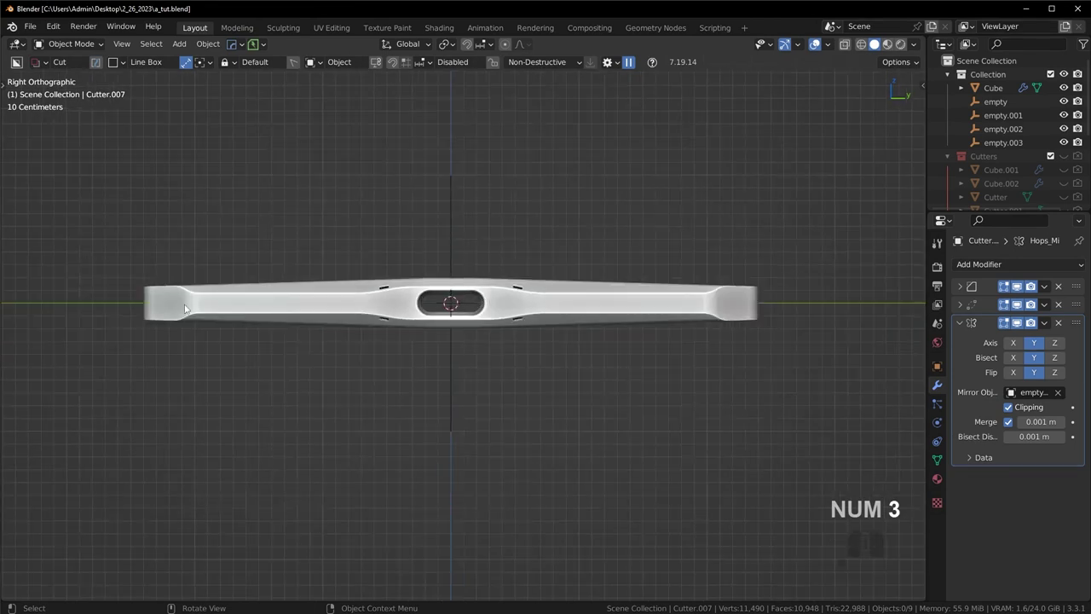
left_click(173, 306)
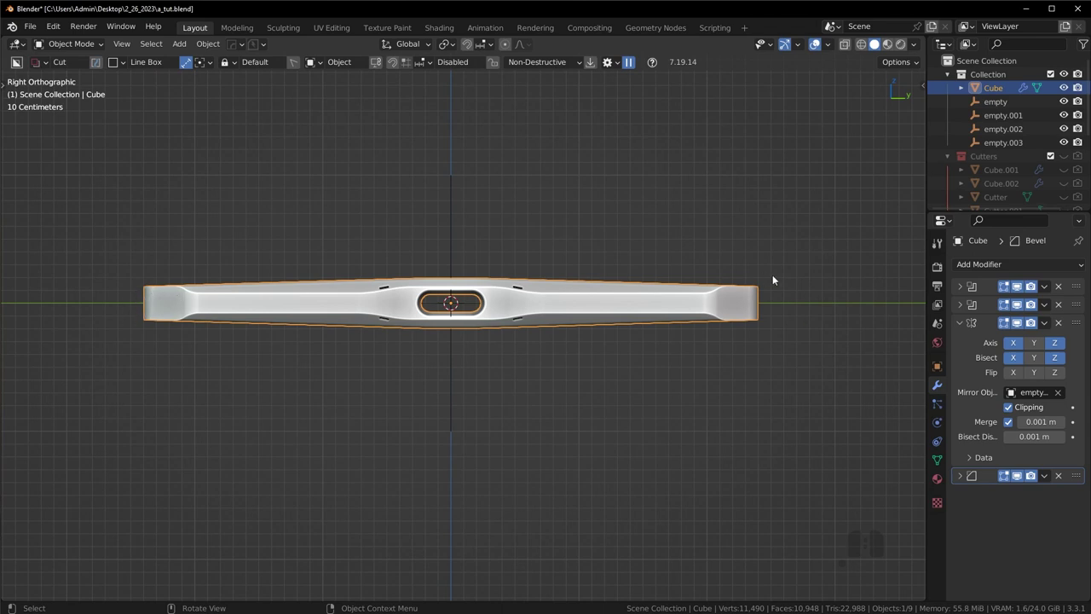
key("KP_1")
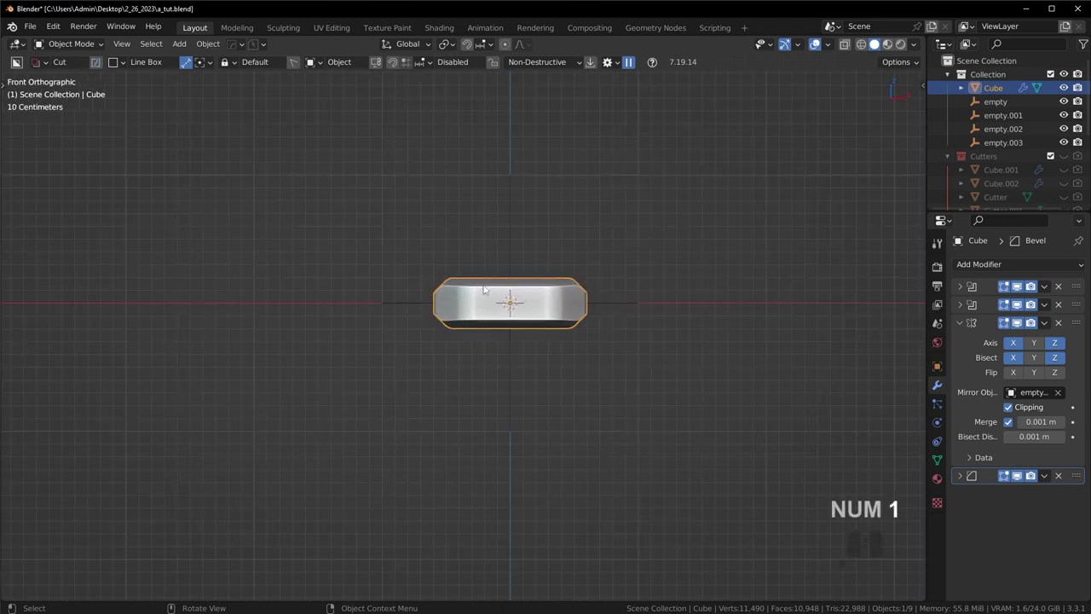
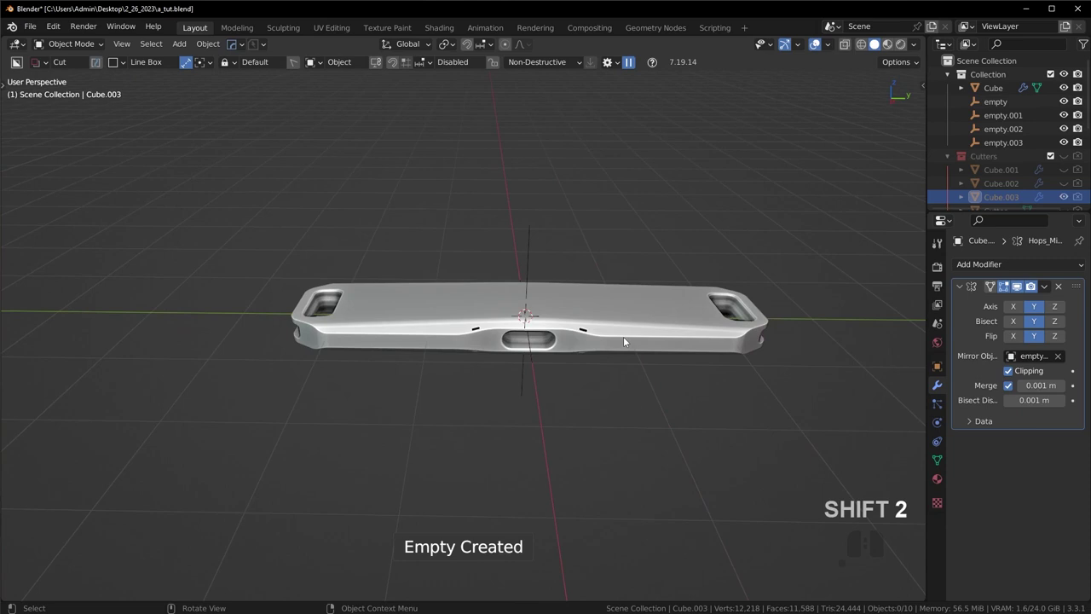
key("KP_3")
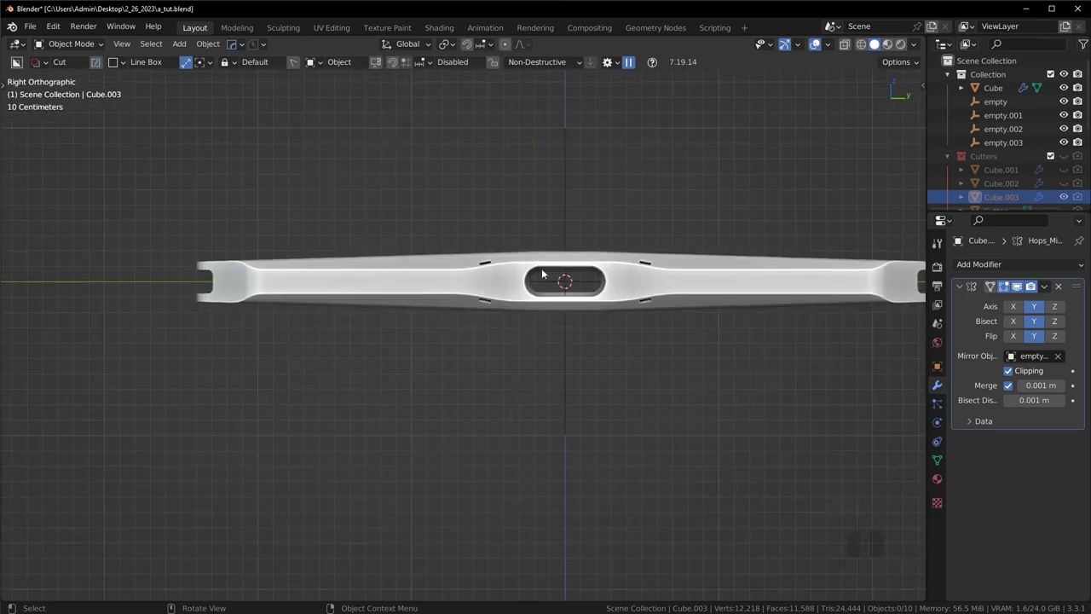
middle_click(552, 284)
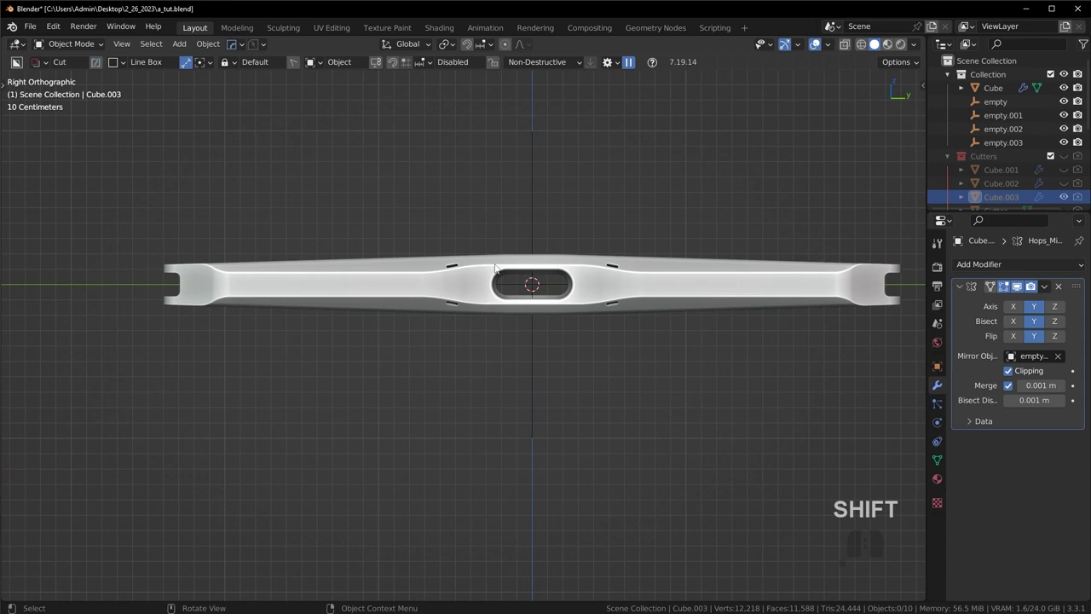
key("KP_1")
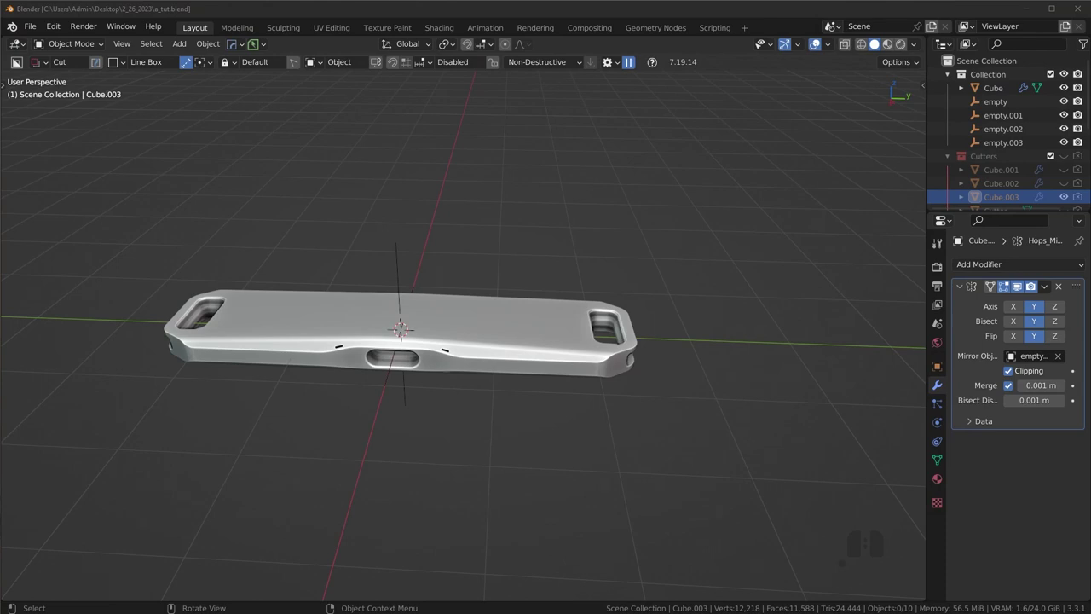
left_click_drag(345, 280, 479, 245)
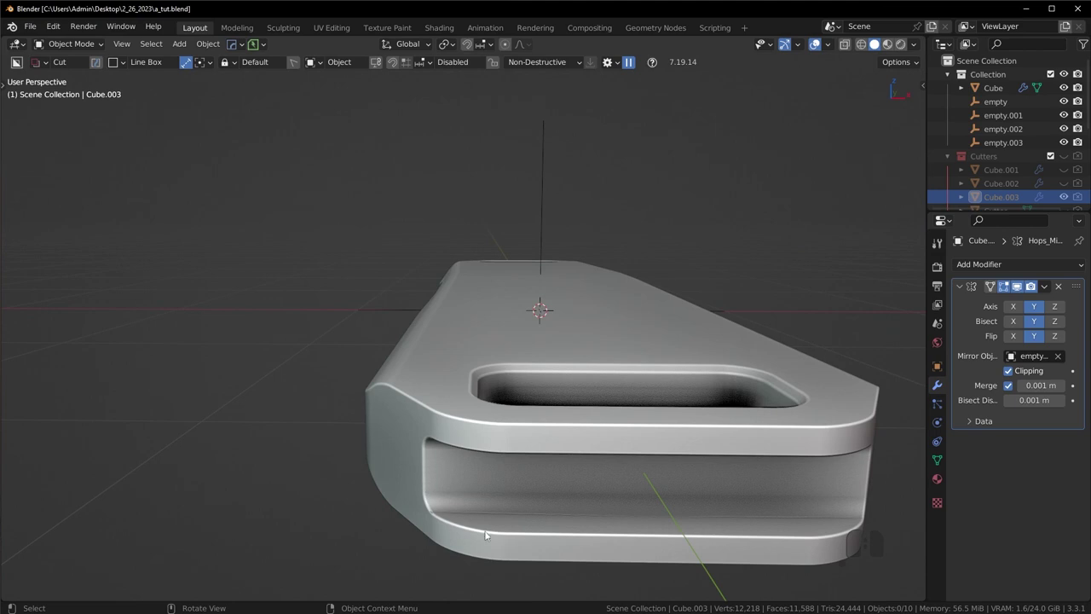
left_click(528, 531)
middle_click(525, 507)
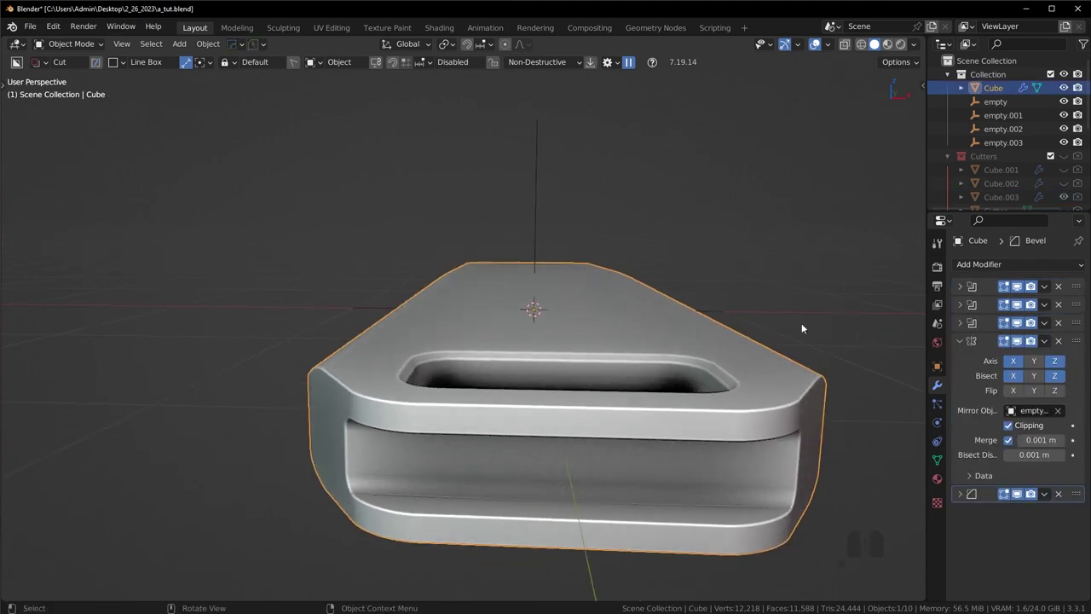
middle_click(537, 456)
key("q")
left_click(642, 453)
left_click(642, 452)
middle_click(614, 446)
left_click_drag(614, 422, 570, 399)
middle_click(374, 347)
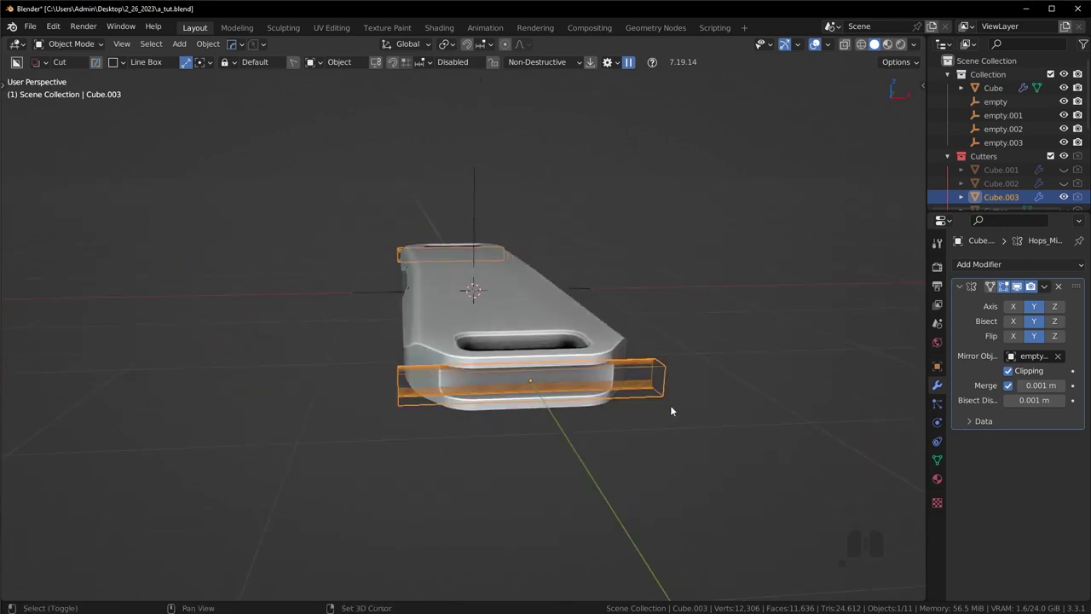
key("shift+2")
middle_click(589, 420)
left_click_drag(558, 430, 502, 428)
left_click_drag(257, 370, 259, 379)
left_click_drag(475, 360, 425, 366)
left_click_drag(455, 337, 478, 369)
left_click_drag(462, 367, 491, 357)
left_click_drag(507, 357, 537, 361)
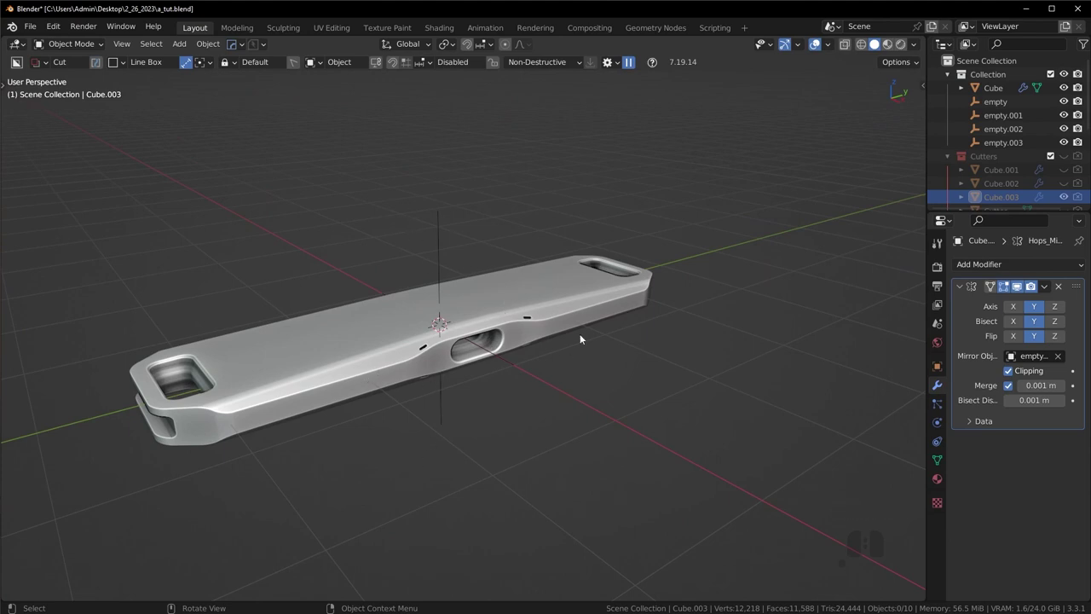
left_click_drag(584, 368, 552, 378)
left_click_drag(567, 375, 596, 365)
key("KP_3")
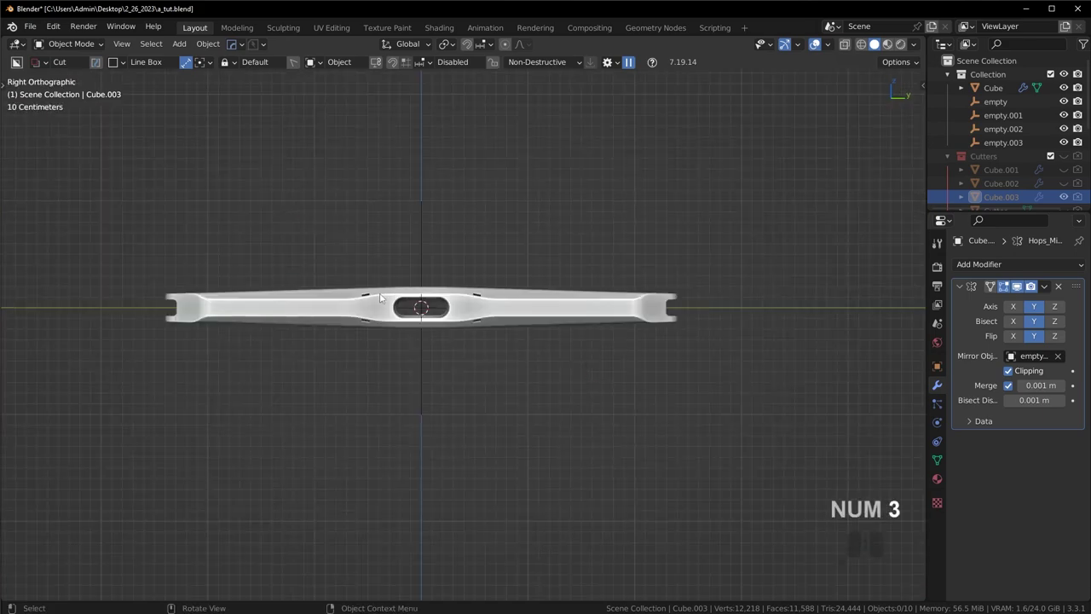
left_click_drag(277, 336, 142, 301)
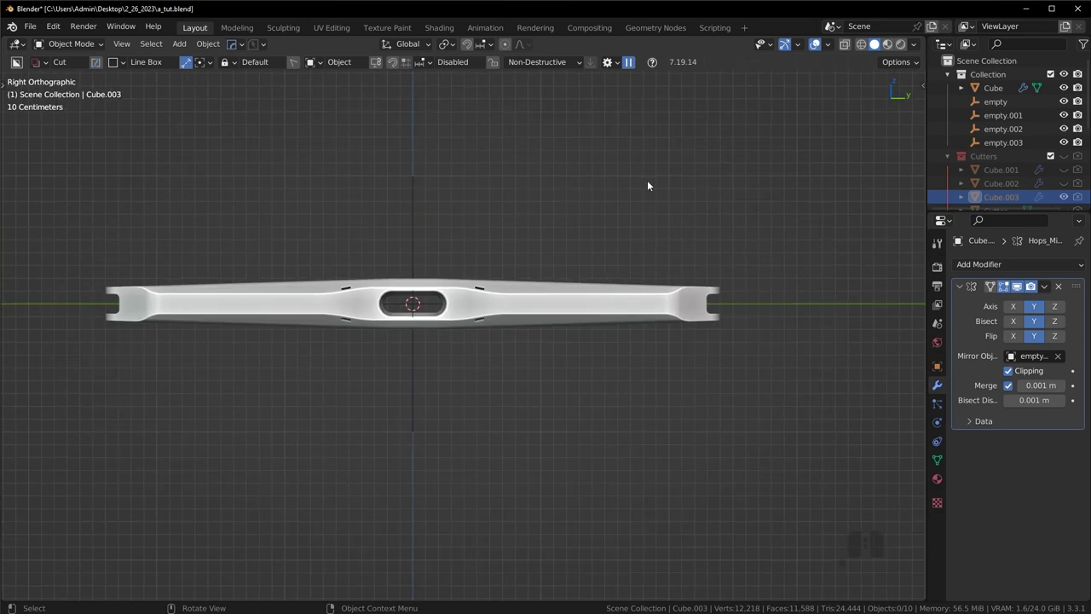
Step: Add a mesh plane, enlarge it across the device body and offset it slightly along its normal
key("shift+a")
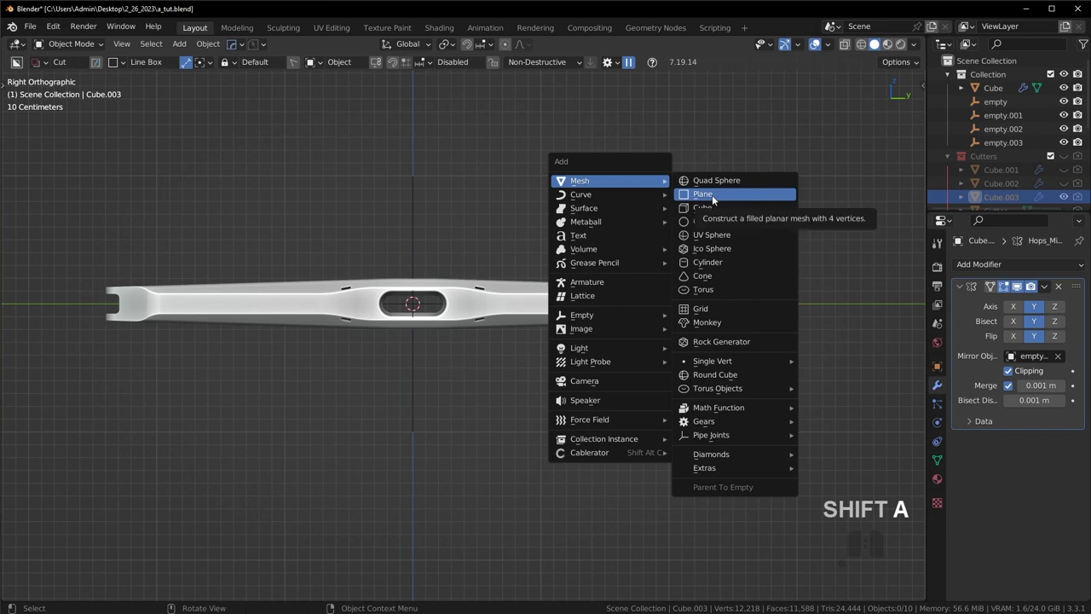
left_click(717, 197)
key("s")
left_click(84, 356)
scroll("up", 3)
left_click_drag(339, 304, 461, 359)
scroll("up", 3)
left_click_drag(466, 341, 655, 377)
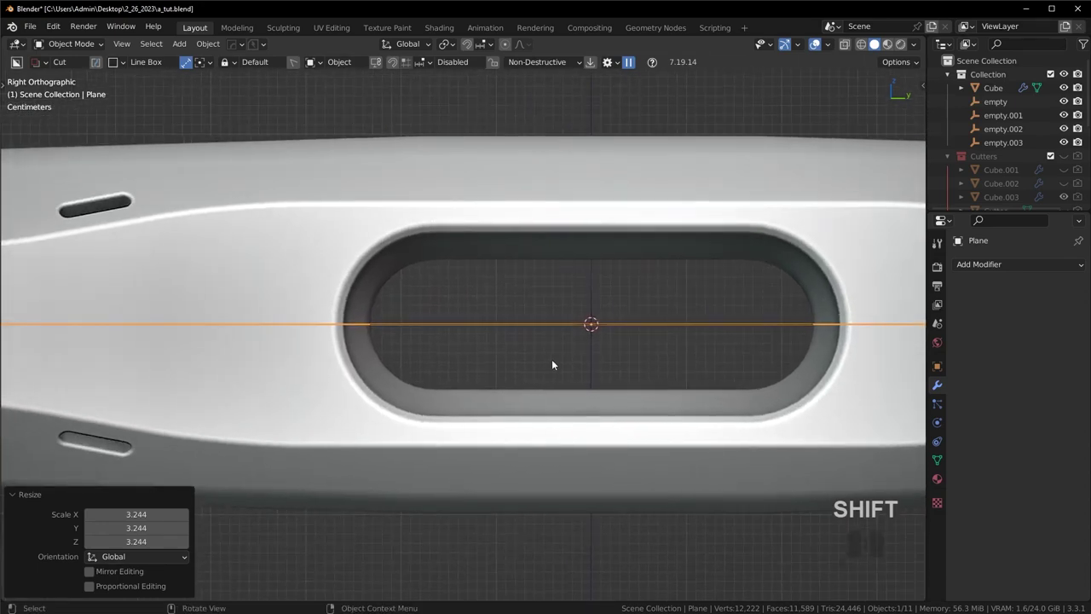
key("Tab")
key("e")
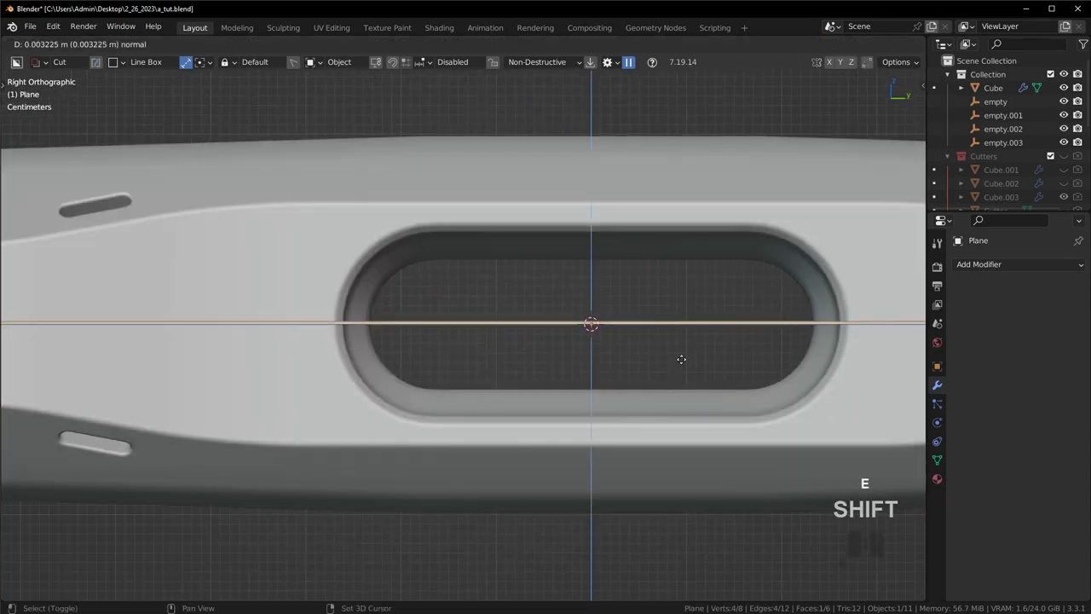
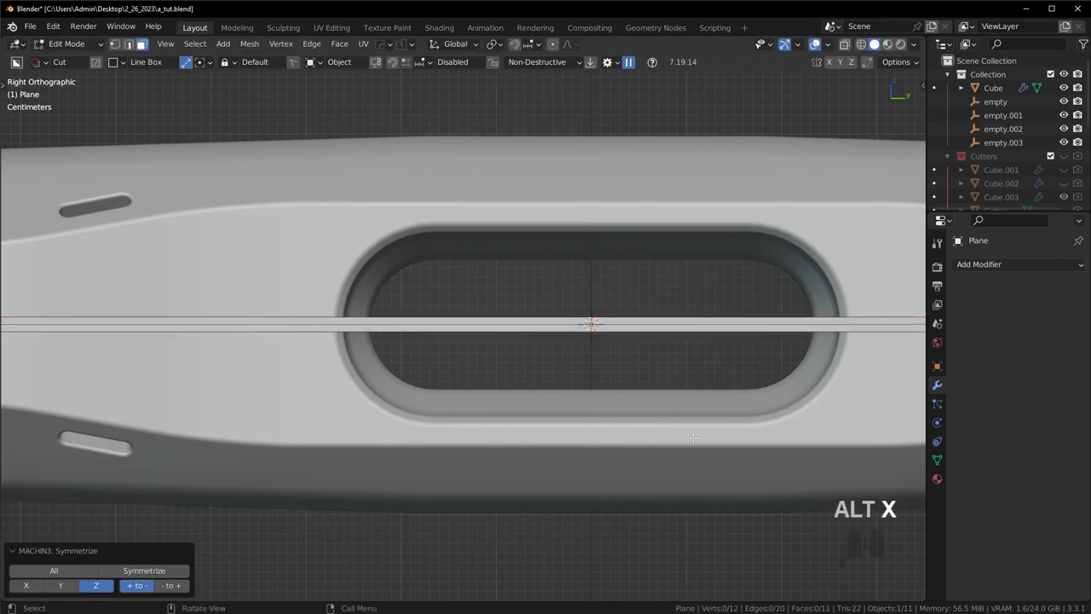
Step: Test a HardOps Difference boolean of the plane against the body, then undo it
key("Tab")
left_click_drag(498, 359, 521, 392)
middle_click(573, 318)
left_click(573, 319)
key("q")
left_click(638, 308)
left_click_drag(651, 337, 611, 321)
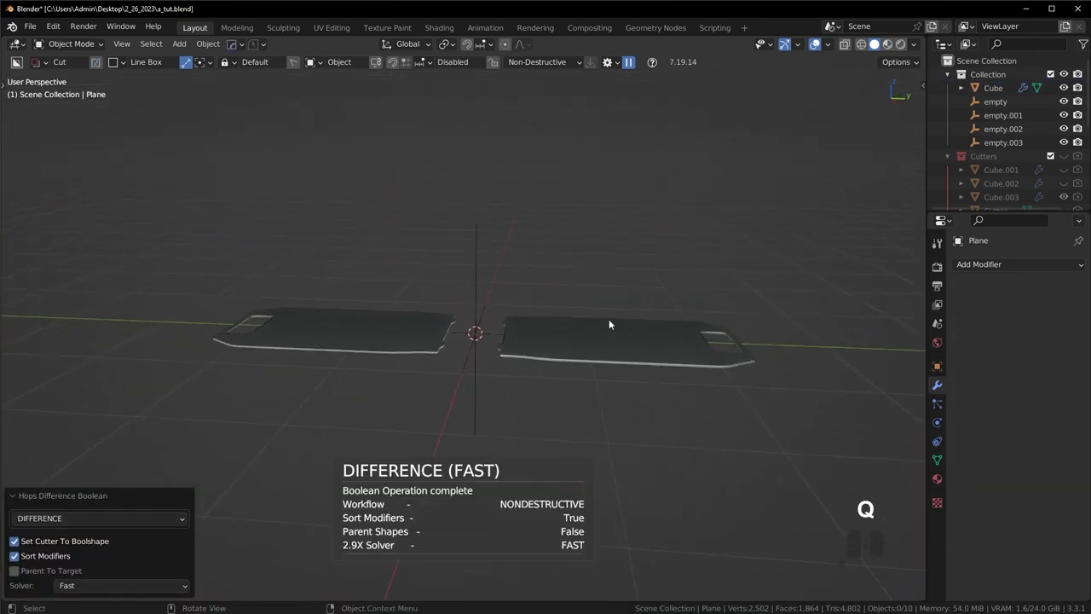
left_click_drag(617, 331, 664, 346)
key("ctrl+z")
Step: Reselect the plane, return to editing its mesh and isolate the view
left_click_drag(673, 352, 659, 333)
left_click(521, 472)
left_click_drag(547, 424, 541, 395)
key("ctrl+z")
middle_click(523, 334)
middle_click(532, 338)
left_click_drag(523, 342, 517, 341)
key("Tab")
key("alt+a")
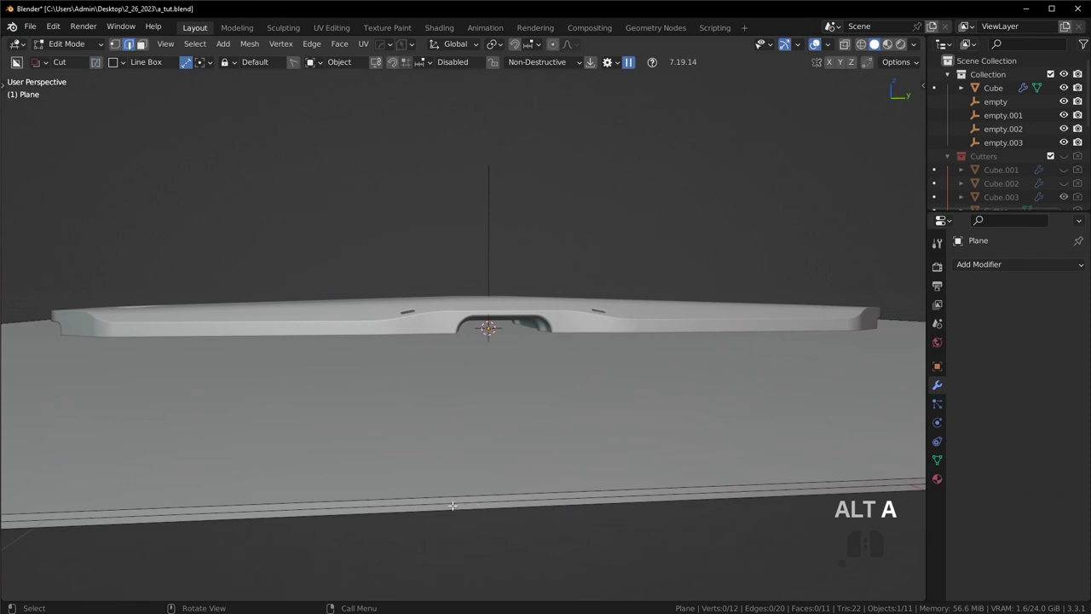
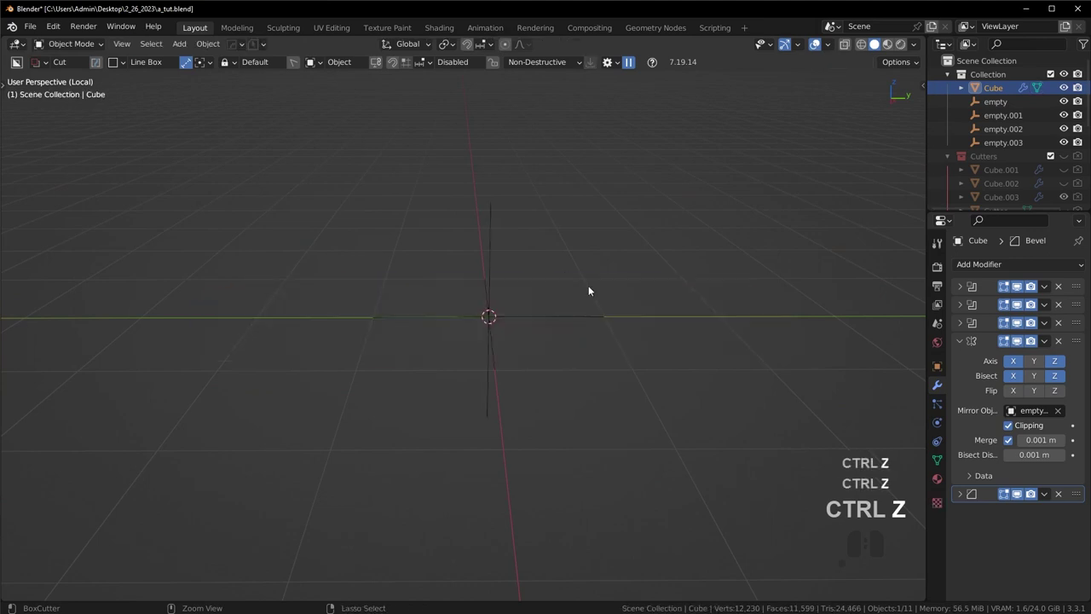
Step: Leave local view and dissolve the plane's extra vertices
key("ctrl+shift+z")
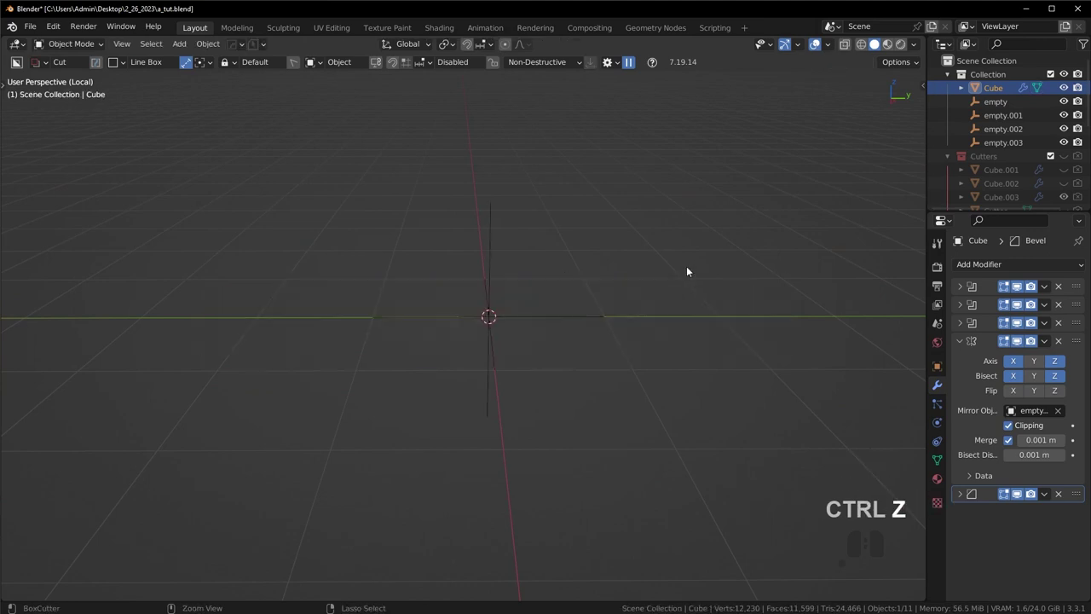
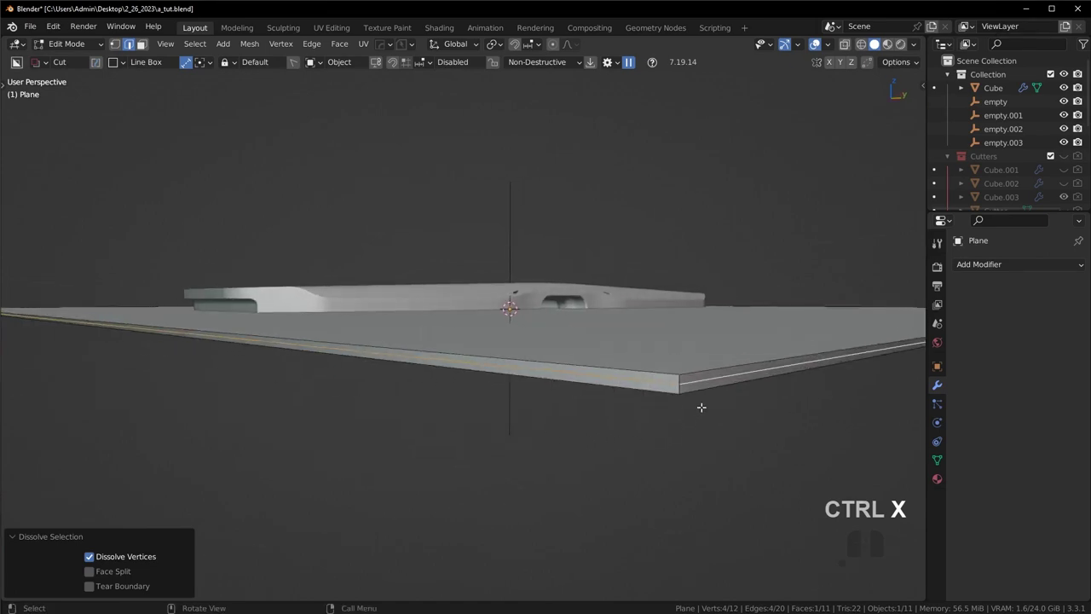
key("ctrl+x")
key("ctrl+x")
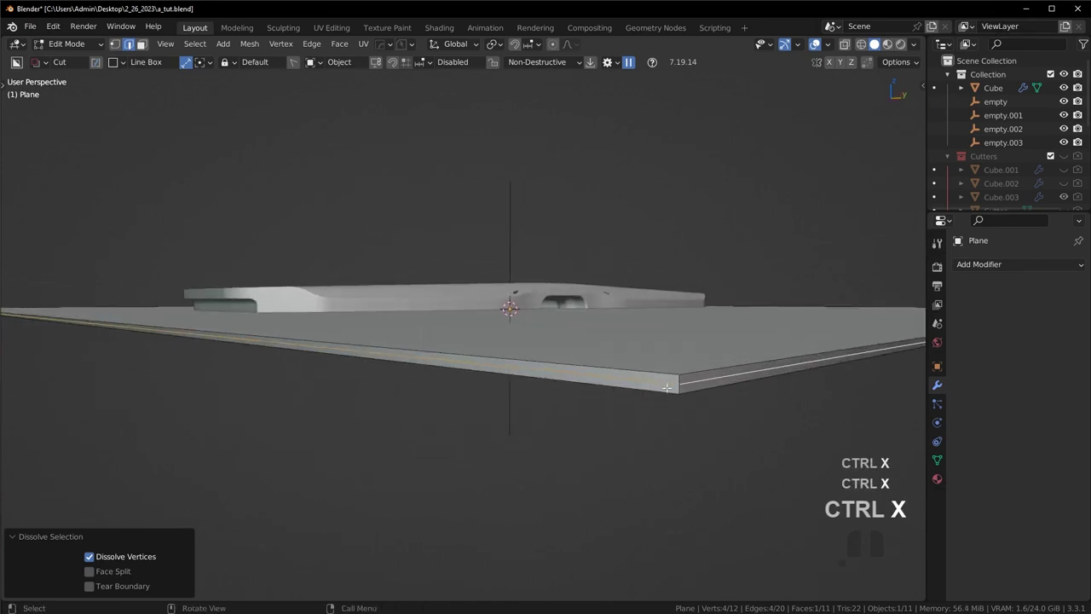
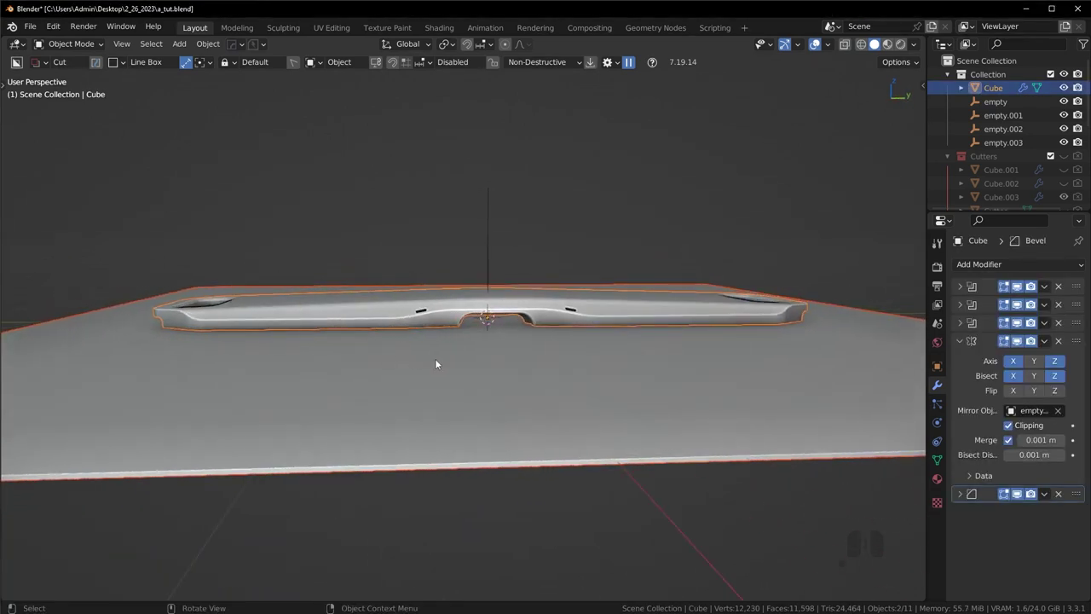
middle_click(358, 375)
middle_click(637, 312)
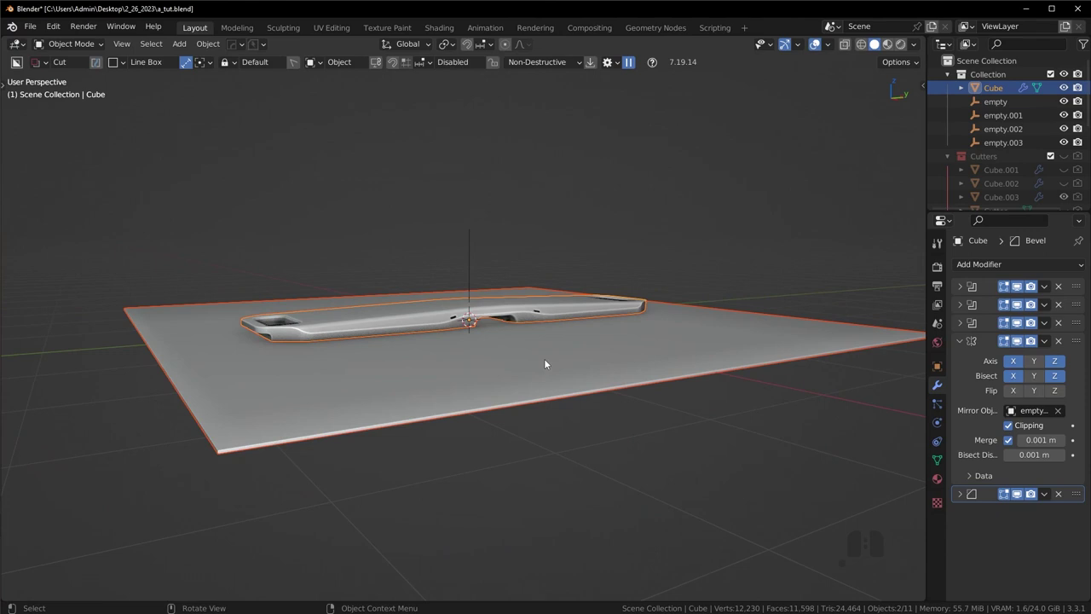
Step: Undo the last change, check the plane around the body and re-enter its edit mode
key("ctrl+z")
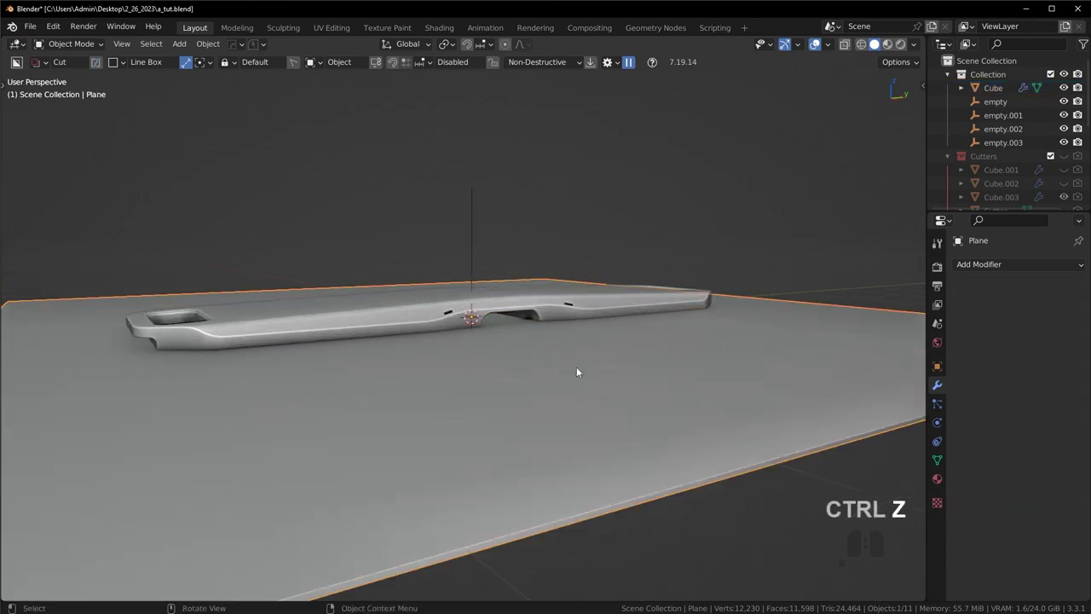
left_click_drag(580, 362, 543, 356)
left_click_drag(570, 359, 634, 358)
key("Tab")
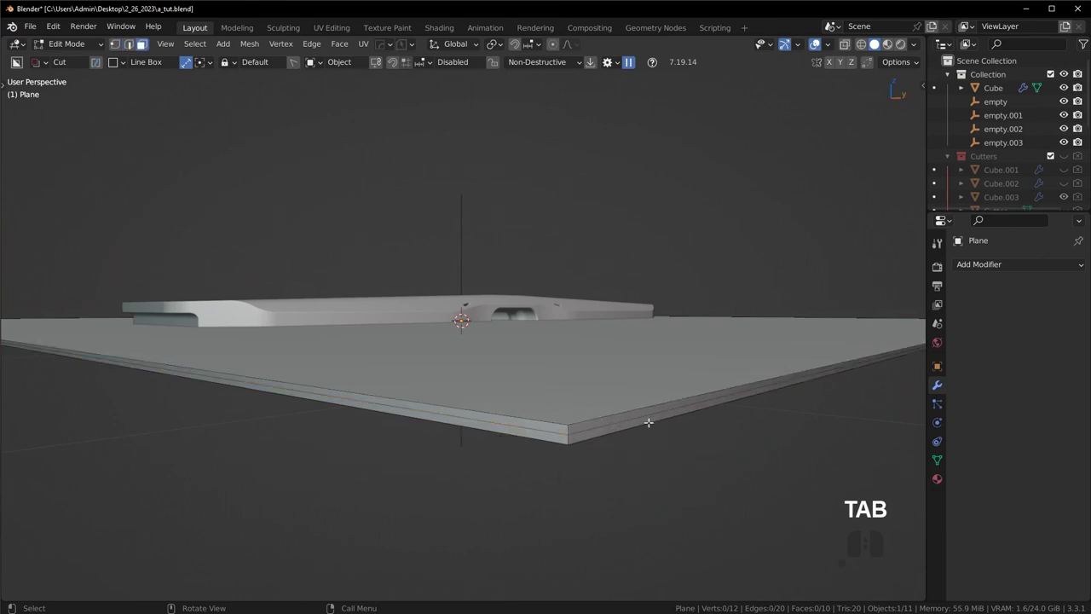
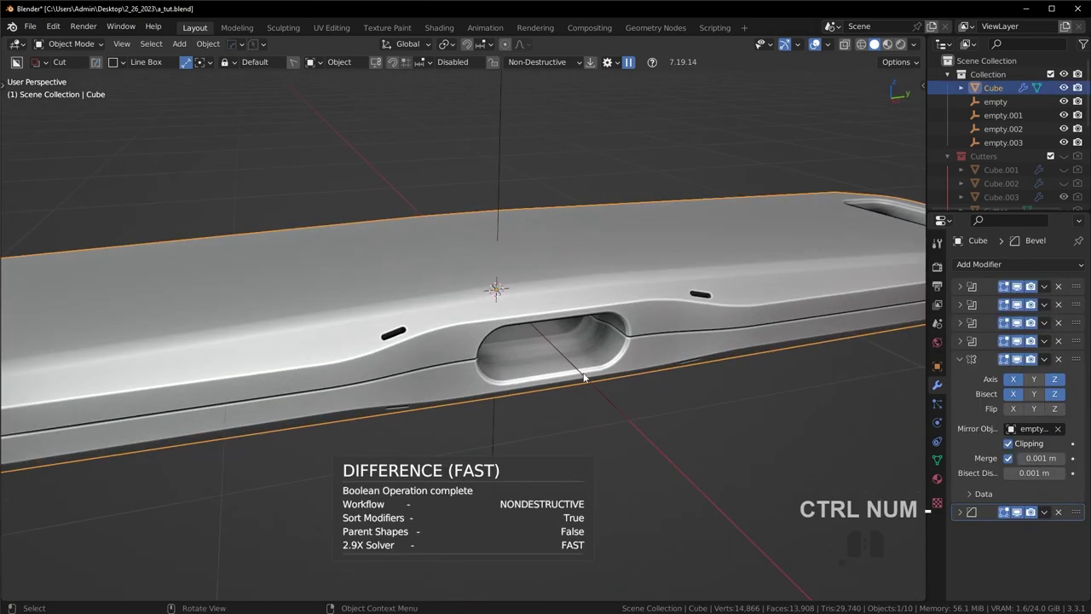
Step: Scale the seam cutter plane down along Z until it leaves a fine parting line
key("q")
double_click(574, 398)
left_click_drag(573, 395, 431, 330)
key("s")
key("z")
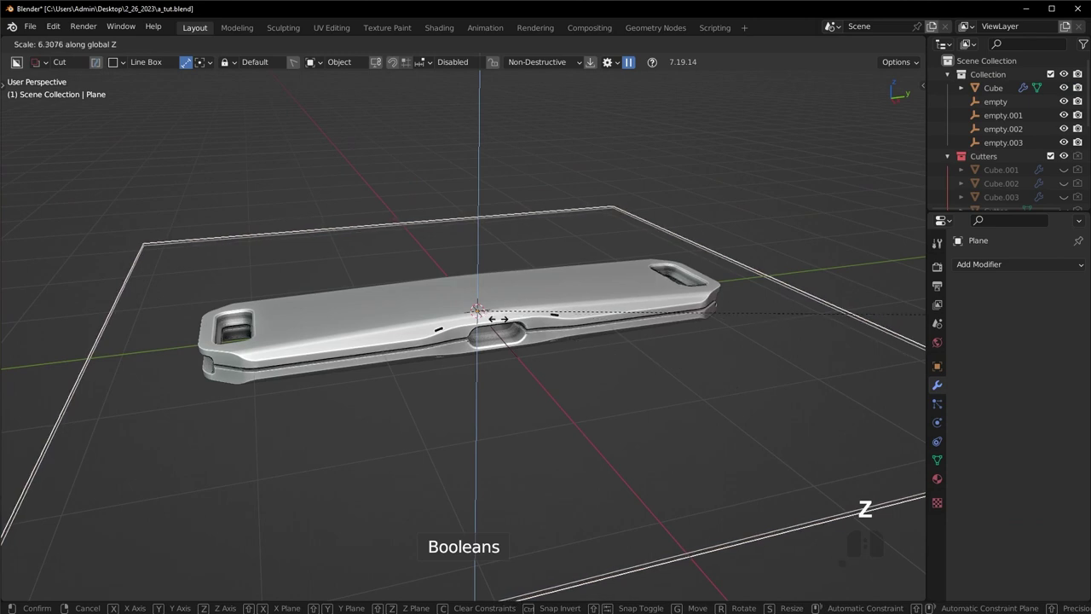
key("Escape")
key("s")
key("z")
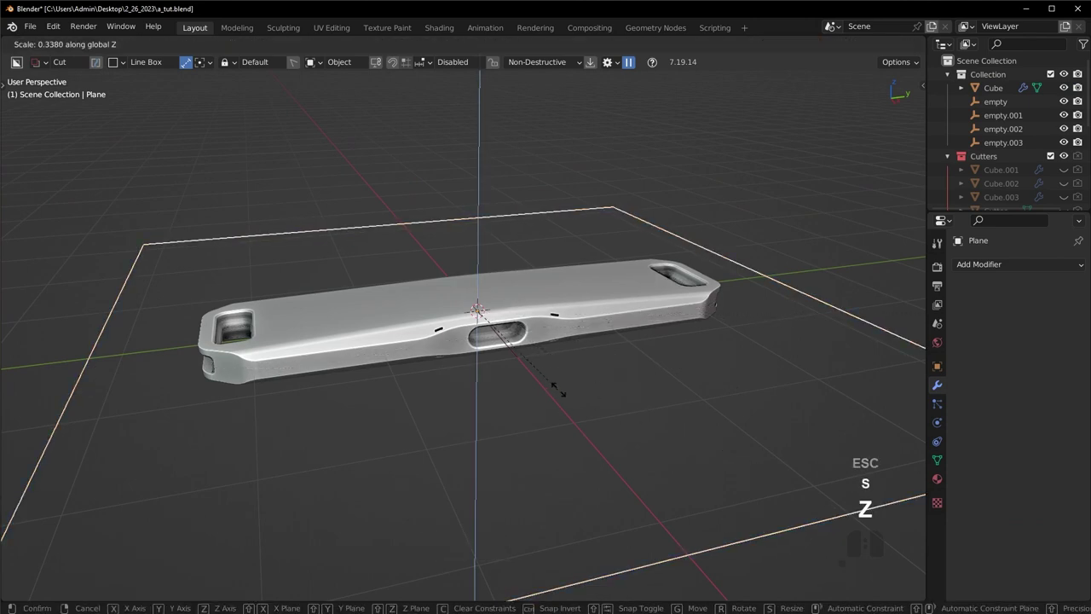
left_click(607, 427)
Step: Hide the cutter, review the seam groove around the body and save the file
key("shift+2")
left_click_drag(589, 425, 620, 433)
key("ctrl+s")
left_click_drag(623, 390, 609, 394)
middle_click(578, 363)
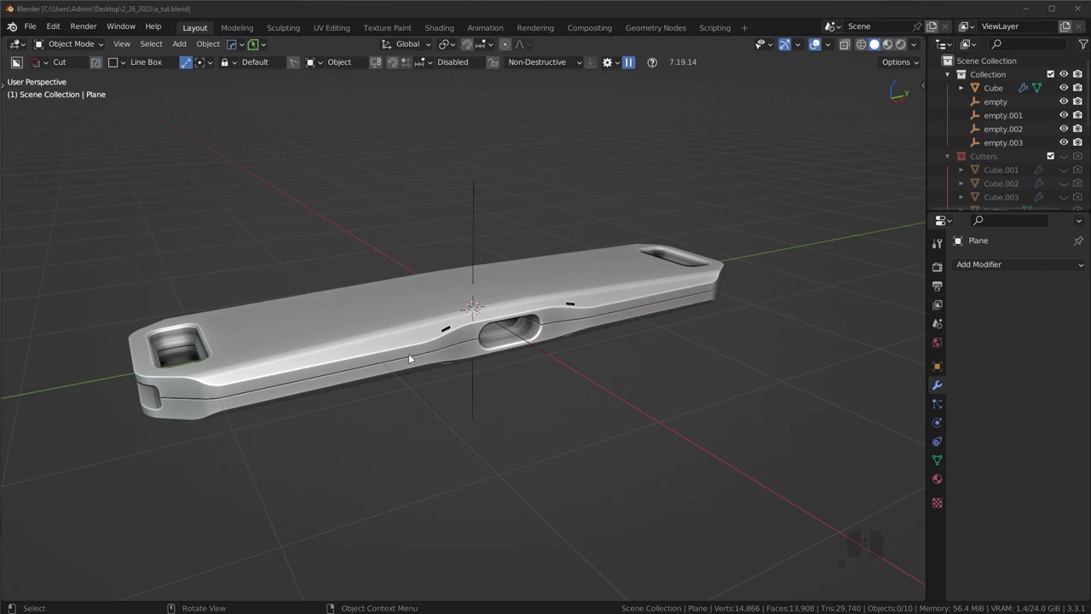
left_click_drag(479, 327, 493, 350)
left_click_drag(586, 355, 593, 339)
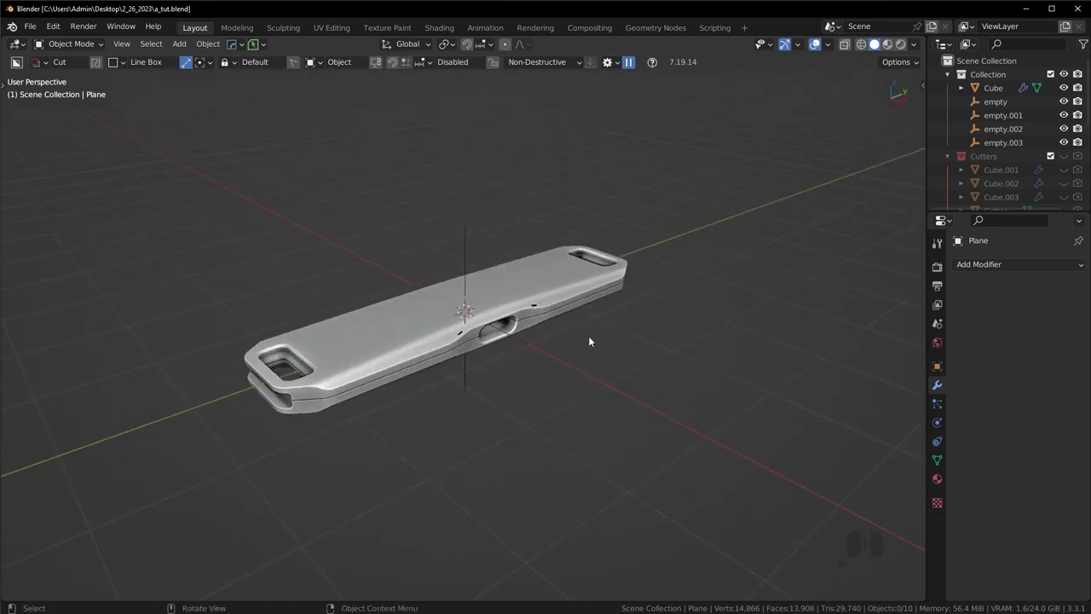
left_click_drag(478, 346, 459, 333)
left_click_drag(391, 362, 440, 360)
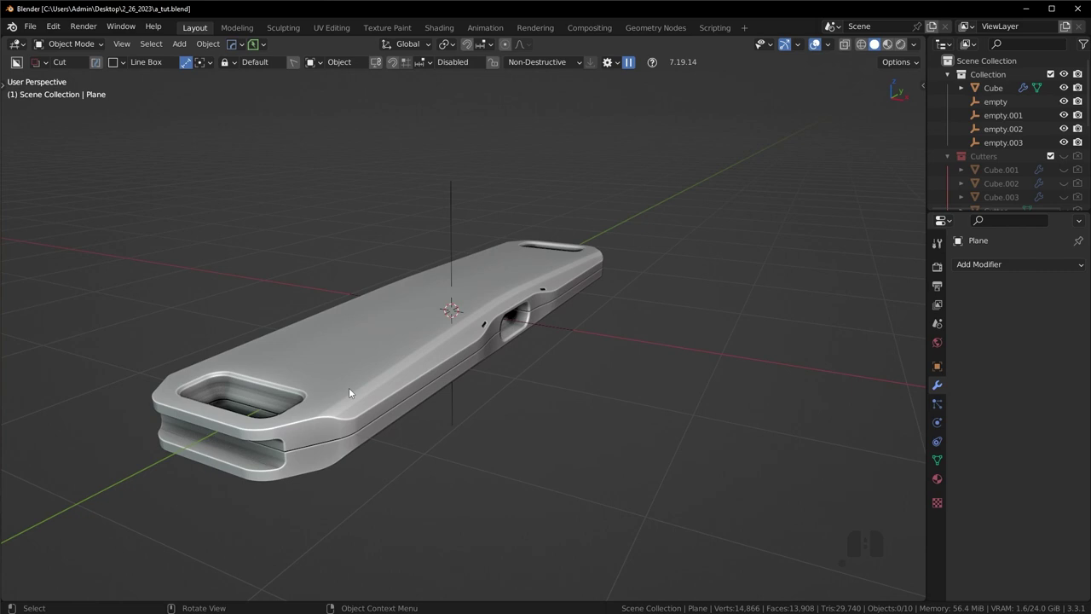
left_click_drag(495, 366, 421, 376)
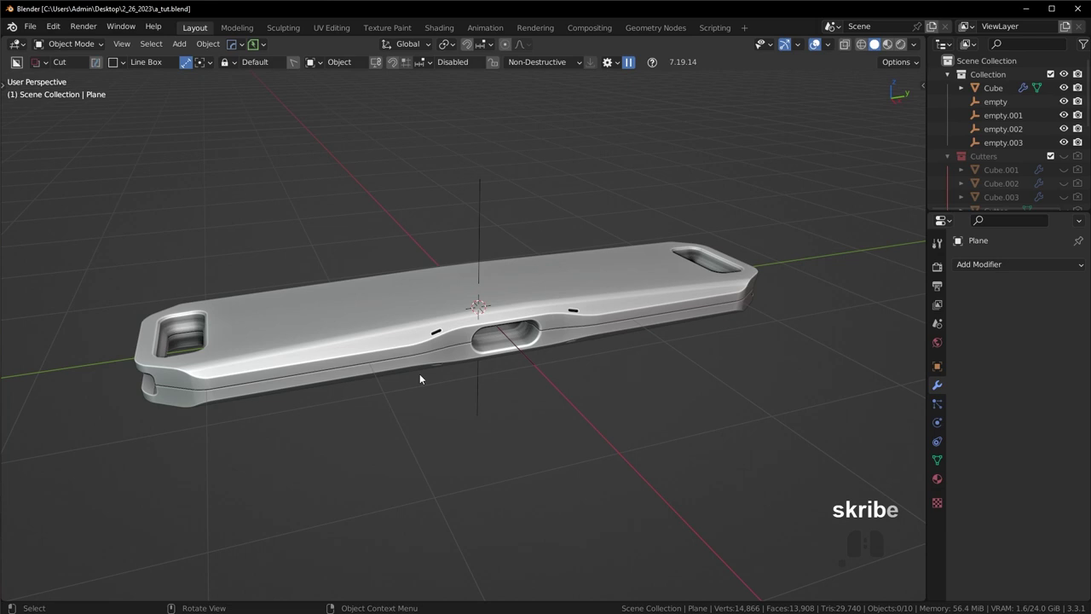
left_click_drag(453, 335, 457, 344)
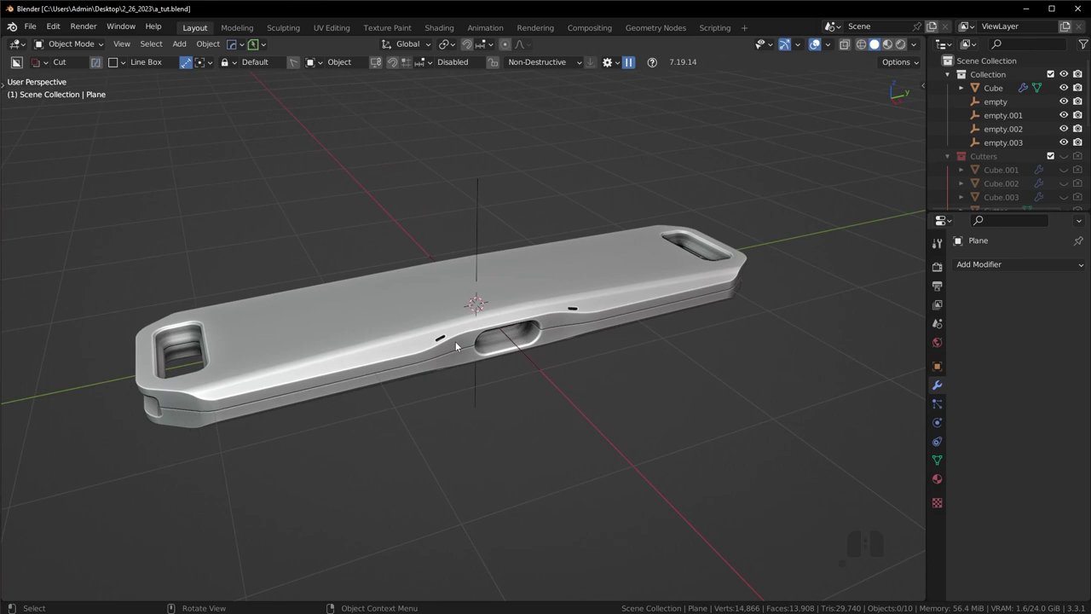
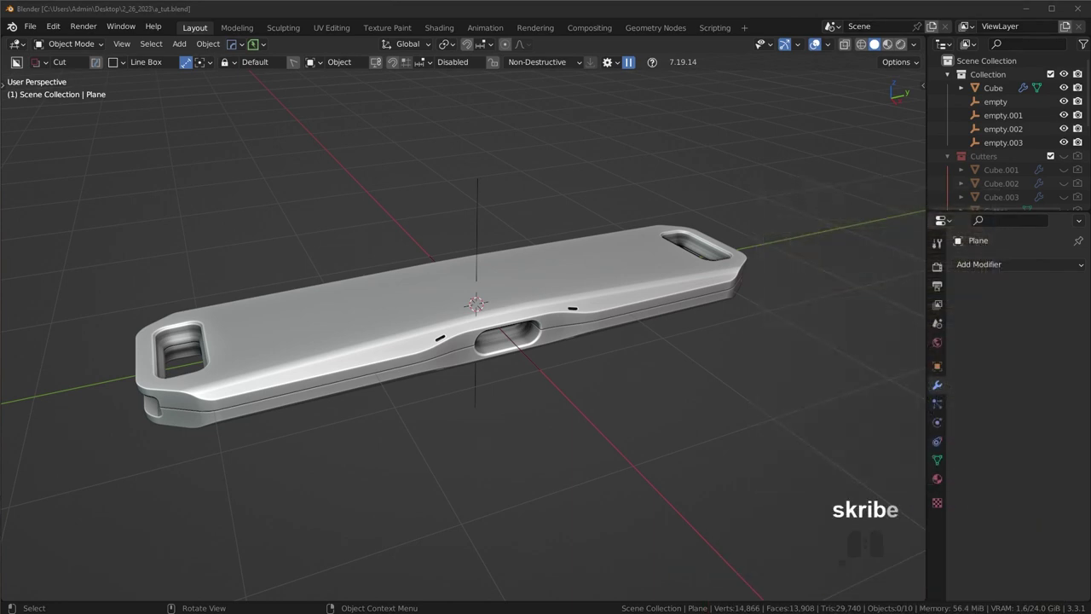
left_click_drag(396, 295, 401, 284)
middle_click(420, 306)
left_click_drag(594, 290, 570, 305)
left_click_drag(581, 302, 616, 284)
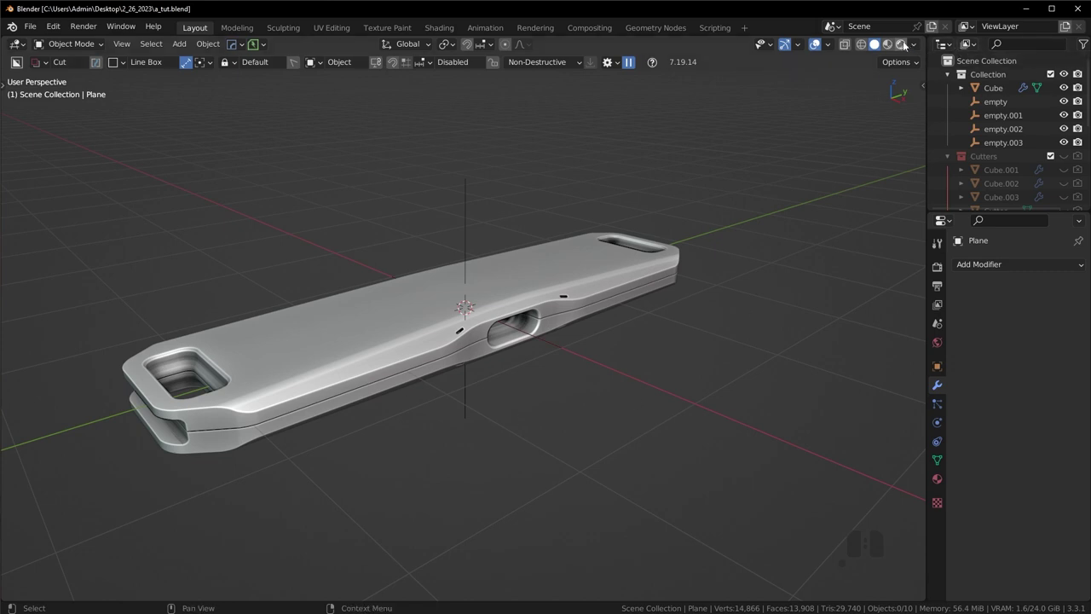
Step: Cycle the viewport shading options and settle on plain solid shading
left_click(914, 46)
left_click(840, 334)
left_click(842, 334)
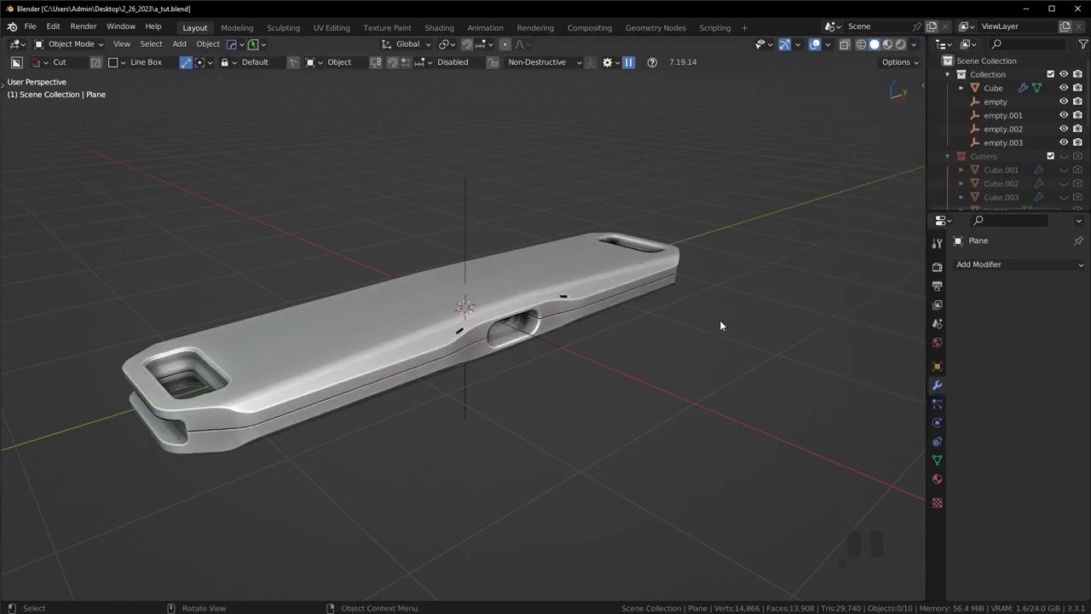
left_click(917, 47)
left_click(840, 332)
left_click(853, 108)
left_click_drag(638, 353, 646, 350)
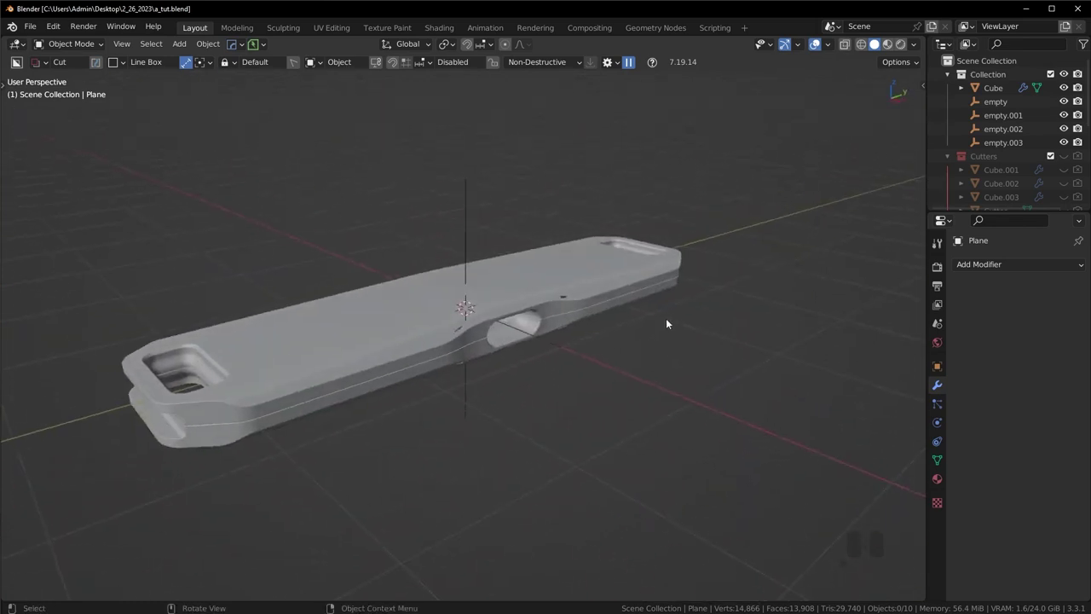
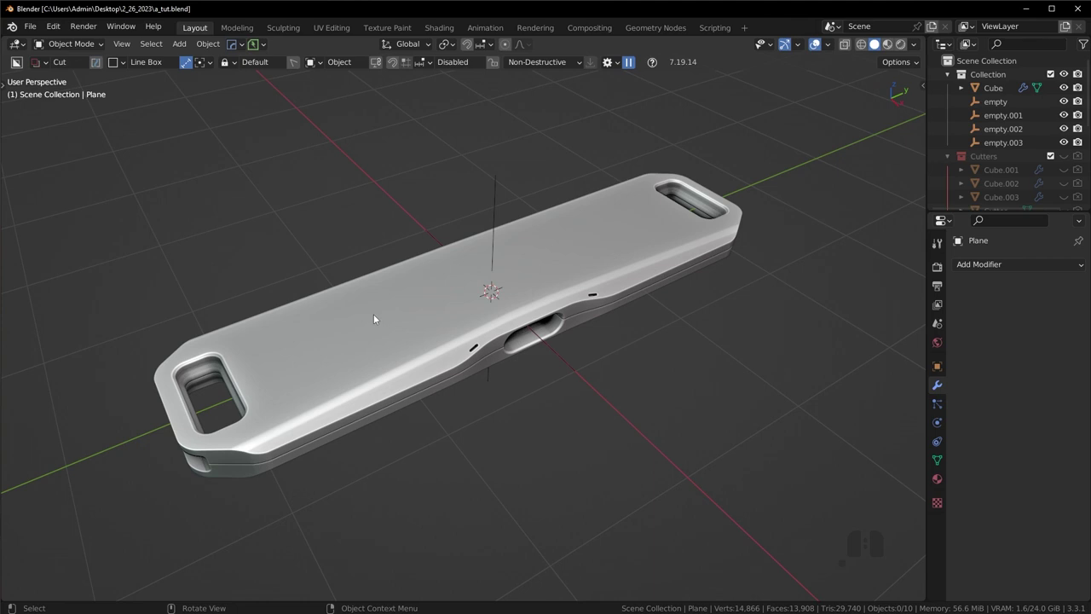
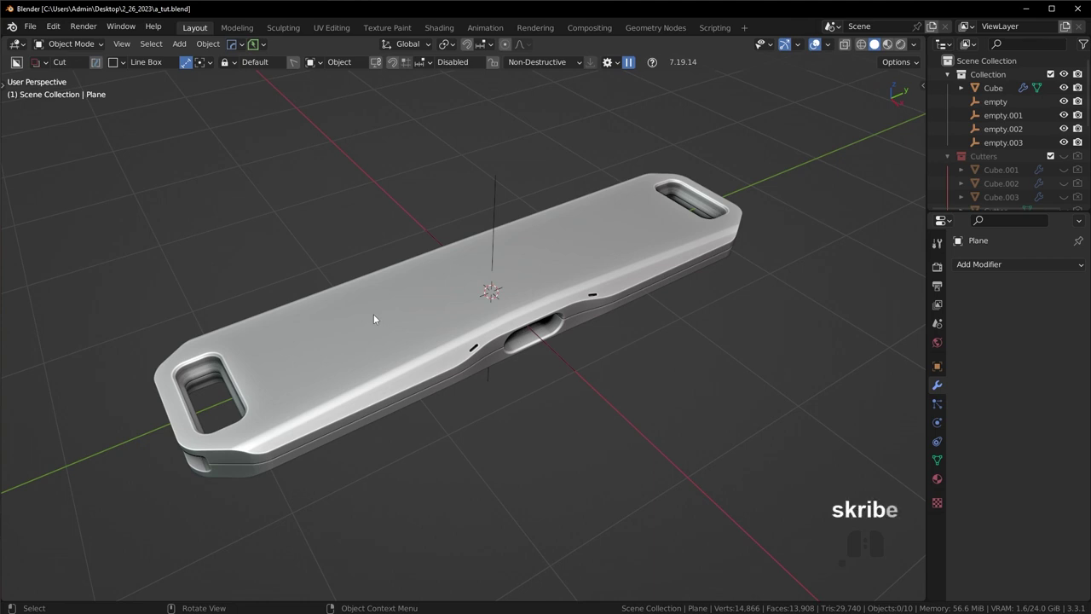
Step: In top orthographic view, start a BoxCutter rectangle slanted across the device's top face
left_click_drag(481, 287, 427, 274)
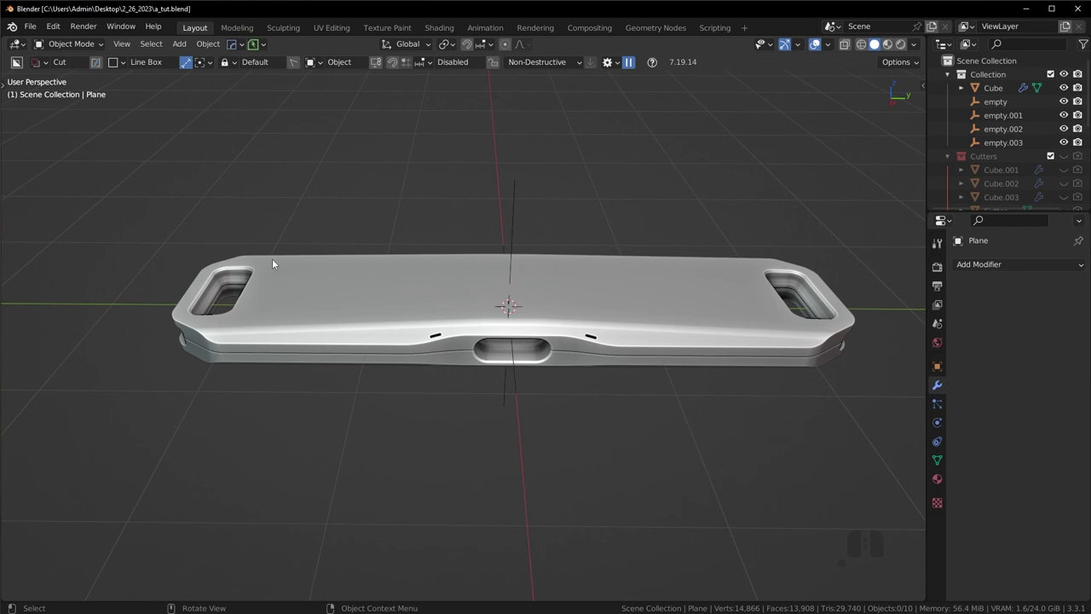
key("KP_7")
left_click(442, 280)
key("d")
left_click_drag(494, 223, 459, 438)
double_click(454, 438)
Step: Undo the earlier cuts so the device top is plain and ready BoxCutter
key("ctrl+z")
key("ctrl+z")
key("d")
key("ctrl+z")
left_click(727, 350)
Step: Cut two long parallel upright slots into the device's top face with BoxCutter
left_click_drag(492, 213, 464, 497)
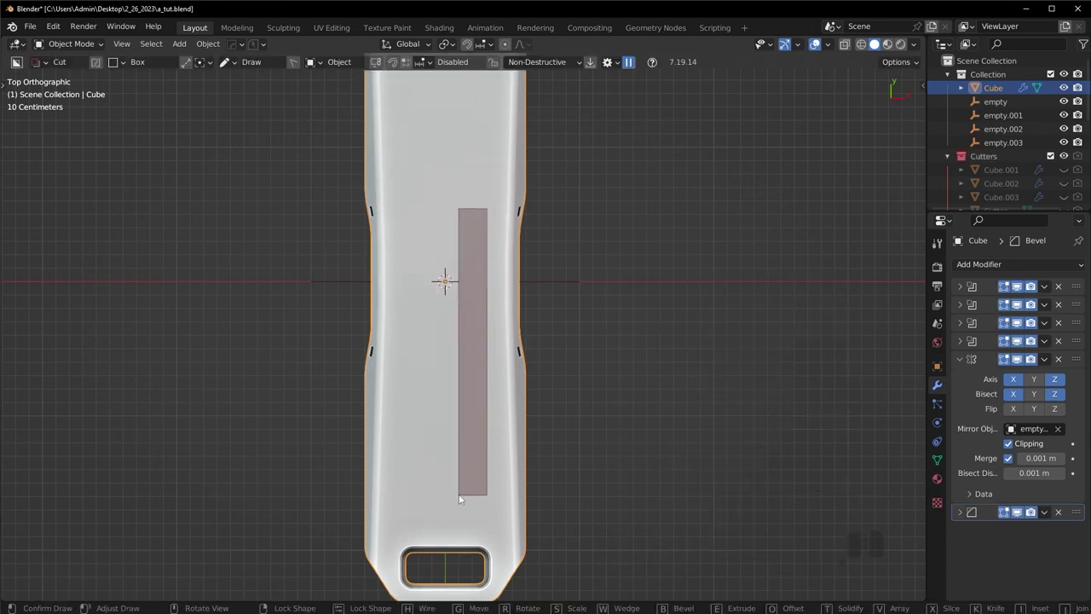
double_click(464, 498)
left_click_drag(649, 405, 526, 334)
left_click_drag(698, 242, 610, 286)
double_click(610, 286)
Step: Undo the extra square recess cut, leaving the top plain again
left_click_drag(678, 332, 726, 312)
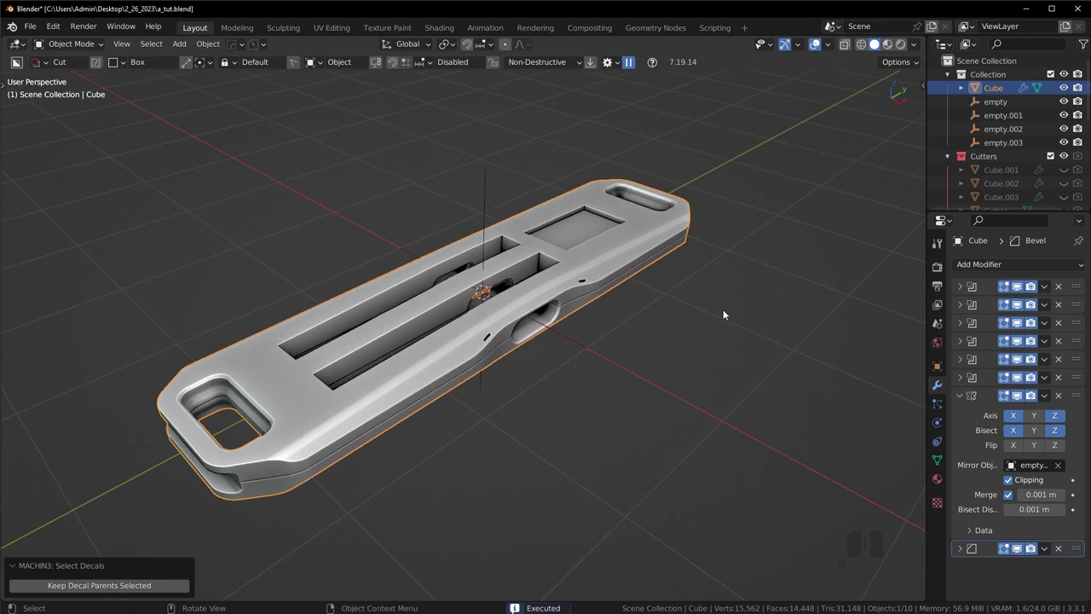
left_click(819, 49)
middle_click(648, 279)
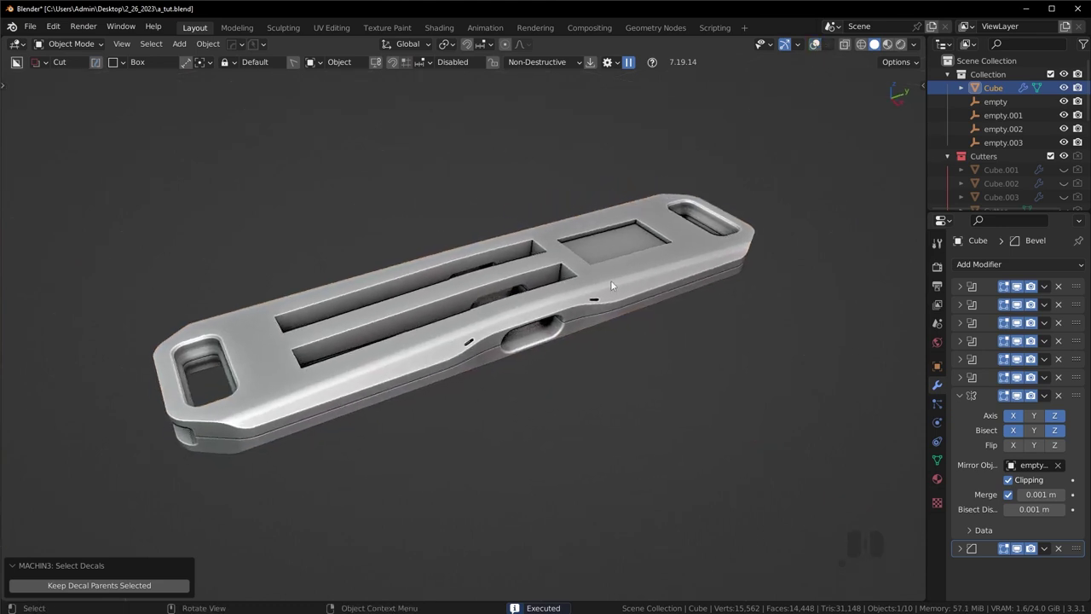
key("ctrl+z")
key("ctrl+z")
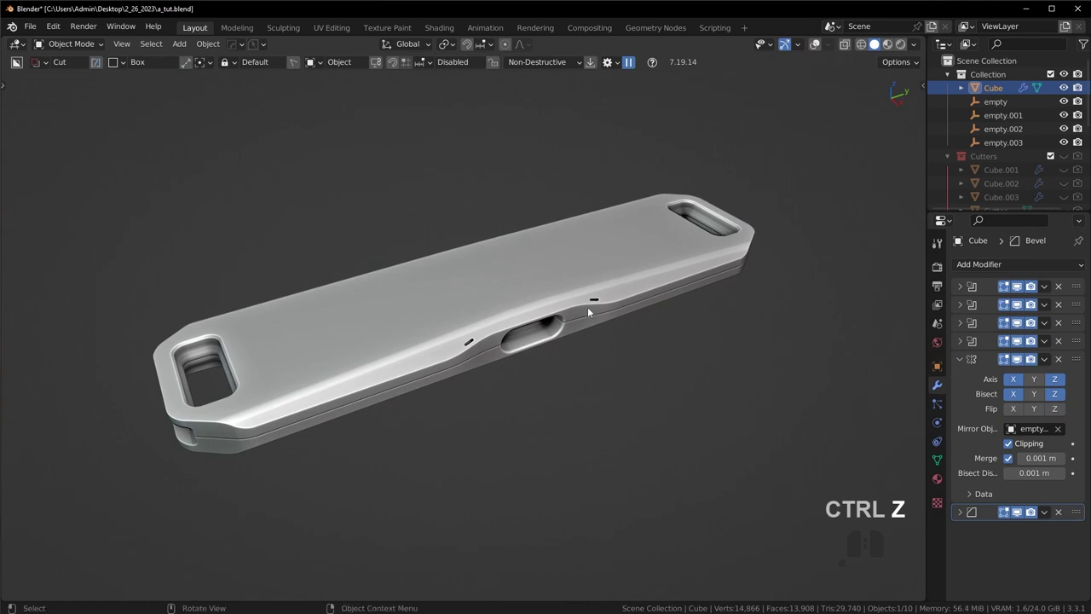
middle_click(584, 306)
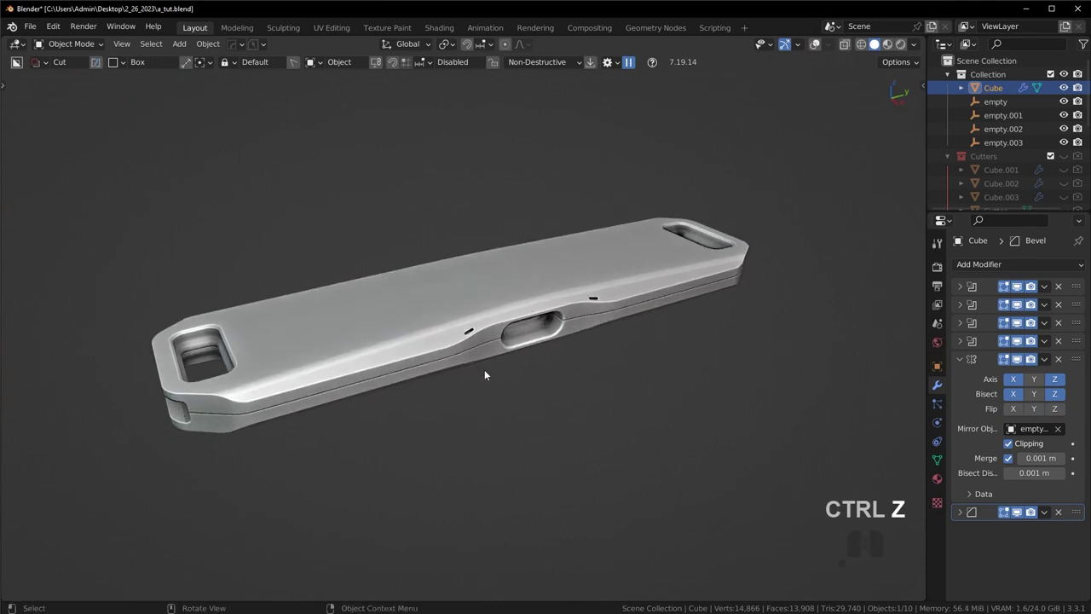
left_click_drag(554, 343, 553, 343)
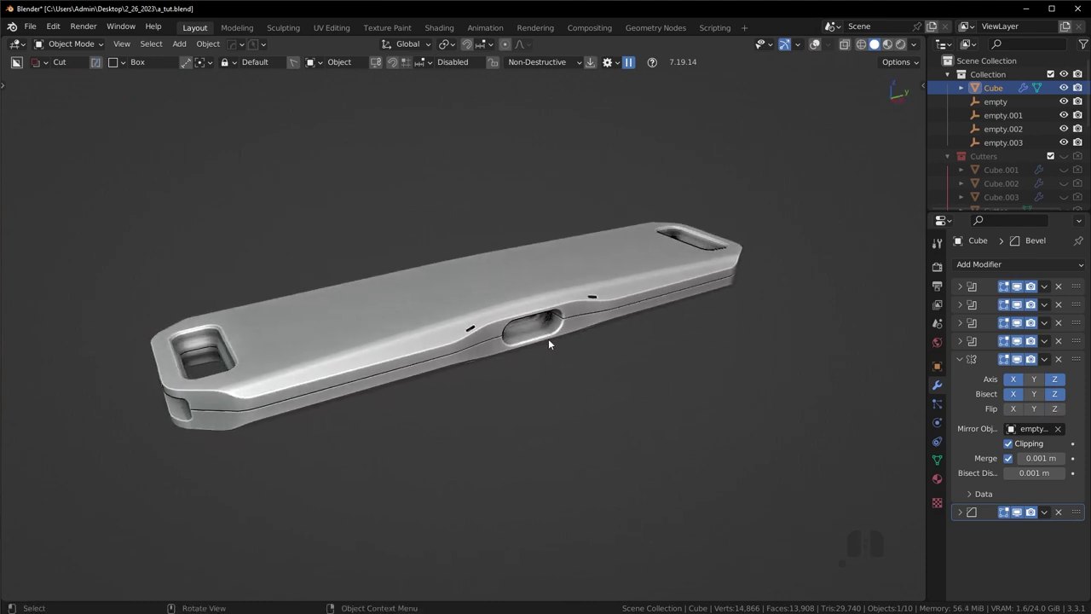
left_click_drag(545, 338, 514, 370)
left_click_drag(538, 364, 564, 324)
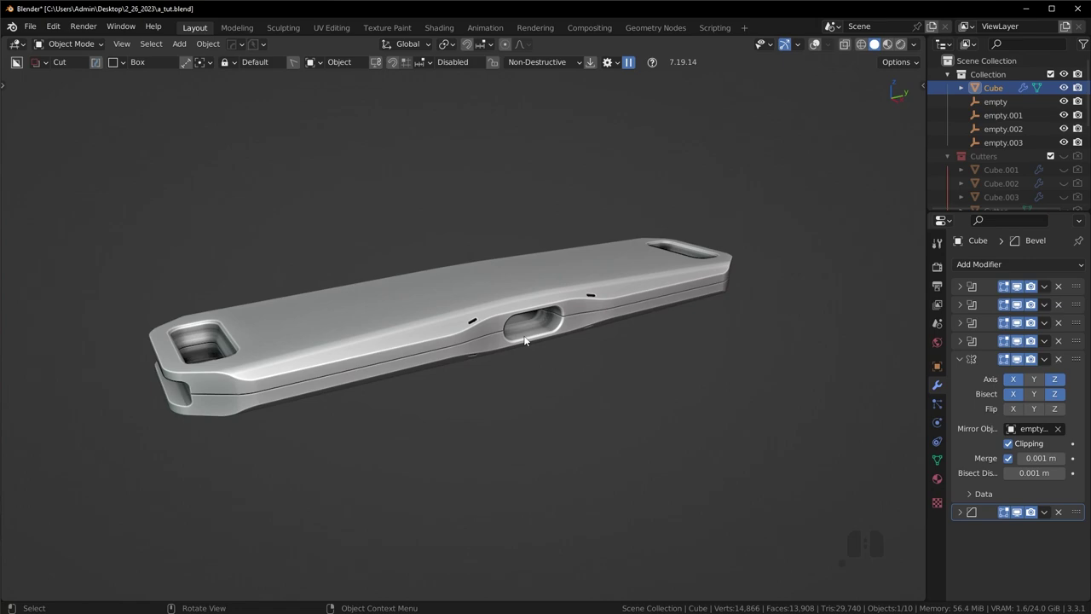
middle_click(580, 317)
left_click_drag(638, 276, 600, 306)
left_click_drag(616, 324, 608, 335)
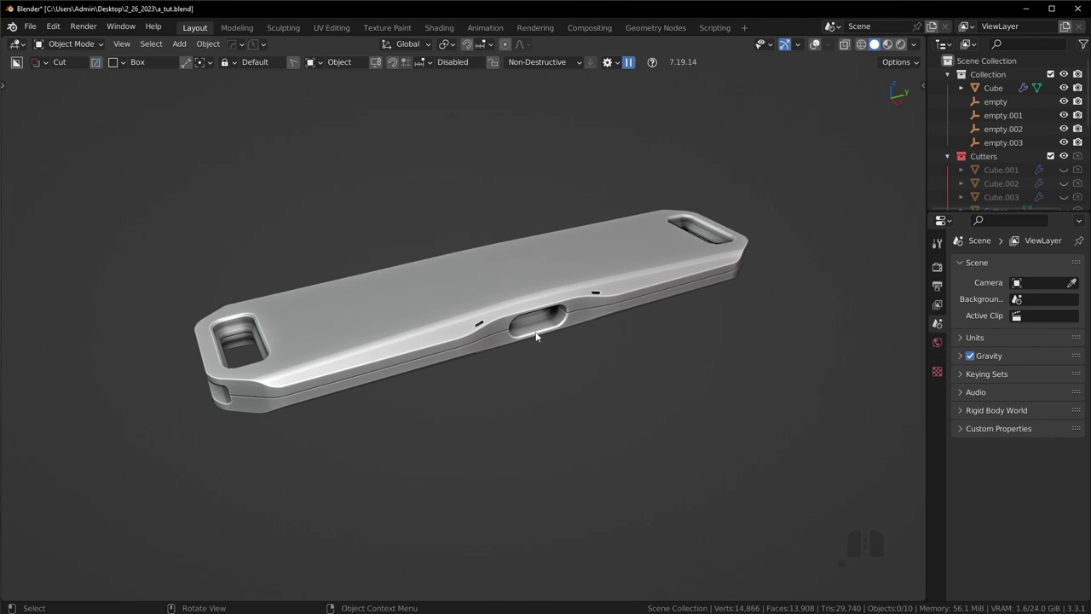
left_click_drag(558, 338, 569, 339)
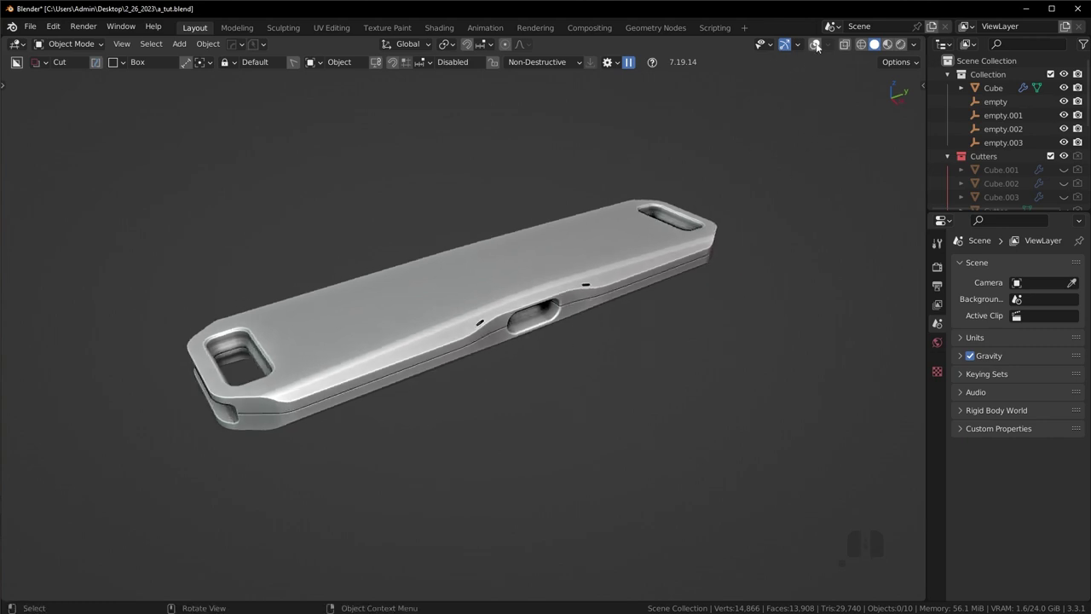
Step: Switch to Material Preview shading lit by the abandoned_slipway HDRI studio light
left_click(818, 45)
left_click(891, 45)
left_click(921, 47)
left_click(922, 157)
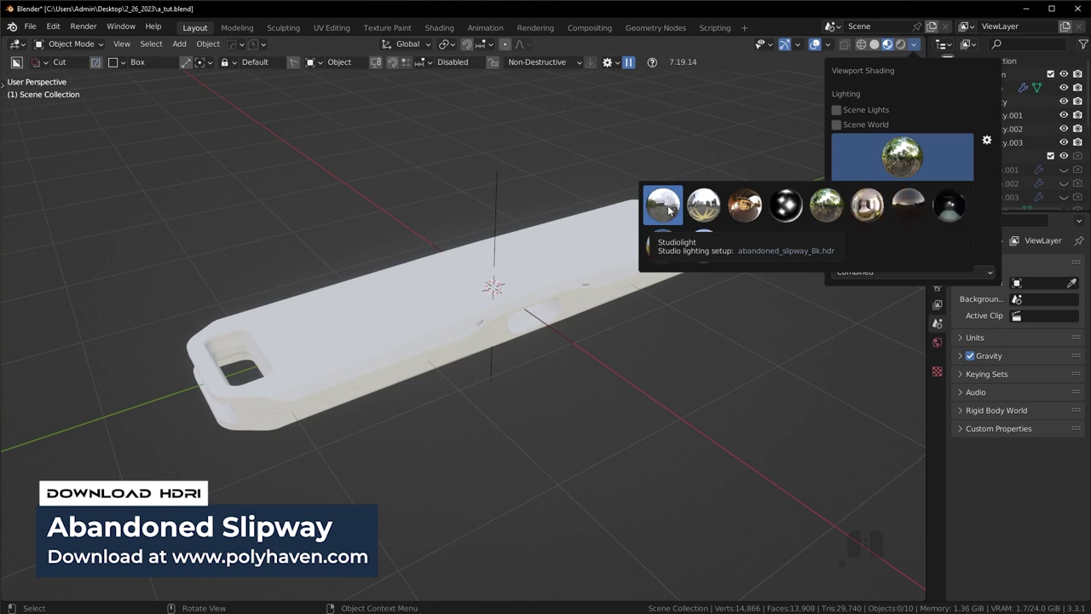
left_click(670, 208)
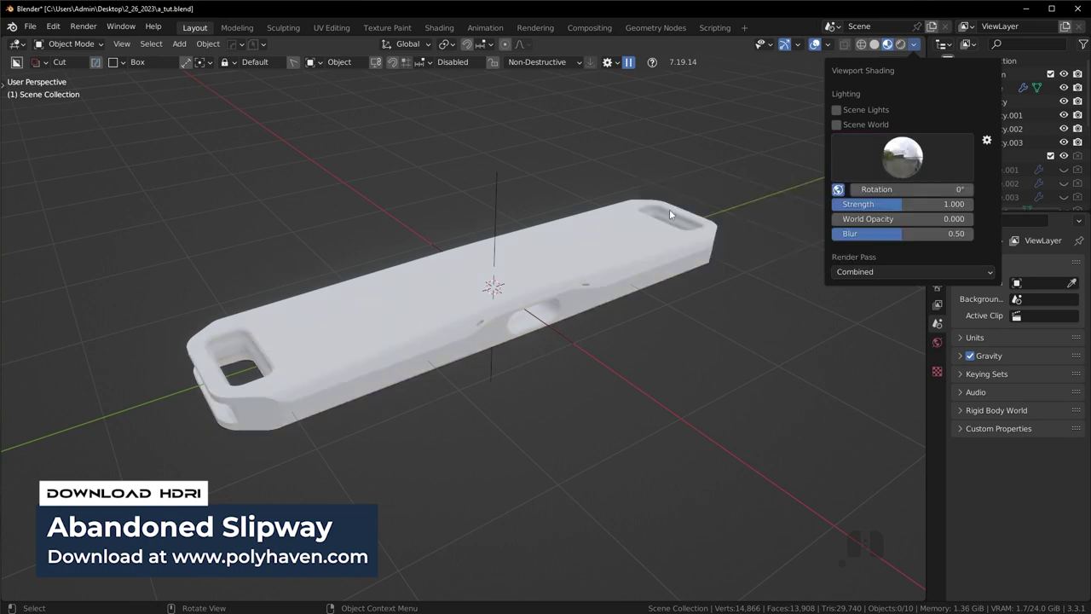
left_click_drag(606, 332, 617, 327)
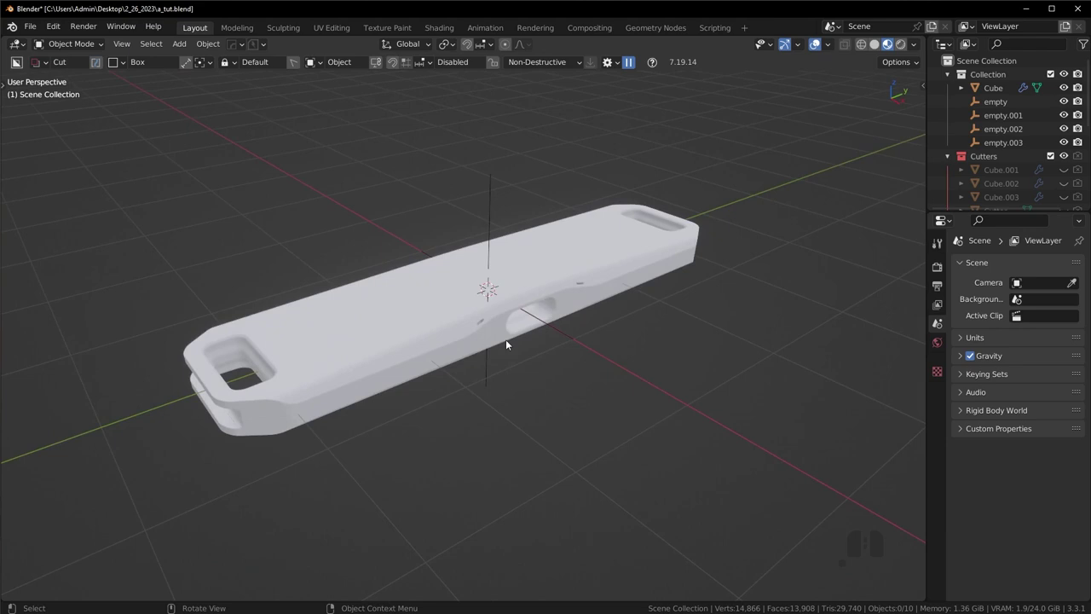
Step: Select the Cube and darken its material's Base Color to grey
left_click_drag(405, 307, 421, 323)
left_click(410, 323)
left_click_drag(486, 355, 438, 359)
left_click(1063, 362)
left_click(945, 477)
middle_click(893, 403)
left_click_drag(544, 321, 564, 325)
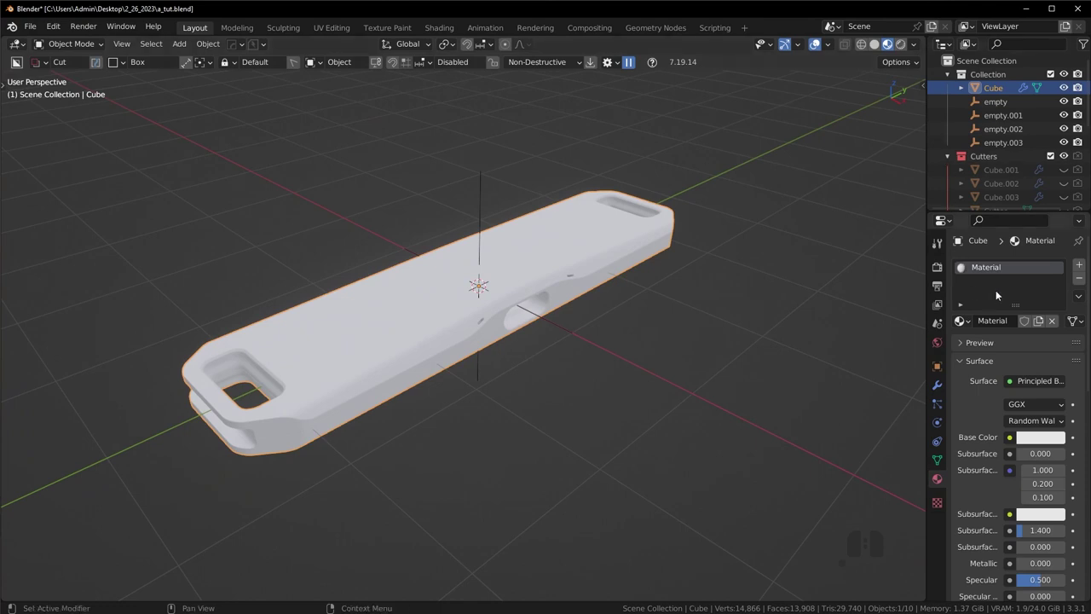
middle_click(703, 408)
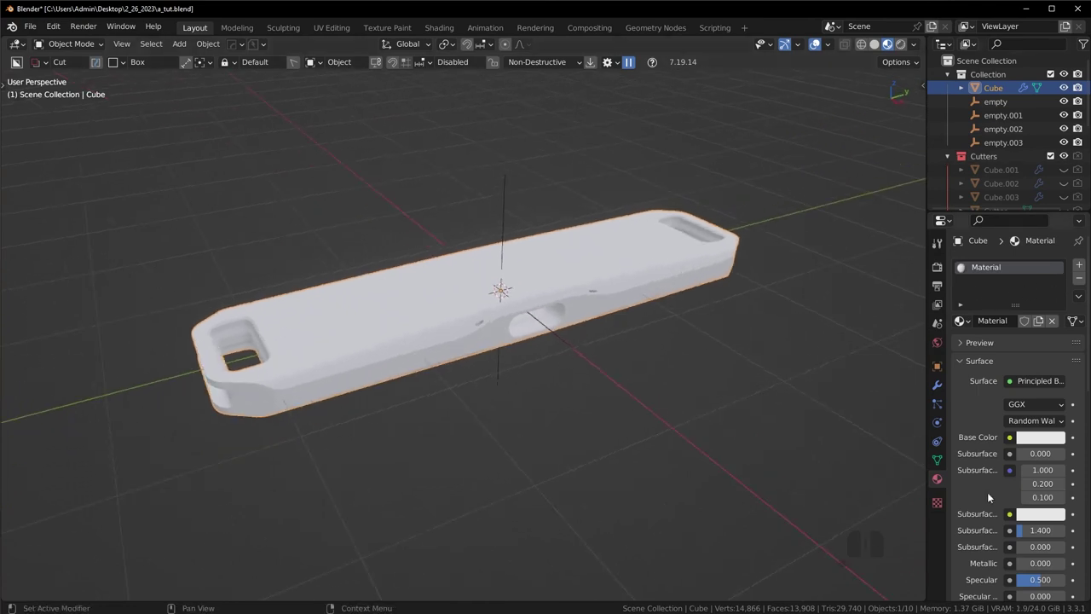
left_click(1034, 439)
left_click(1060, 285)
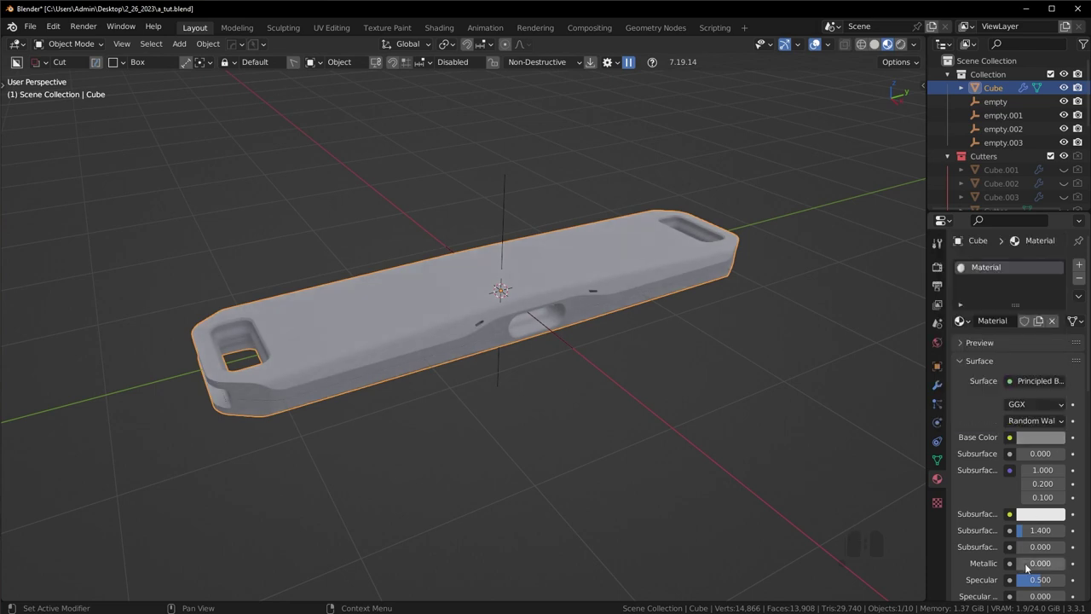
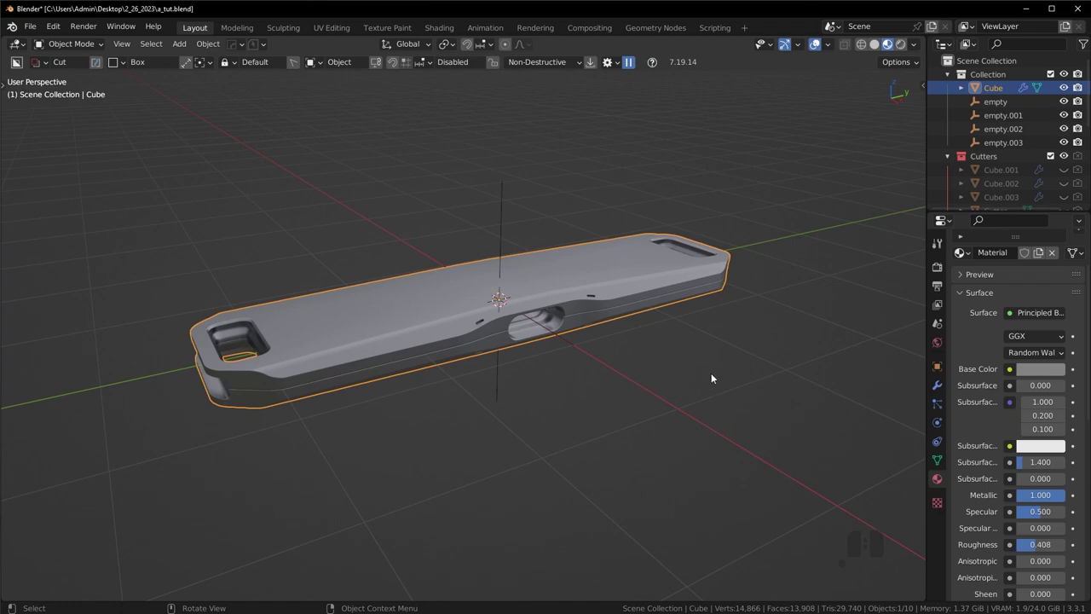
Step: Add a mesh plane (Plane.001) at the origin as a floor under the device
left_click_drag(734, 323, 775, 328)
left_click_drag(646, 339, 611, 335)
key("shift+a")
left_click(702, 47)
key("KP_3")
left_click_drag(522, 215, 502, 218)
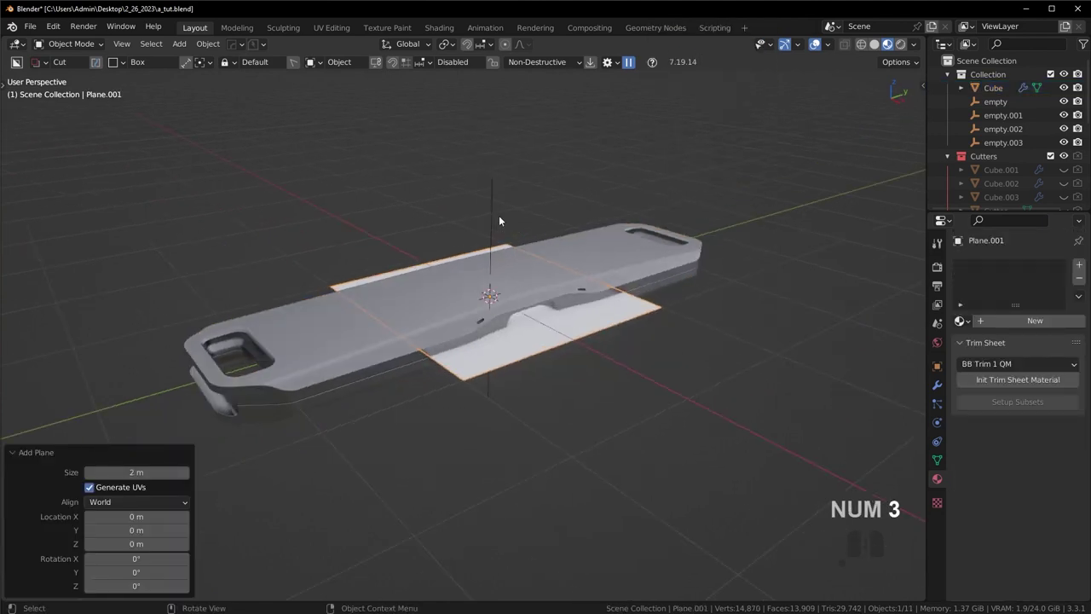
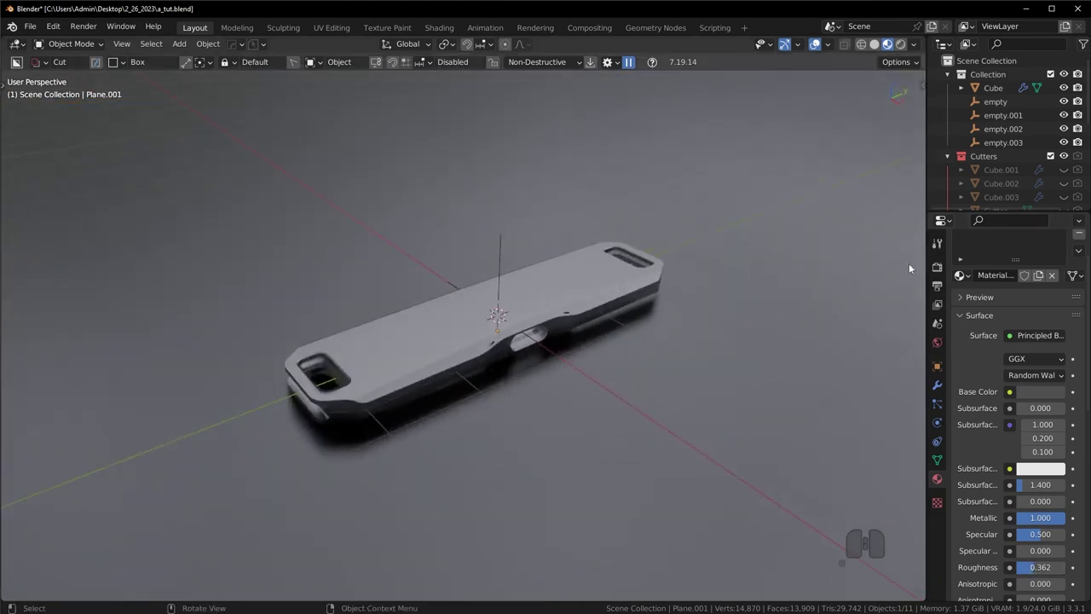
Step: In Rendered shading, set the World Color to an Environment Texture using the HDRI
left_click(902, 46)
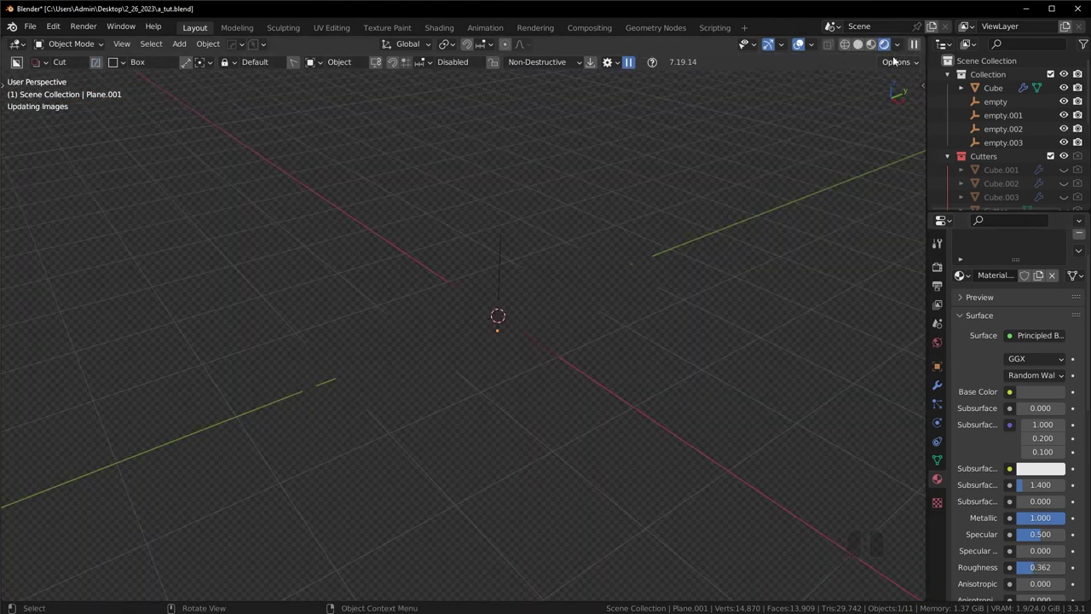
left_click(942, 347)
left_click(1021, 350)
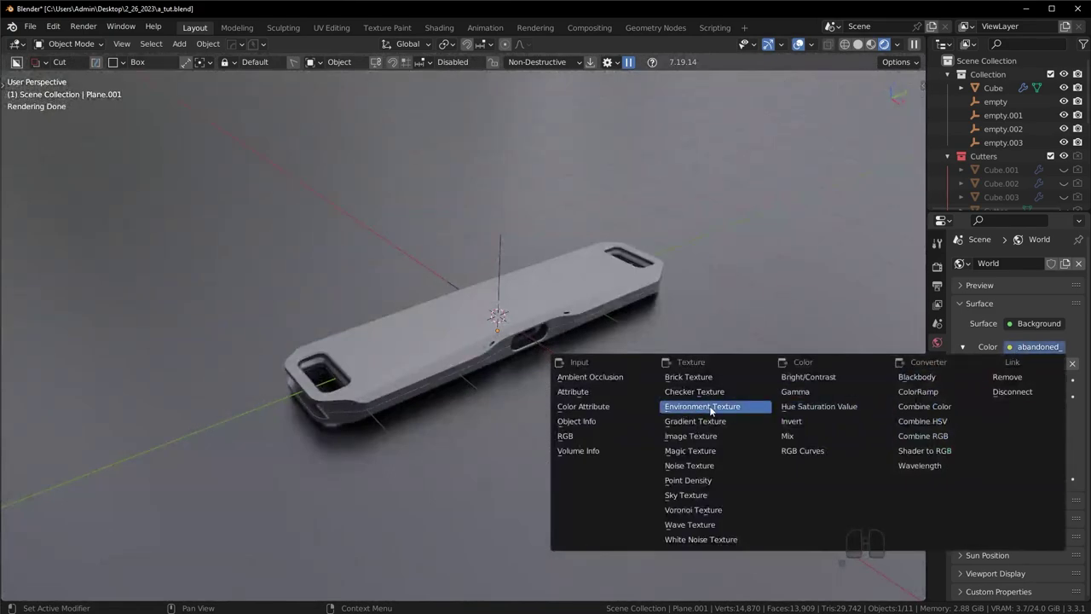
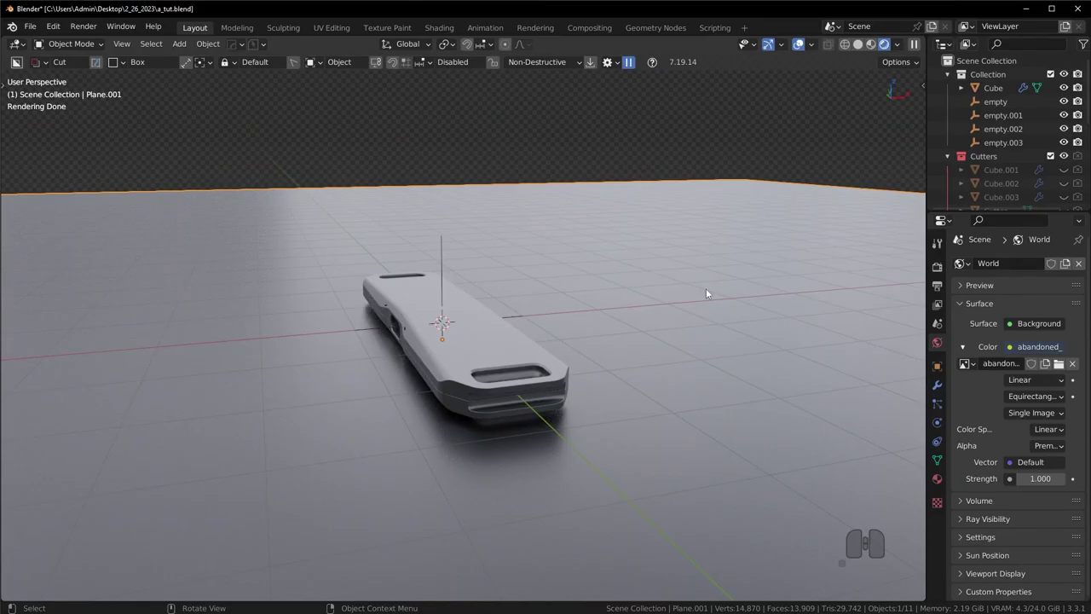
left_click_drag(681, 311, 571, 309)
middle_click(637, 314)
middle_click(610, 316)
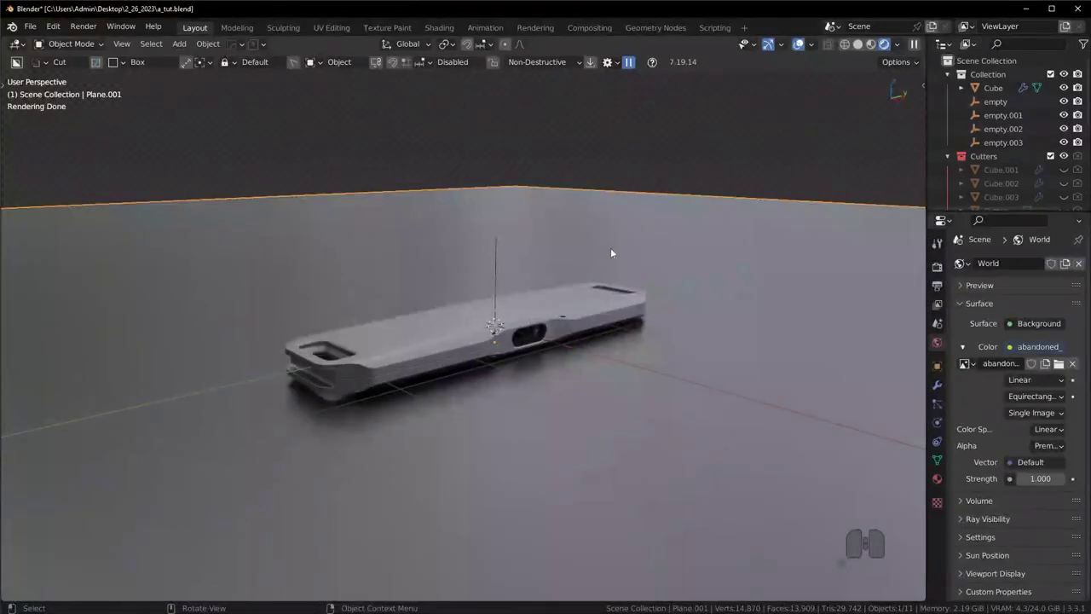
left_click_drag(438, 304, 591, 299)
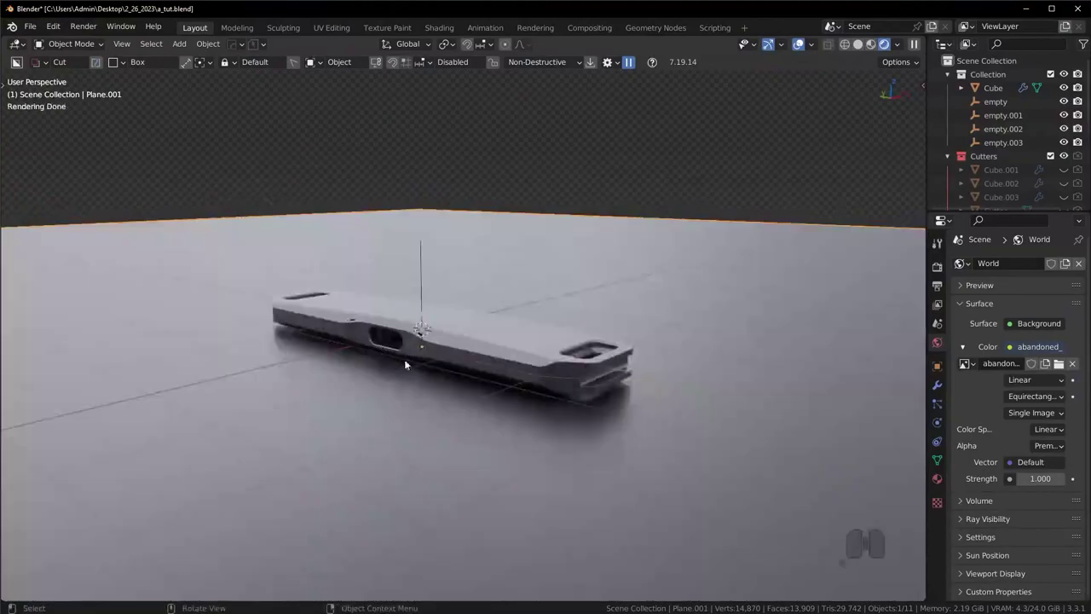
left_click_drag(637, 347, 500, 352)
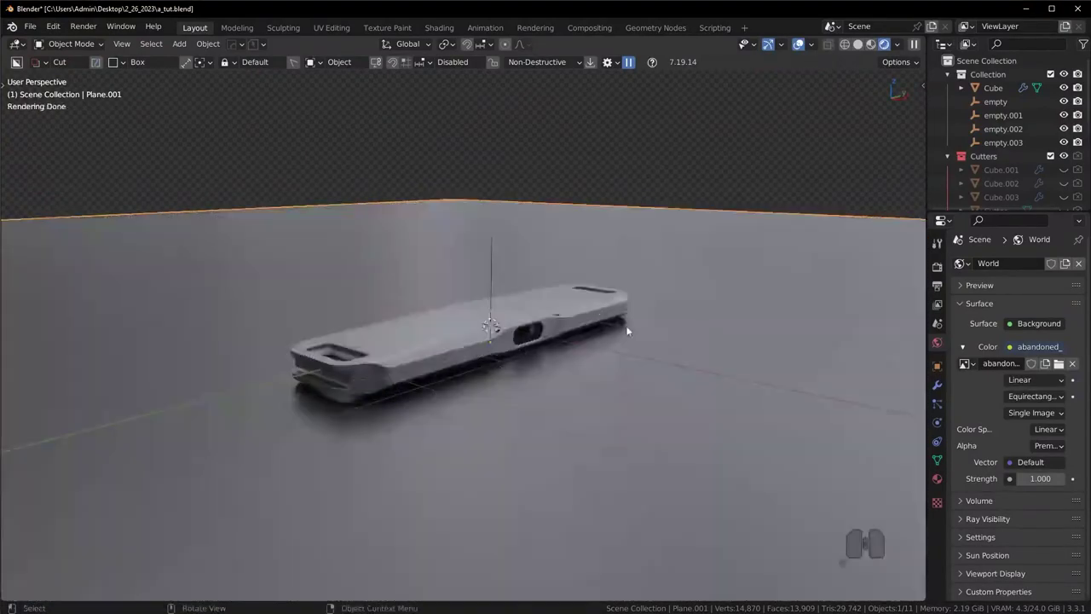
middle_click(606, 332)
key("alt+a")
middle_click(613, 349)
middle_click(624, 363)
Step: Add a camera to the scene at the origin
key("shift+a")
left_click(566, 532)
left_click_drag(612, 431, 606, 412)
left_click(936, 422)
middle_click(699, 384)
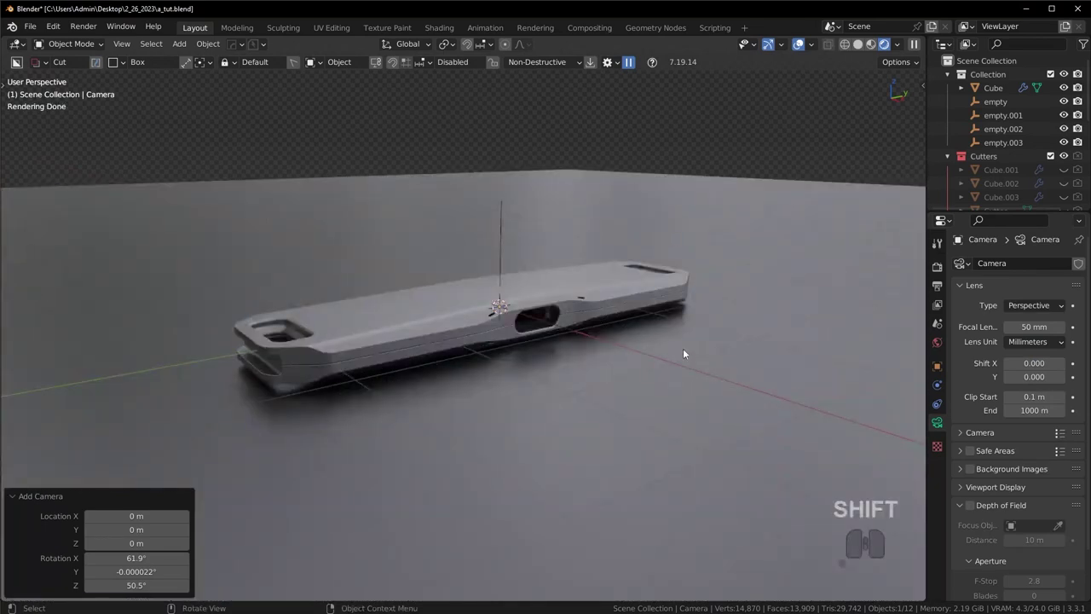
Step: Align the active camera to the view and frame the device at 225 mm focal length
left_click(134, 51)
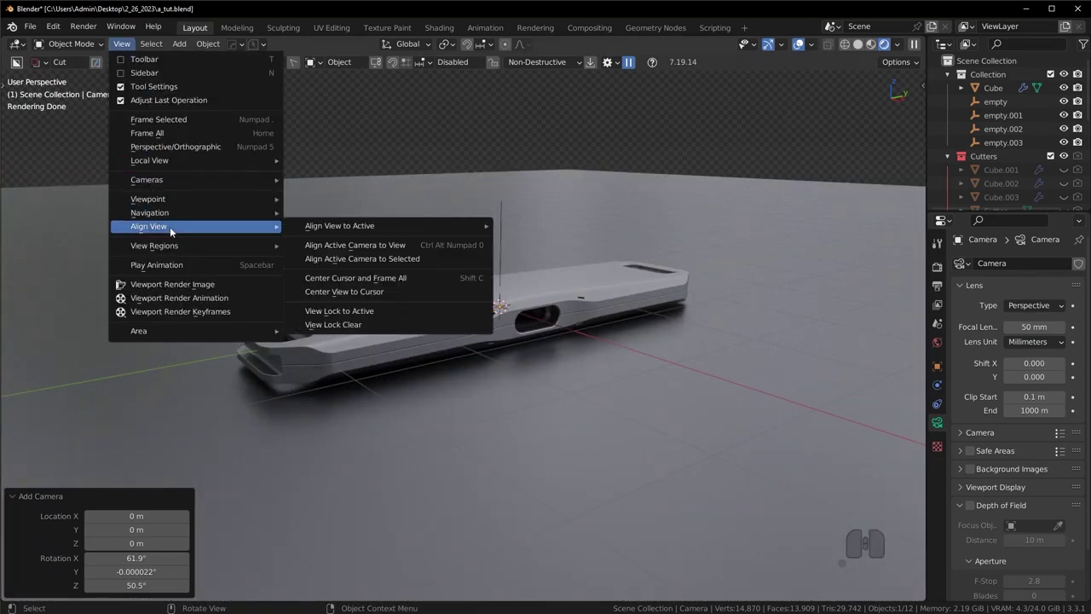
left_click(335, 251)
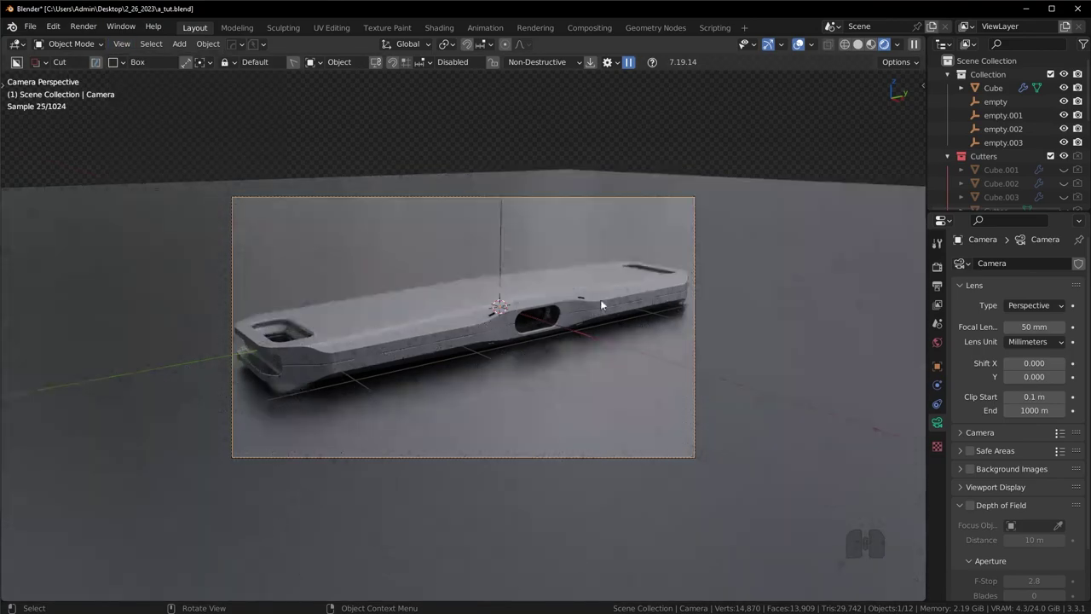
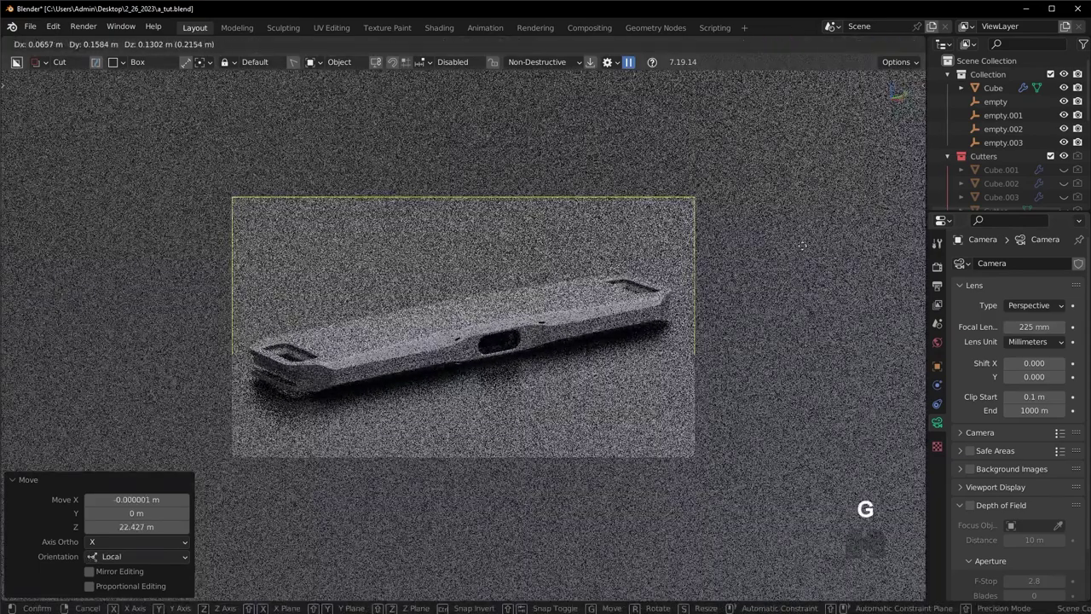
left_click(812, 286)
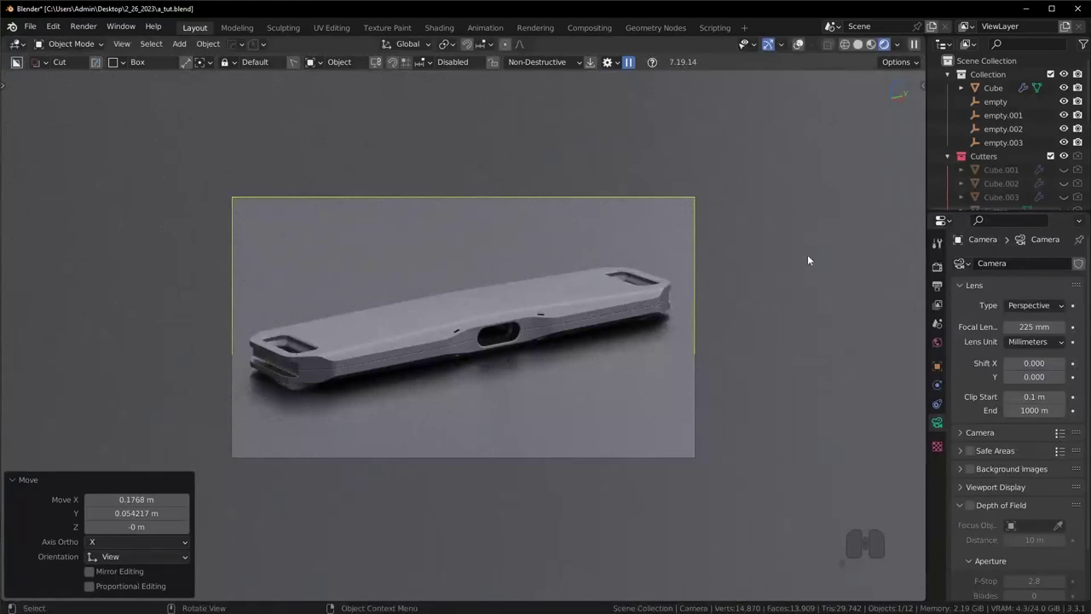
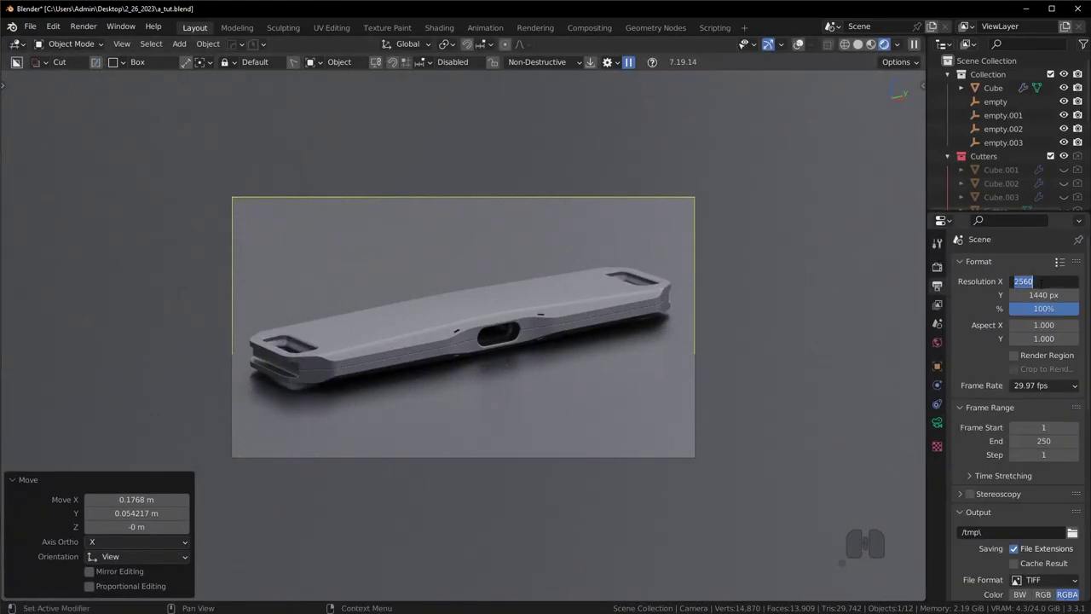
Step: Set the render width to 3440 px for a 3440×1440 widescreen frame
key("KP_3")
key("KP_4")
key("KP_4")
key("KP_0")
key("Return")
Step: Review Cycles GPU render settings, return to camera view and pick the floor plane
left_click(769, 301)
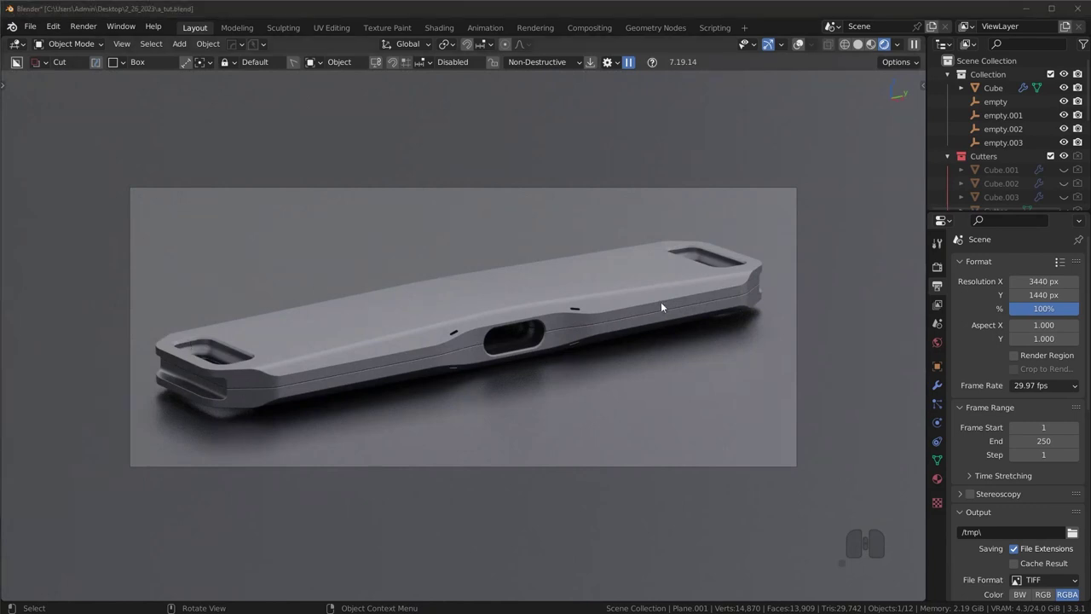
left_click(803, 214)
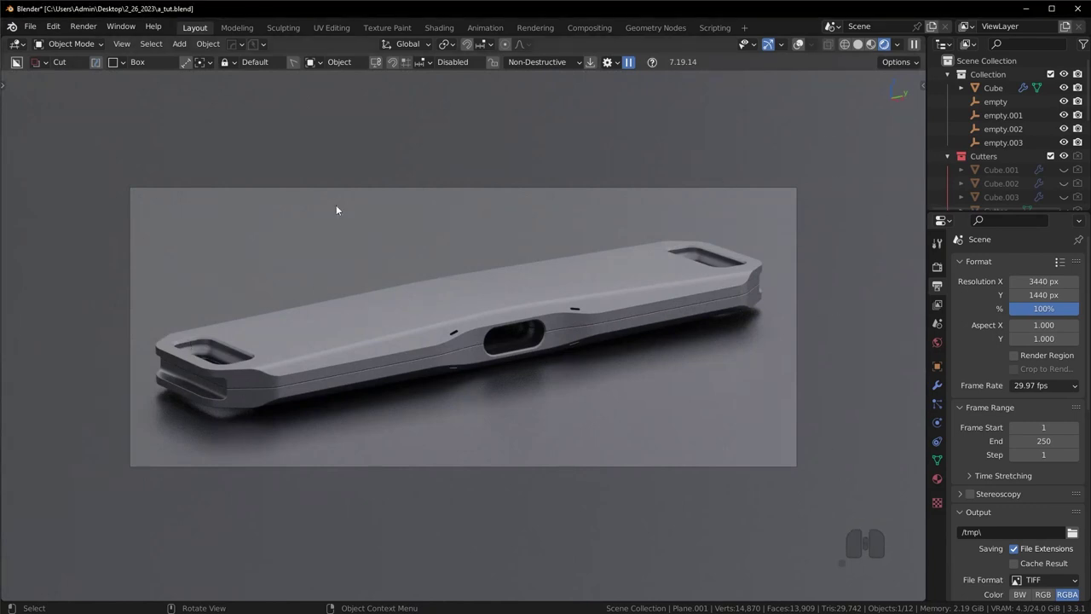
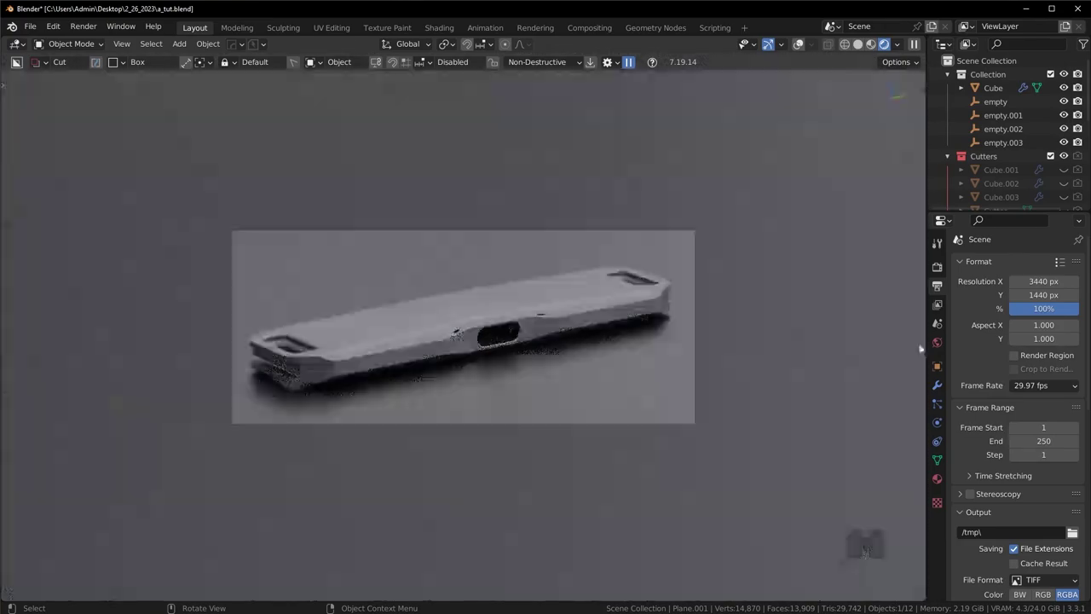
scroll("up", 3)
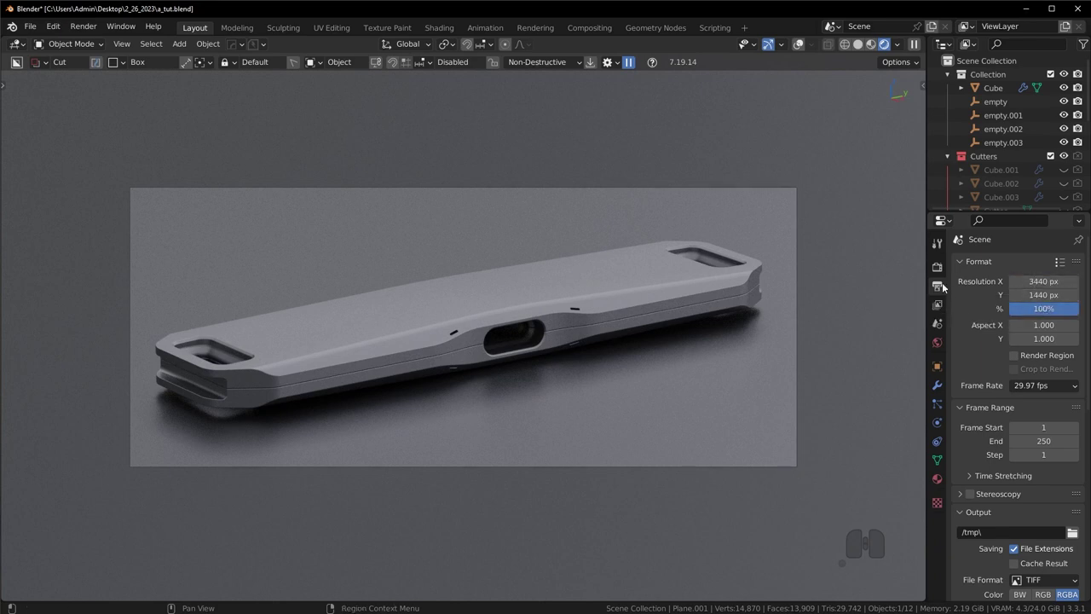
left_click(940, 269)
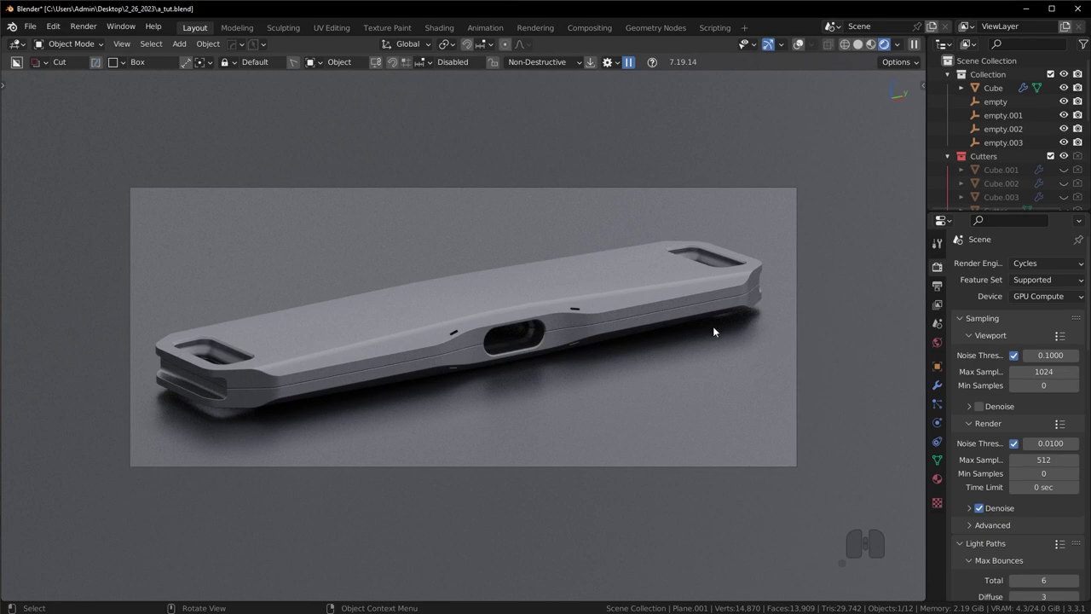
left_click_drag(540, 329, 655, 324)
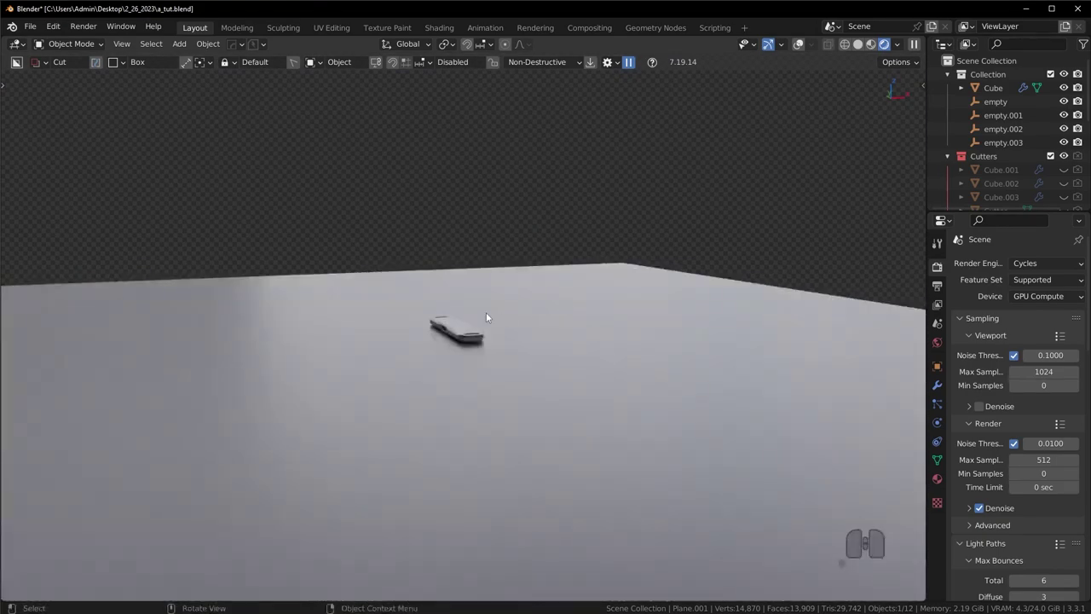
key("KP_0")
left_click(685, 370)
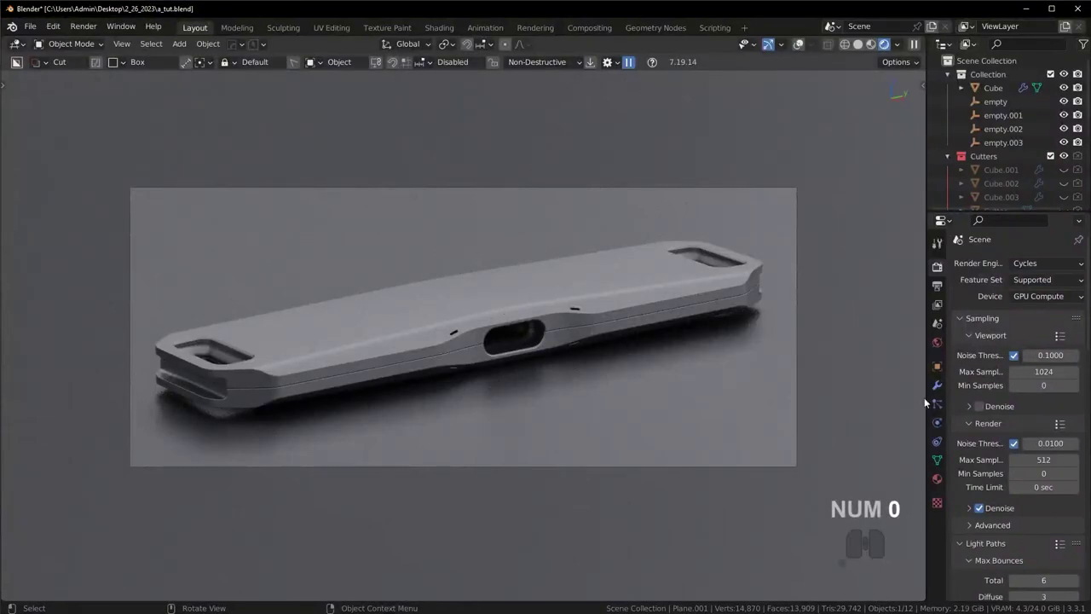
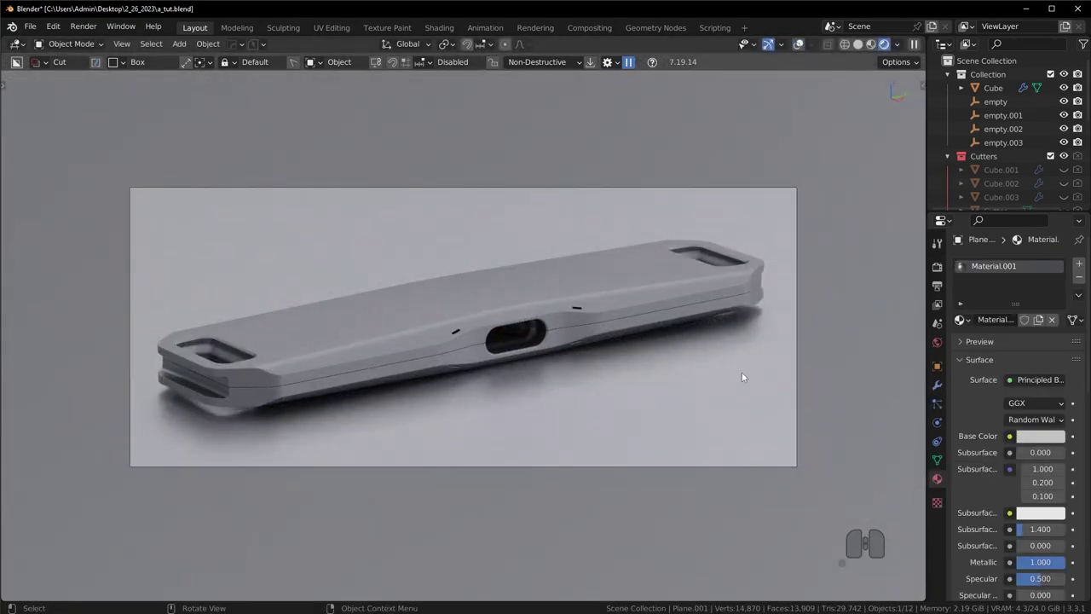
Step: Select the floor plane and show the KIT OPS material packs in the sidebar
left_click(660, 282)
middle_click(1037, 507)
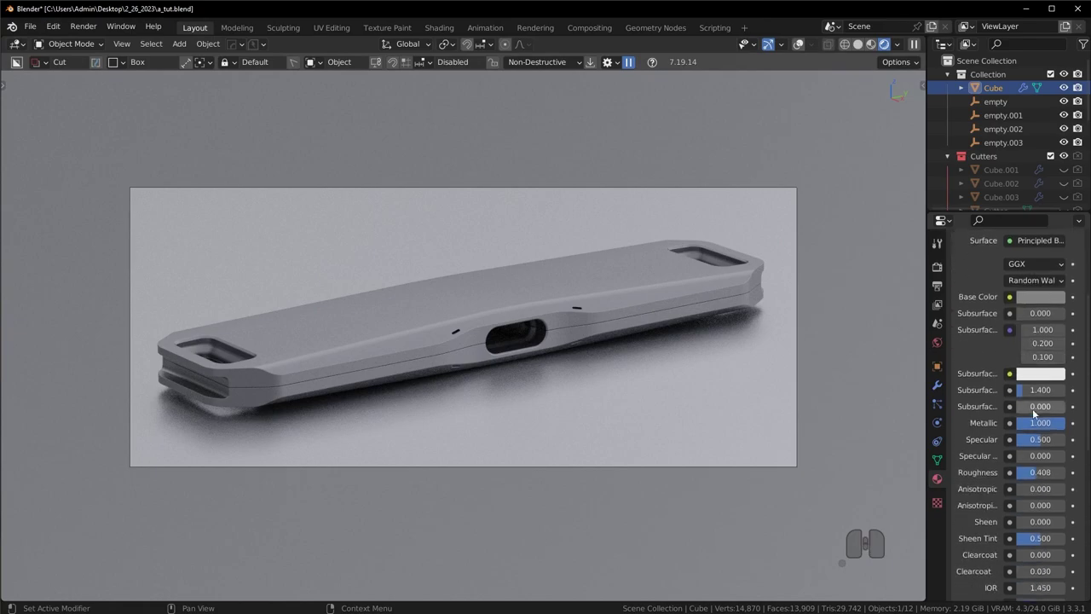
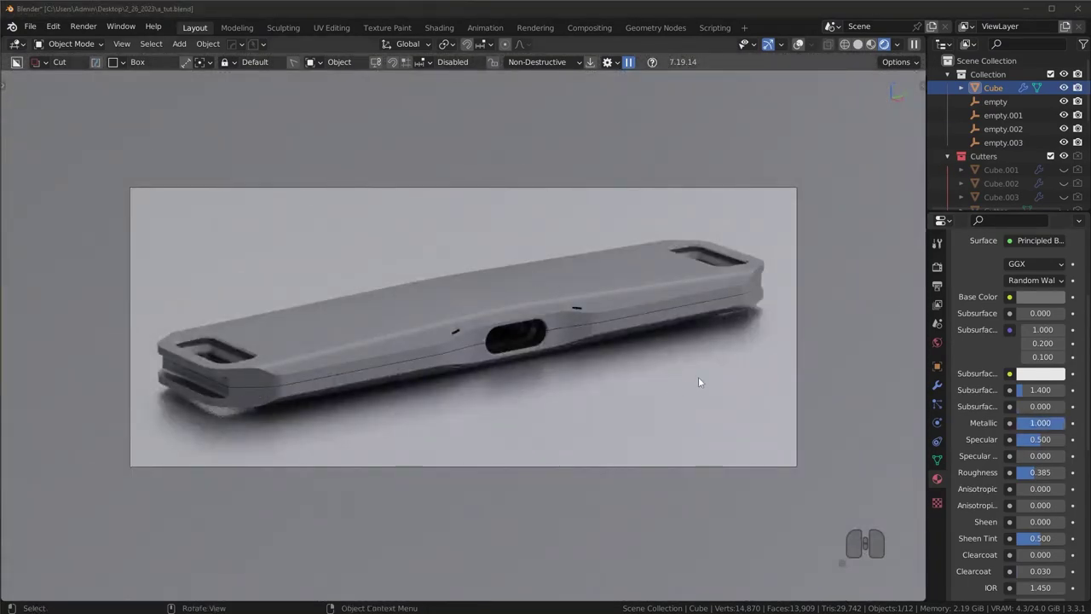
left_click(703, 380)
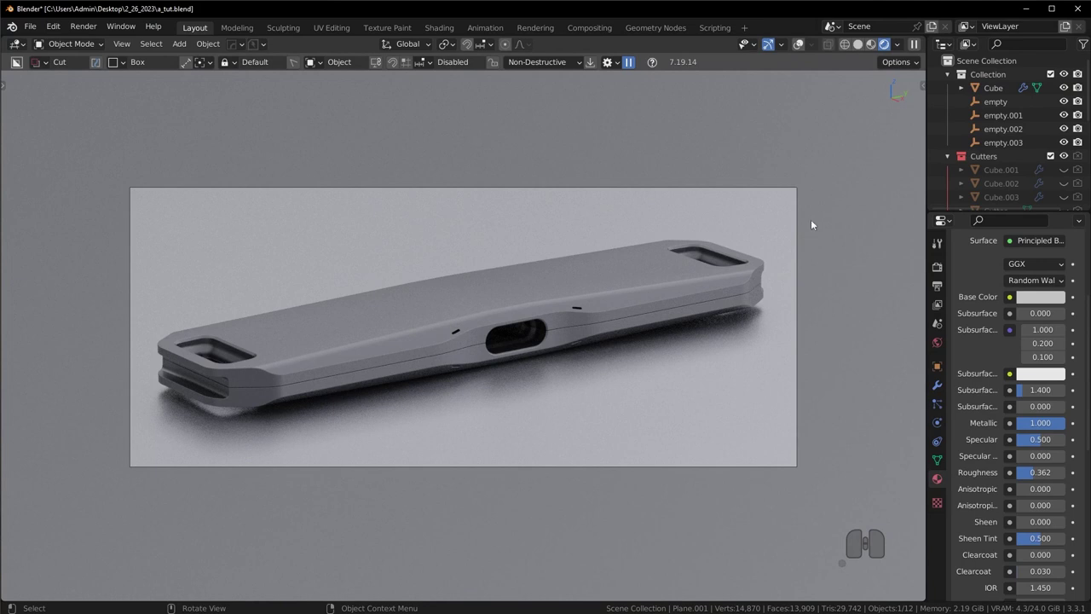
key("n")
left_click(921, 463)
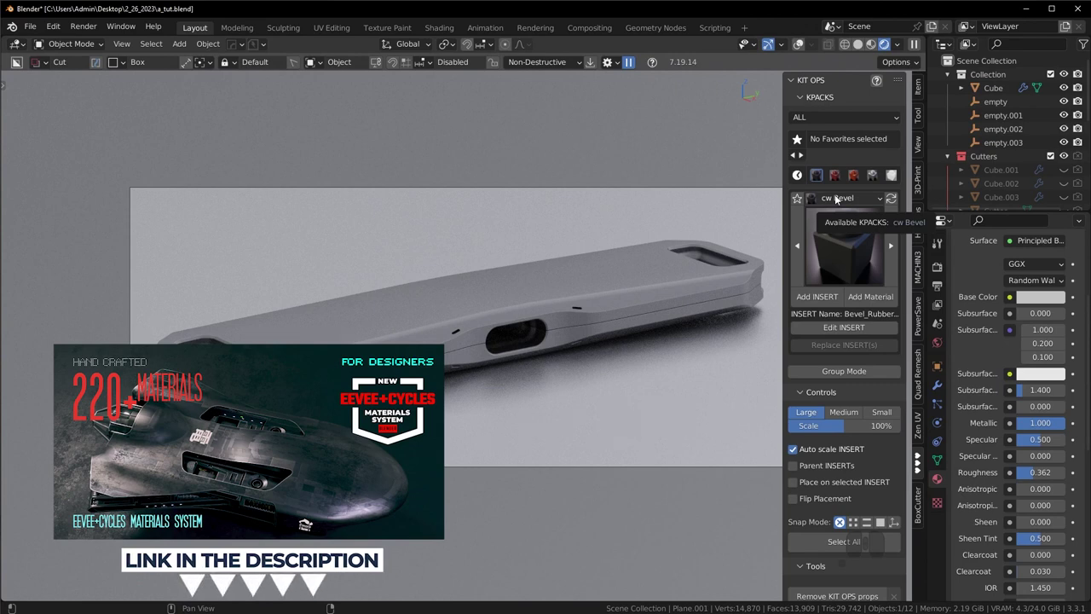
Step: Give the floor plane a matte aluminium material from the KIT OPS cw Metal pack
left_click(837, 197)
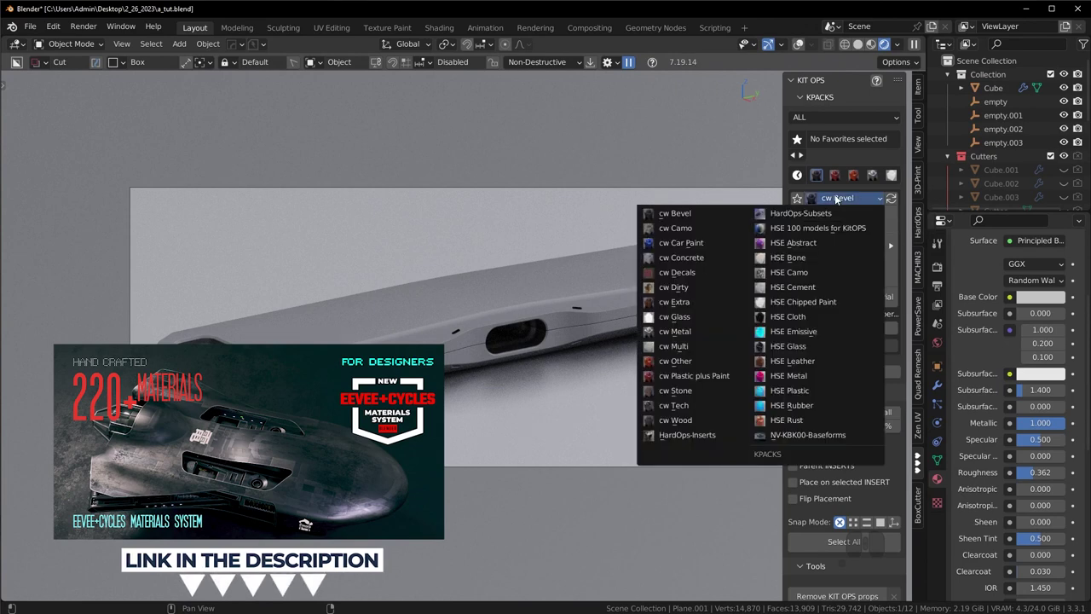
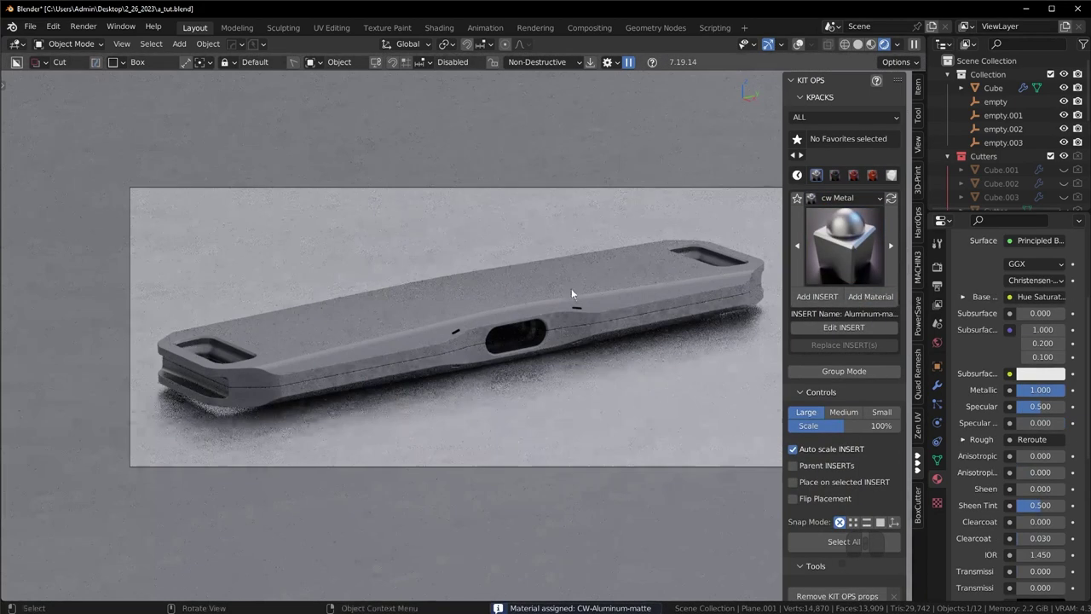
left_click_drag(567, 334, 508, 336)
key("ctrl+a")
left_click(609, 327)
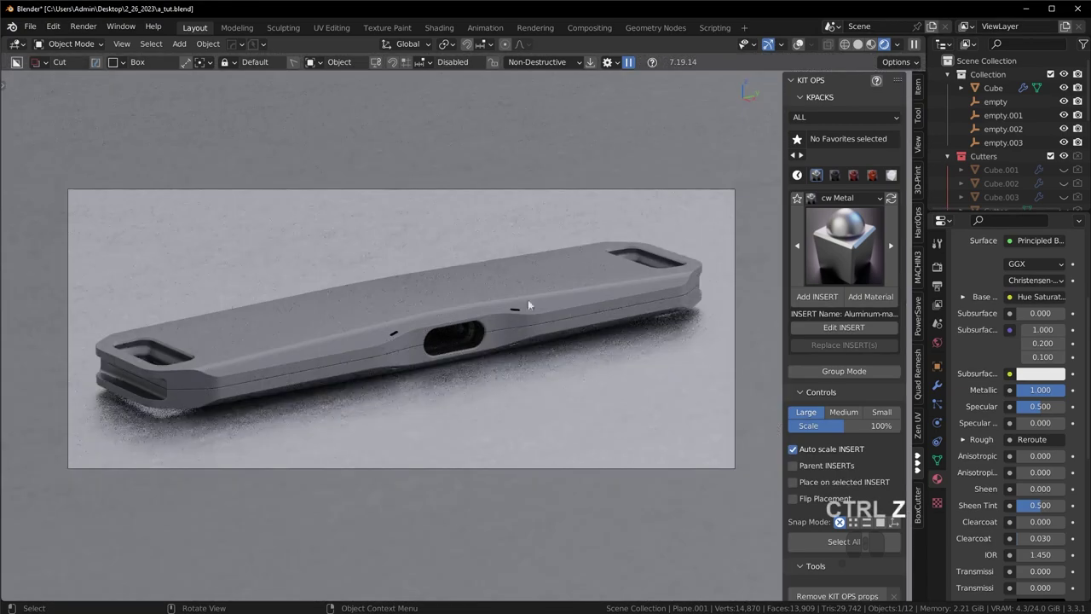
Step: Select the device body and redo and reapply its material picks
left_click(551, 284)
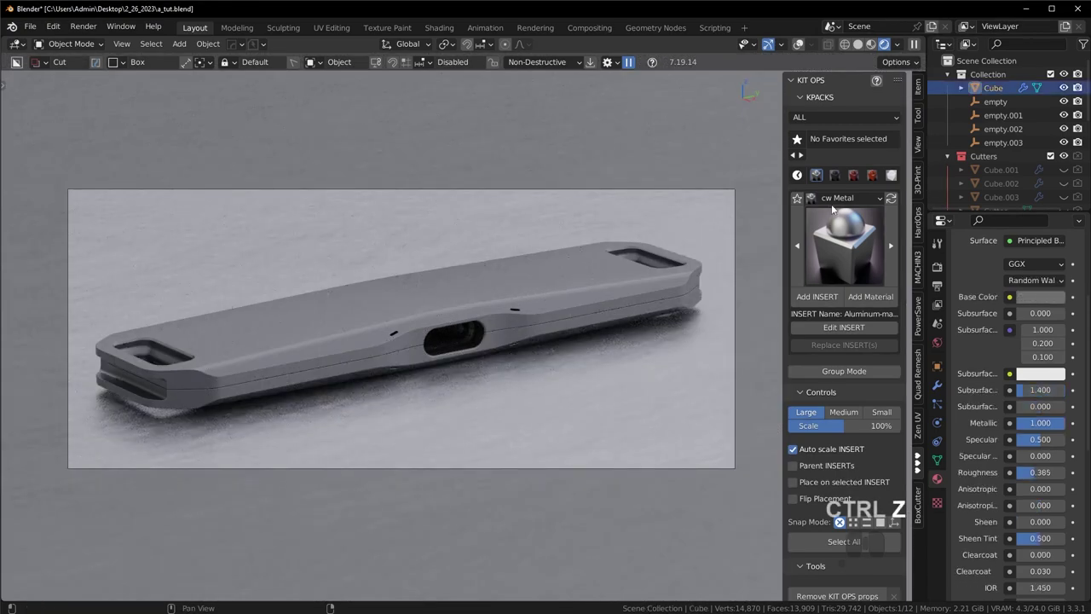
left_click(834, 200)
left_click(559, 174)
left_click(559, 288)
key("ctrl+shift+z")
left_click(628, 408)
key("ctrl+a")
left_click(626, 403)
left_click(527, 300)
Step: Apply HexCarbon-X from the cw Tech pack to the device and hide the sidebar
left_click(865, 202)
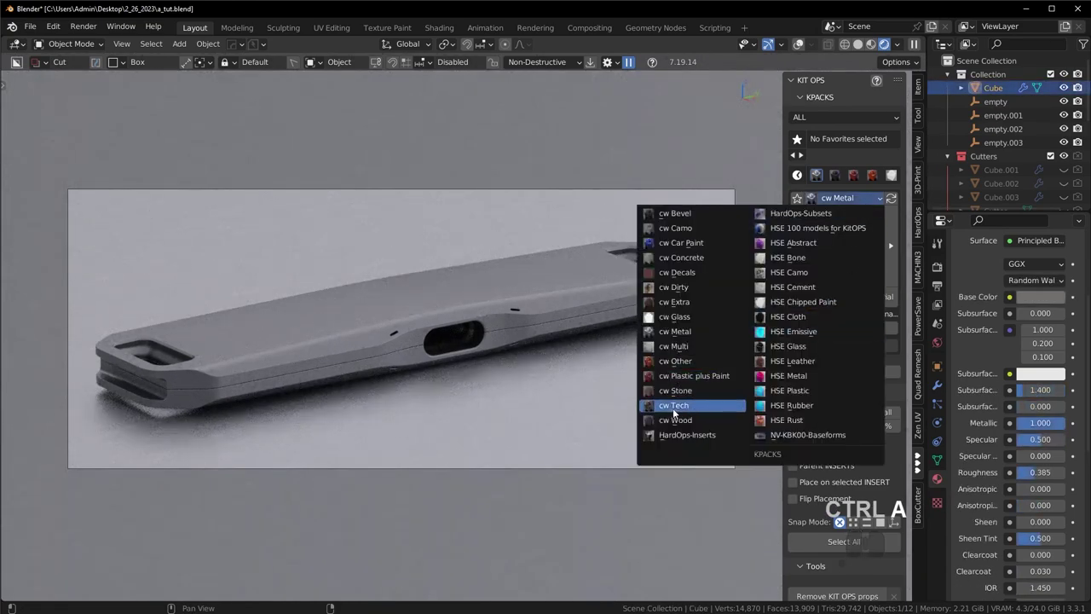
left_click(680, 408)
left_click(855, 241)
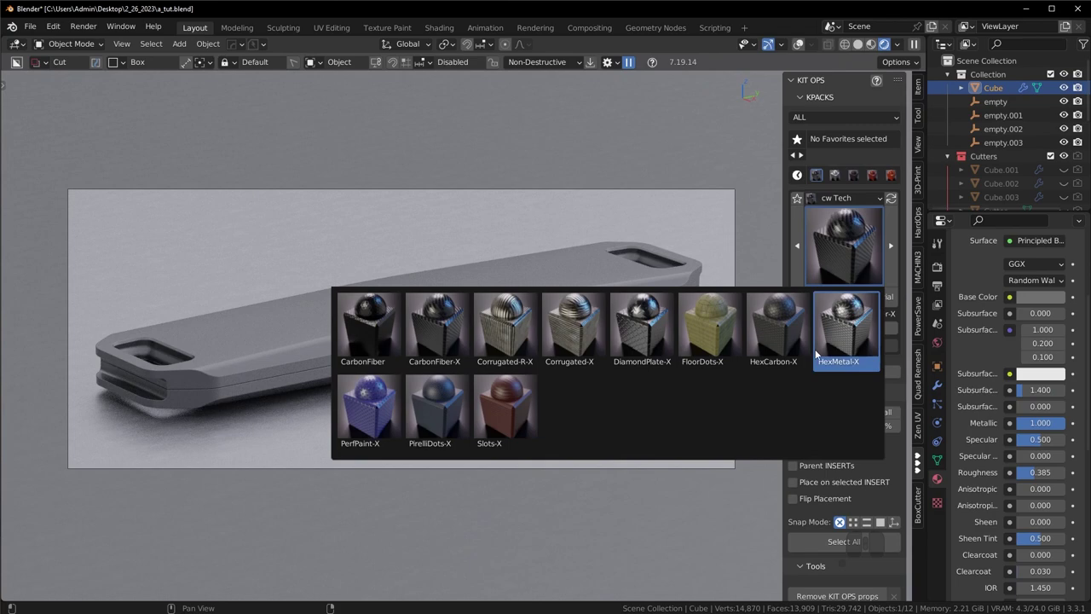
left_click(777, 339)
left_click(878, 299)
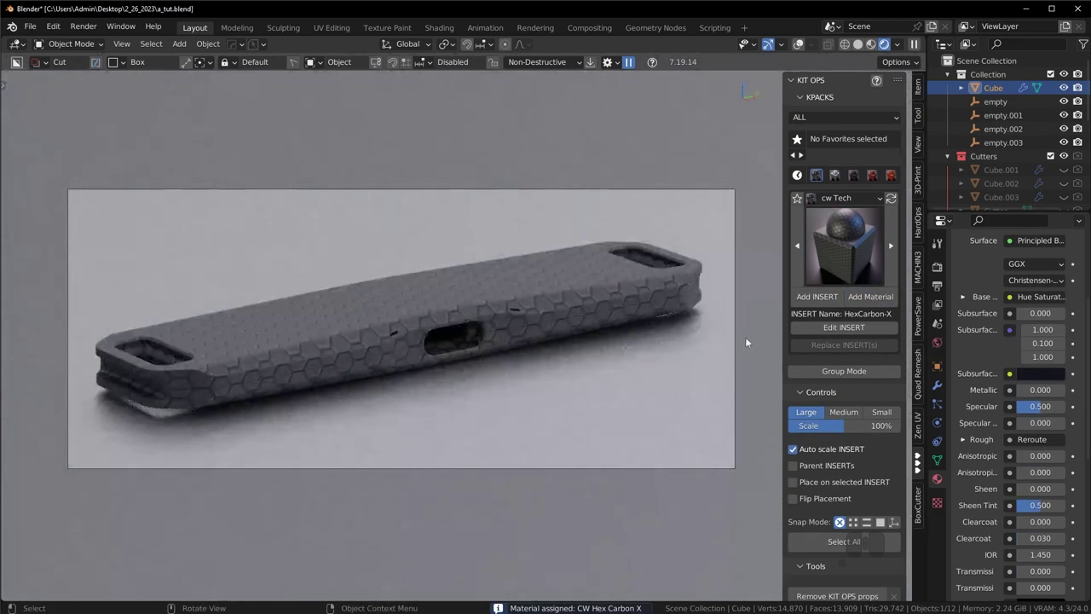
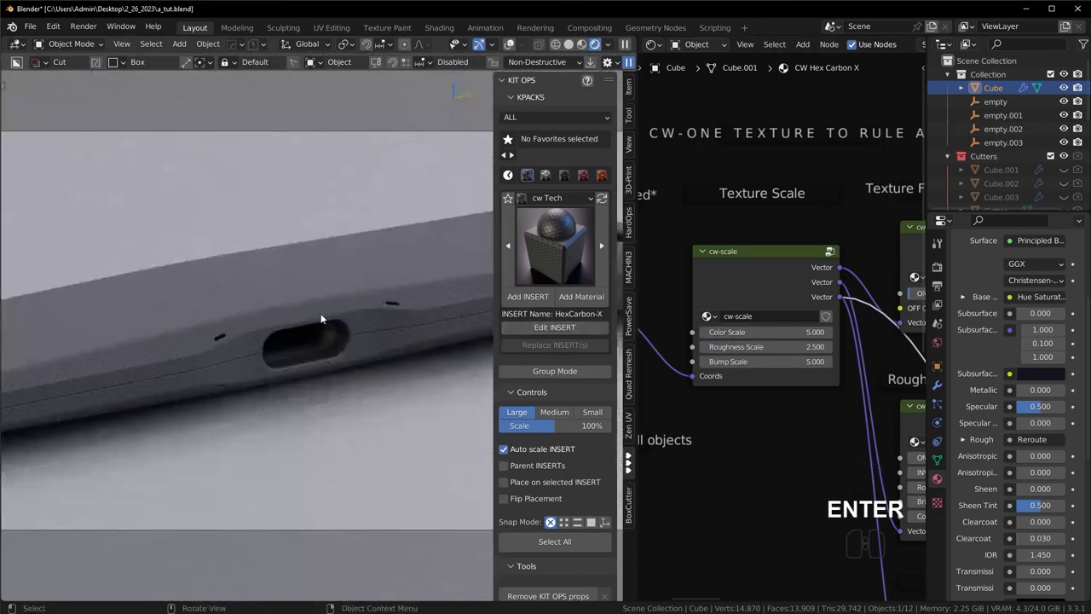
key("n")
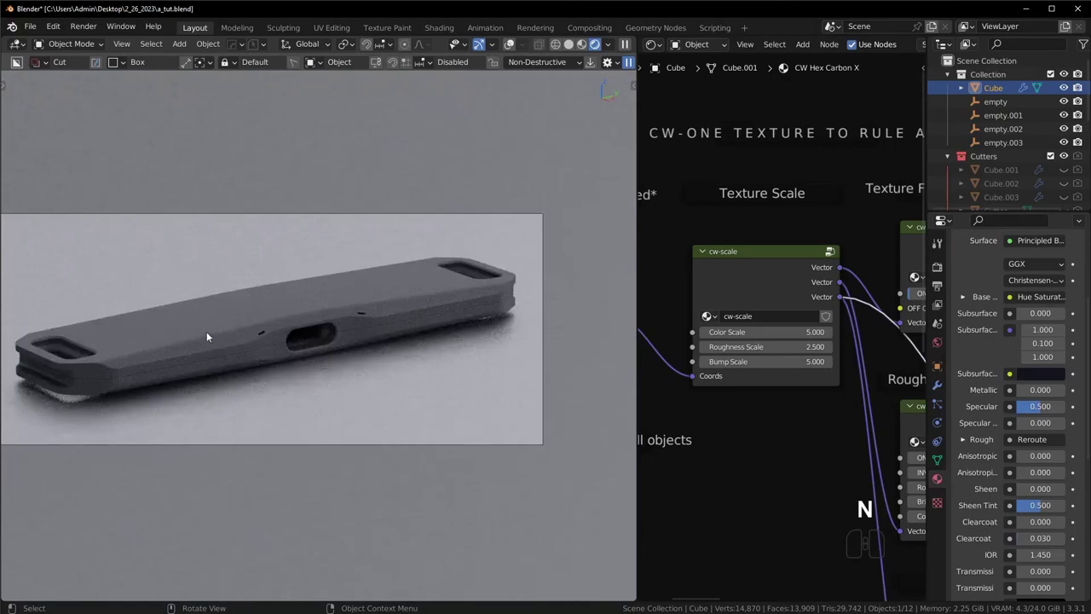
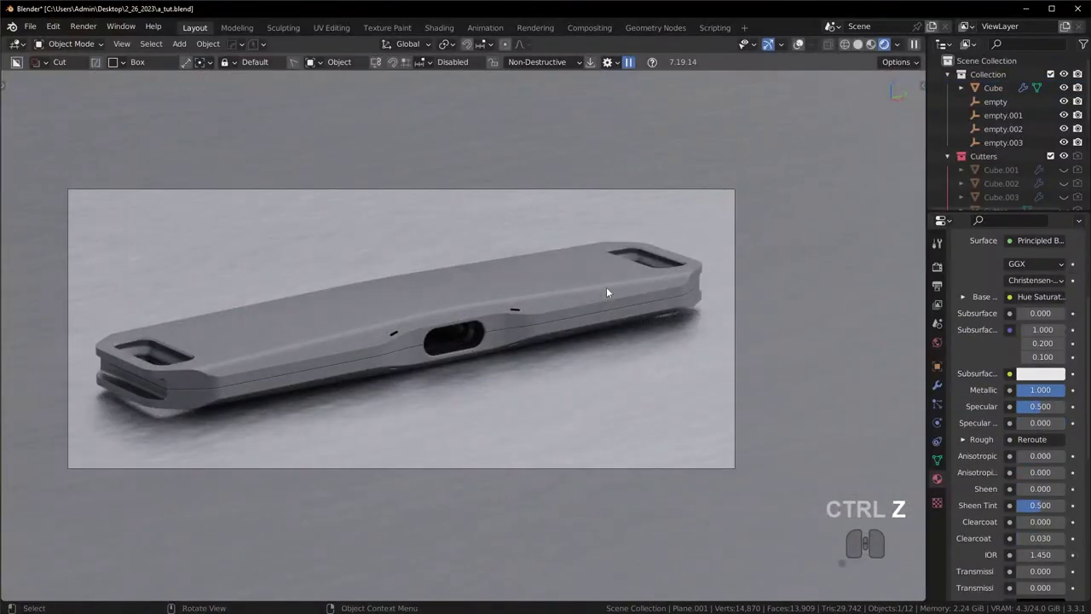
Step: Undo the last material changes and save a_tut.blend
key("ctrl+z")
key("ctrl+z")
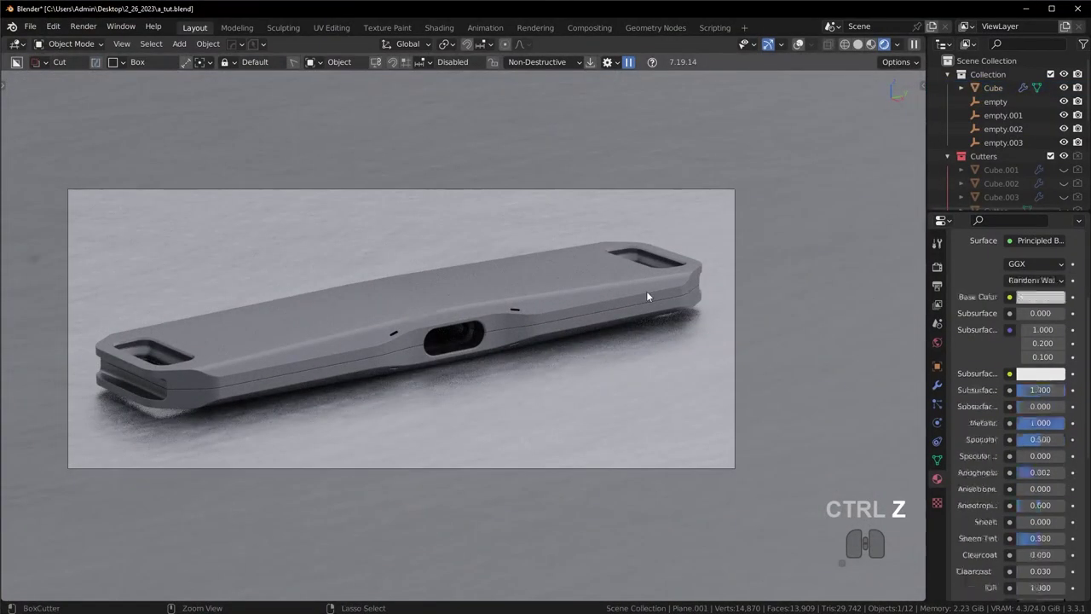
key("alt+a")
key("ctrl+s")
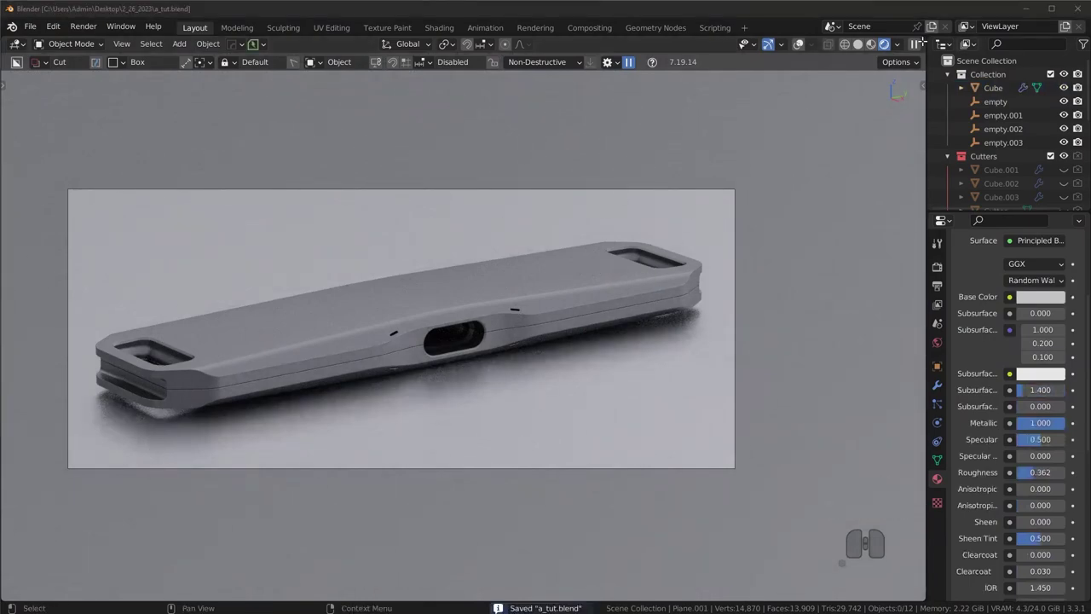
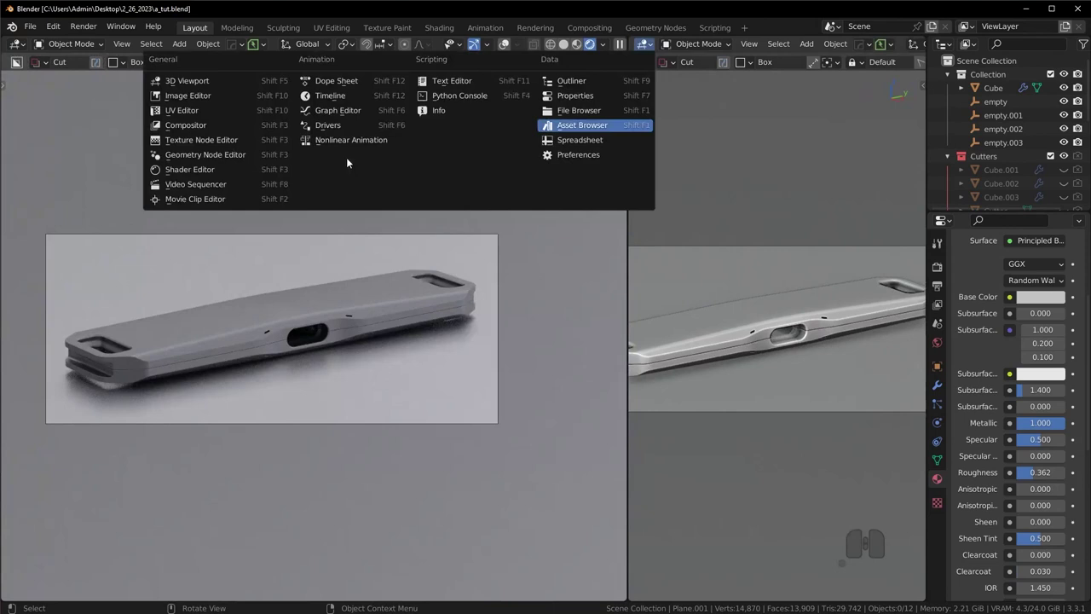
Step: Make the new area a World Shader Editor and rotate the HDRI 315° on Z via Mapping
left_click(221, 172)
key("n")
scroll("up", 3)
middle_click(696, 192)
left_click(680, 43)
left_click(695, 81)
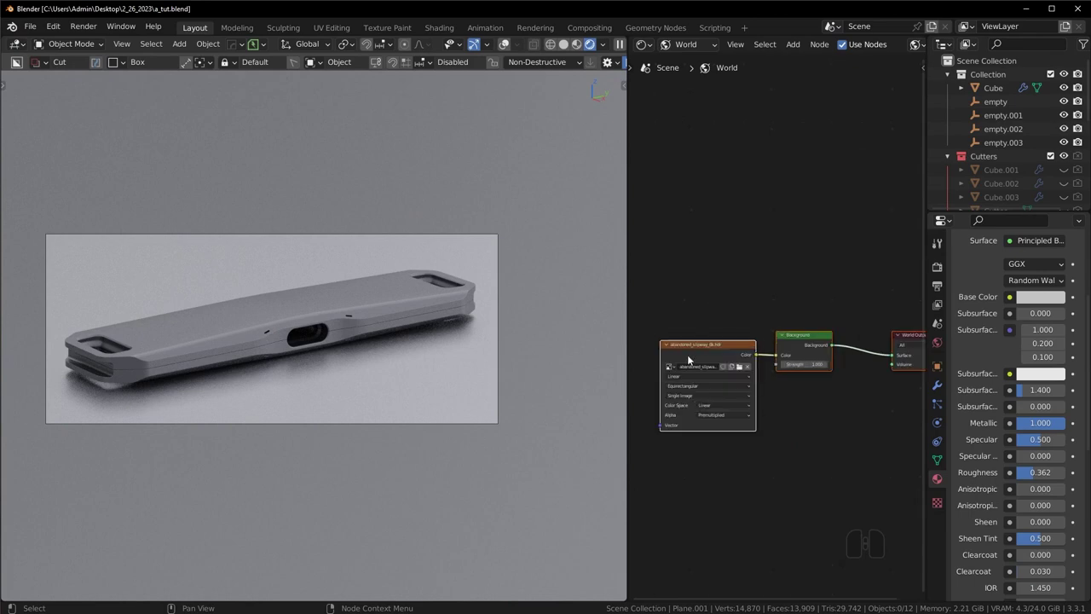
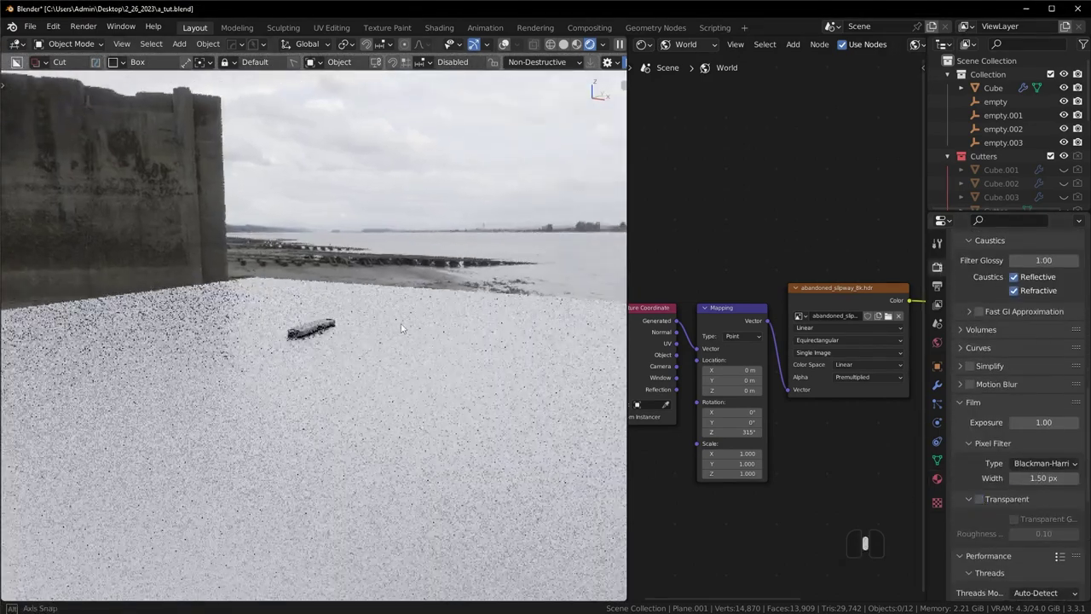
middle_click(391, 328)
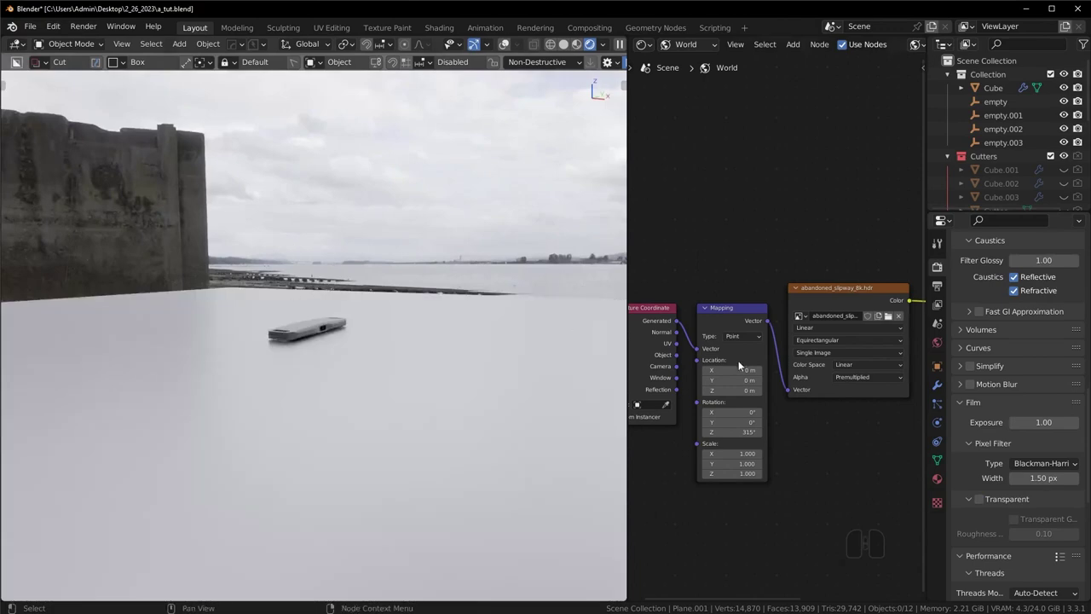
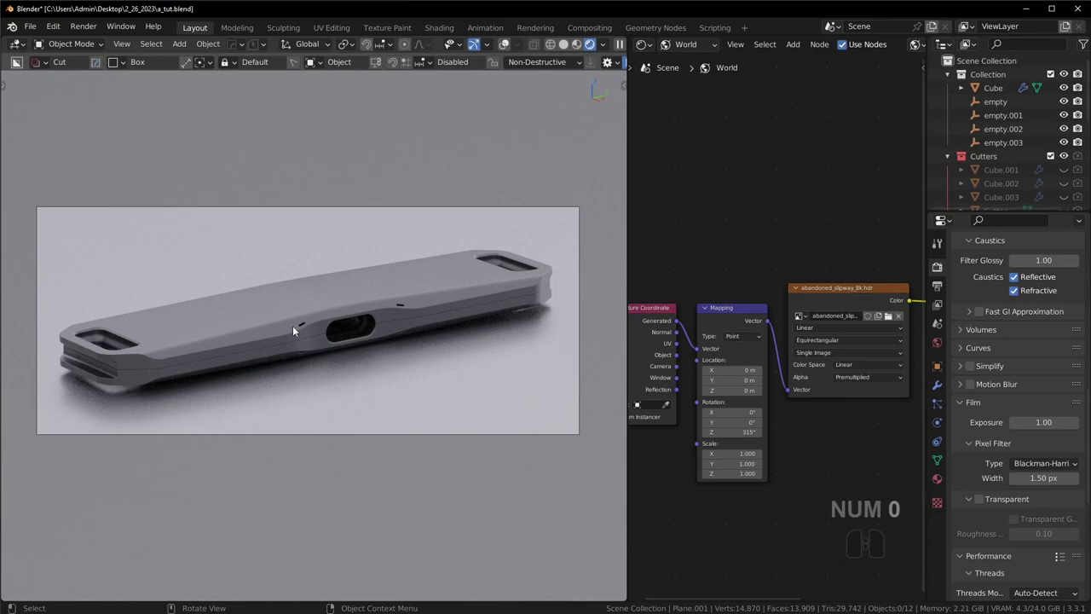
Step: Add a new floor plane from the Add menu and return to the camera view
key("shift+a")
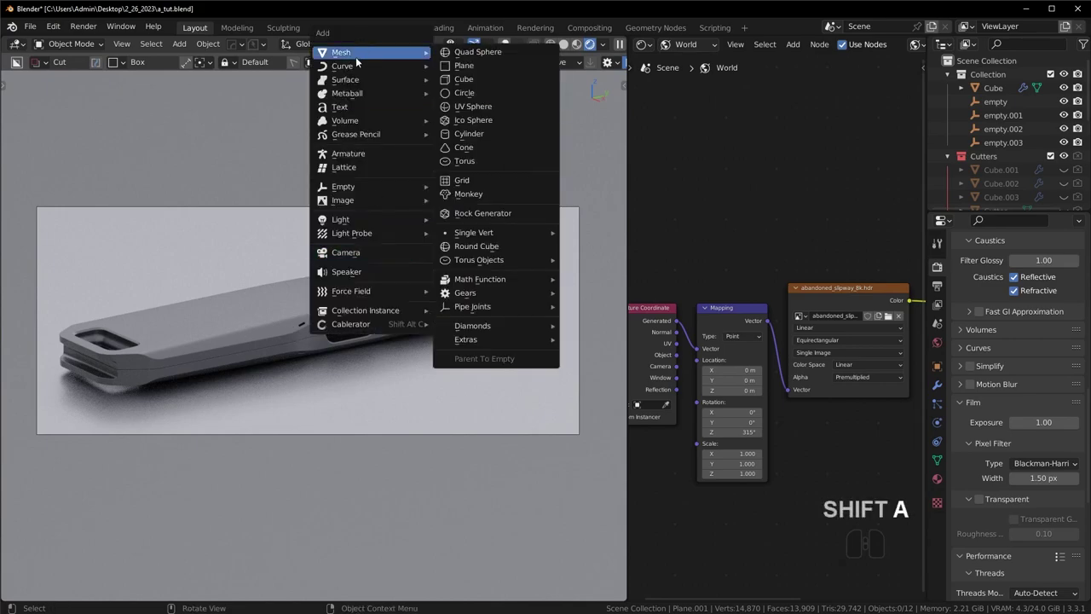
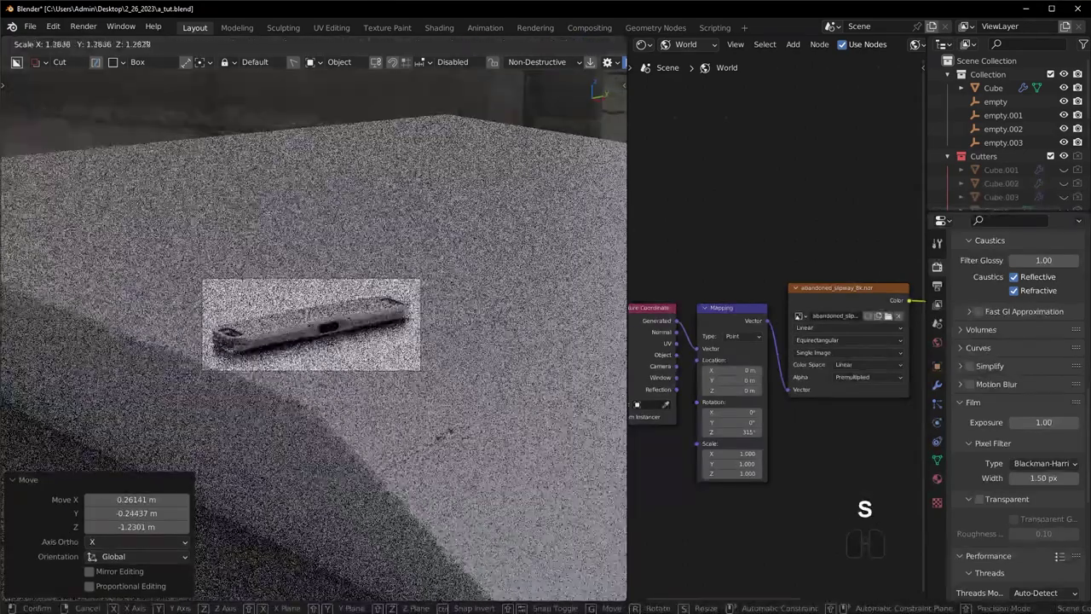
left_click(441, 440)
middle_click(413, 438)
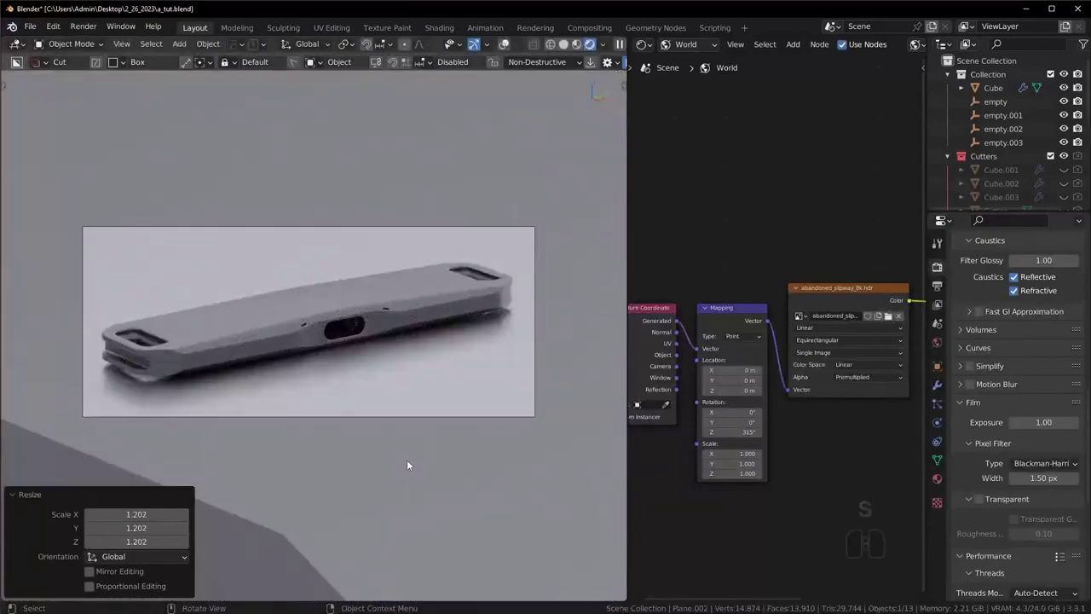
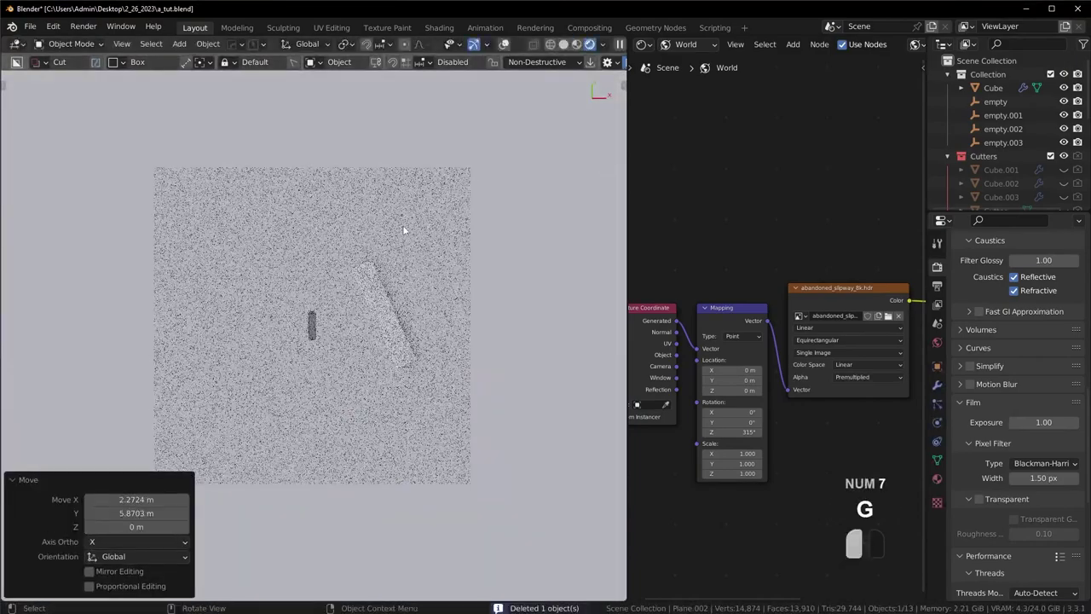
key("KP_0")
Step: Grab and delete the unwanted extra object from the device scene, undoing the wrong deletions
key("g")
left_click(436, 347)
left_click_drag(431, 351, 382, 364)
key("Delete")
key("ctrl+z")
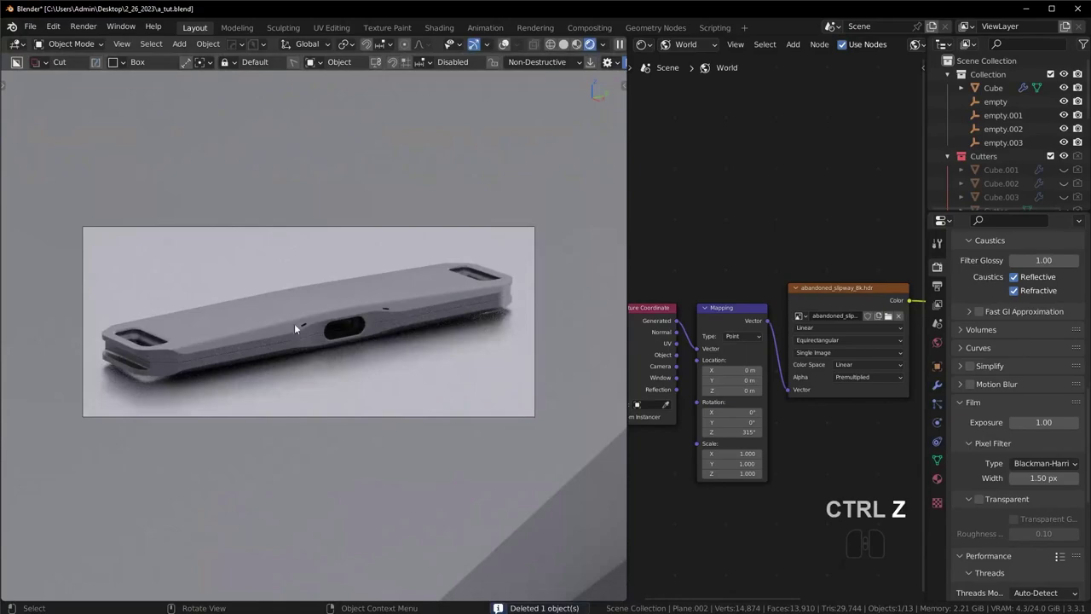
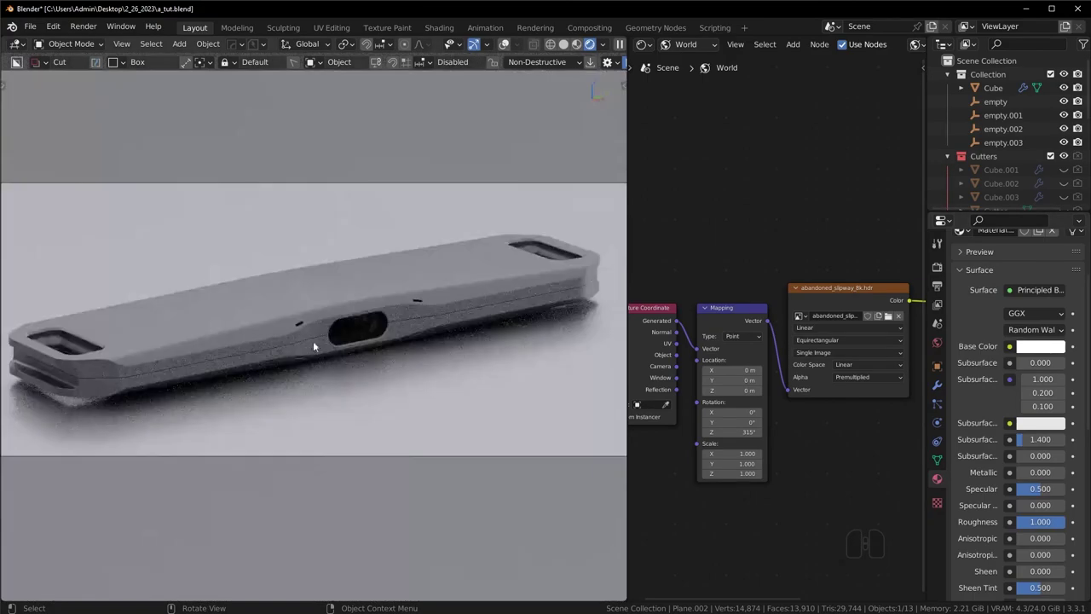
key("Delete")
key("ctrl+z")
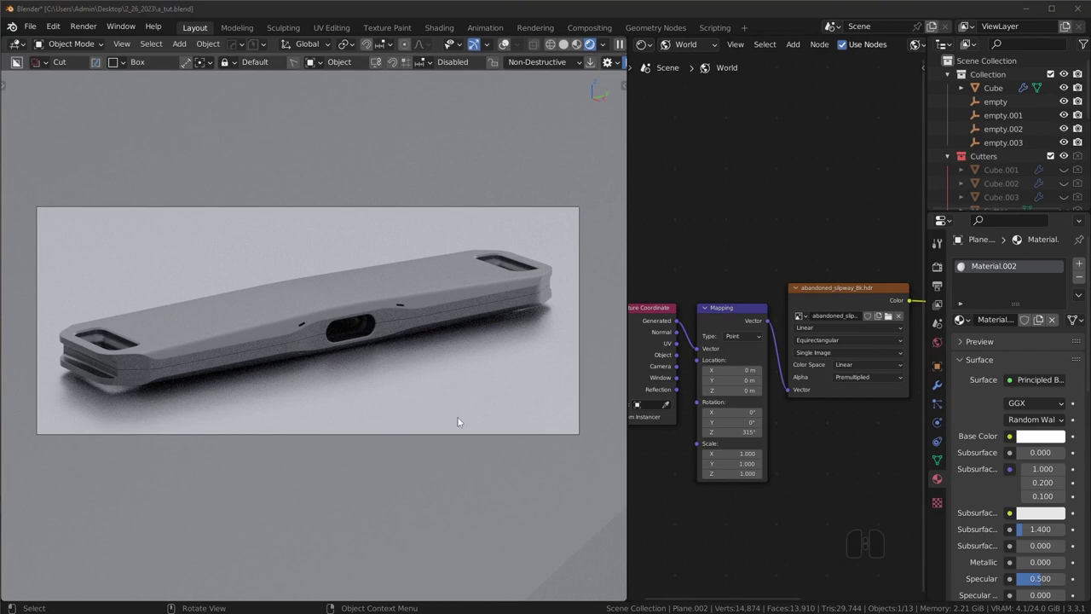
Step: Select the Cube body, merge the node editor into the 3D view and look at the device from the top
left_click(456, 288)
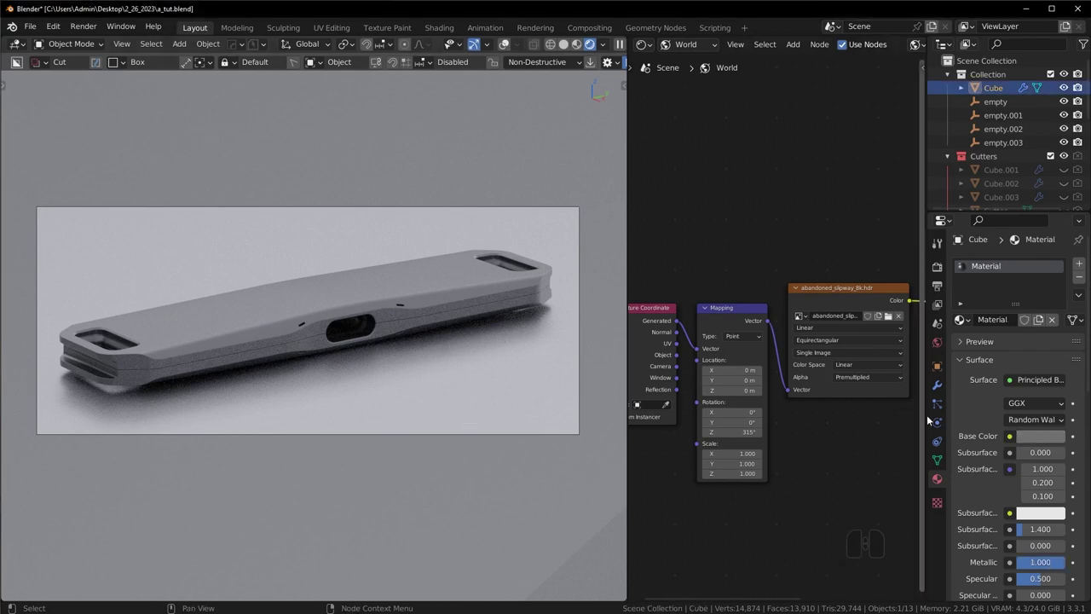
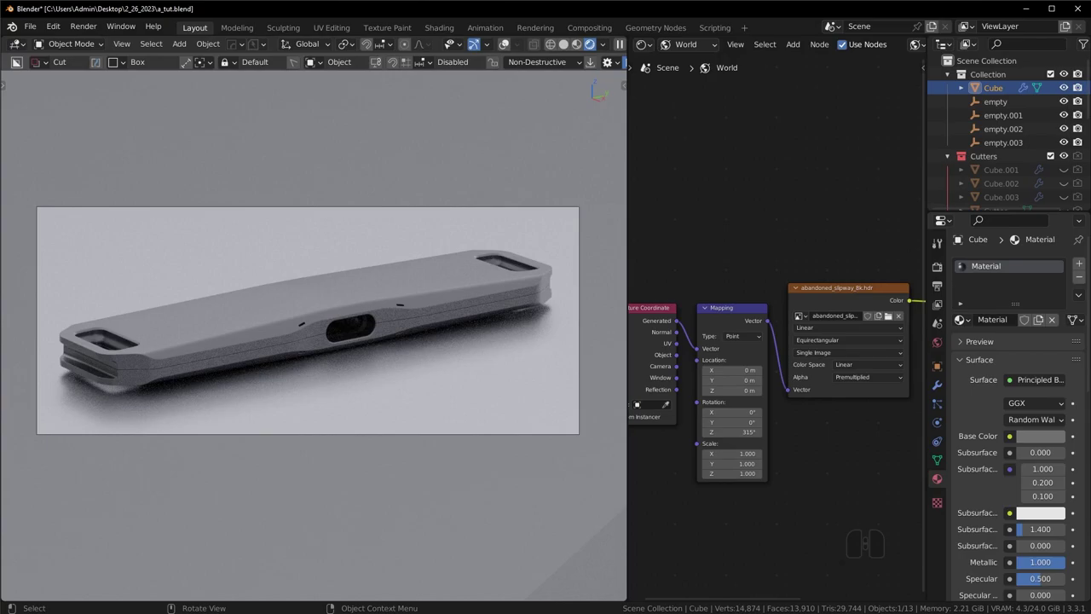
left_click_drag(642, 311, 625, 376)
left_click_drag(594, 372, 608, 343)
key("KP_7")
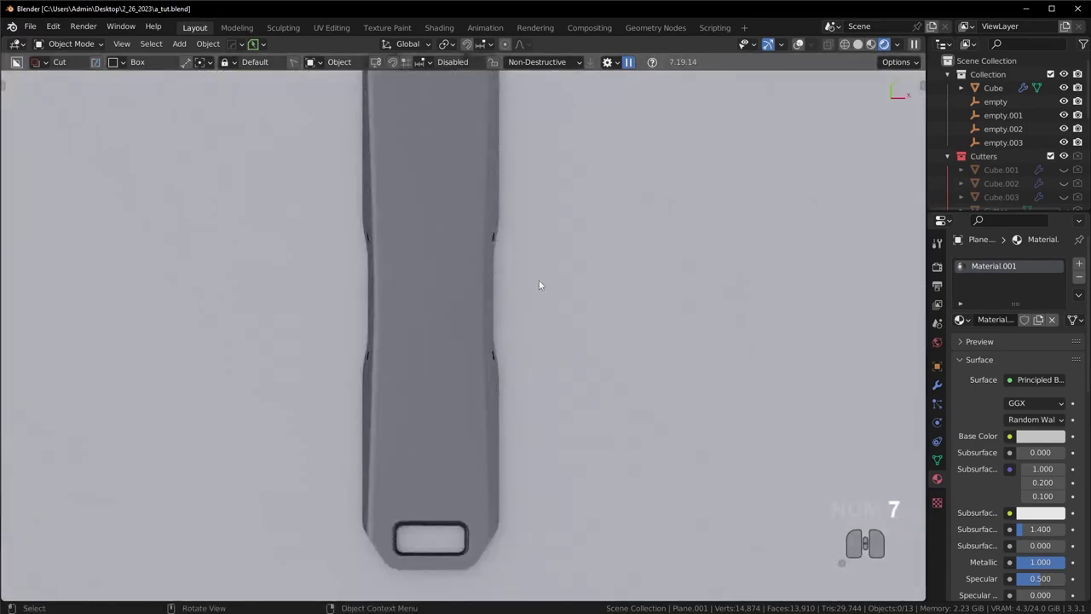
Step: Orbit to the device's other end and bring up the DECALmachine library, then dismiss it
left_click_drag(569, 219, 577, 278)
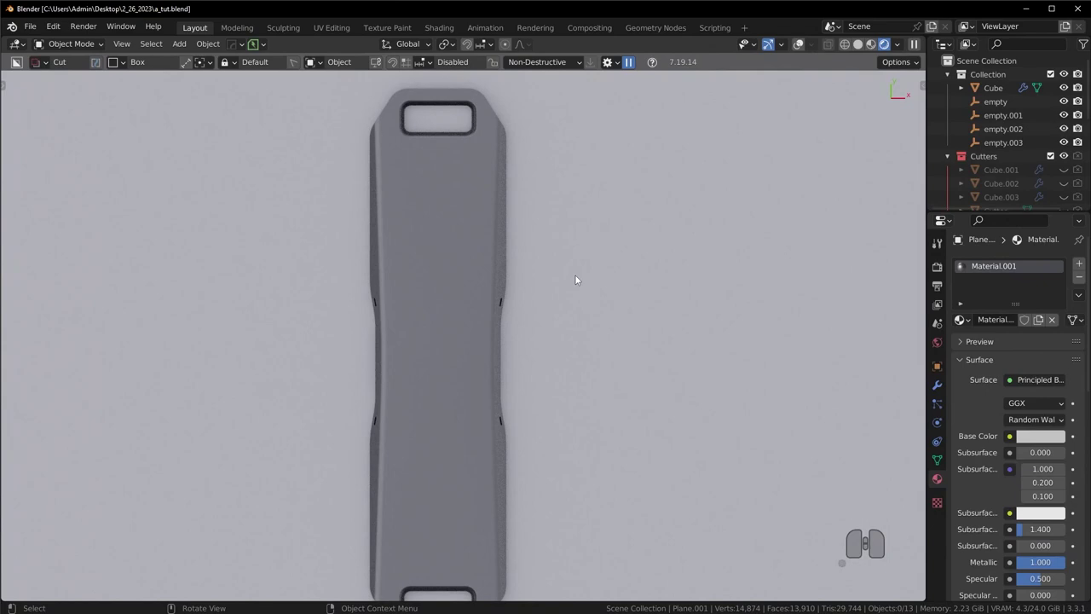
key("v")
key("Escape")
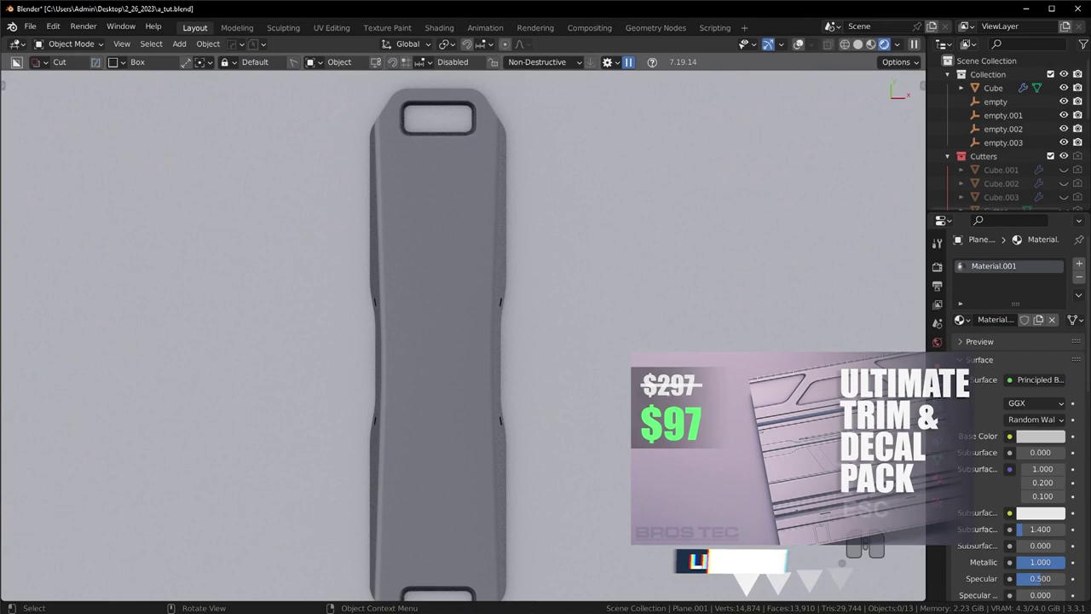
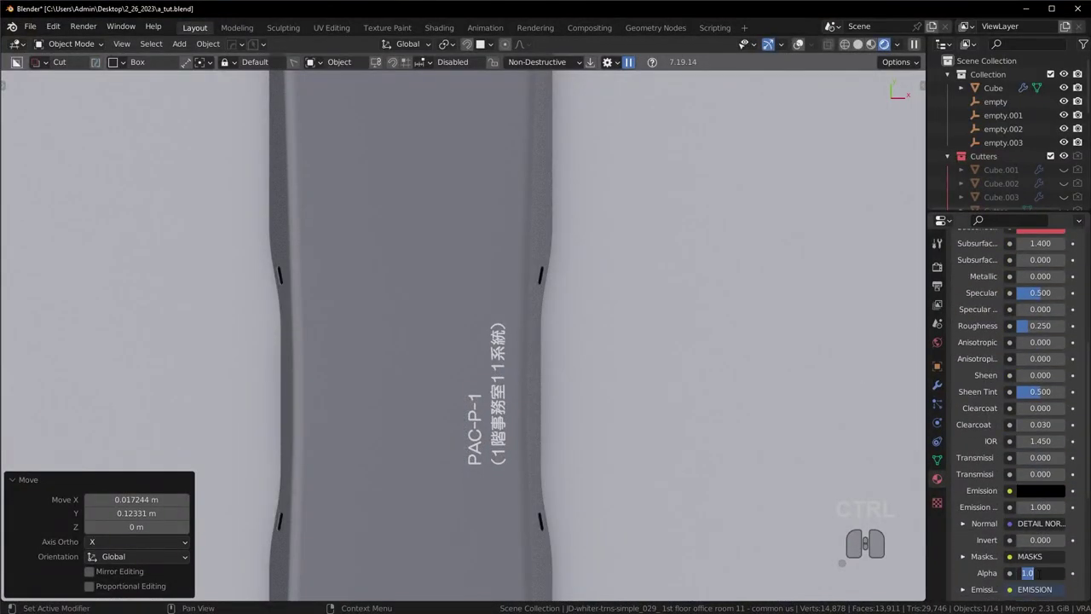
Step: Scale the PAC-P-1 label decal up by about 1.485 from the camera view
key("2")
middle_click(668, 350)
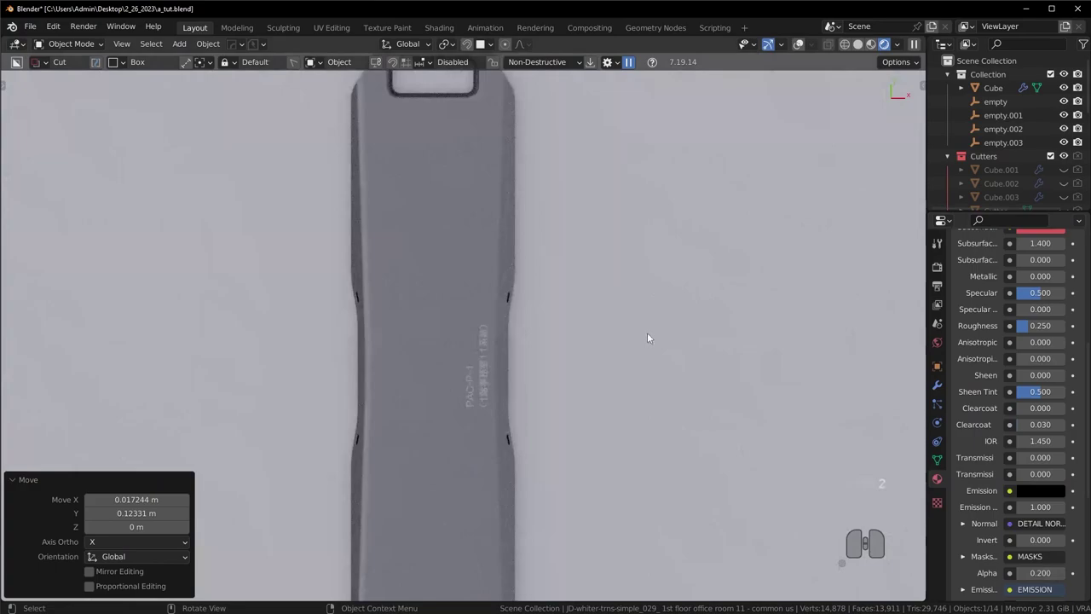
key("KP_0")
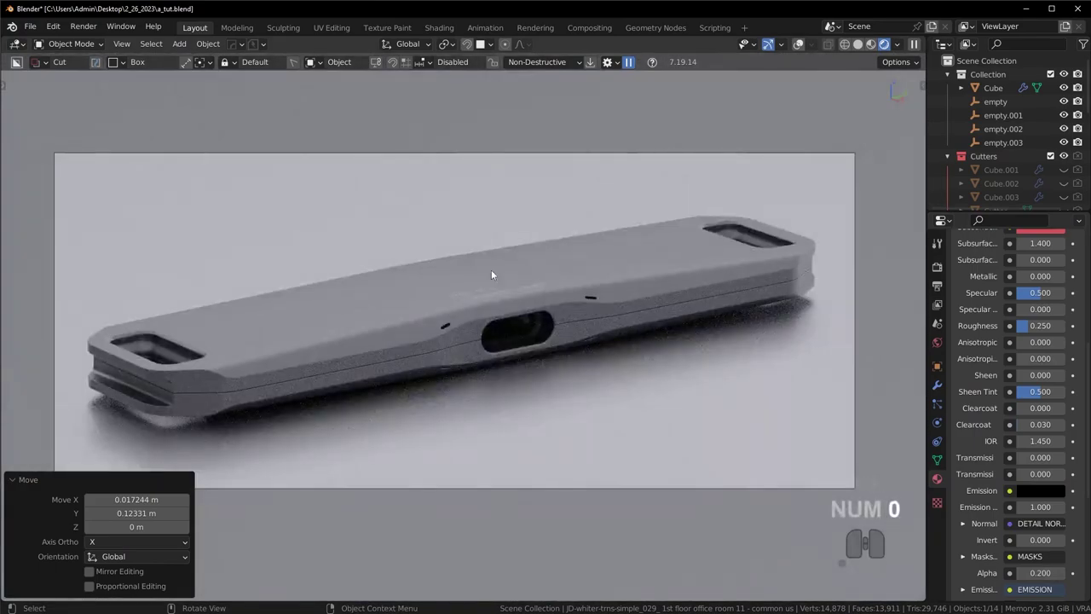
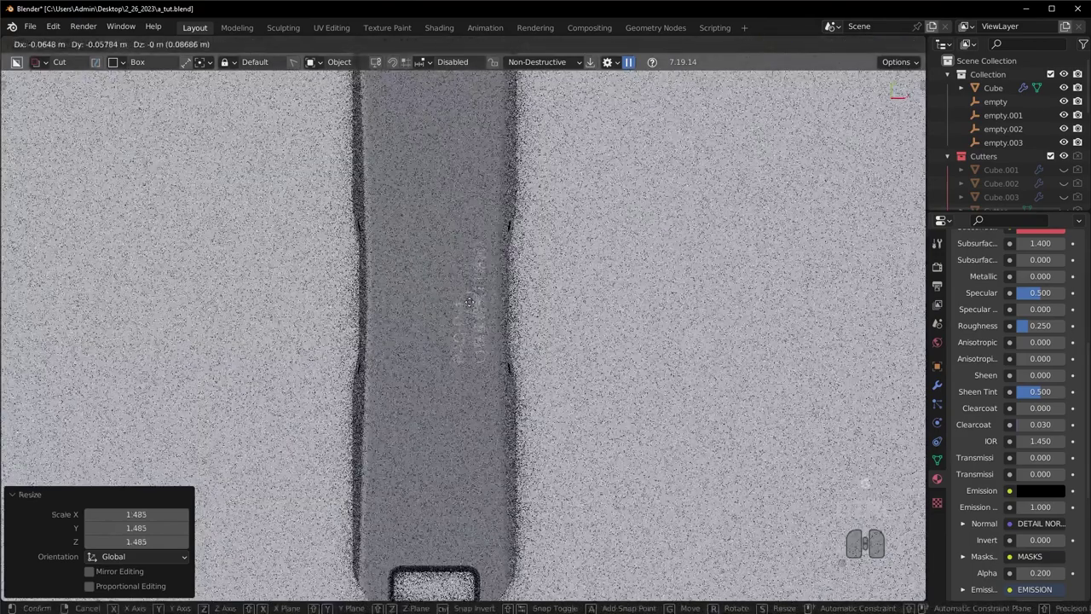
left_click(474, 300)
key("v")
left_click(610, 217)
left_click(624, 214)
key("KP_0")
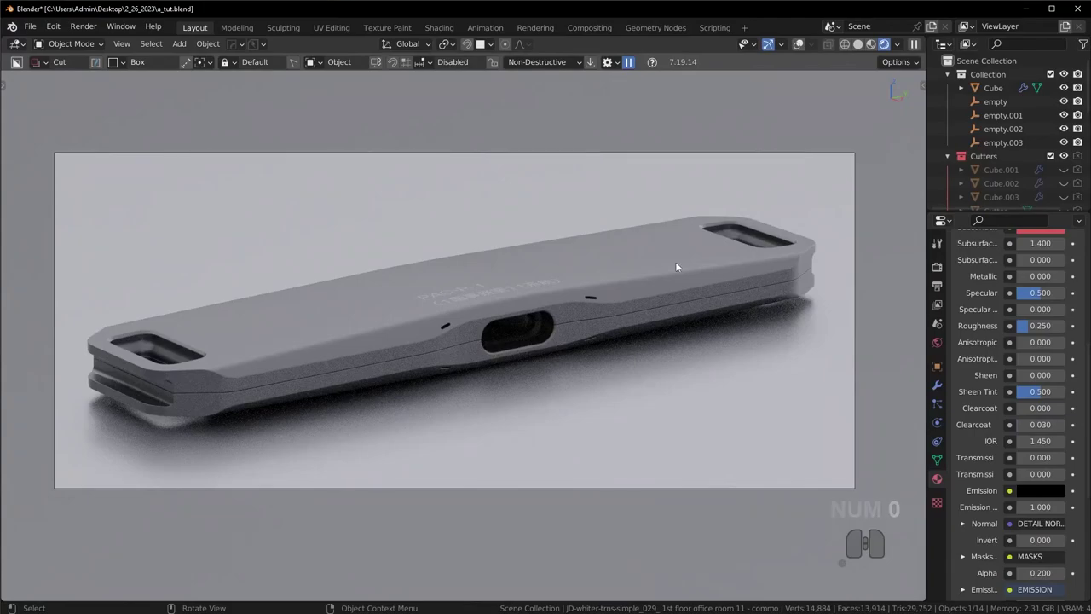
Step: Slide the enlarged label decal into place on the device's top face and check it in camera view
key("7")
key("z")
key("g")
left_click(470, 218)
key("v")
left_click(571, 208)
left_click(586, 207)
key("KP_0")
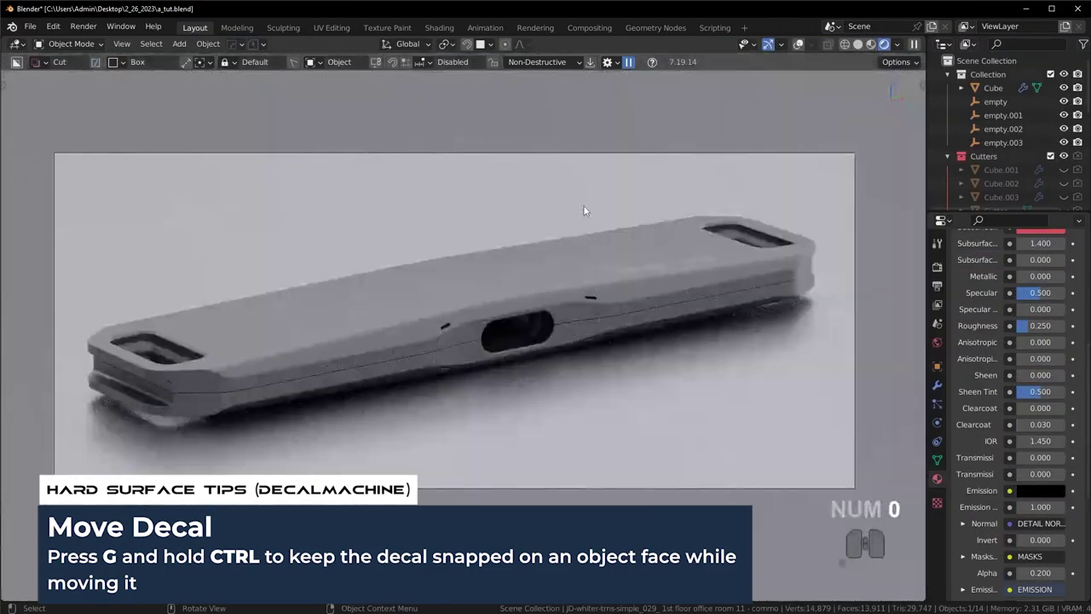
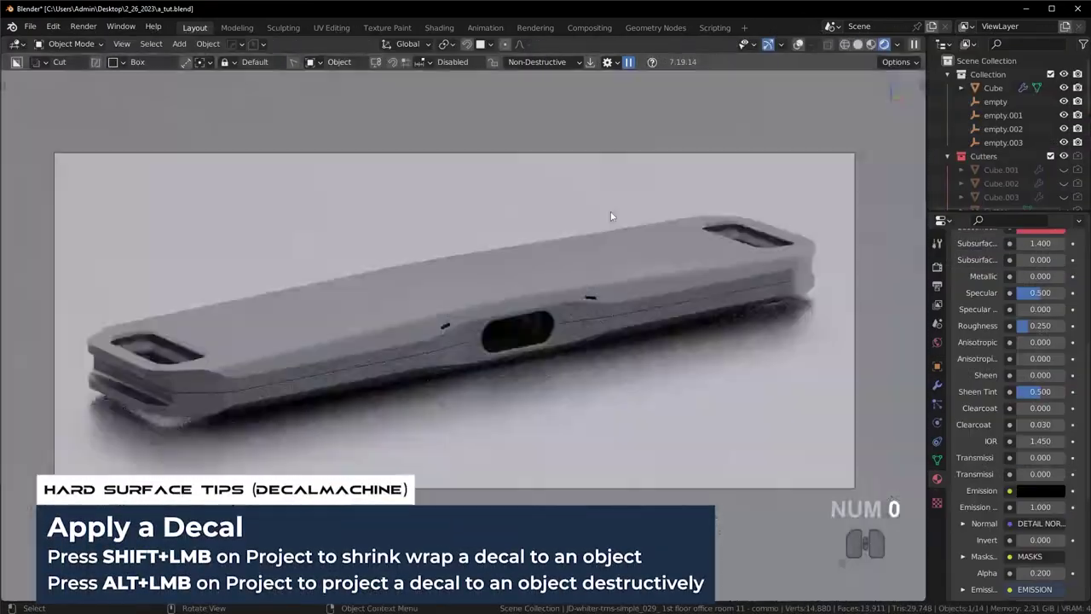
left_click(543, 313)
Step: Insert a logo decal from the DECALmachine pie, delete the wrong one and pick the Sharp logo instead
key("v")
left_click(263, 430)
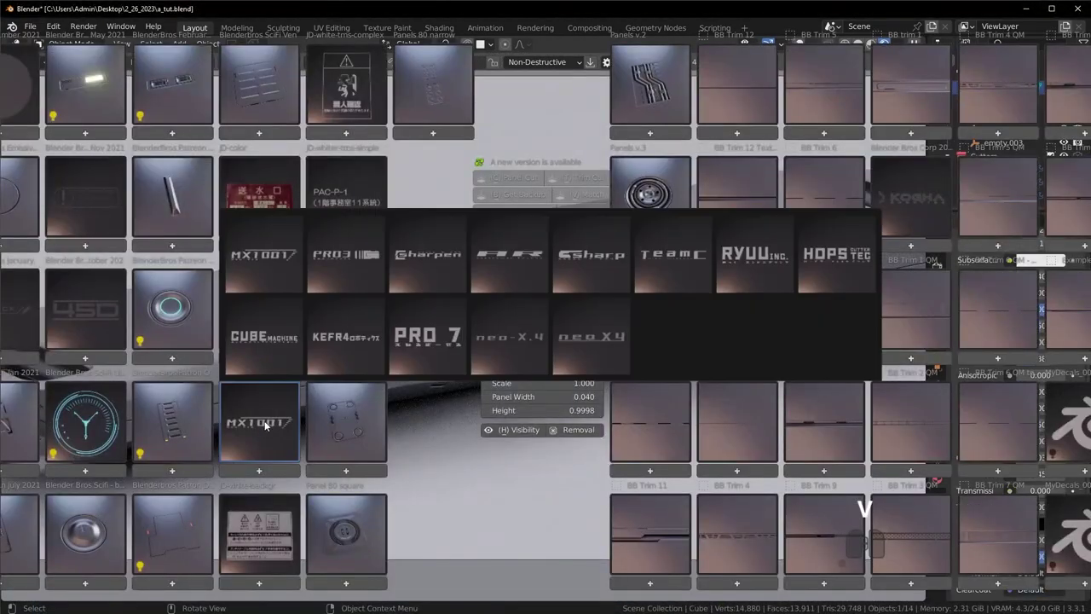
left_click(500, 340)
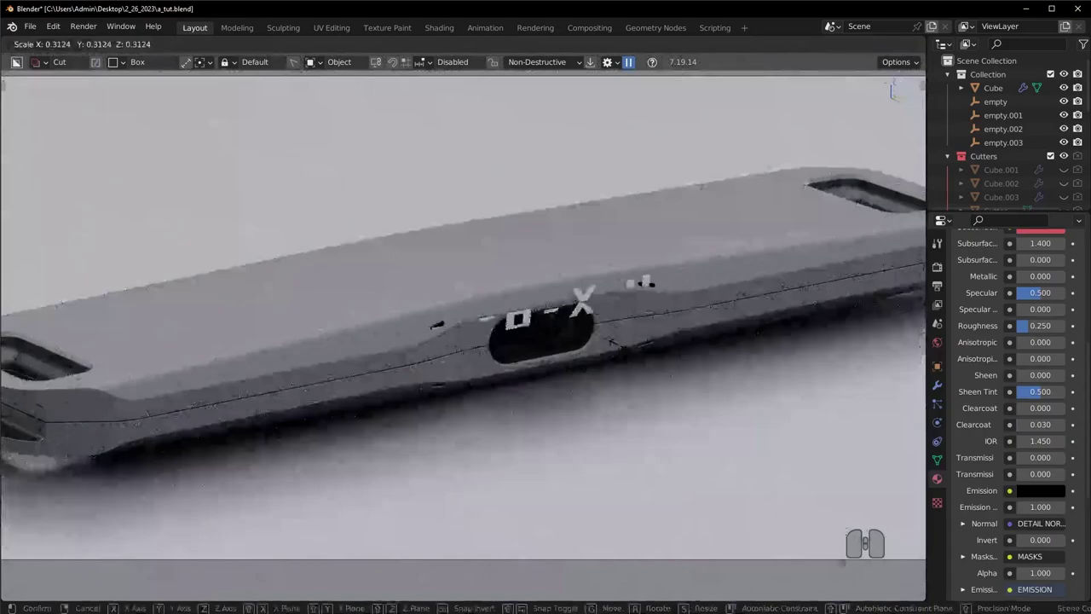
key("Escape")
key("Delete")
key("v")
left_click(341, 426)
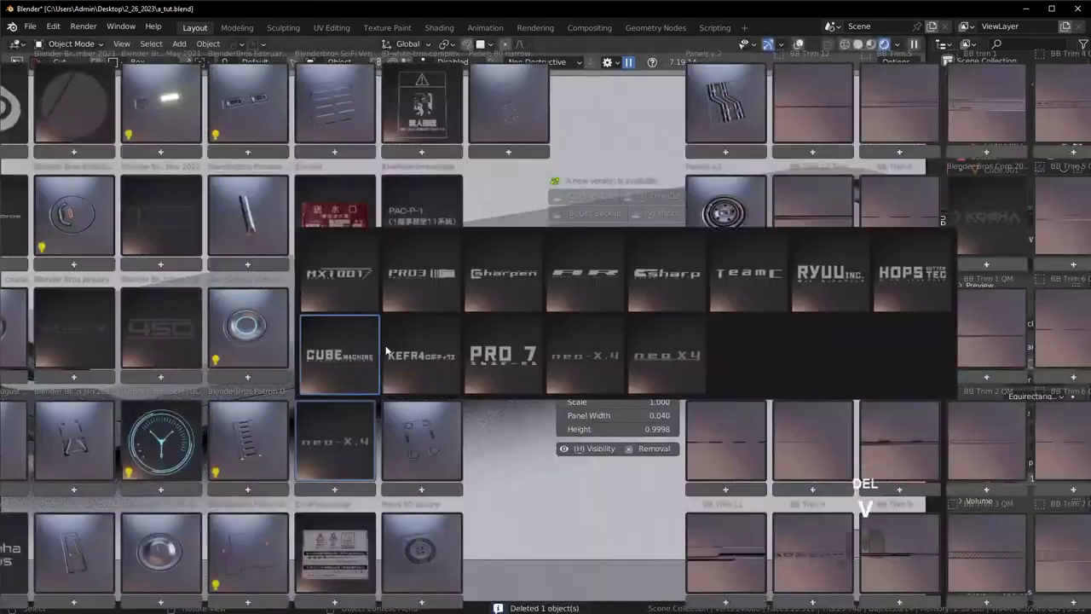
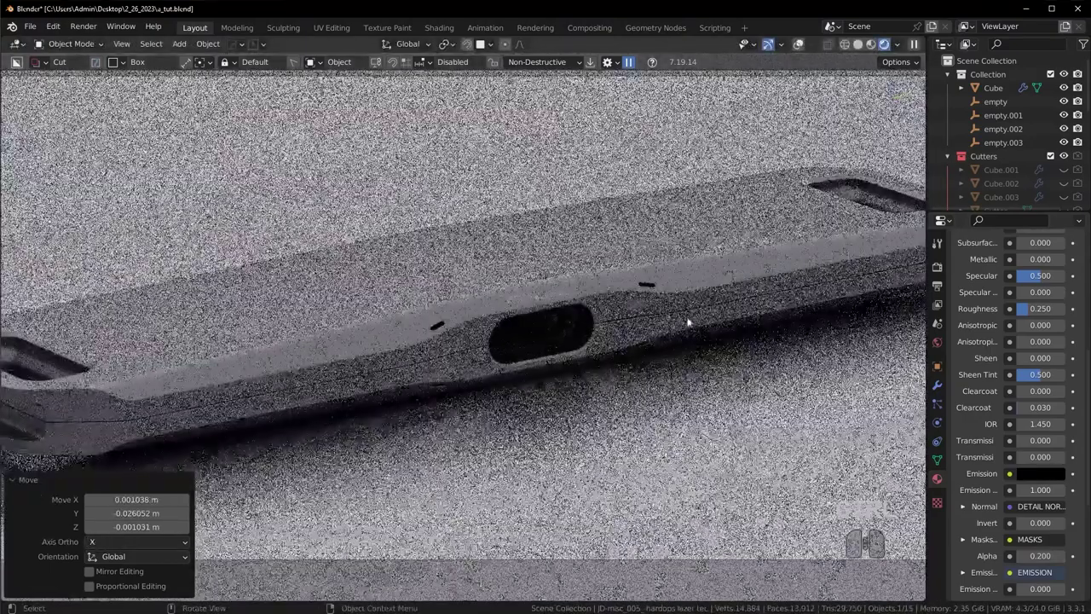
Step: Scale and move the Sharp logo decal to sit just above the camera opening on the front edge
key("s")
left_click(758, 364)
key("v")
left_click(667, 213)
left_click(682, 212)
middle_click(701, 296)
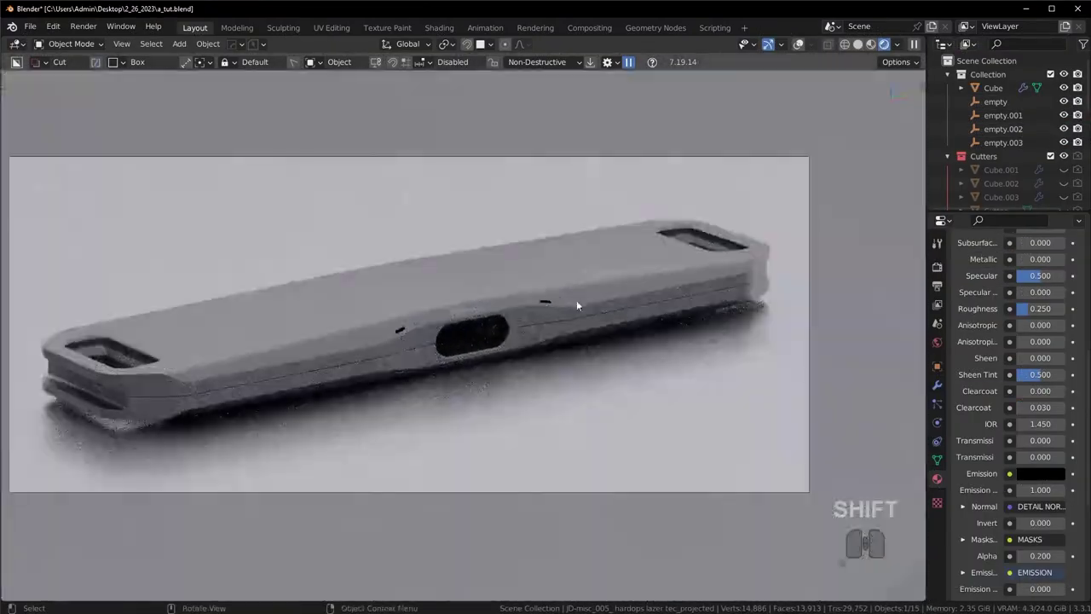
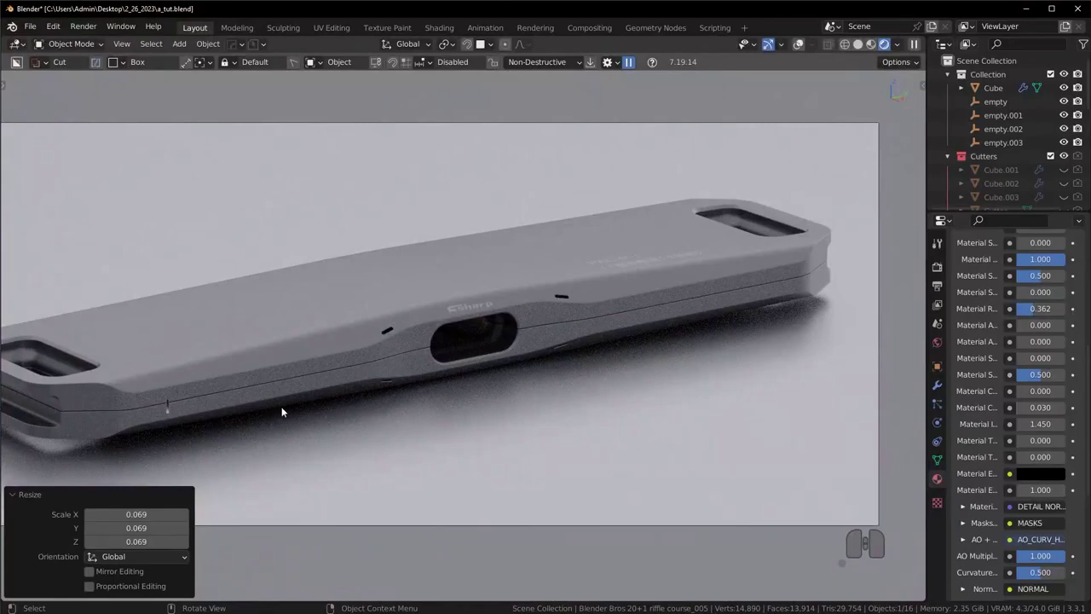
Step: Rotate the small edge decal 10° about Z and scale it along X/Y to fit the device's side
key("r")
key("z")
key("1")
key("0")
key("Return")
key("s")
key("x")
key("y")
left_click(421, 370)
key("x")
left_click(341, 328)
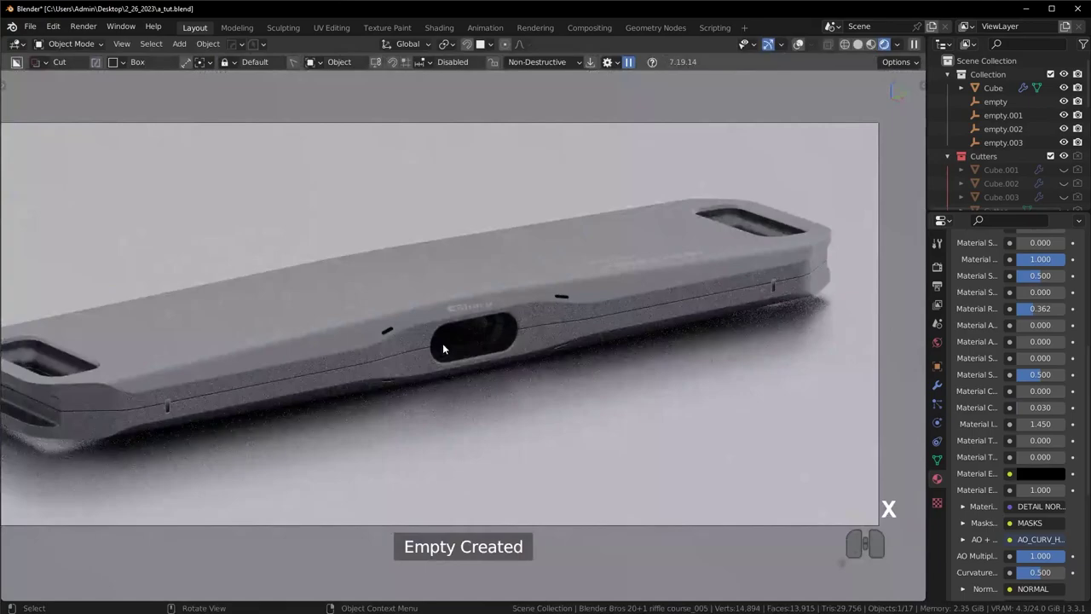
Step: Match the decal materials to the device's metal body material with DECALmachine Match Material
key("v")
left_click(493, 215)
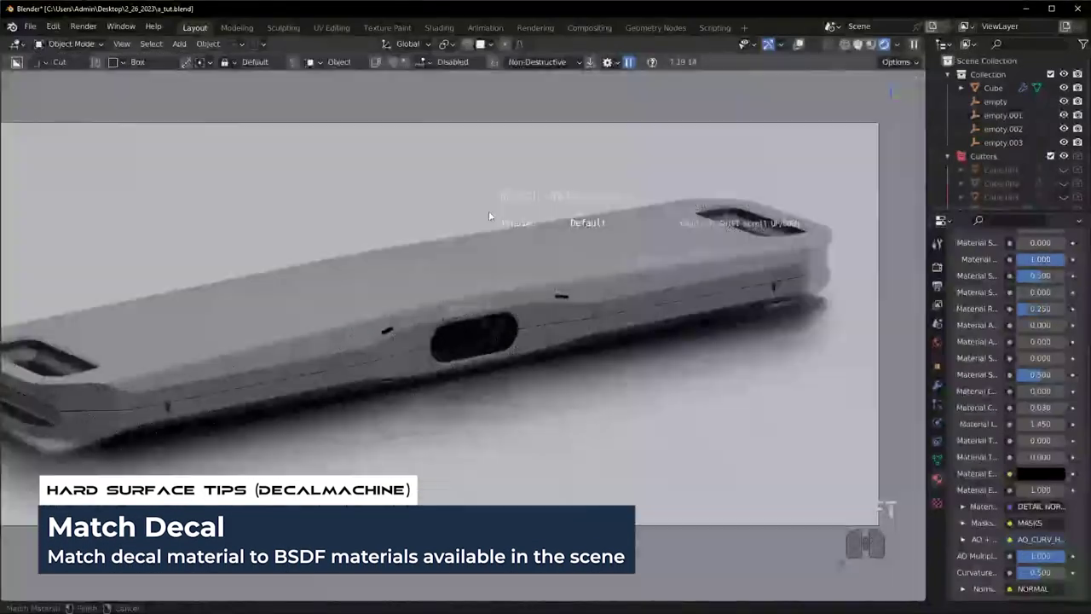
left_click(494, 215)
scroll("down", 3)
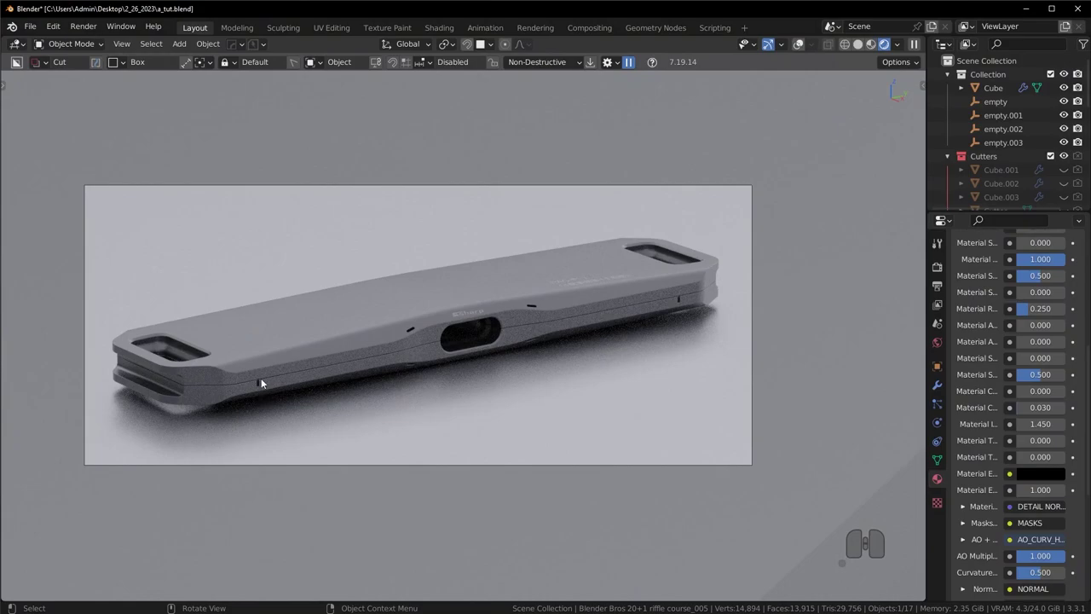
scroll("up", 3)
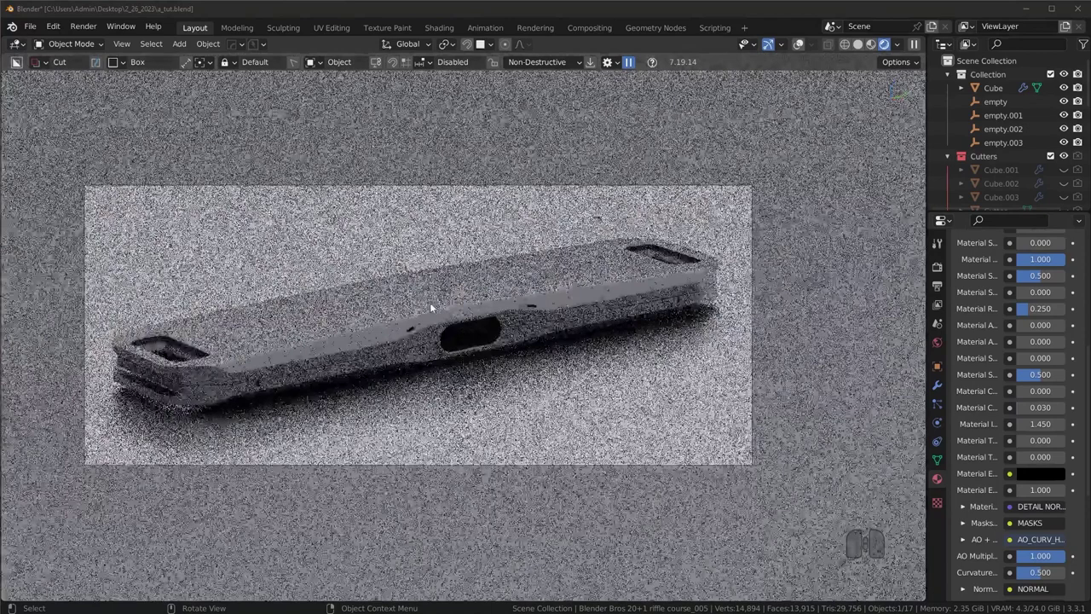
left_click(379, 342)
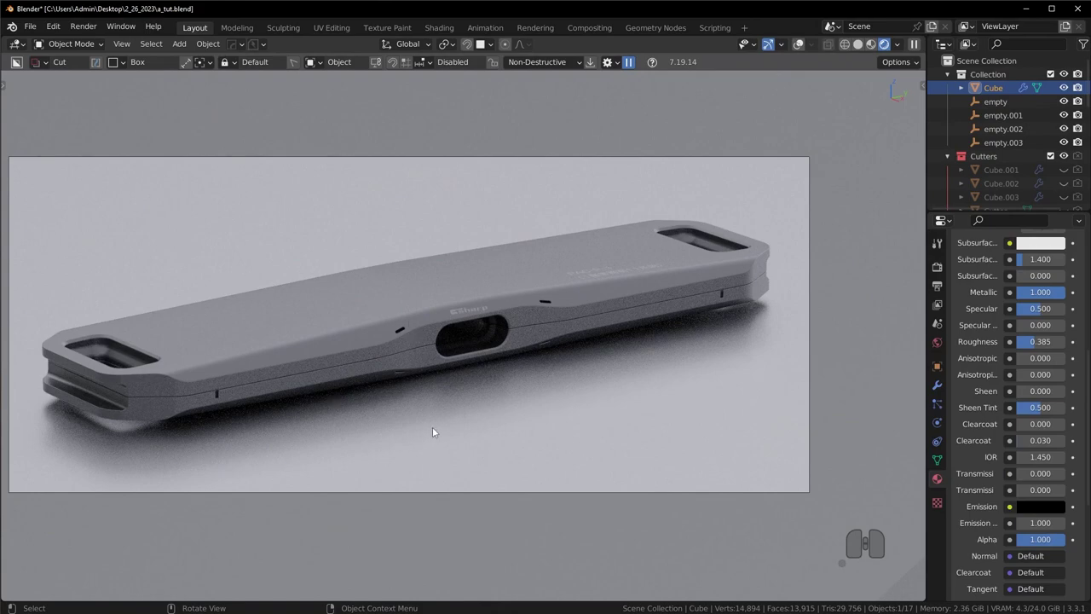
Step: Orbit around the device to check the decals and switch to unrendered preview shading
scroll("down", 3)
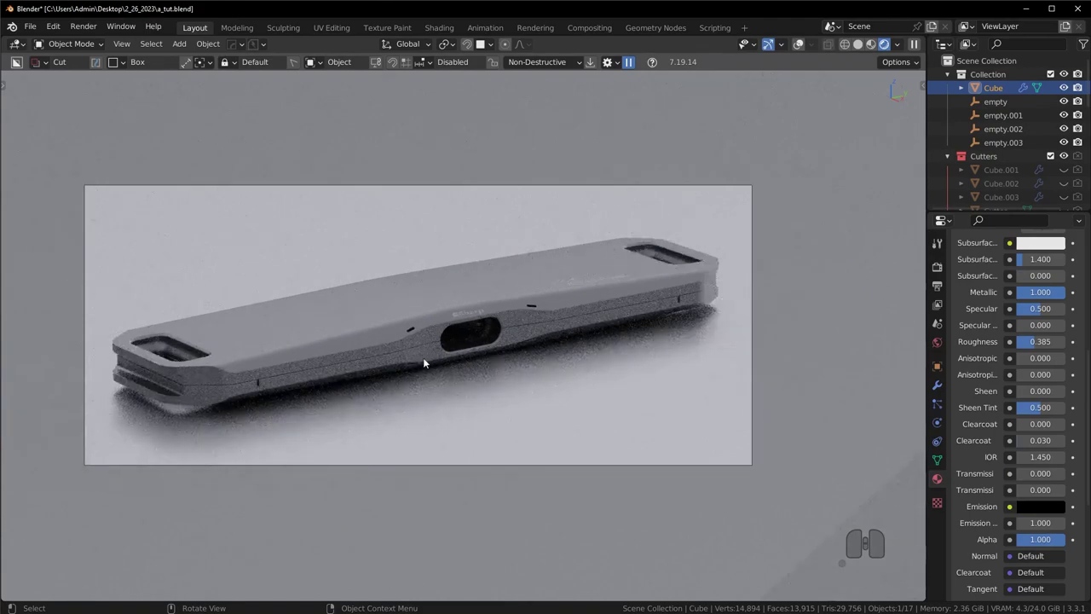
left_click_drag(459, 315, 454, 356)
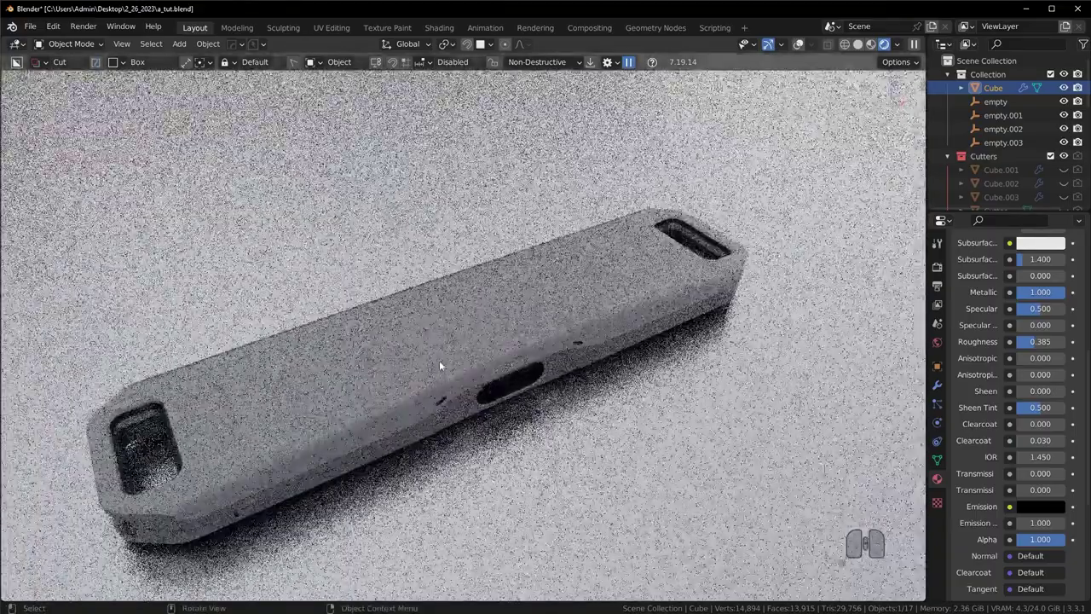
left_click_drag(431, 381, 456, 380)
middle_click(432, 380)
left_click_drag(506, 345, 515, 355)
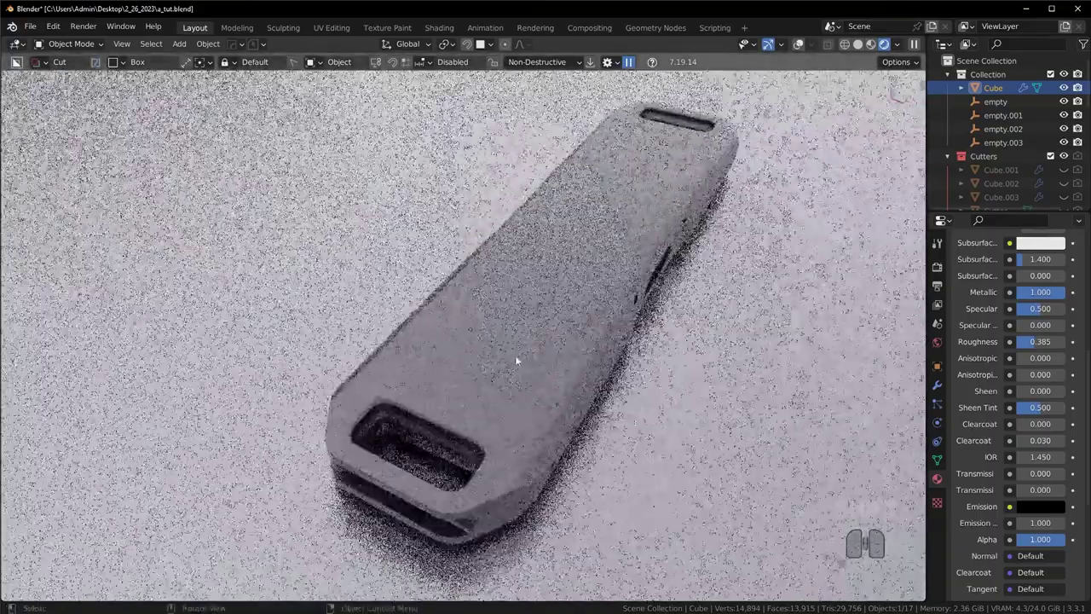
key("z")
middle_click(529, 479)
middle_click(530, 431)
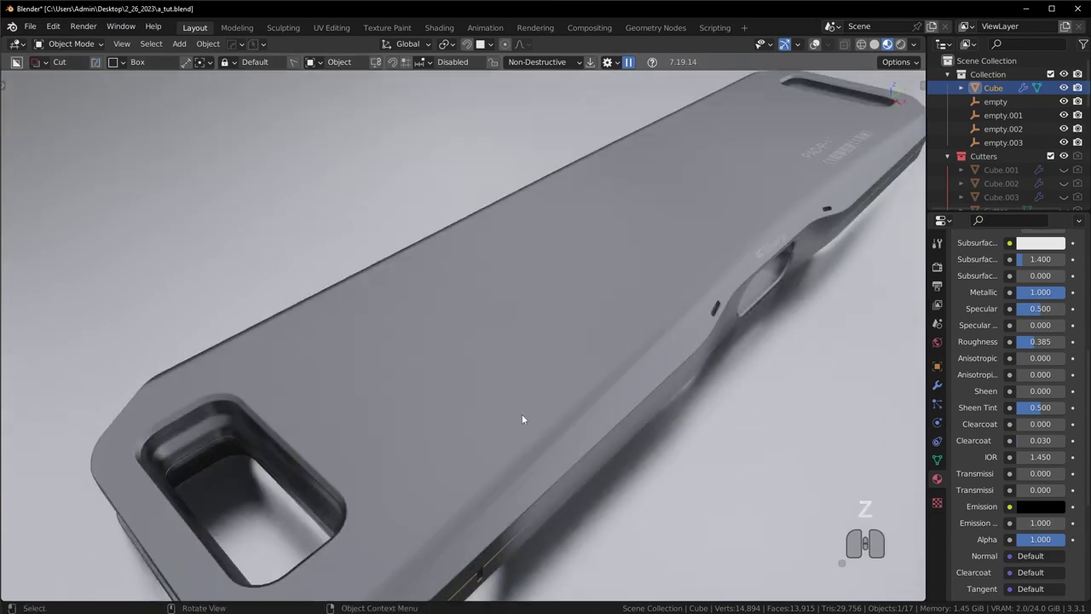
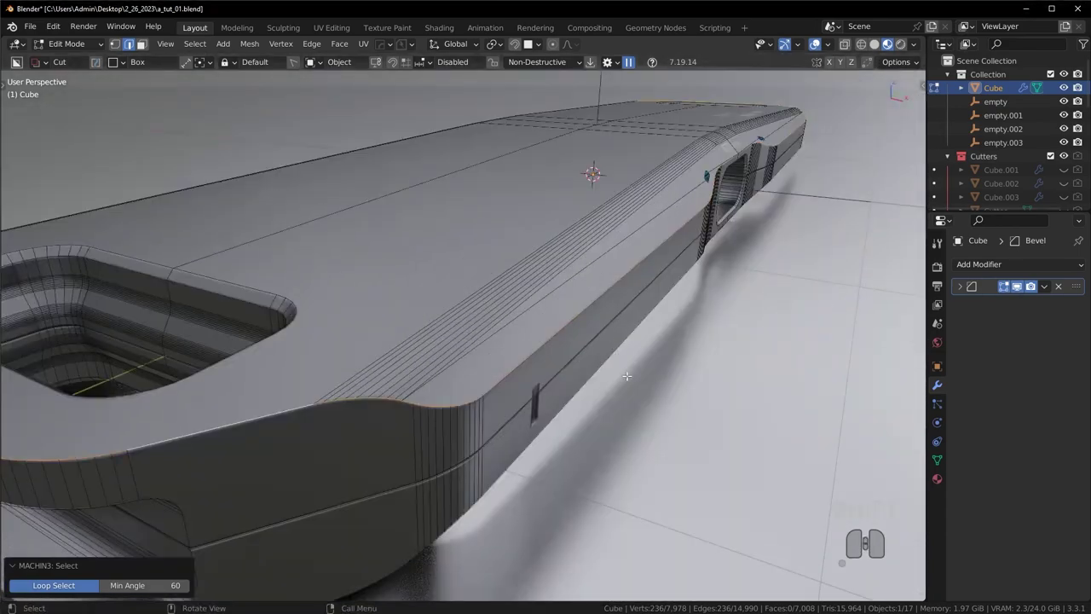
Step: Run Offset Edges on the selected top rim loop with loop slide turned on
key("y")
left_click(599, 463)
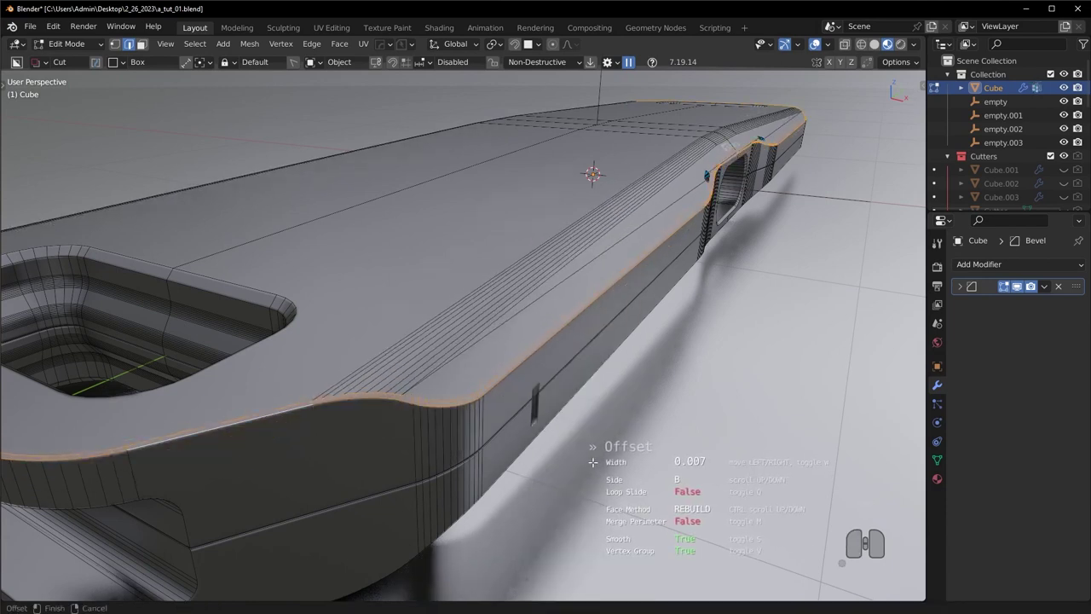
key("q")
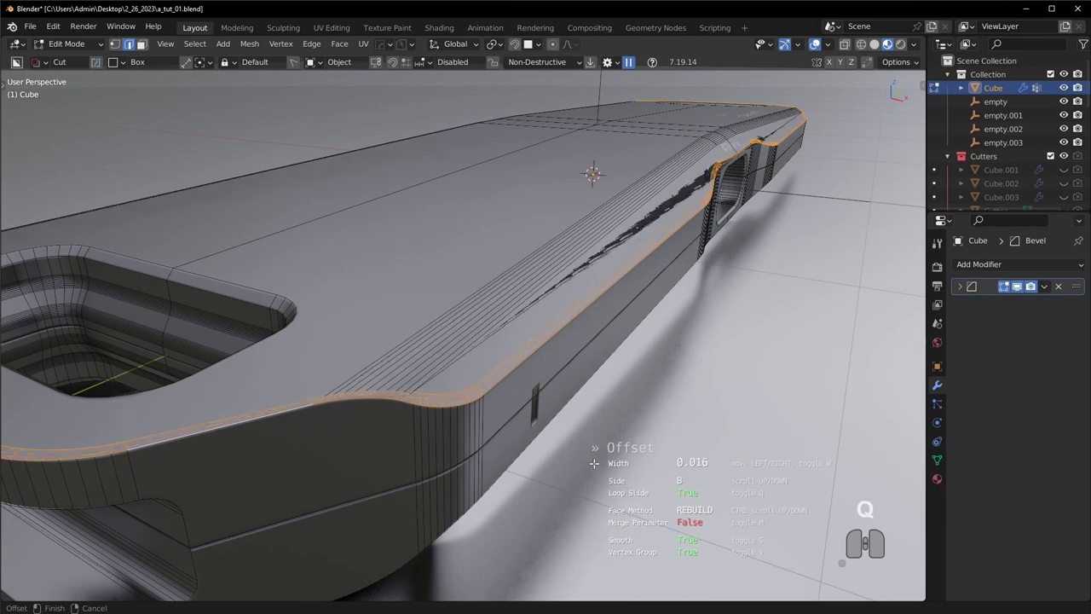
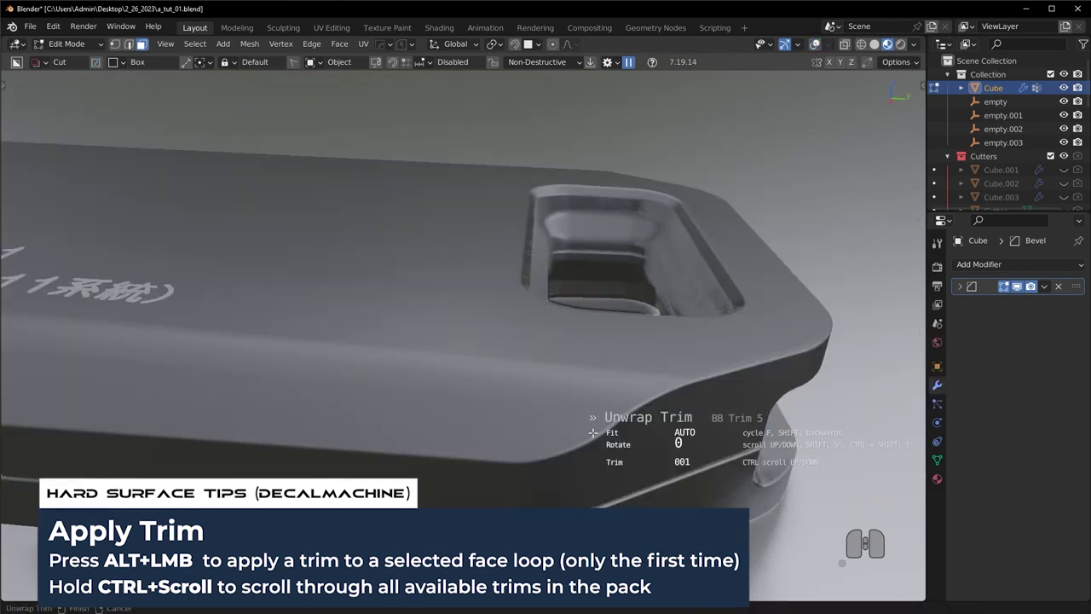
Step: Scroll through the trim sheets to pick BB Trim 5 for the beveled rim
scroll("up", 3)
scroll("up", 3)
scroll("down", 3)
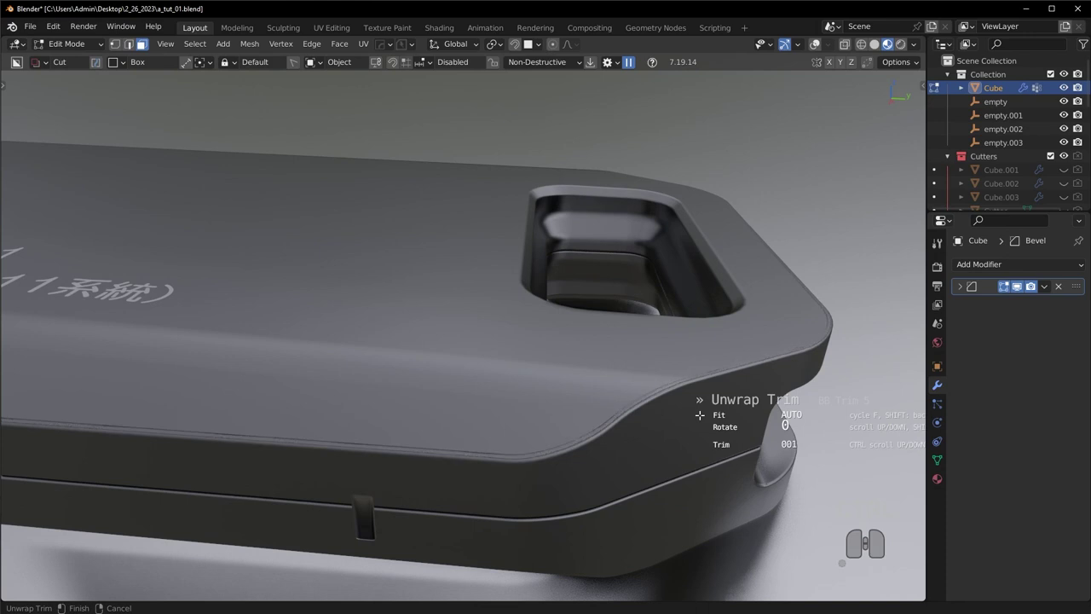
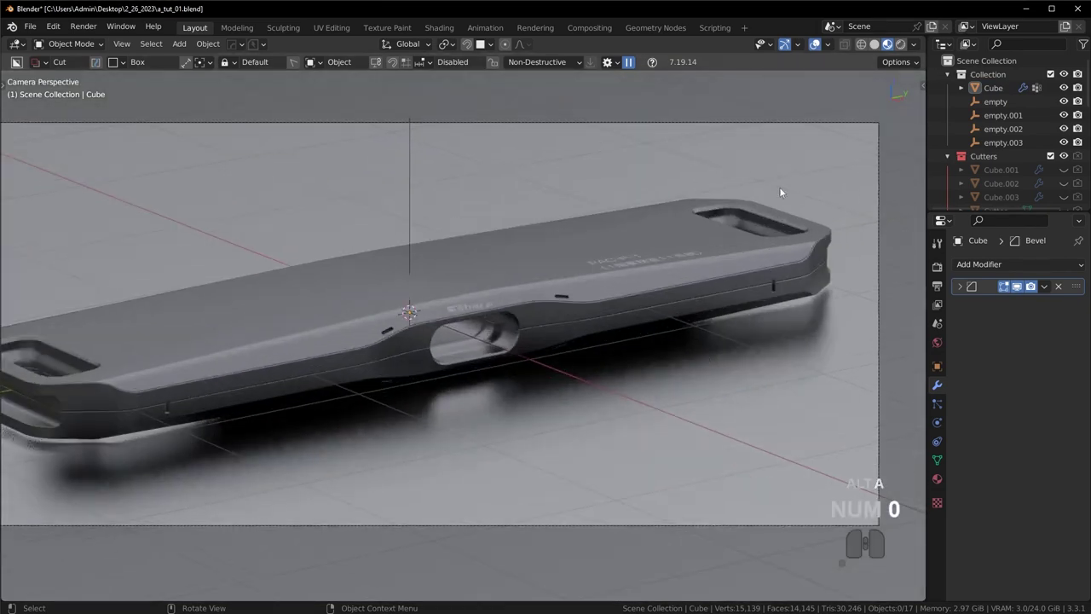
Step: Mirror the device along the Z axis with the HardOps gizmo in rendered shading
left_click(818, 47)
key("z")
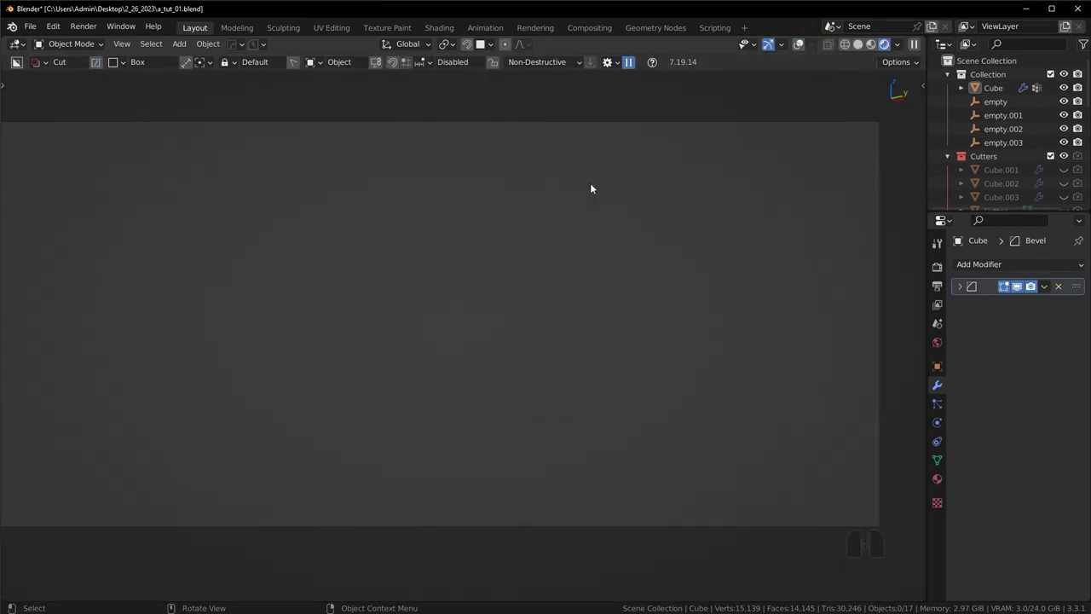
key("z")
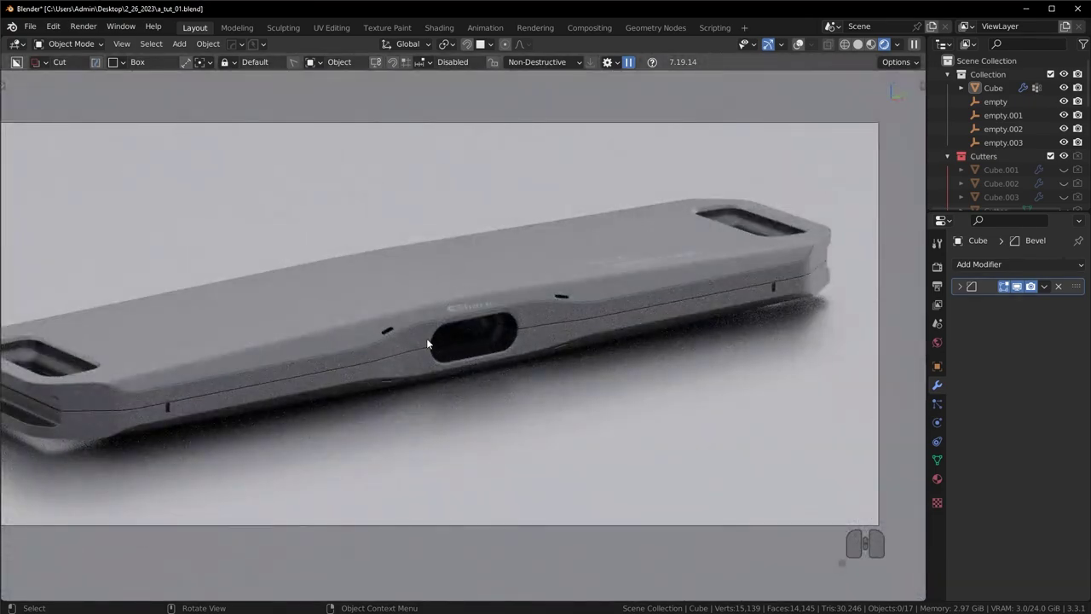
left_click(346, 321)
key("x")
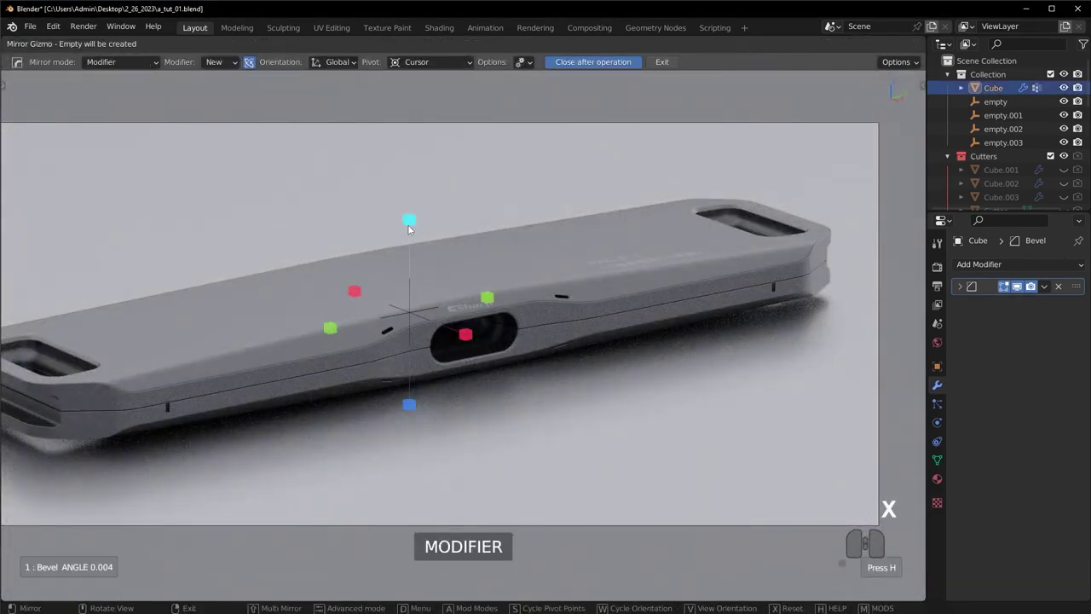
left_click(415, 226)
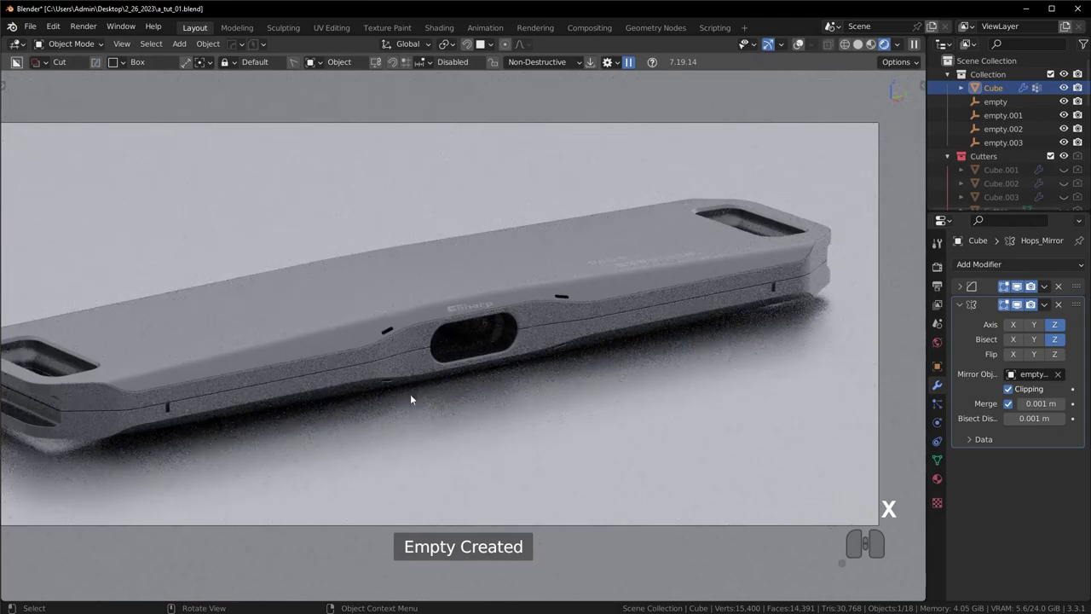
middle_click(493, 388)
middle_click(496, 388)
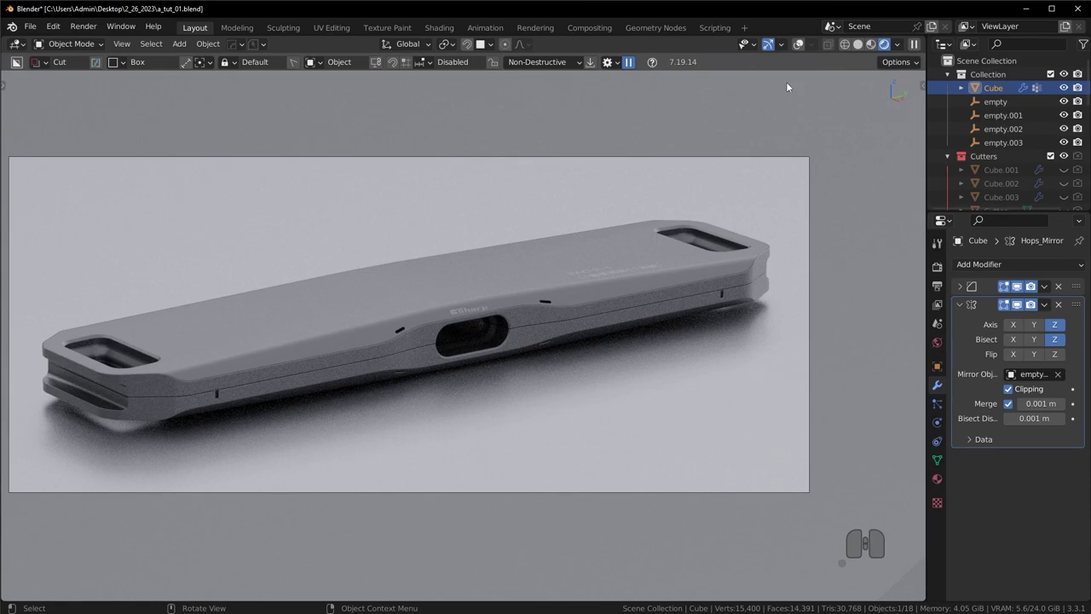
Step: Enter mesh editing on the device, select an edge face loop and bring up the trim sheet pie
left_click(801, 45)
key("Tab")
key("v")
left_click(356, 336)
left_click(349, 393)
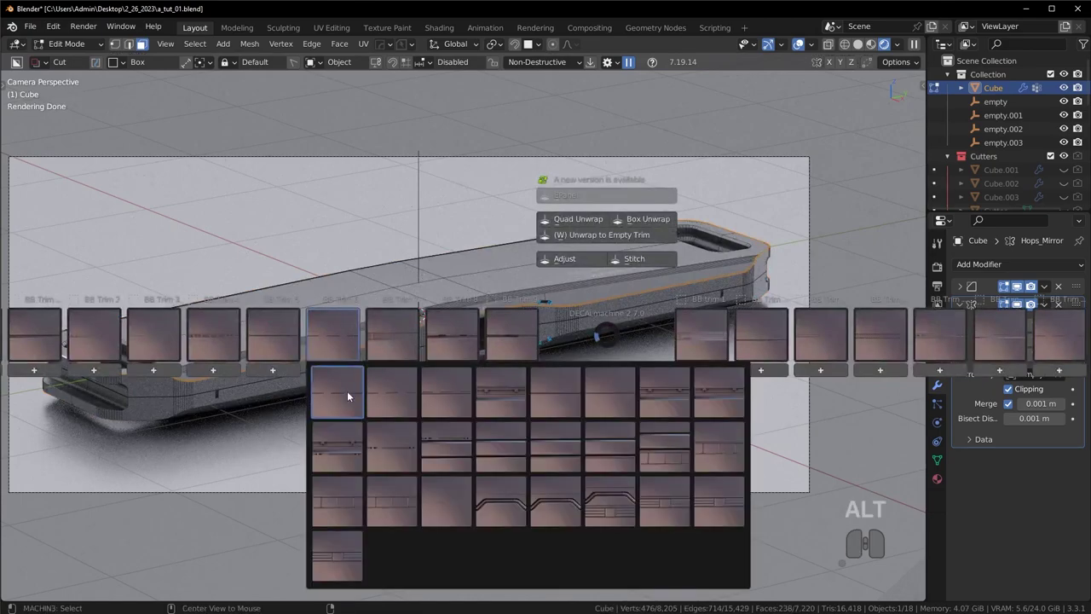
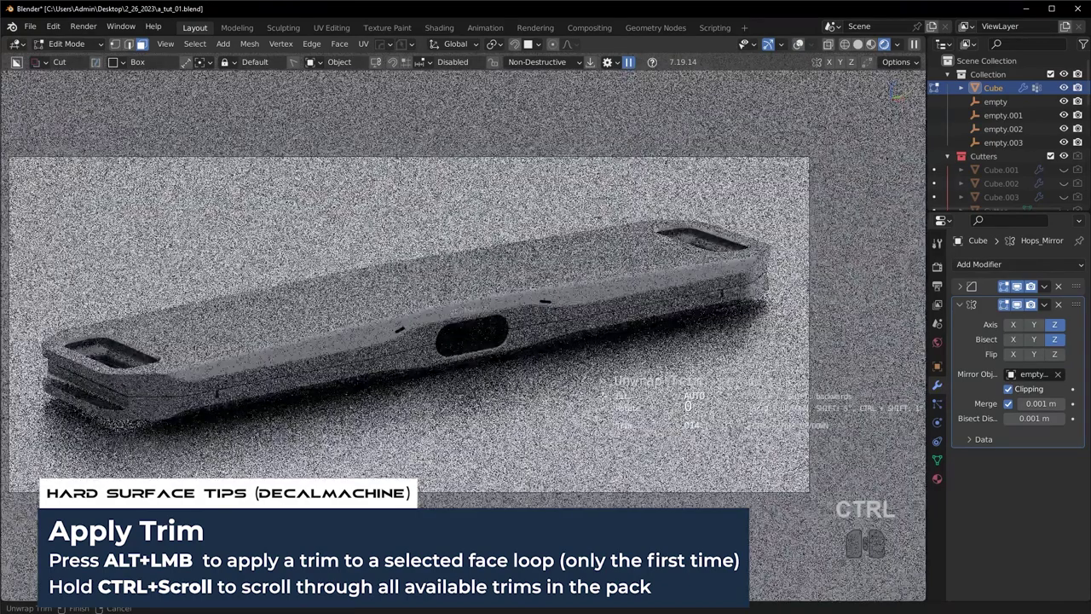
Step: Finish the trim on the second edge loop and return to Object Mode
key("Escape")
key("Tab")
key("alt+a")
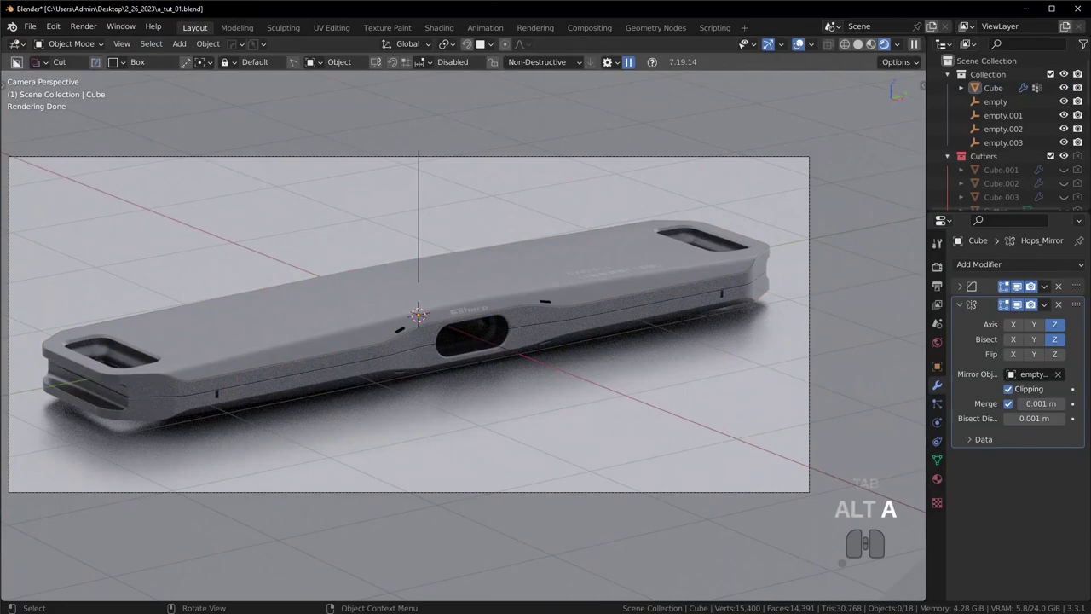
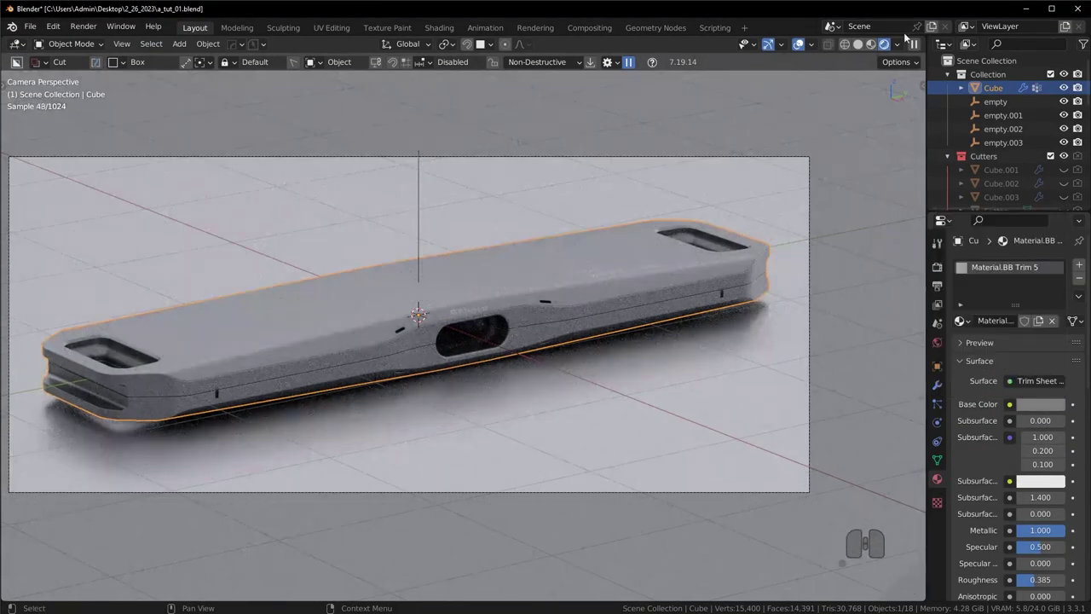
Step: Raise Material.BB Trim 5's Base Color value from 0.162 to 0.306, save a_tut_01, and return to solid shading
left_click(803, 48)
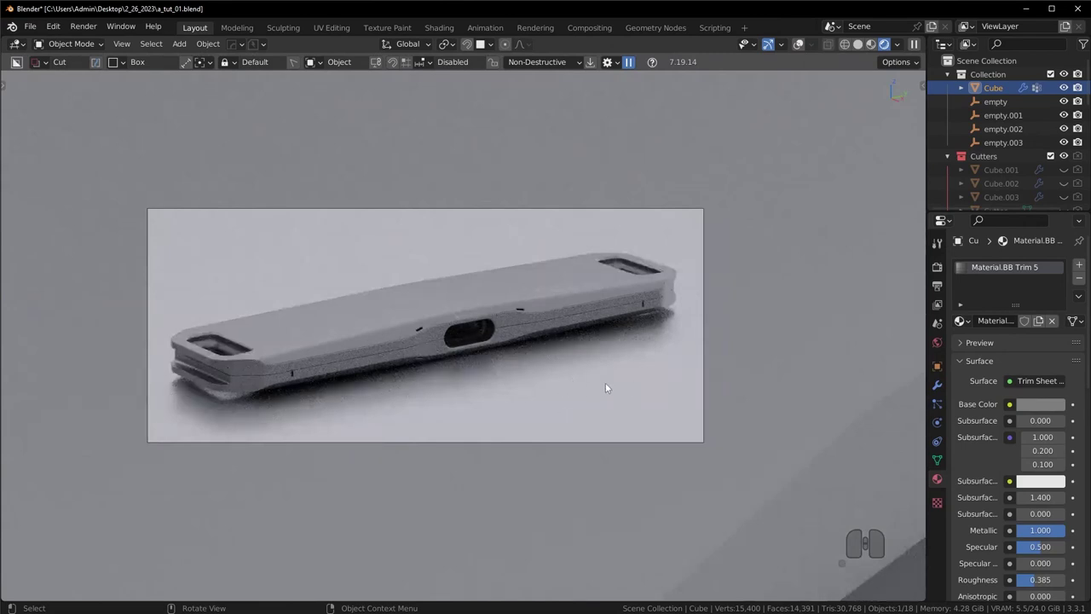
key("alt+a")
left_click(1037, 403)
left_click(1058, 255)
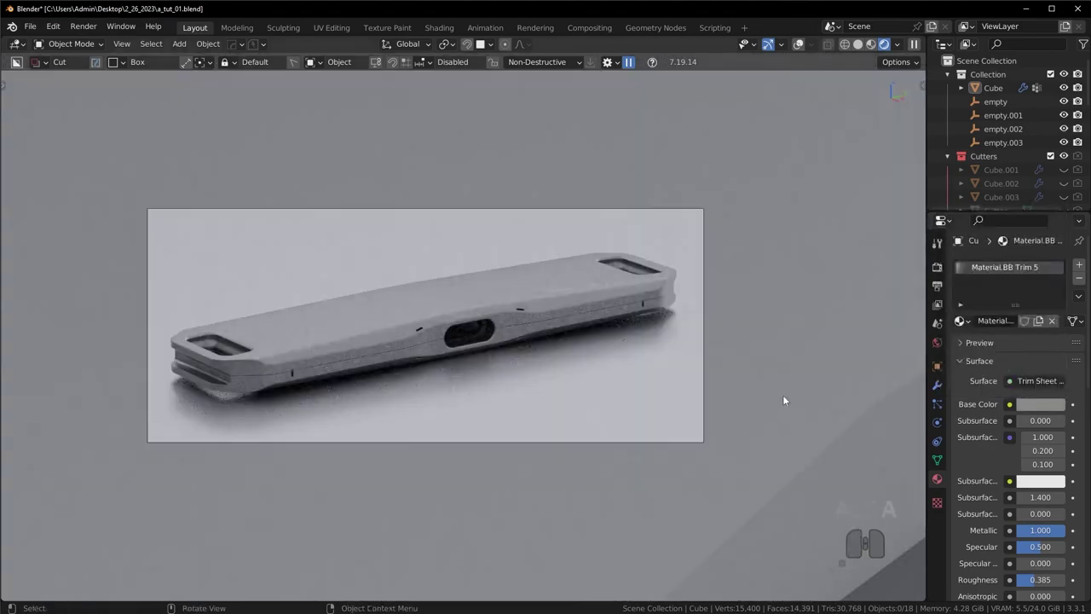
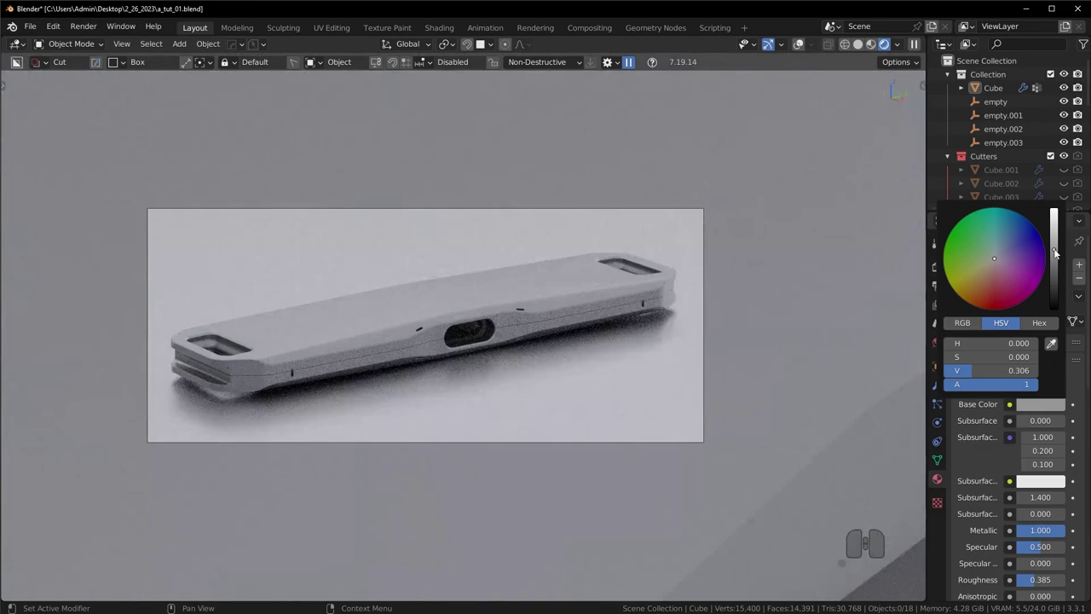
key("ctrl+z")
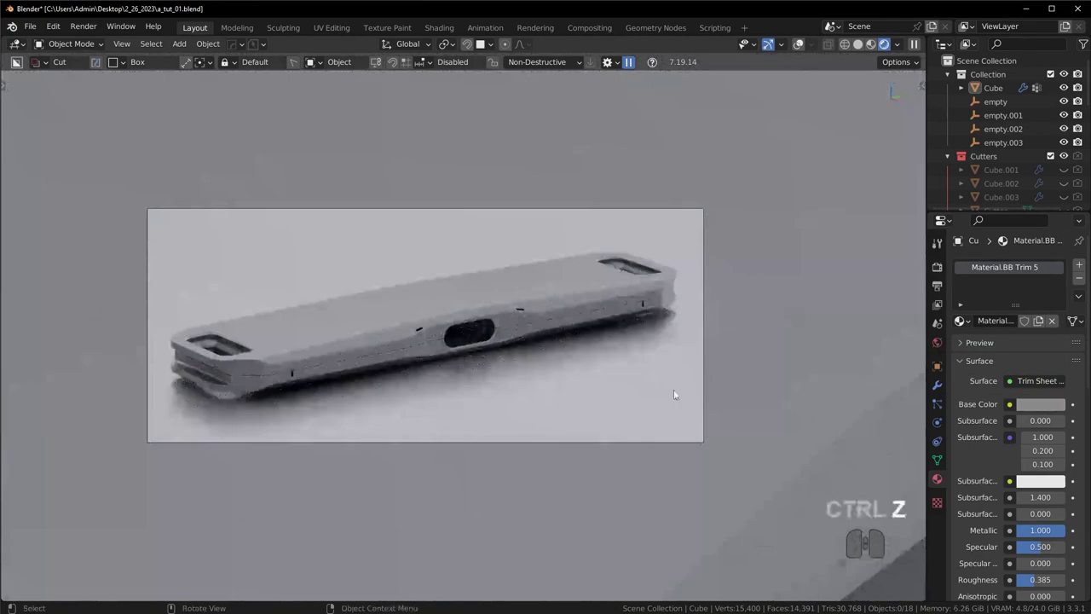
key("ctrl+s")
left_click(327, 16)
Step: Review the Cycles sampling settings in Render Properties and render the camera view with F12
key("z")
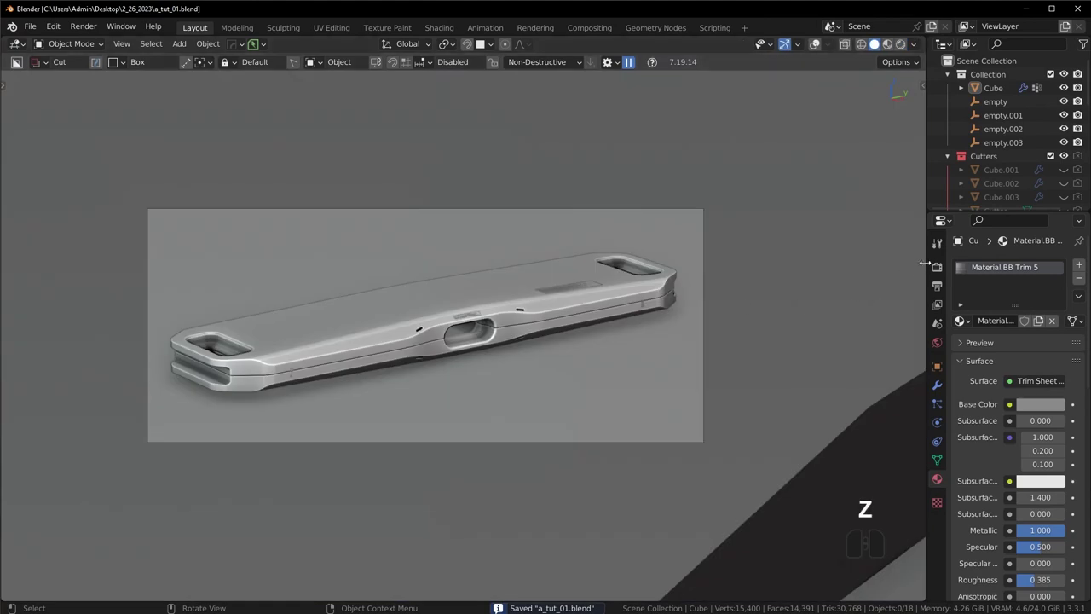
left_click(940, 264)
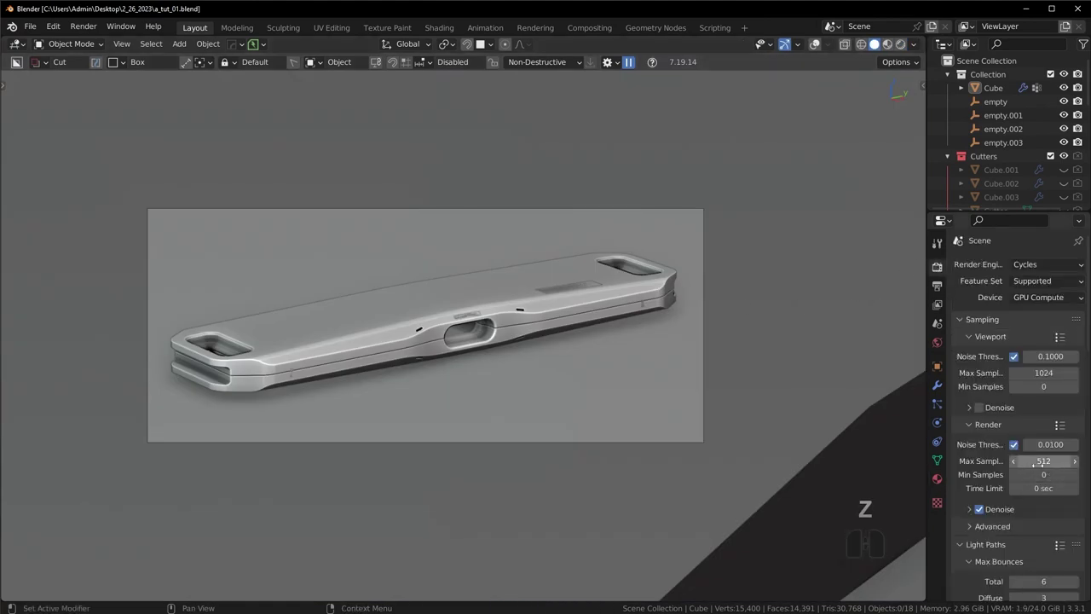
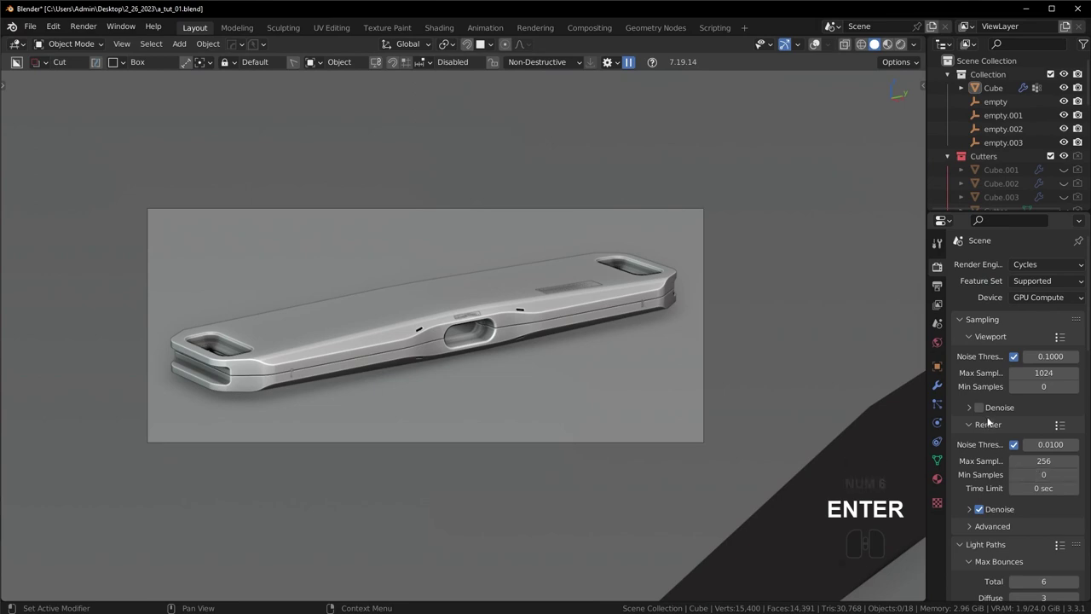
left_click(986, 427)
left_click(989, 427)
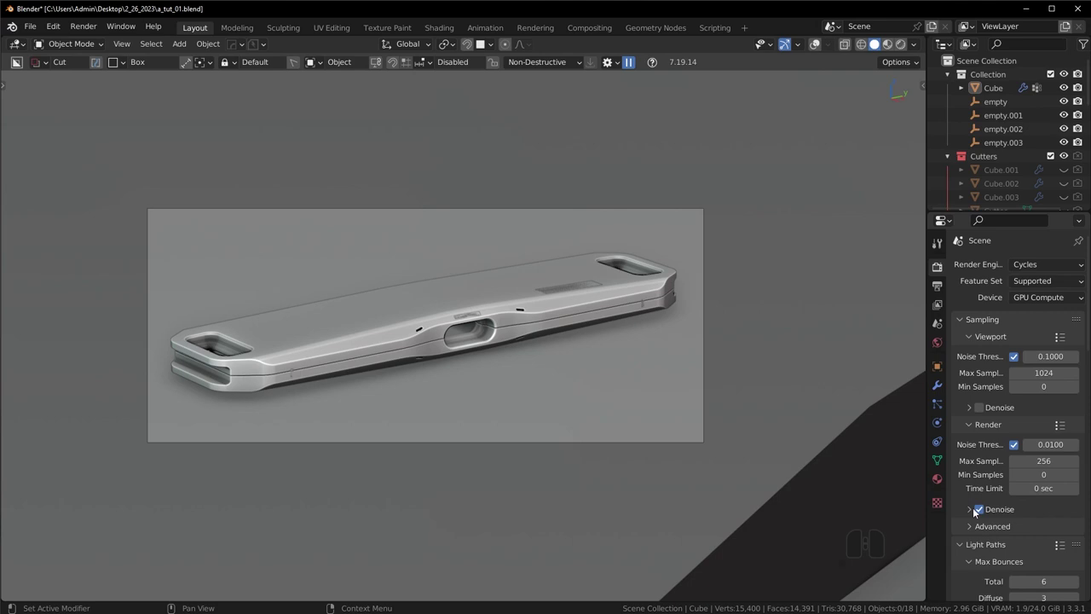
double_click(981, 509)
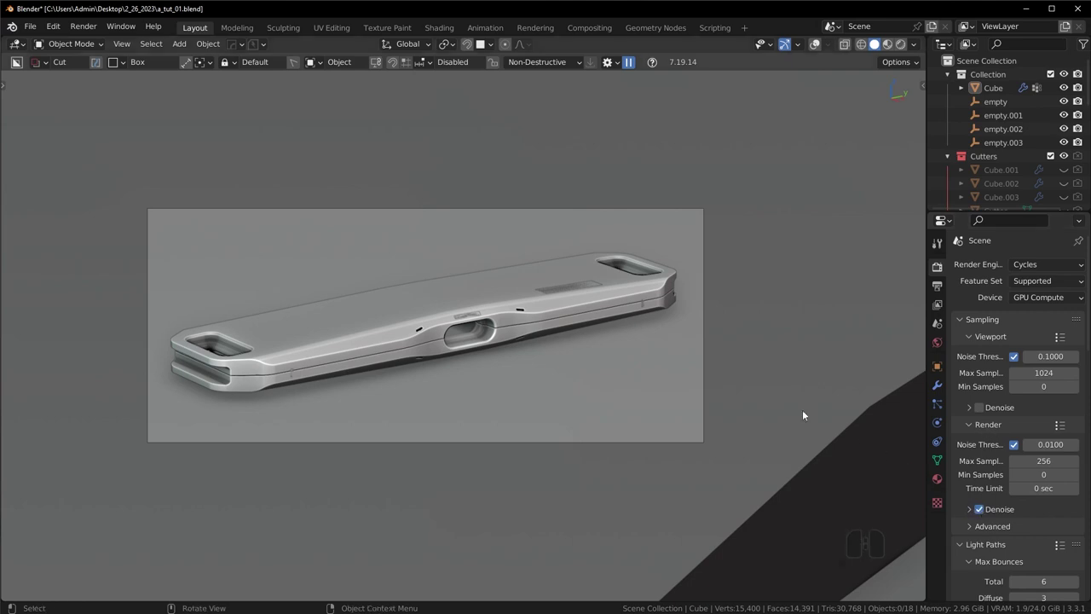
key("F12")
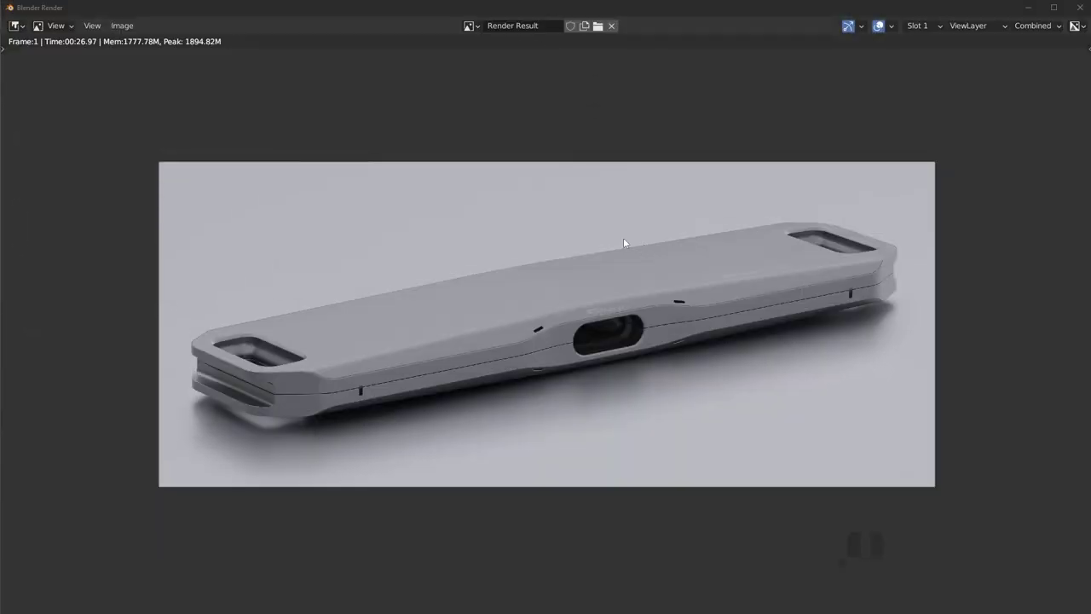
Step: Set the render to save as a 16-bit RGBA TIFF named render_02.tif
left_click(377, 107)
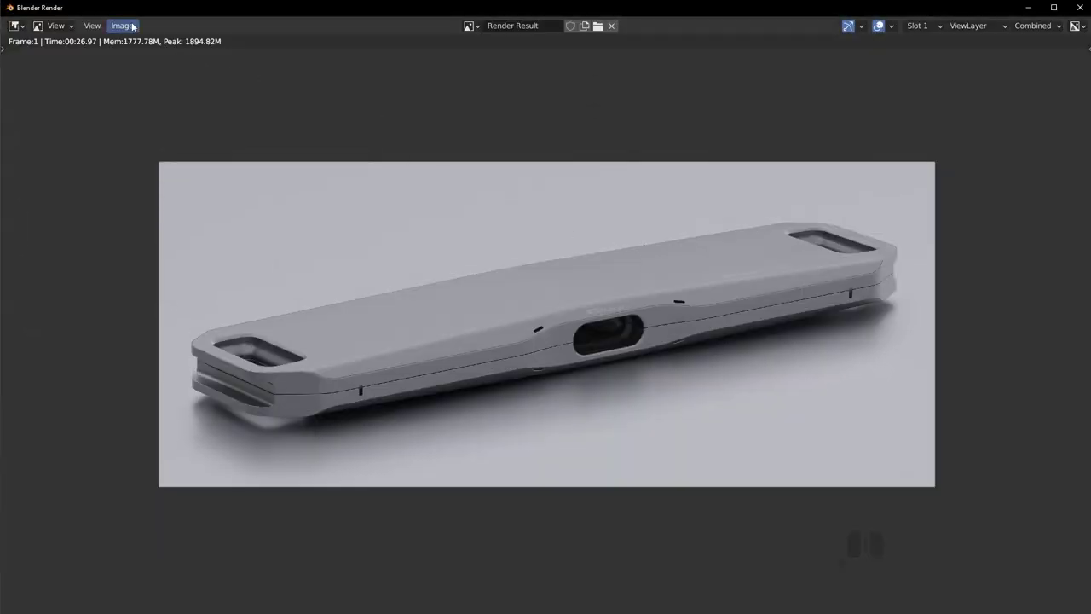
left_click(130, 25)
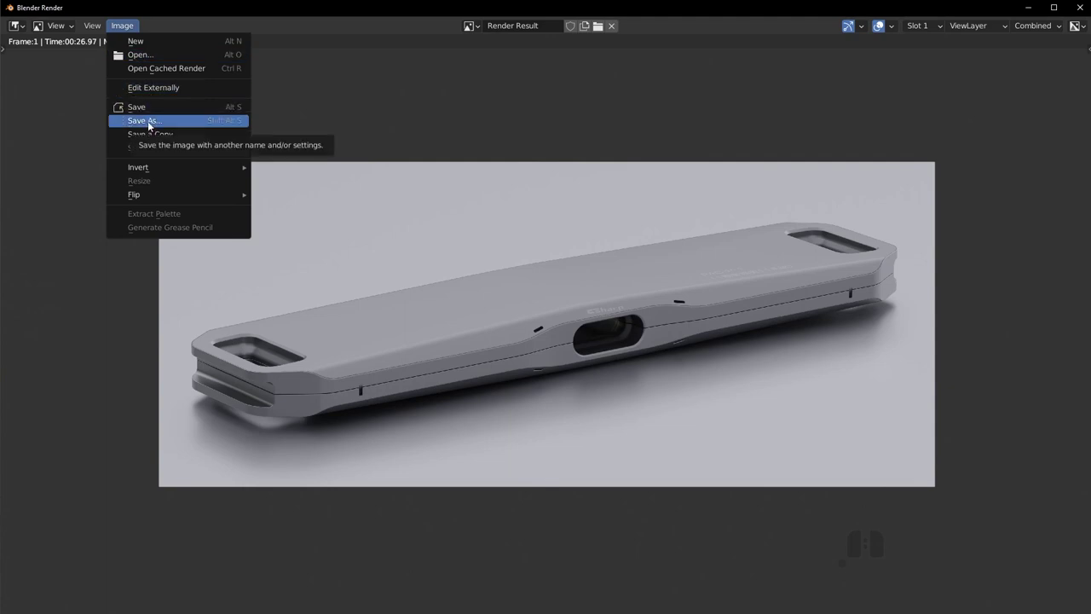
left_click(437, 440)
left_click(875, 289)
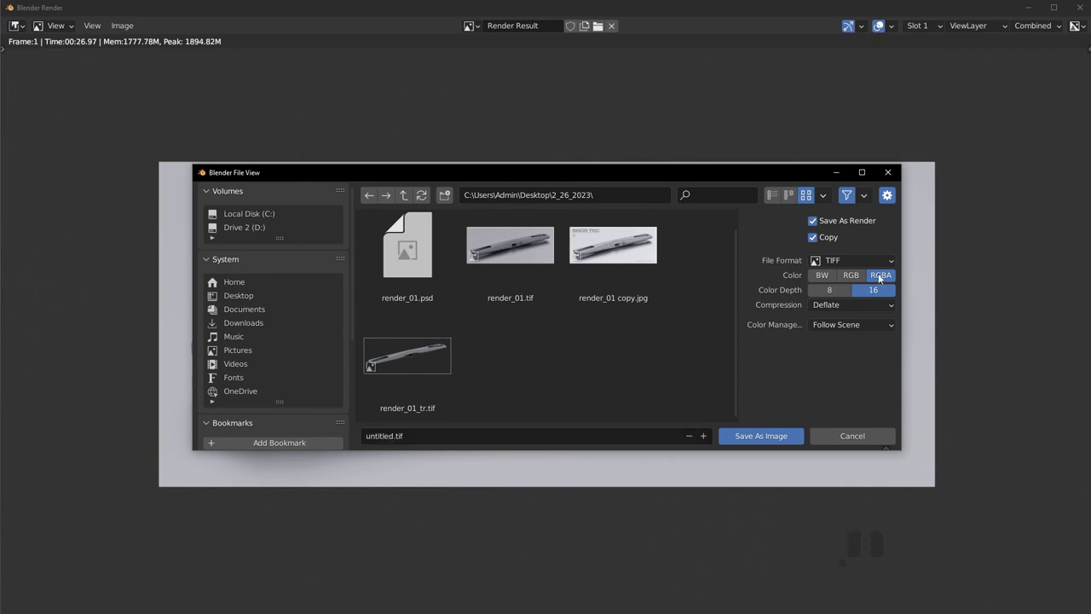
left_click(433, 438)
key("r")
key("n")
key("d")
key("e")
key("r")
key("0")
key("2")
key("Return")
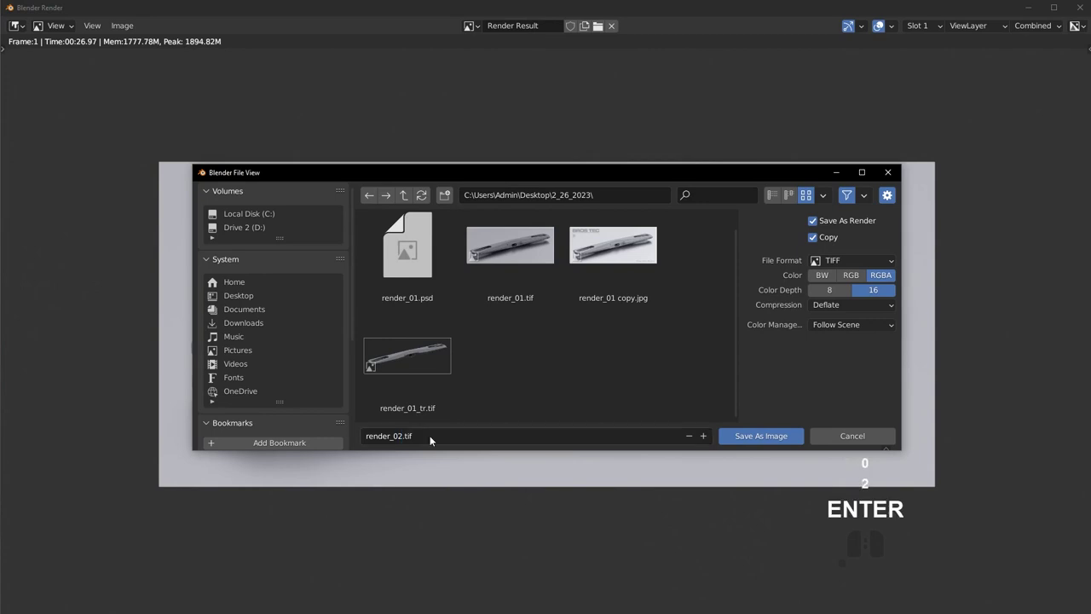
Step: Write render_02.tif to disk, return to the main scene view and save the Blender file
left_click(774, 439)
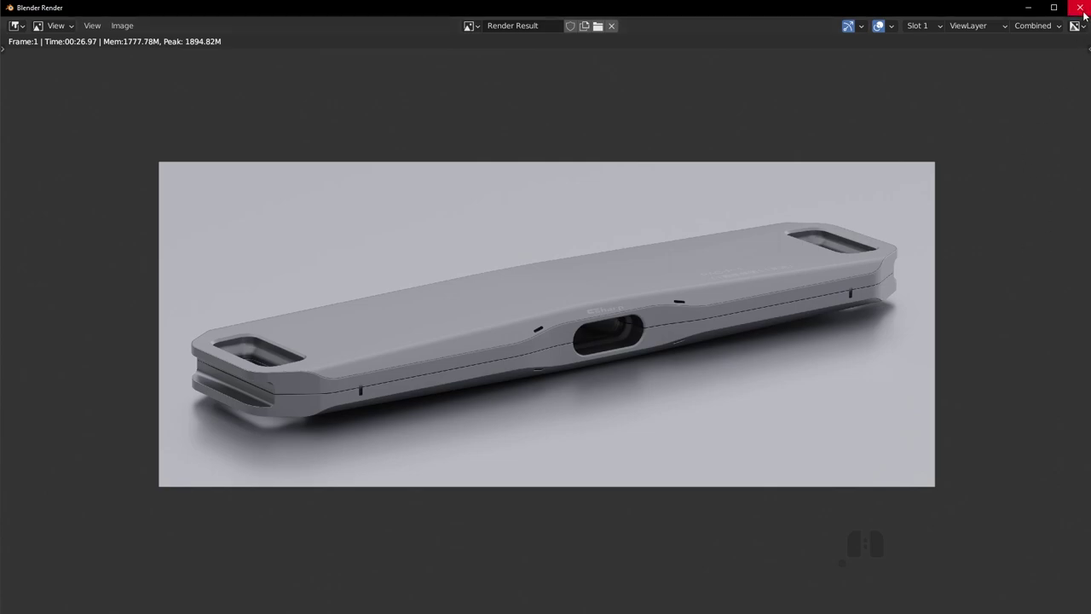
left_click(1085, 13)
left_click(788, 13)
key("ctrl+s")
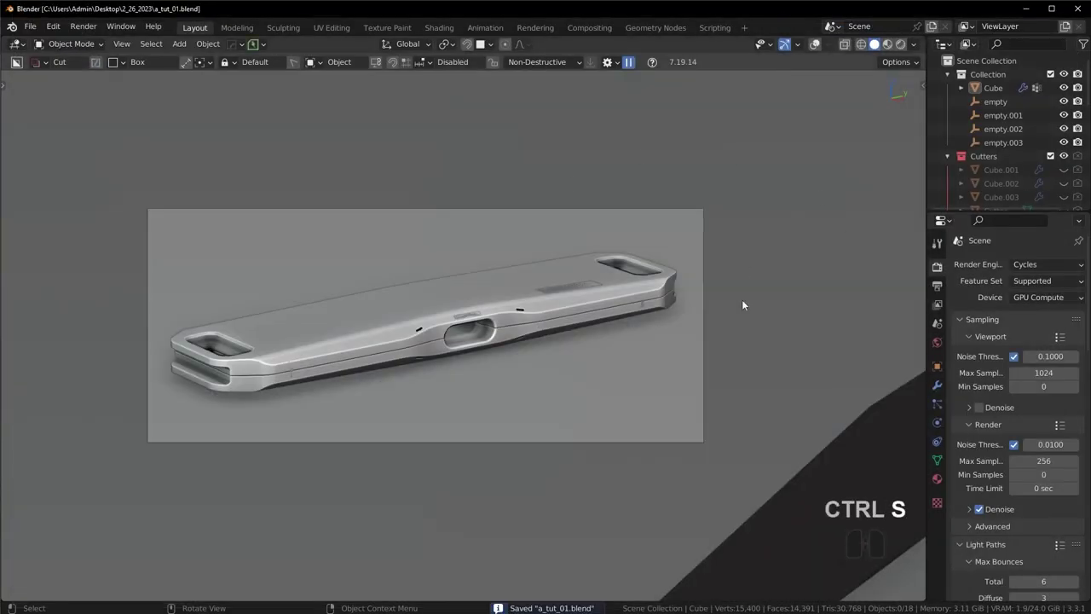
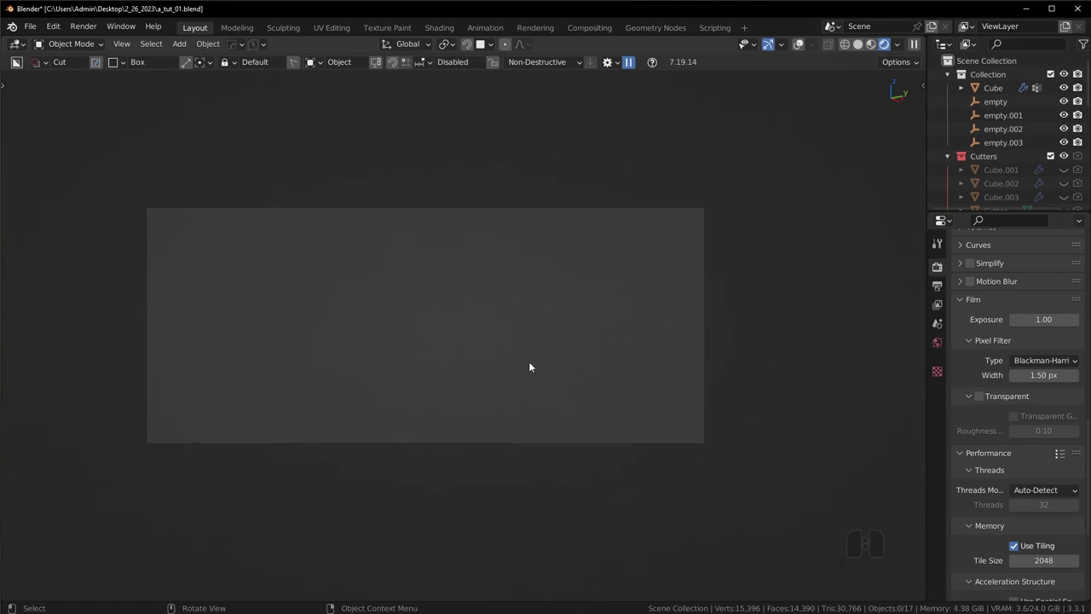
Step: Enable Film > Transparent so the device sits on a clear background, then start an F12 render
key("z")
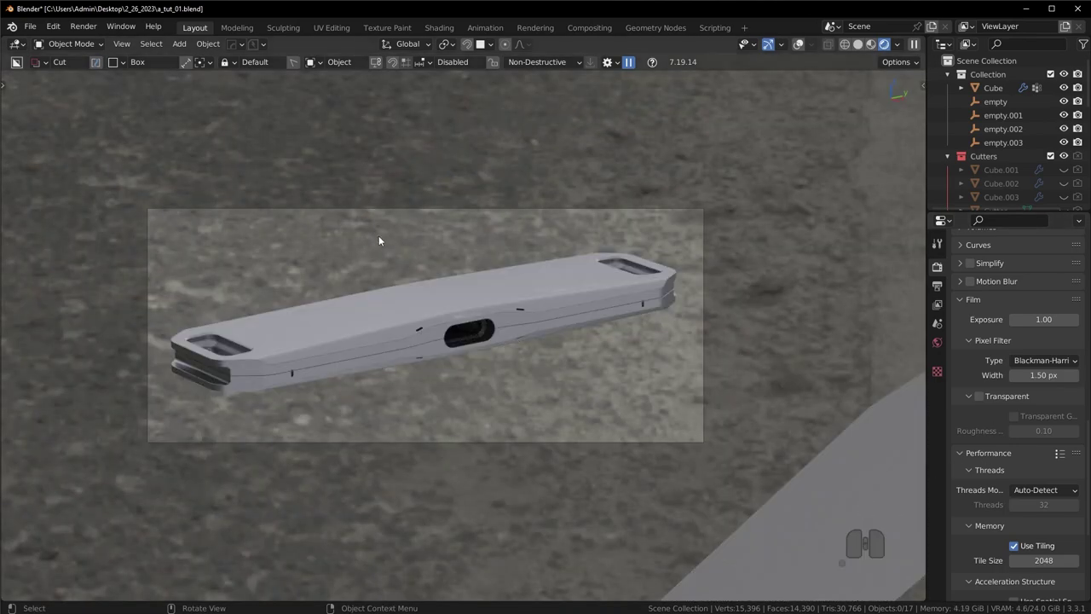
left_click(981, 398)
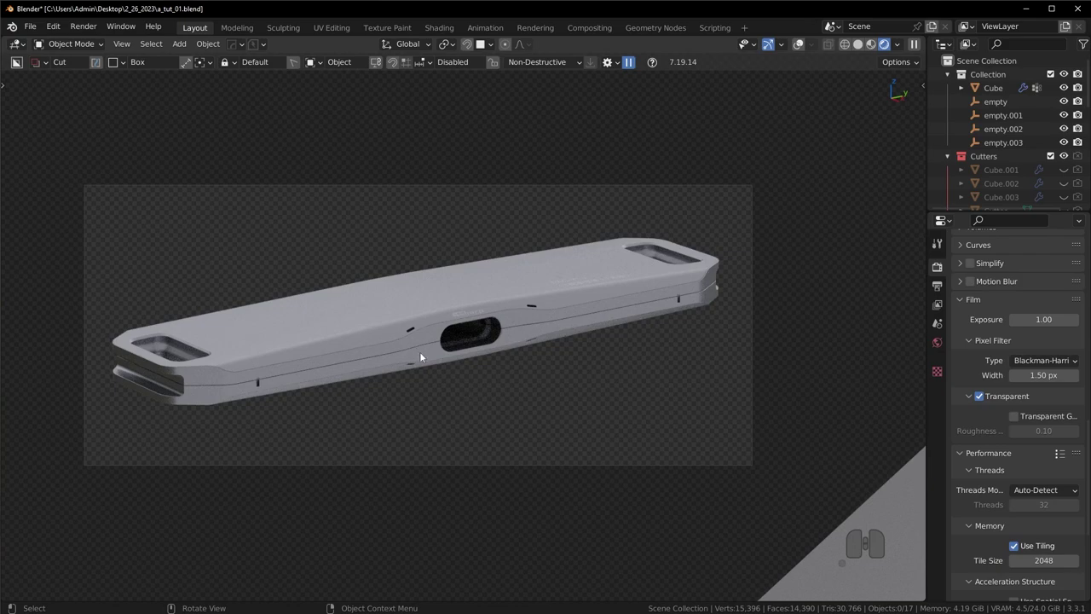
key("z")
key("F12")
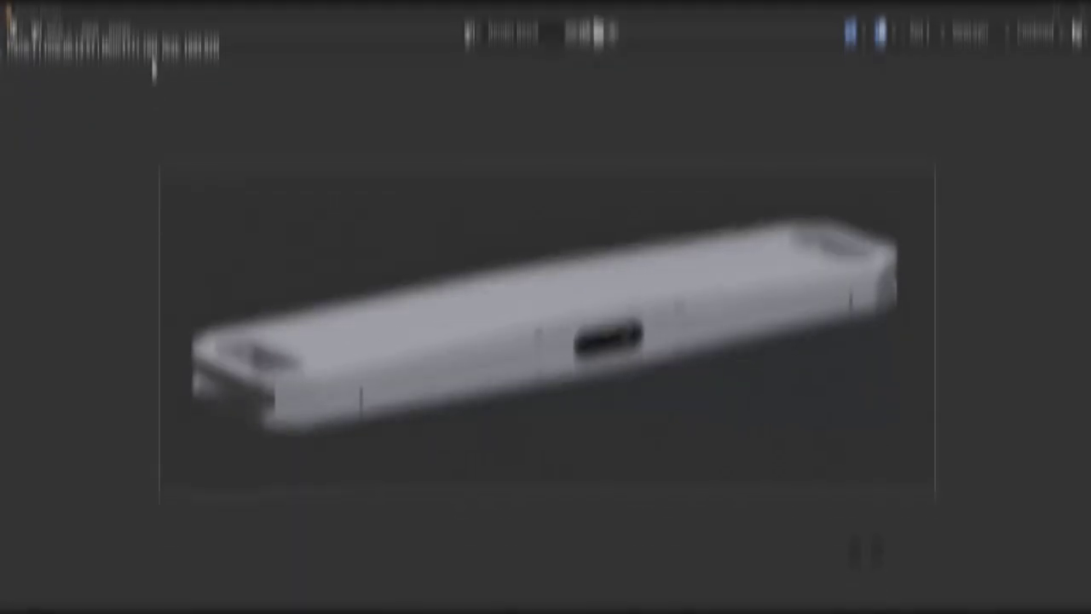
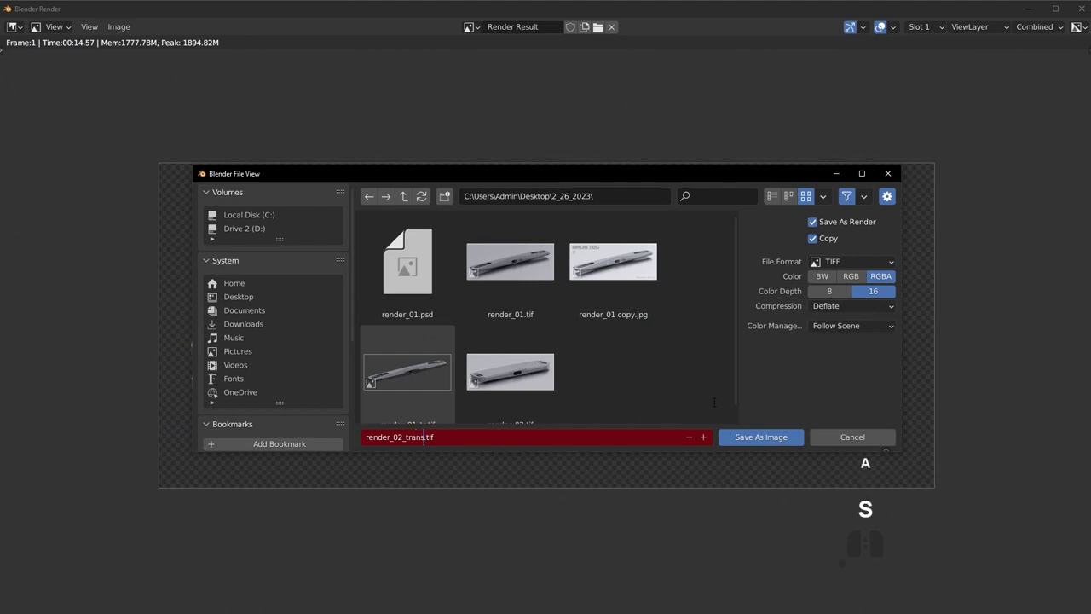
Step: Name the transparent render render_02_trans.tif and save it as a TIFF image
key("p")
key("r")
key("n")
key("t")
key("Return")
left_click(755, 438)
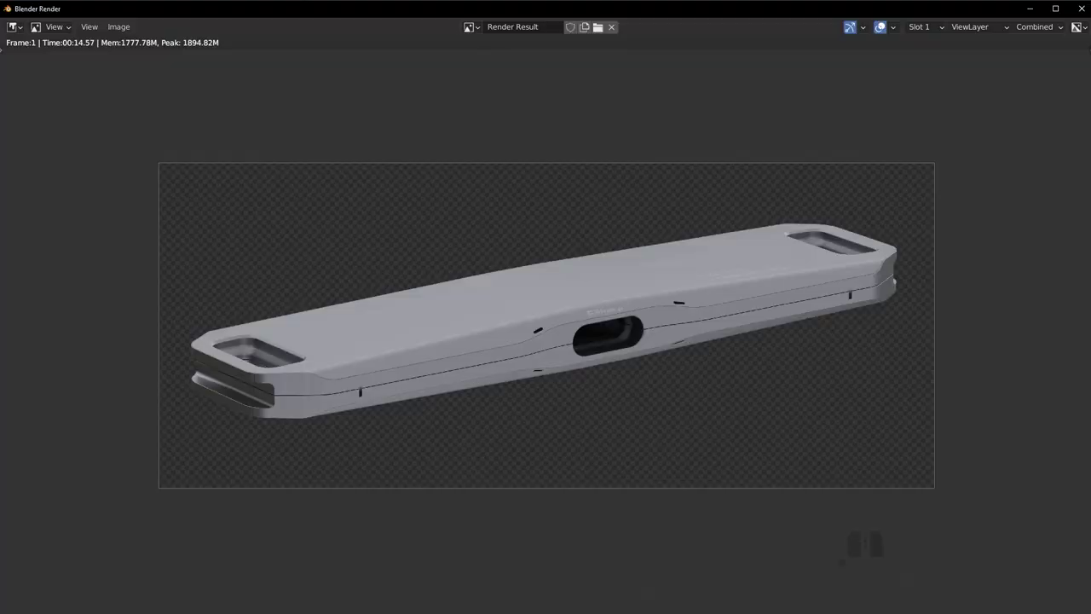
Step: Switch to Photoshop, check and clear the transparent render's outline selection, then duplicate Layer 0 with Ctrl+J
key("space")
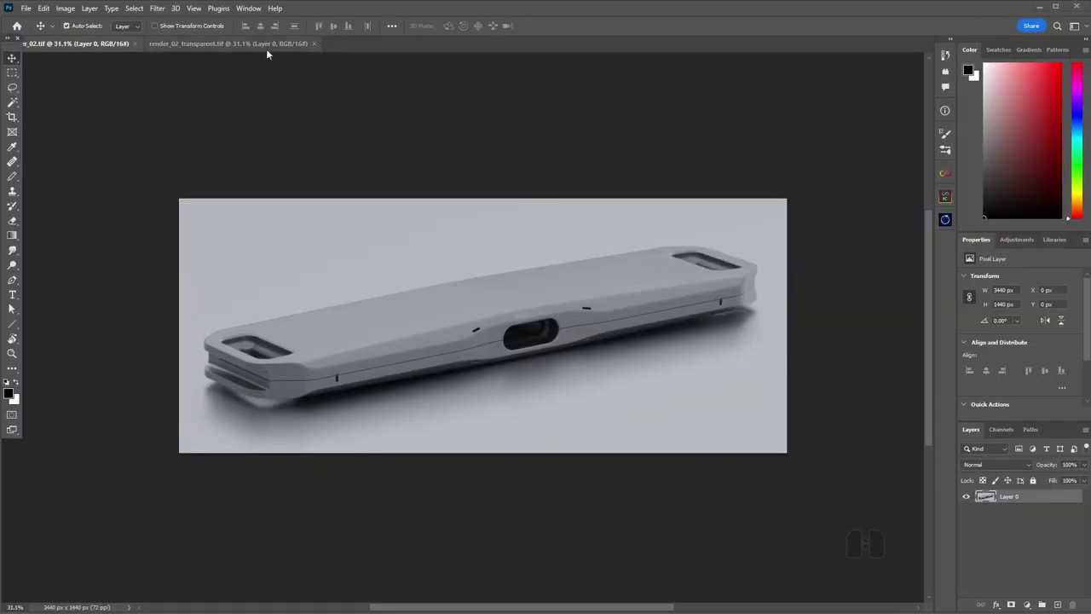
left_click(268, 51)
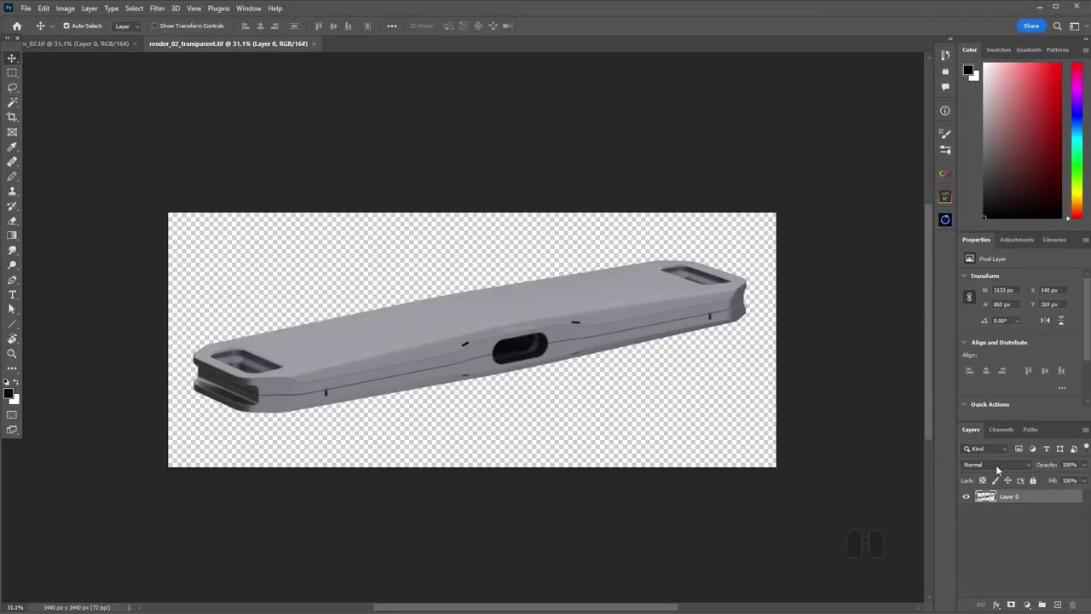
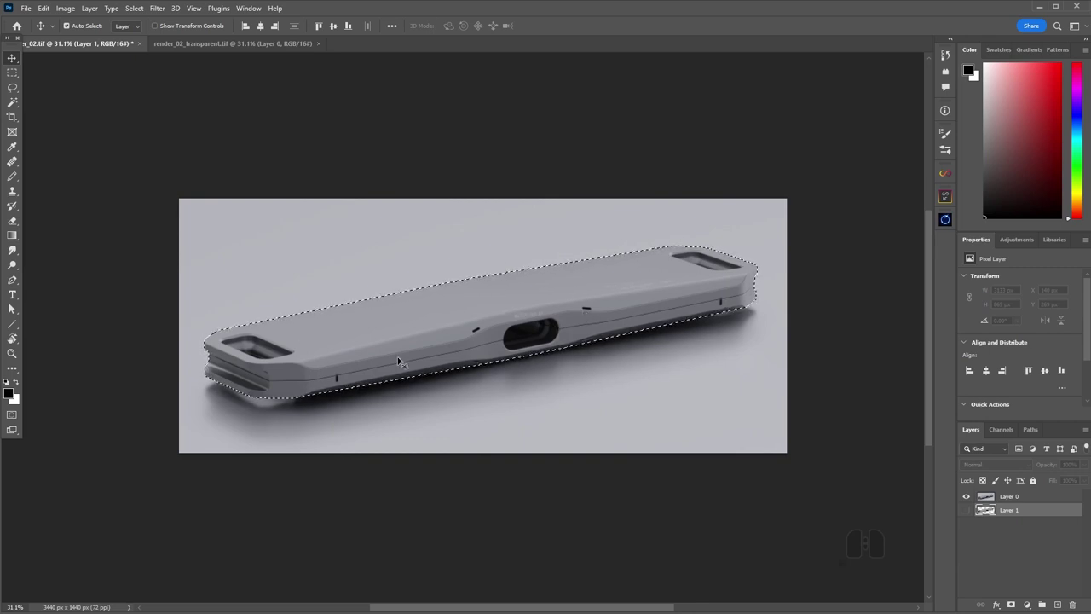
key("ctrl+d")
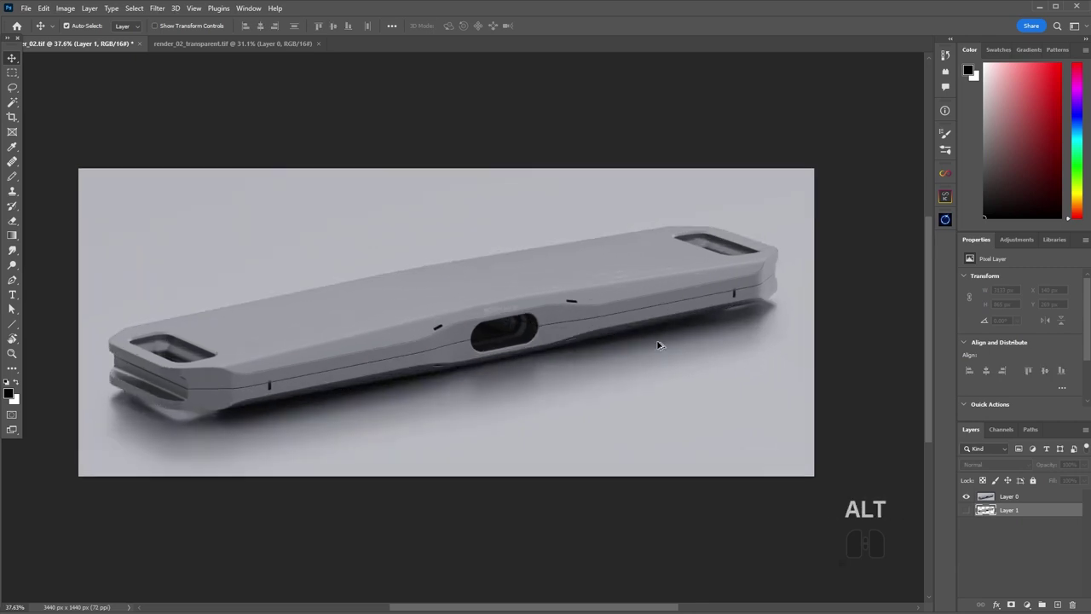
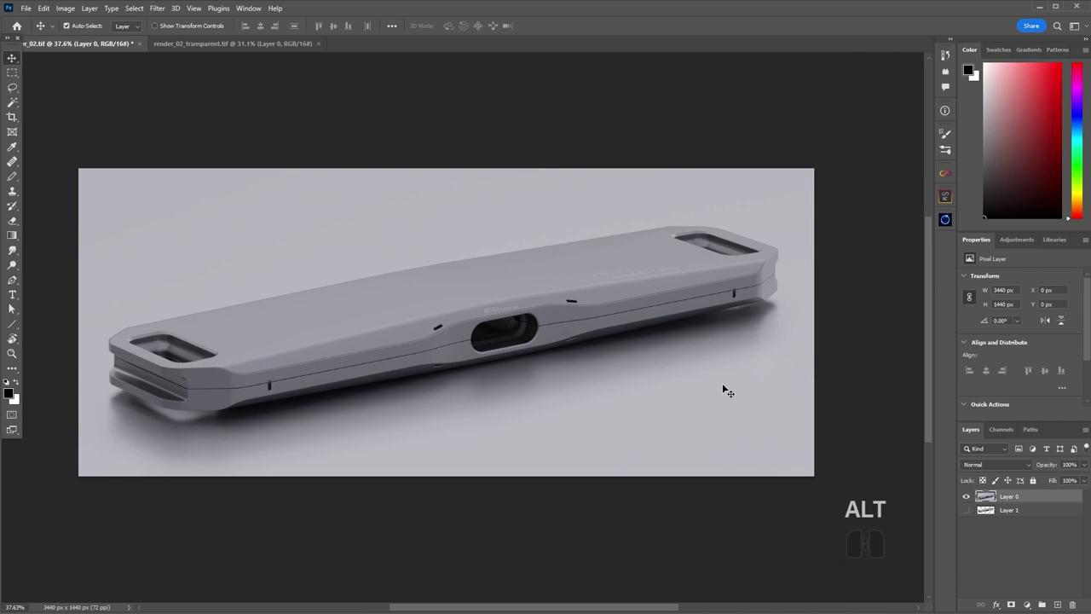
key("ctrl+j")
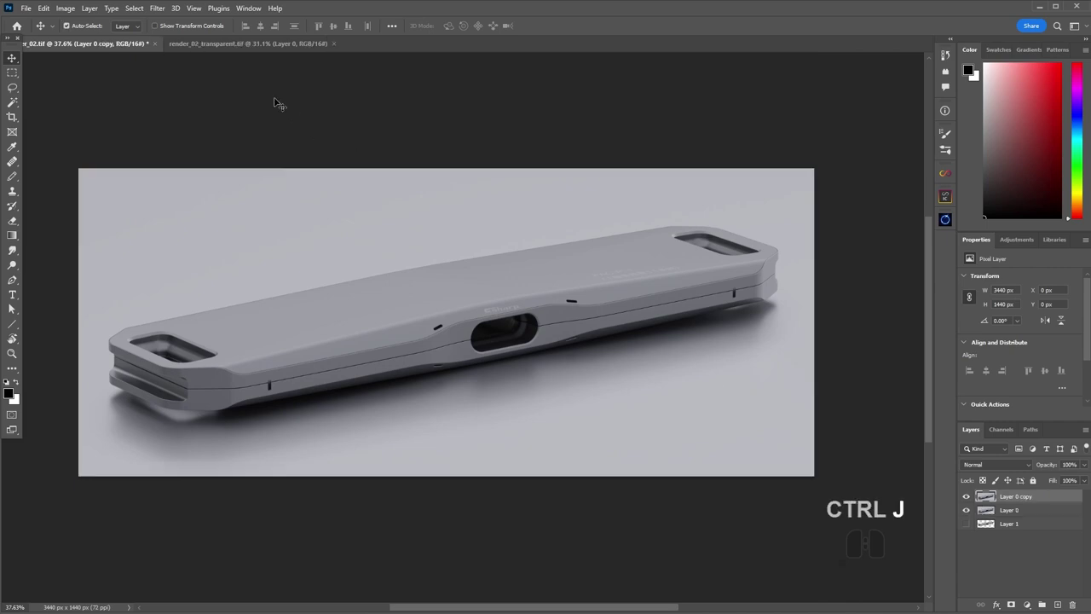
left_click(167, 10)
left_click(189, 95)
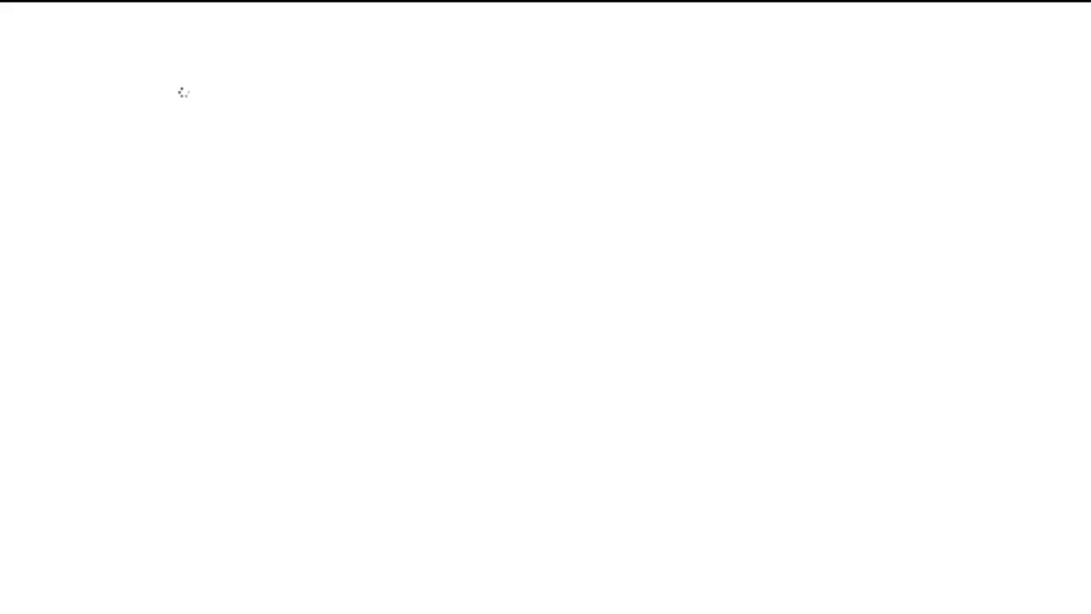
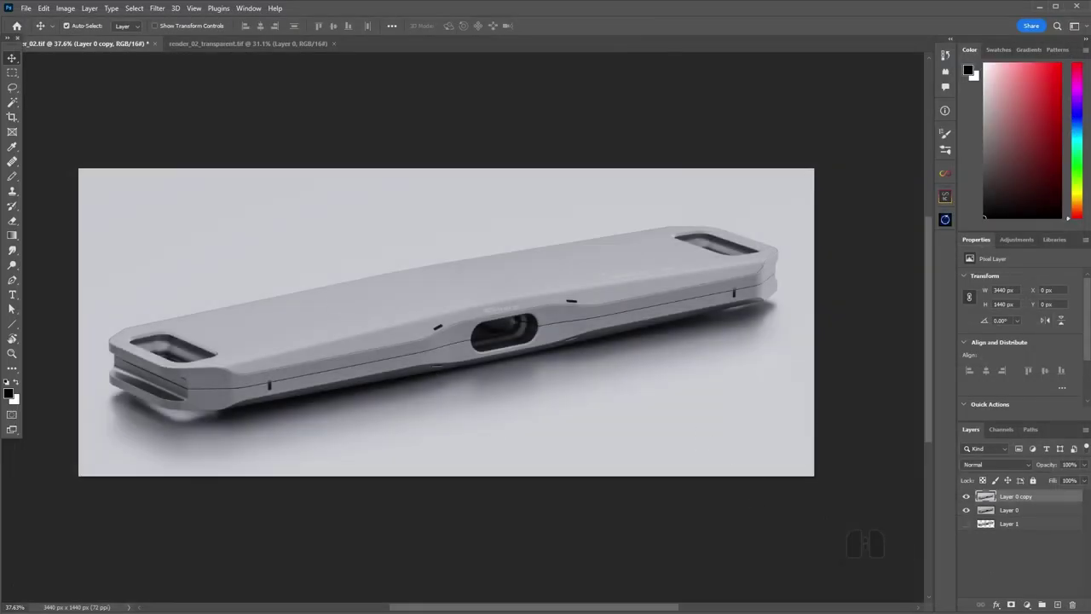
left_click(1035, 554)
left_click(970, 500)
left_click(970, 500)
Step: Open the duplicate layer in the Camera Raw filter
left_click(970, 500)
left_click(970, 499)
double_click(969, 500)
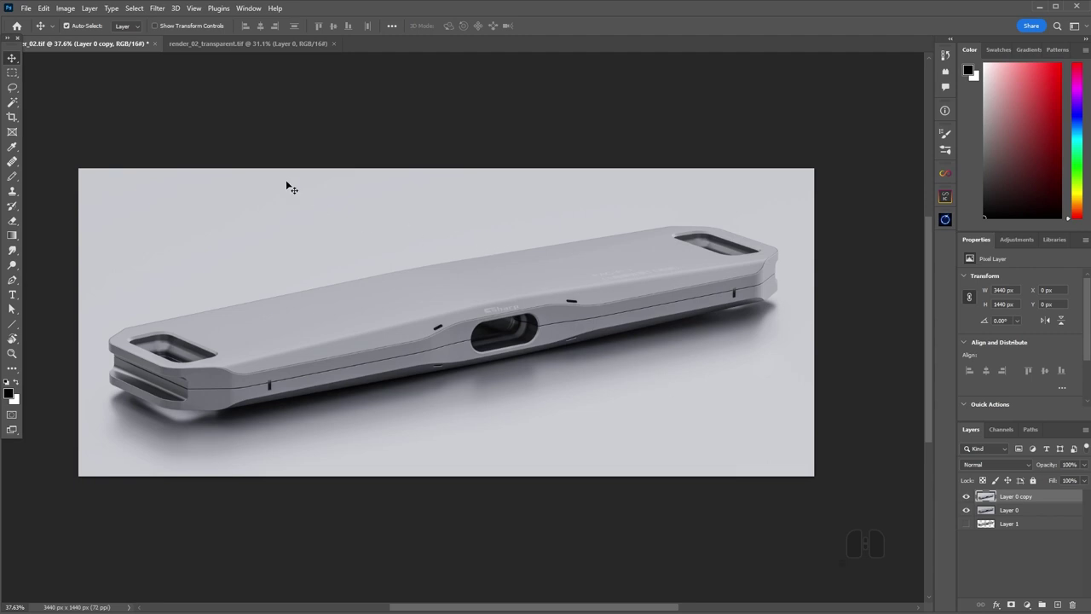
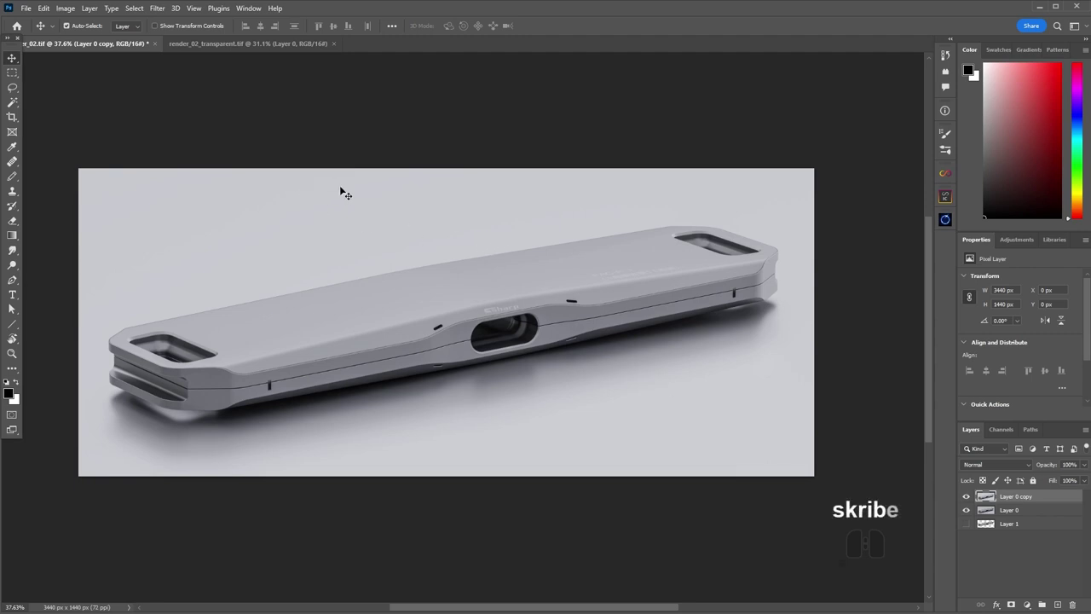
left_click(164, 10)
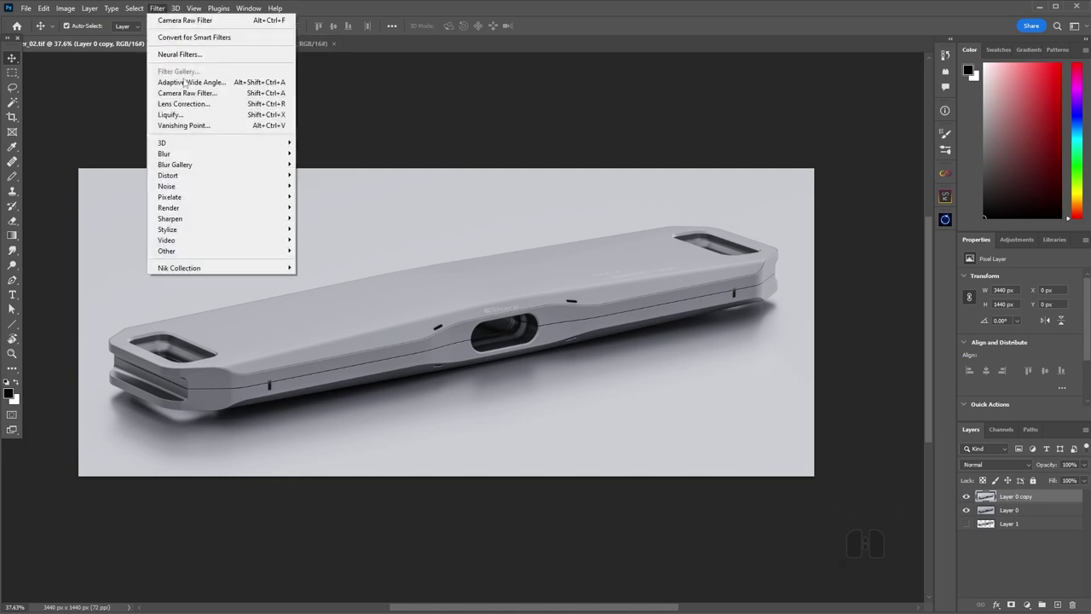
left_click(189, 96)
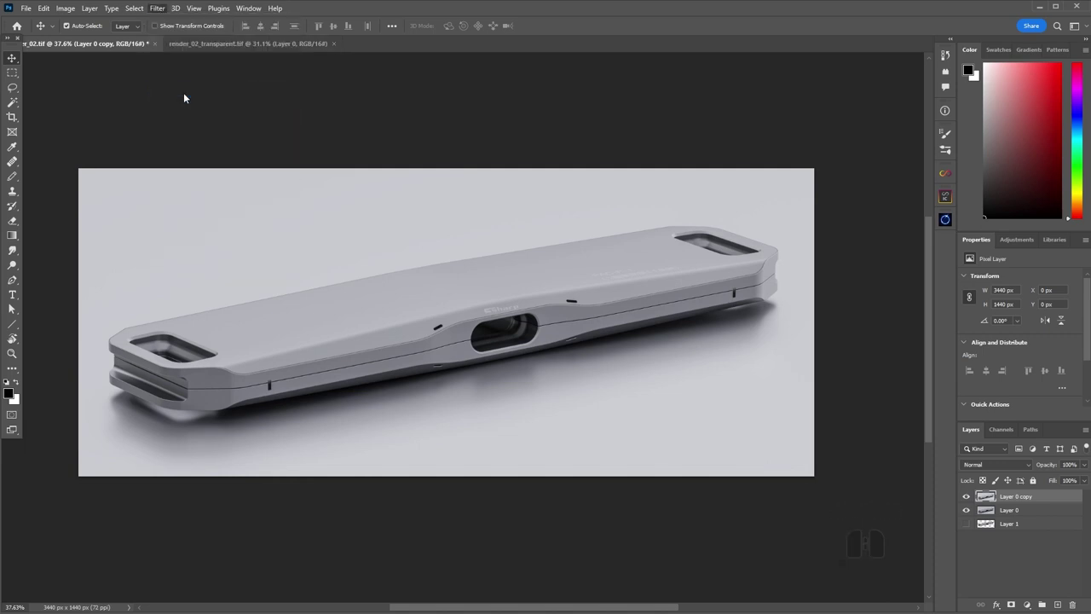
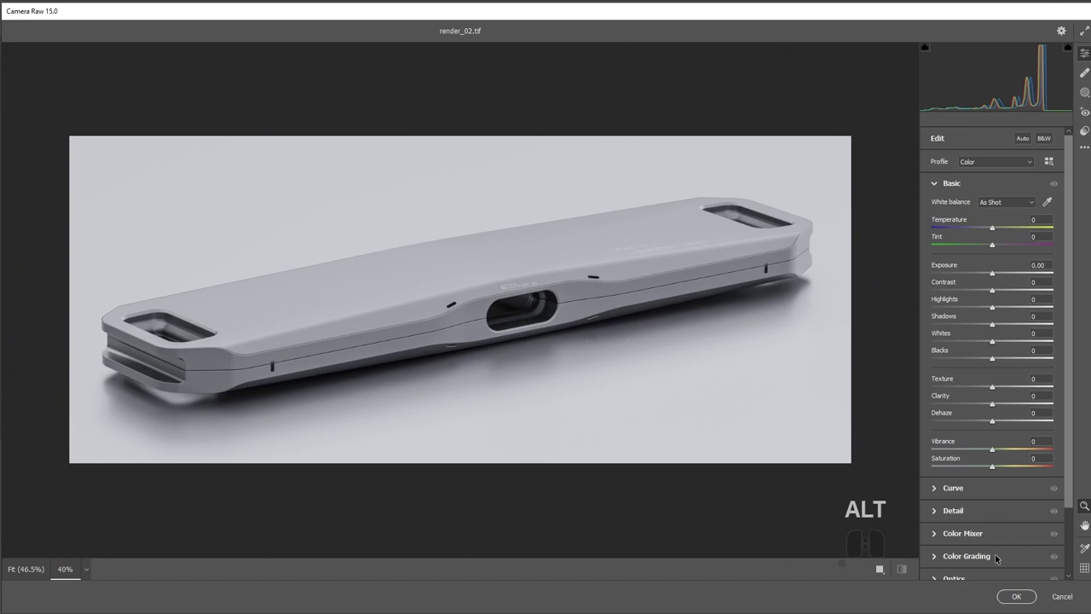
Step: Confirm the Camera Raw edits and add a Curves adjustment with an S-shaped contrast curve
left_click(1076, 597)
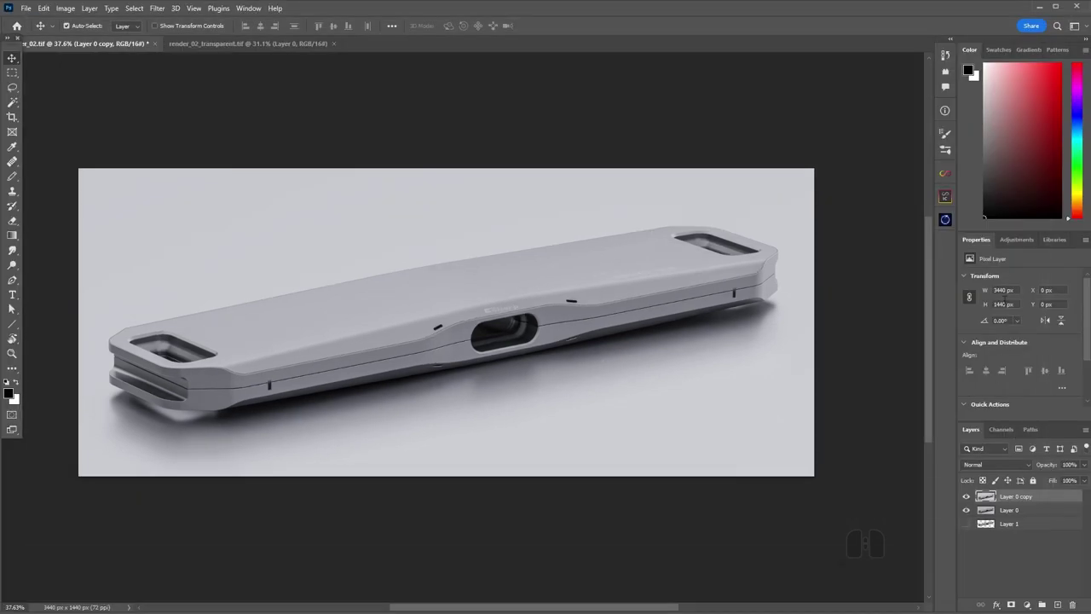
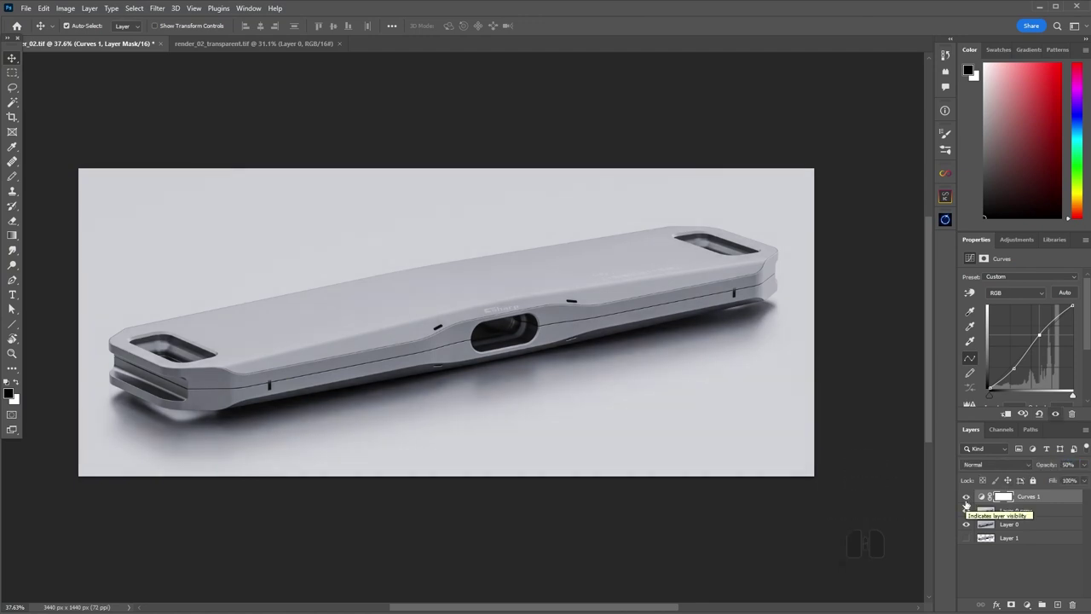
left_click(1059, 468)
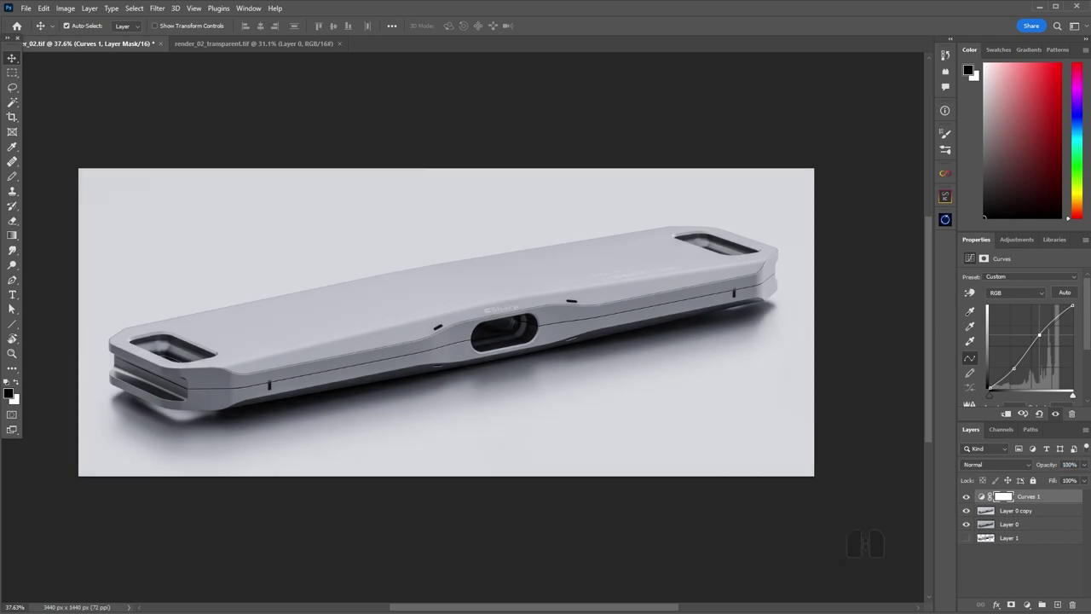
Step: Add a Color Lookup adjustment and, after trying looks, set its 3DLUT File to 2Strip.look
left_click(1025, 239)
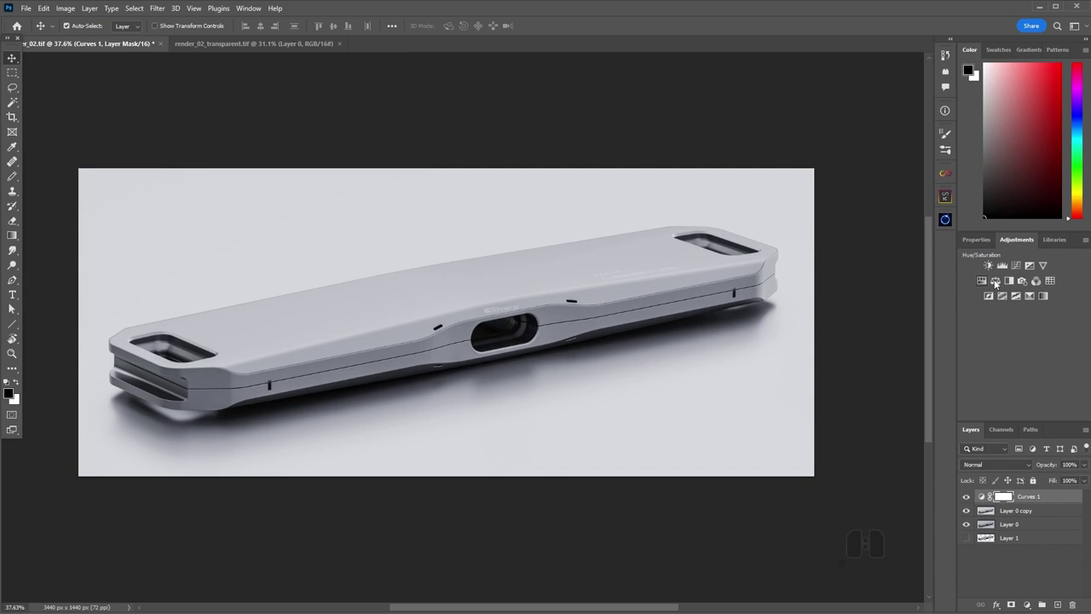
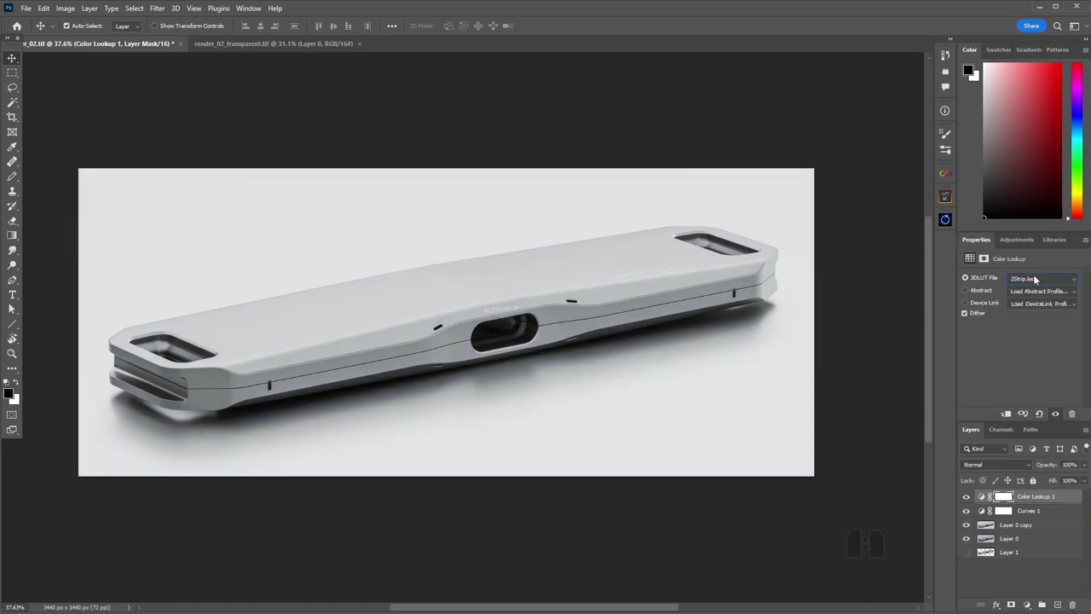
scroll("down", 3)
scroll("down", 3)
scroll("up", 3)
scroll("down", 3)
scroll("down", 3)
scroll("down", 3)
left_click(1044, 282)
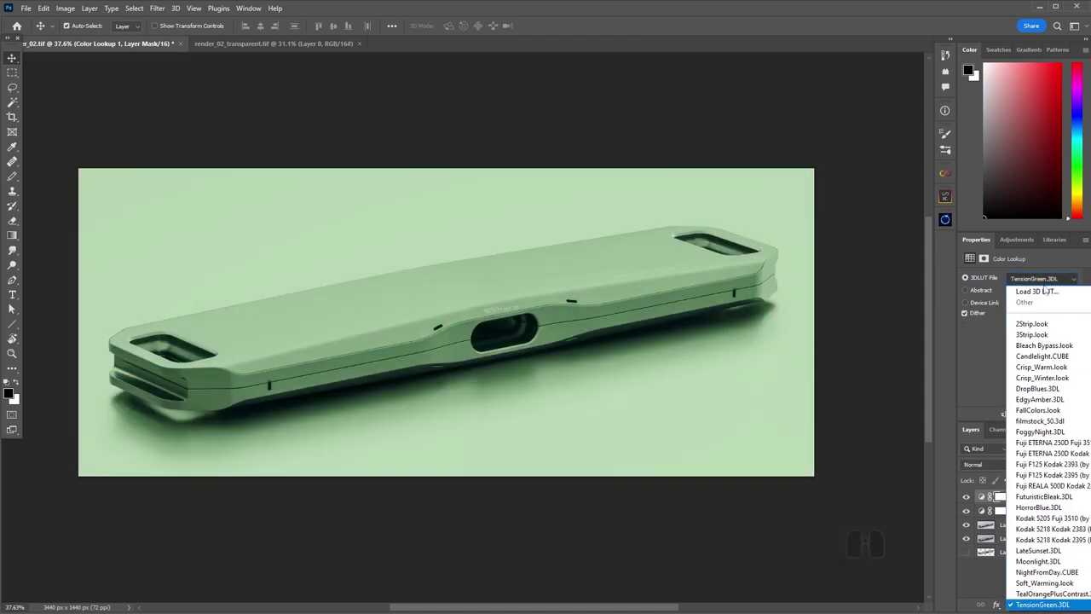
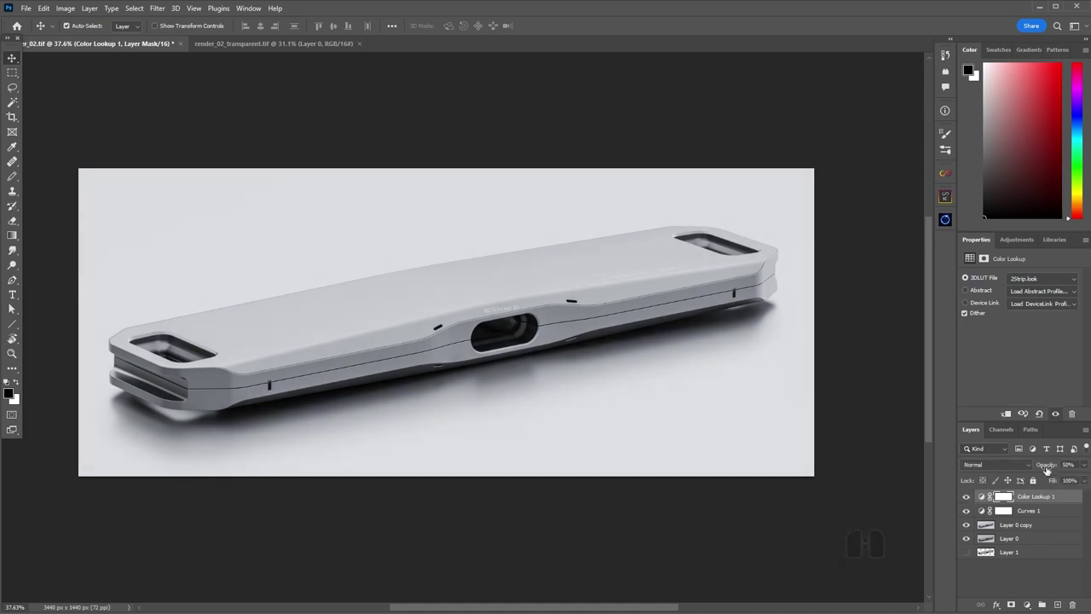
left_click(1047, 466)
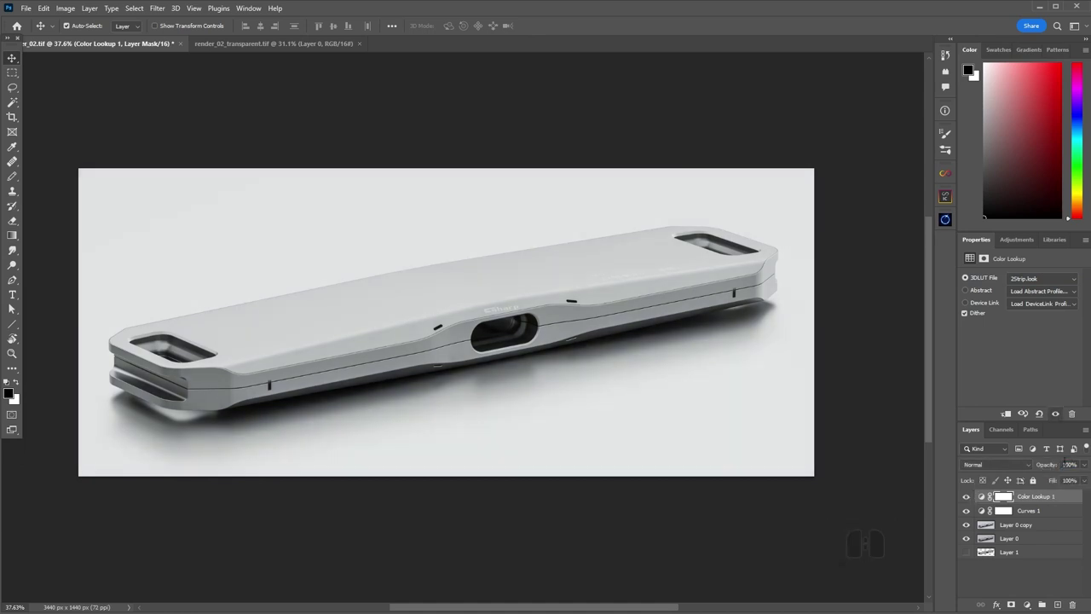
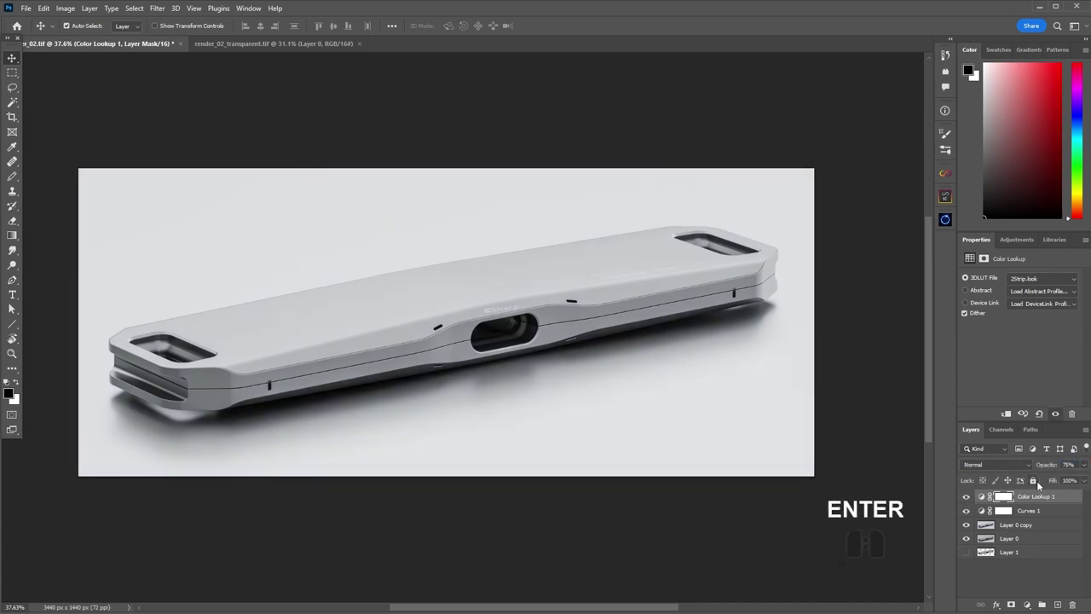
left_click(1054, 468)
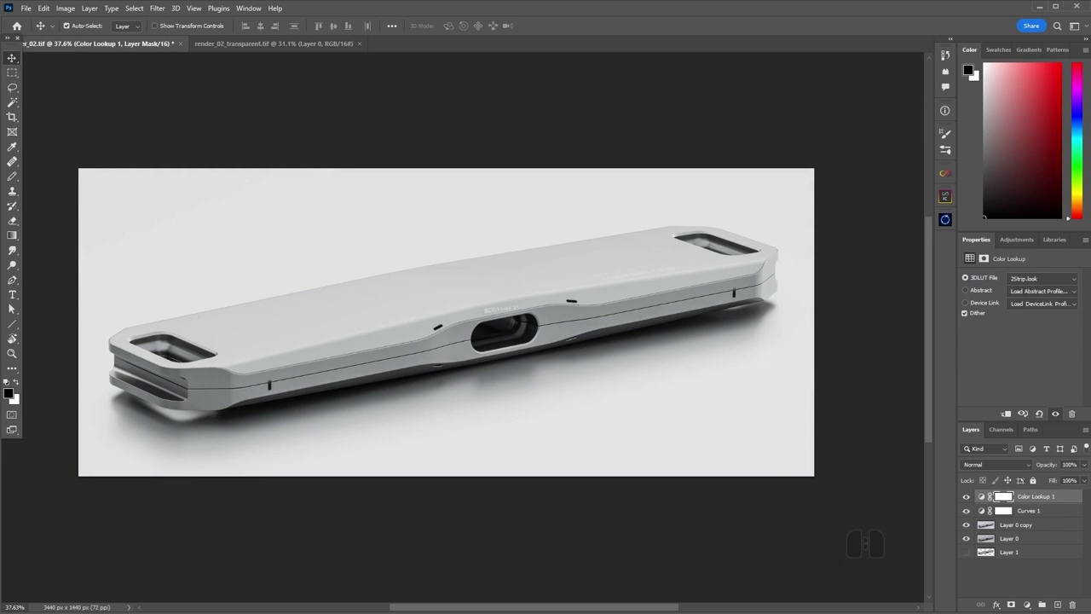
Step: Add a Color Balance layer with Midtones Yellow-Blue about +11 and Highlights Yellow-Blue at -12
left_click(986, 363)
left_click(1016, 242)
left_click(997, 283)
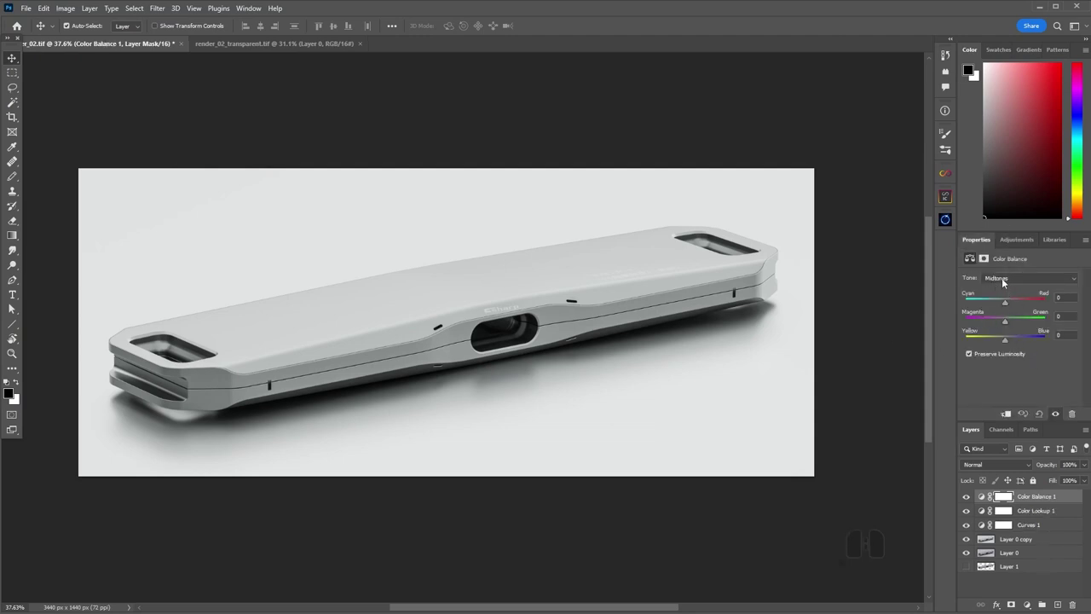
left_click(1008, 341)
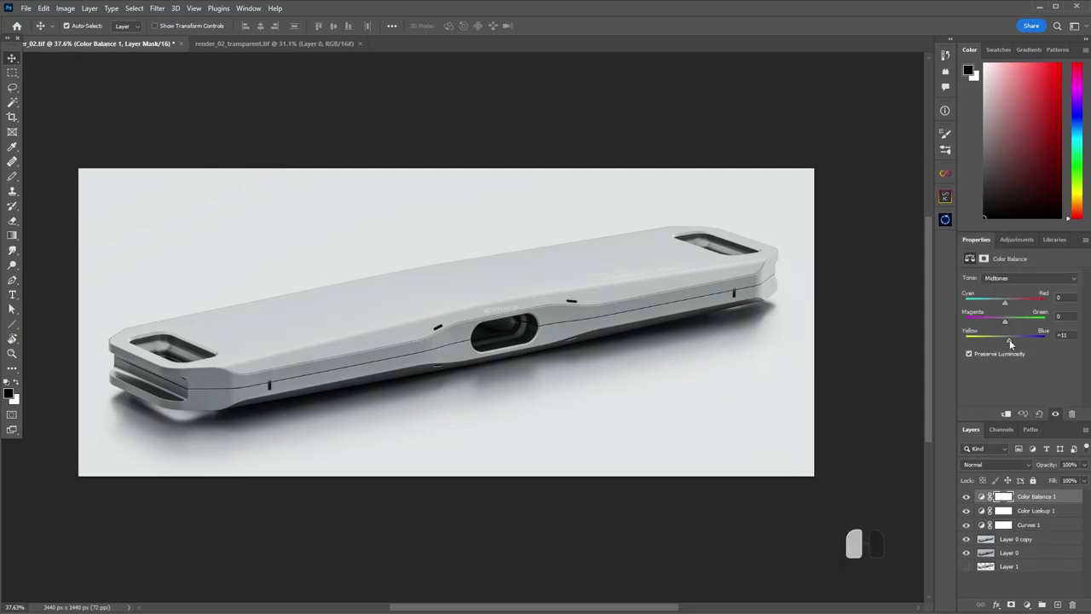
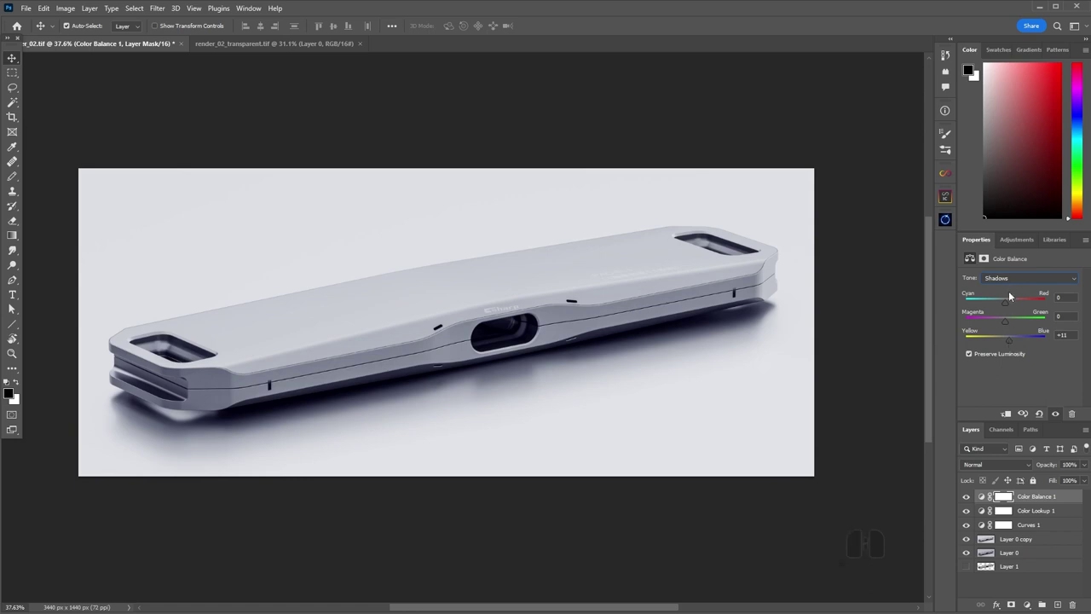
left_click(1016, 281)
left_click(1012, 307)
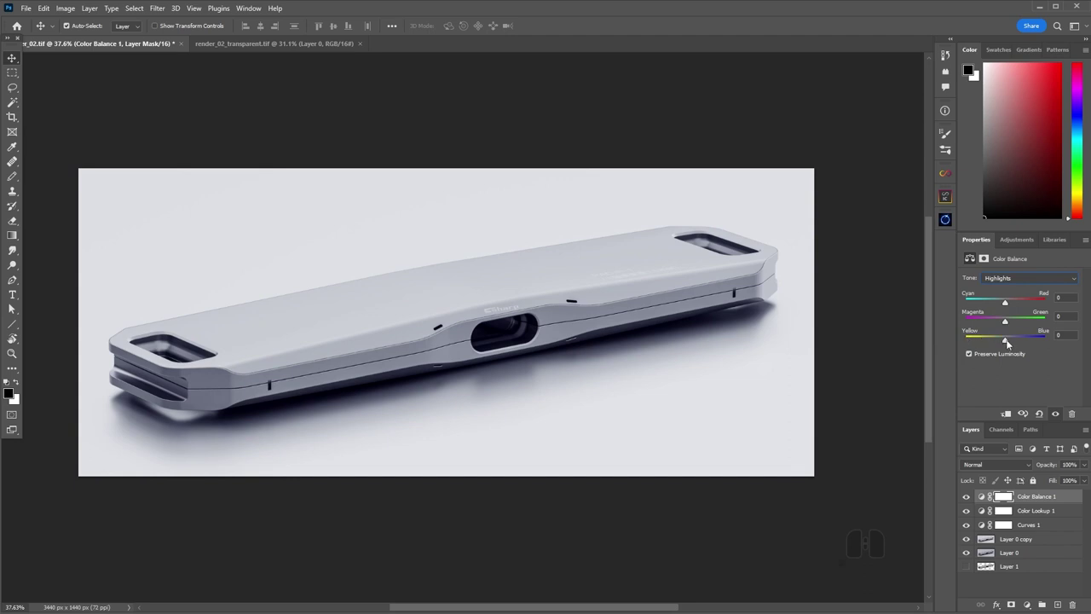
left_click(1008, 342)
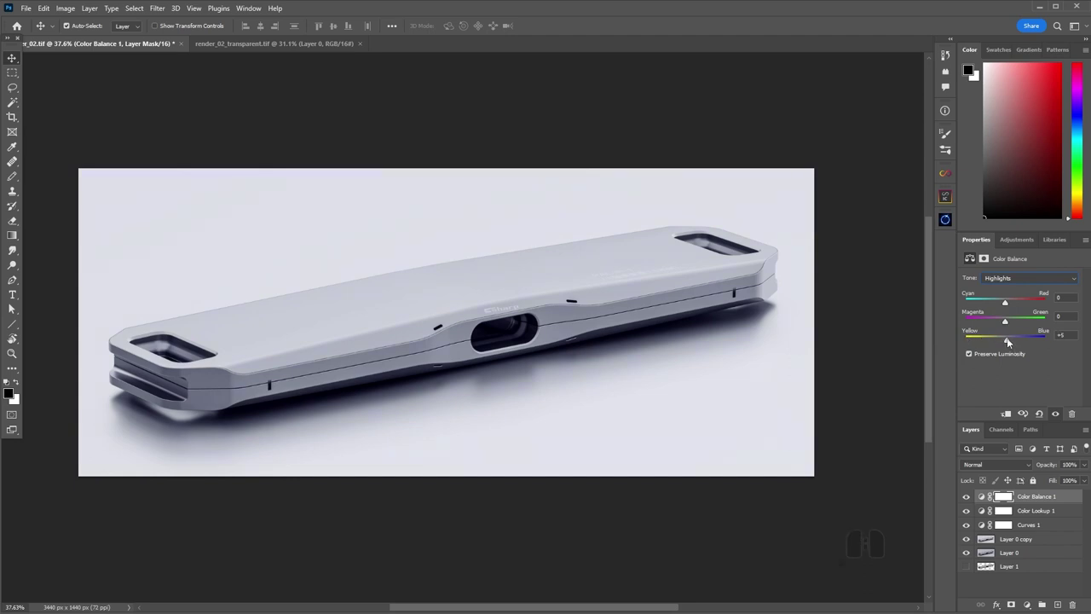
left_click_drag(1014, 341, 1003, 342)
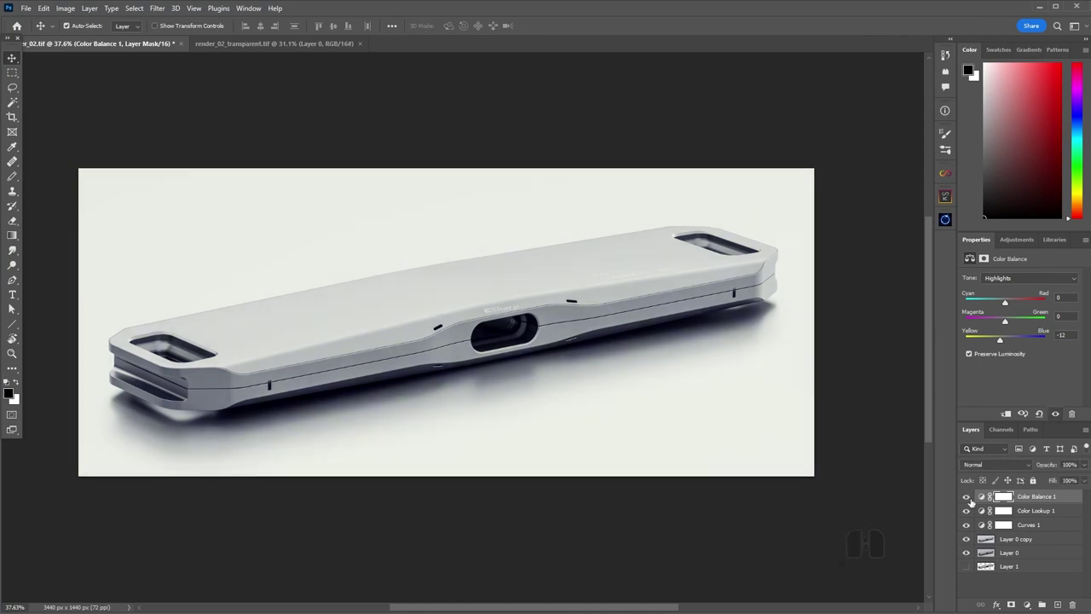
Step: Ease the Color Balance midtones Yellow-Blue tint down to +5
left_click(1014, 282)
left_click(1010, 299)
left_click(1015, 342)
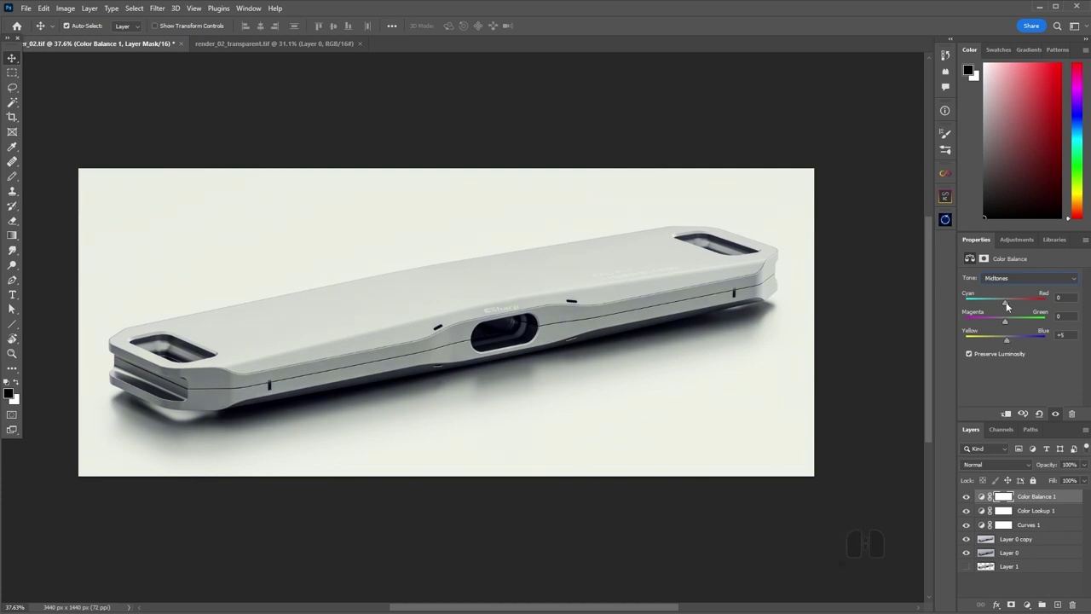
Step: Cool the shadows with Yellow-Blue +12, then load the device layer's outline as a selection
left_click(1017, 280)
left_click(1015, 295)
left_click(1010, 340)
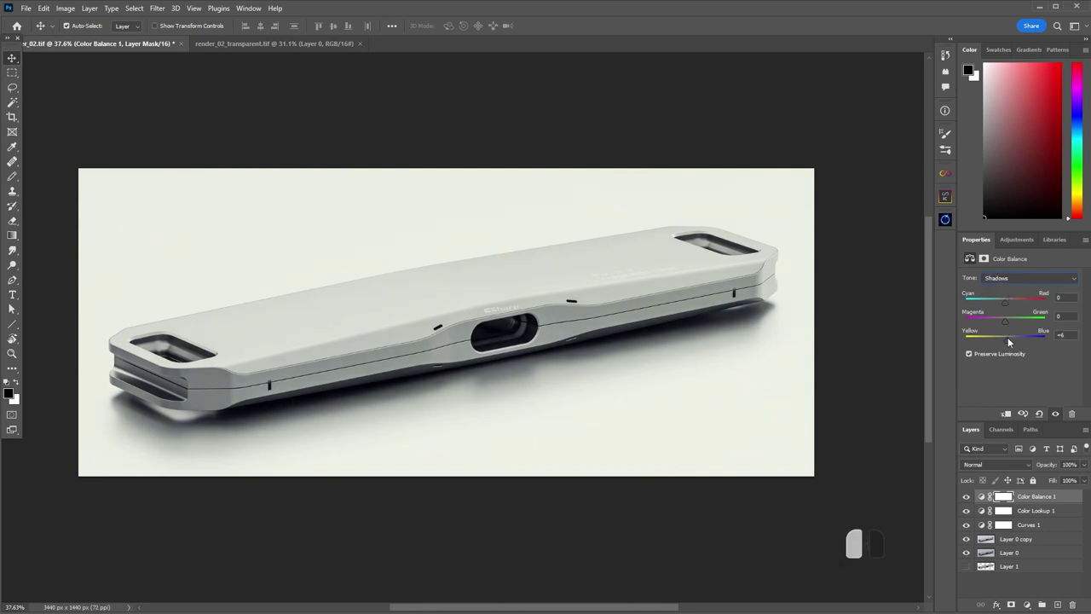
left_click(971, 500)
left_click(971, 500)
double_click(971, 499)
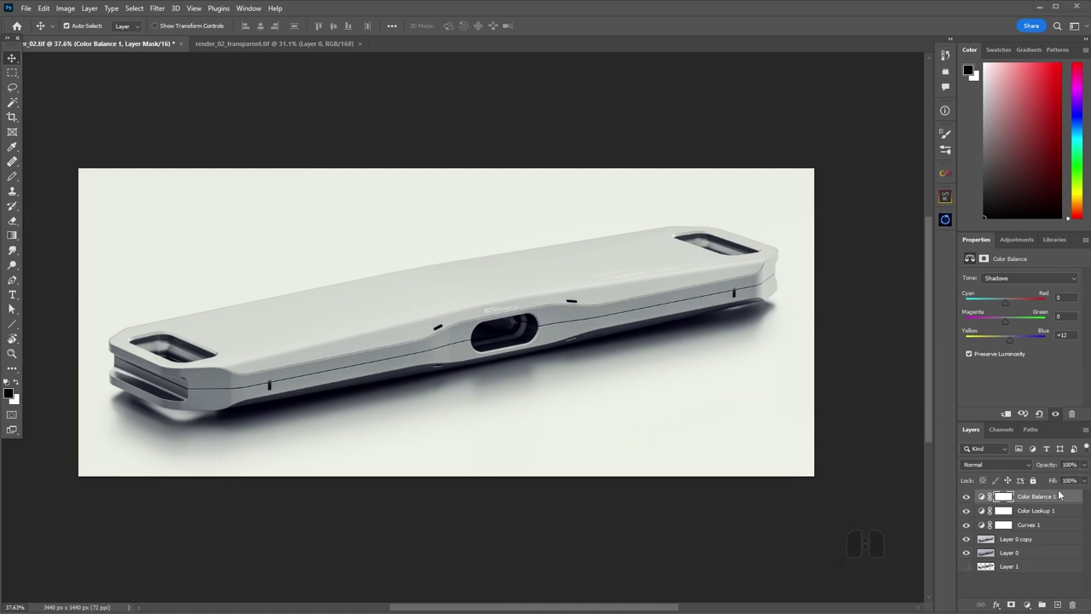
left_click(1031, 499)
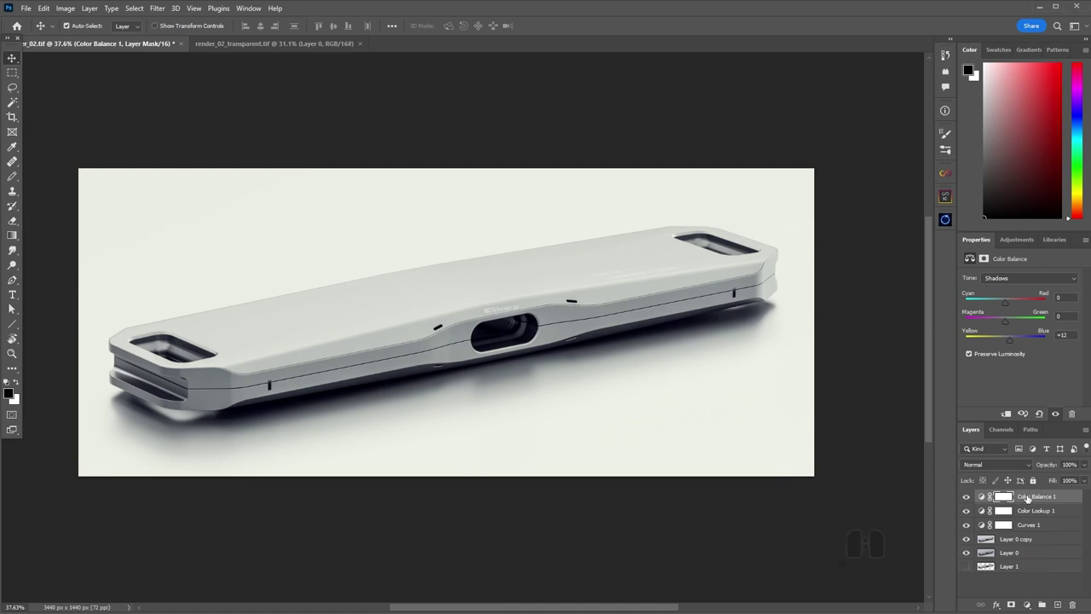
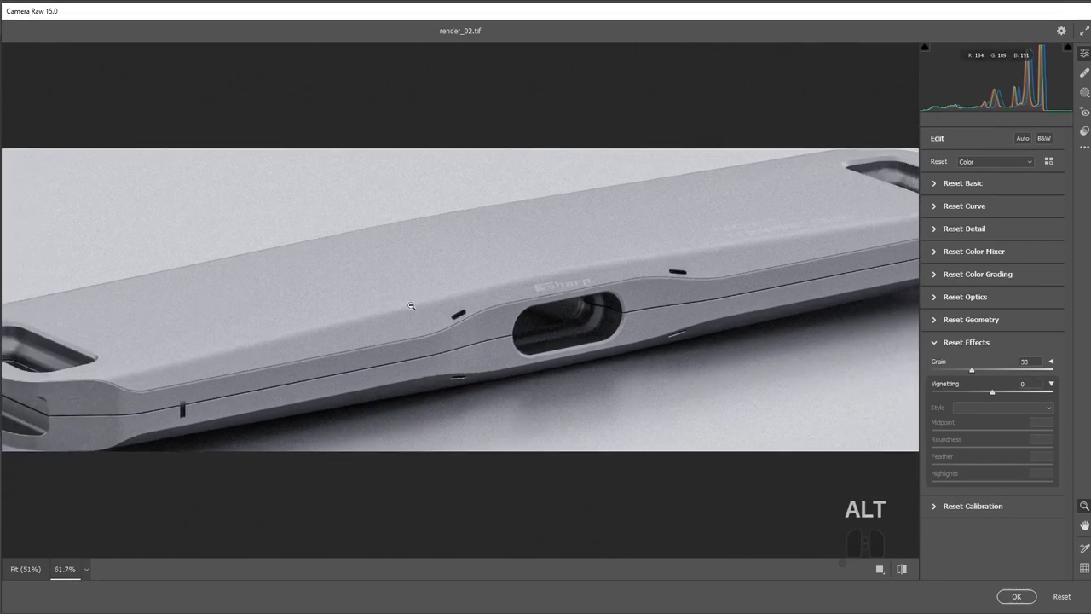
Step: Deselect the device outline after the Grain 33 pass and launch the Camera Raw filter again
scroll("down", 3)
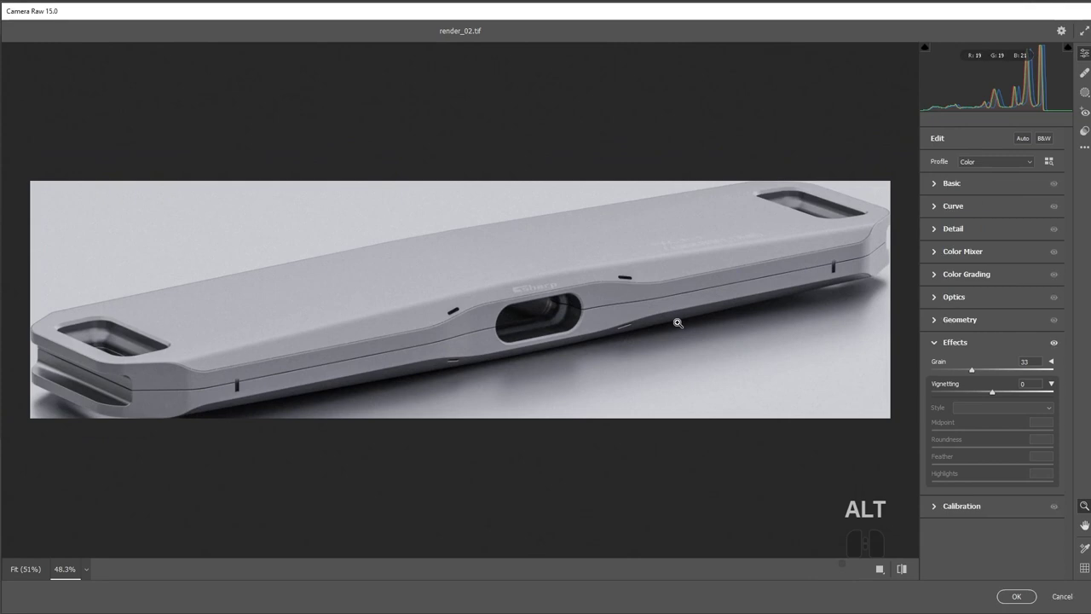
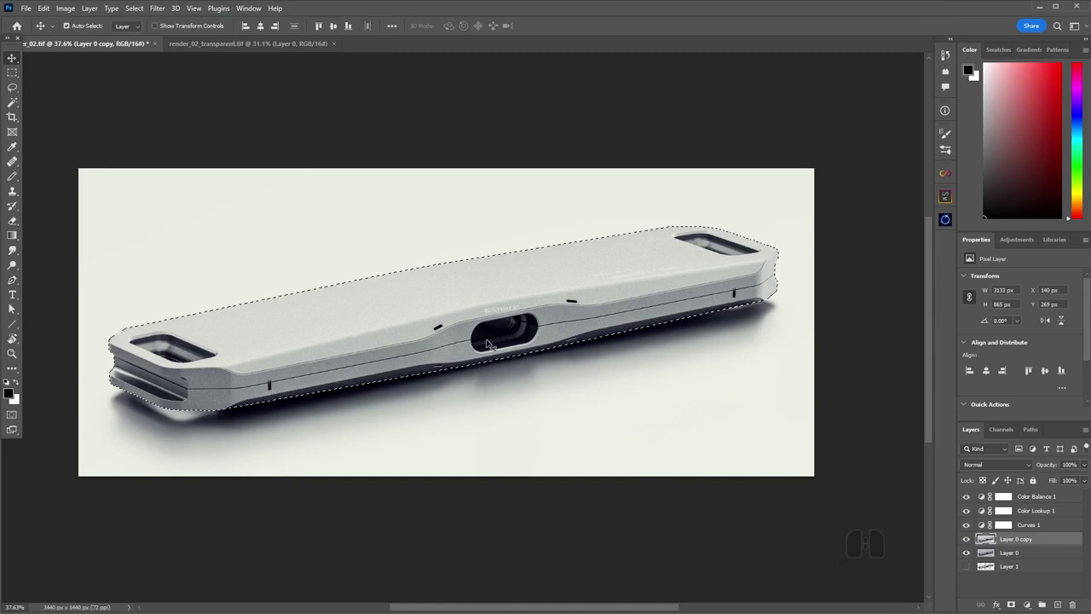
key("ctrl+d")
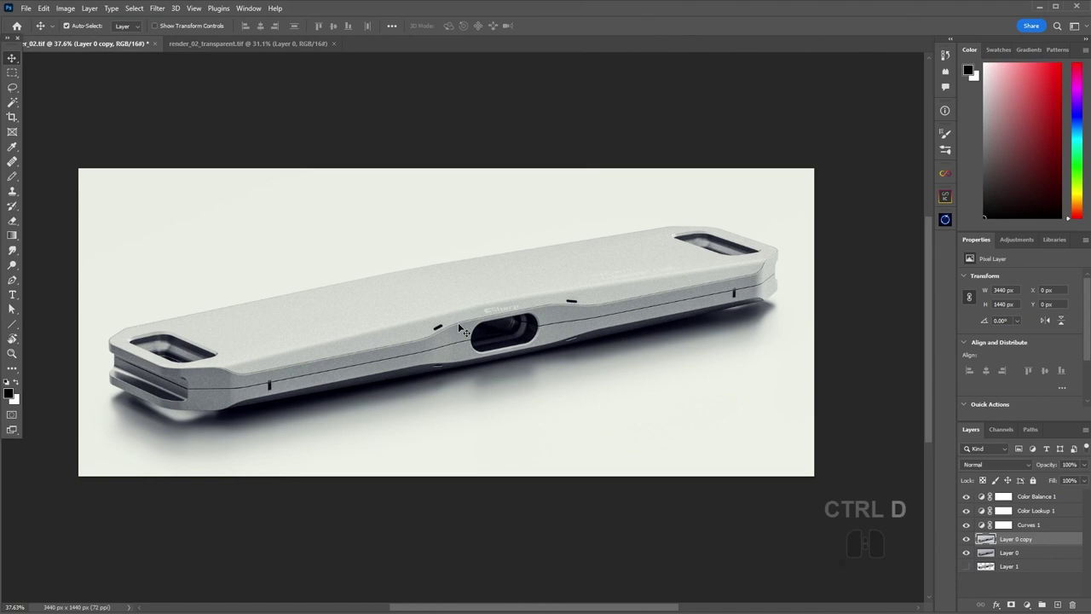
key("ctrl+z")
key("ctrl+z")
key("ctrl+d")
left_click(156, 9)
left_click(192, 92)
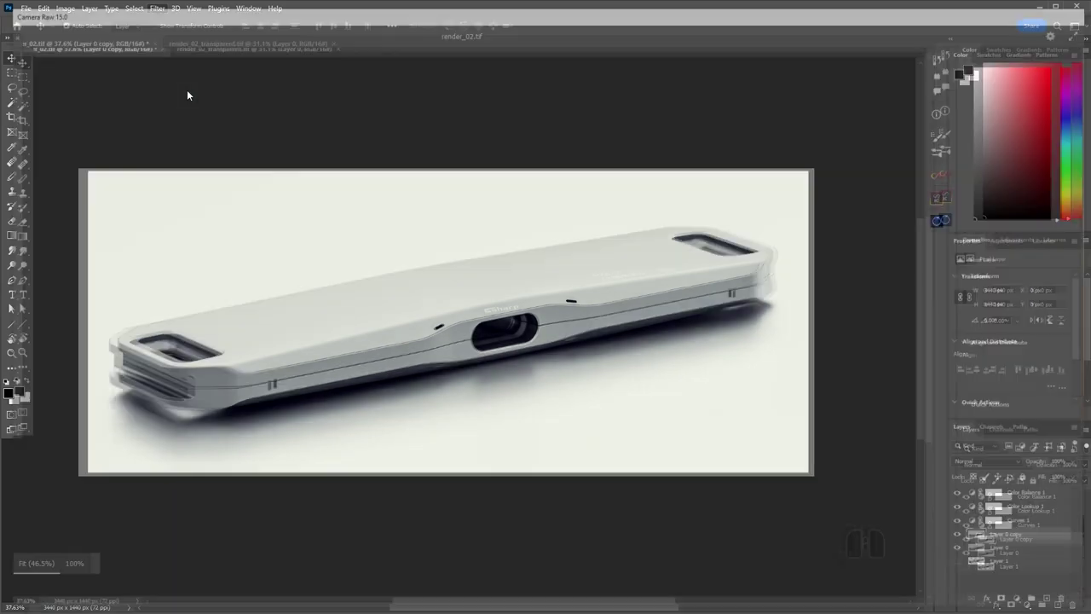
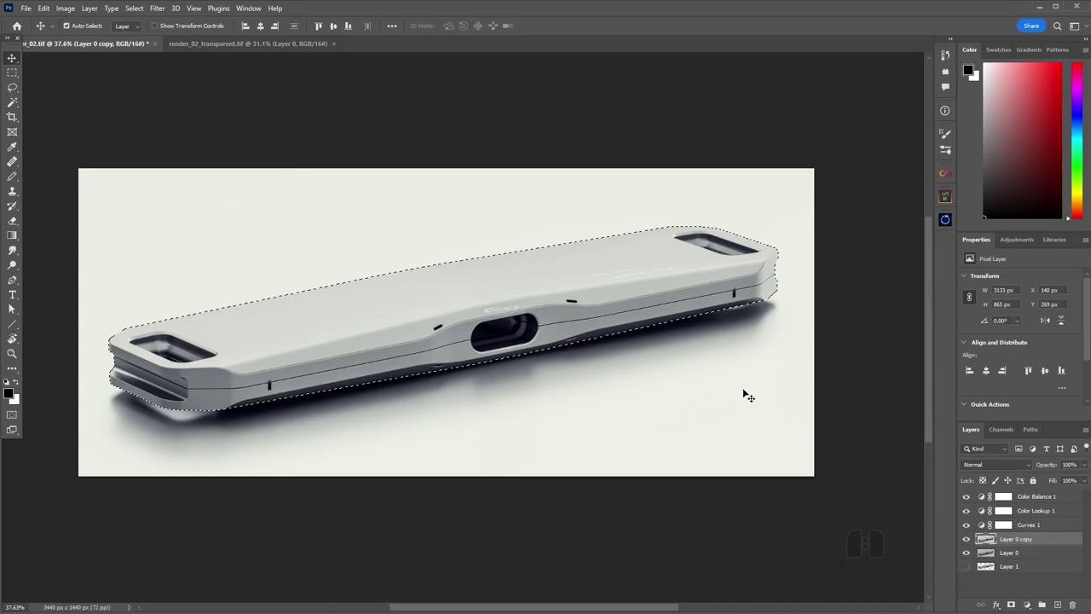
Step: Save the graded grainy render as a PSD and fit the whole render in view
key("ctrl+d")
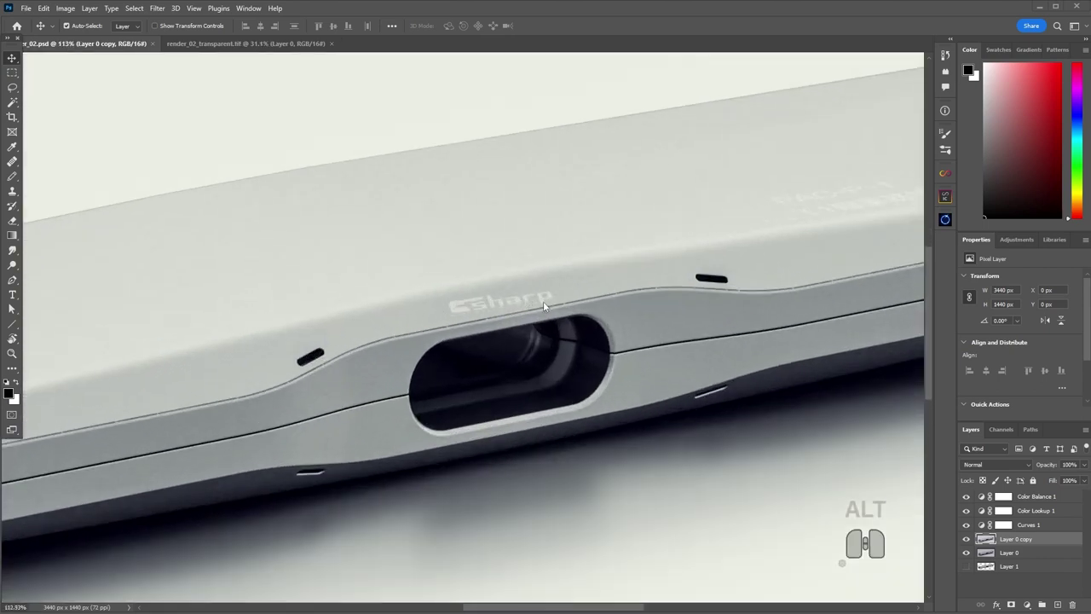
scroll("up", 3)
middle_click(563, 312)
key("space")
left_click(578, 318)
key("space")
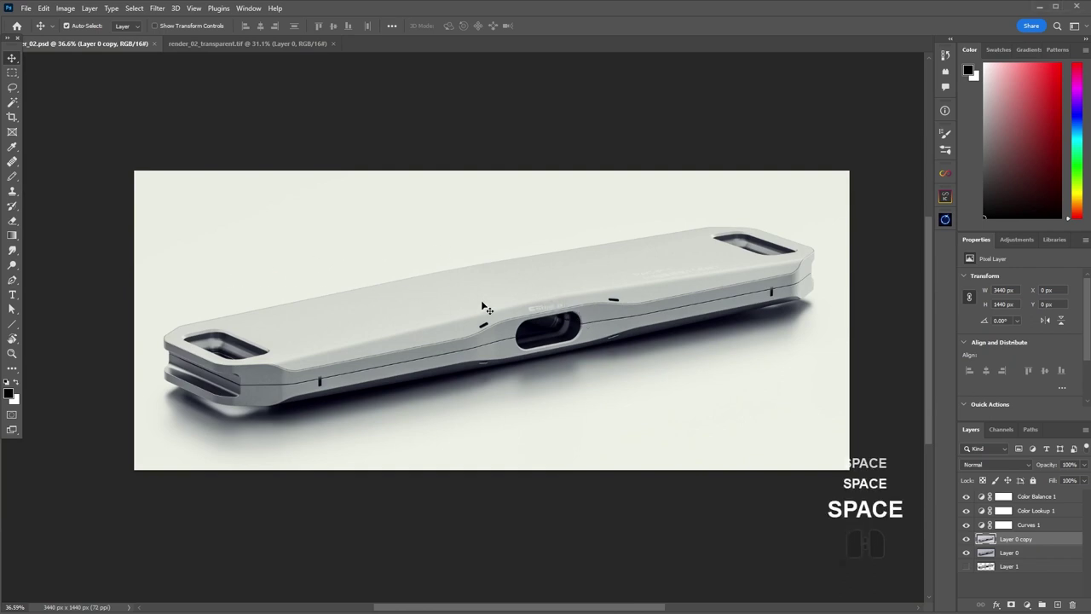
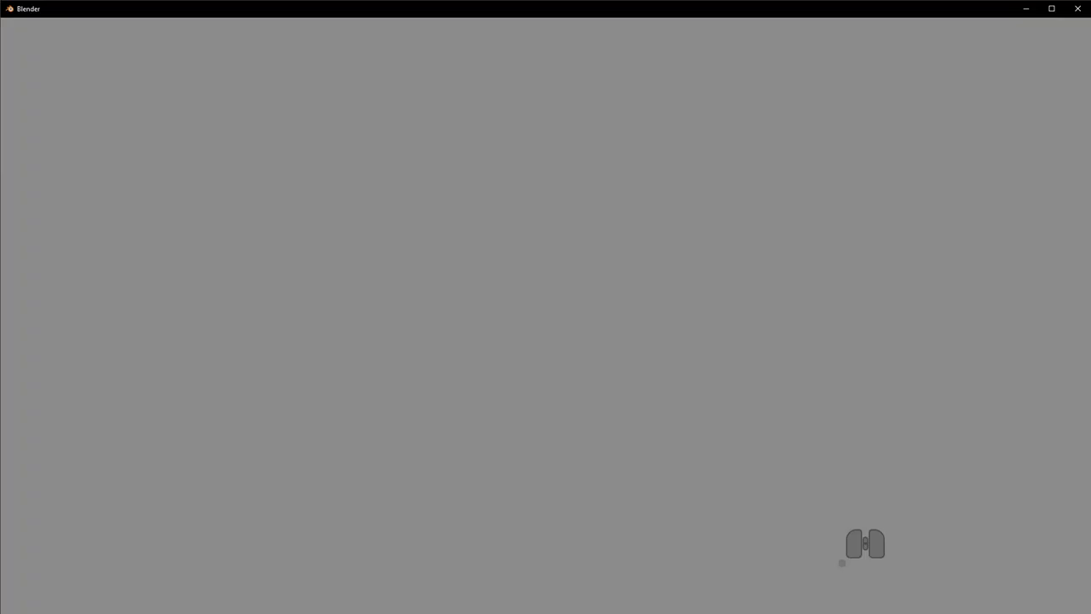
Step: Bring up the DECALmachine decal library and browse the brand logo decal variants
key("v")
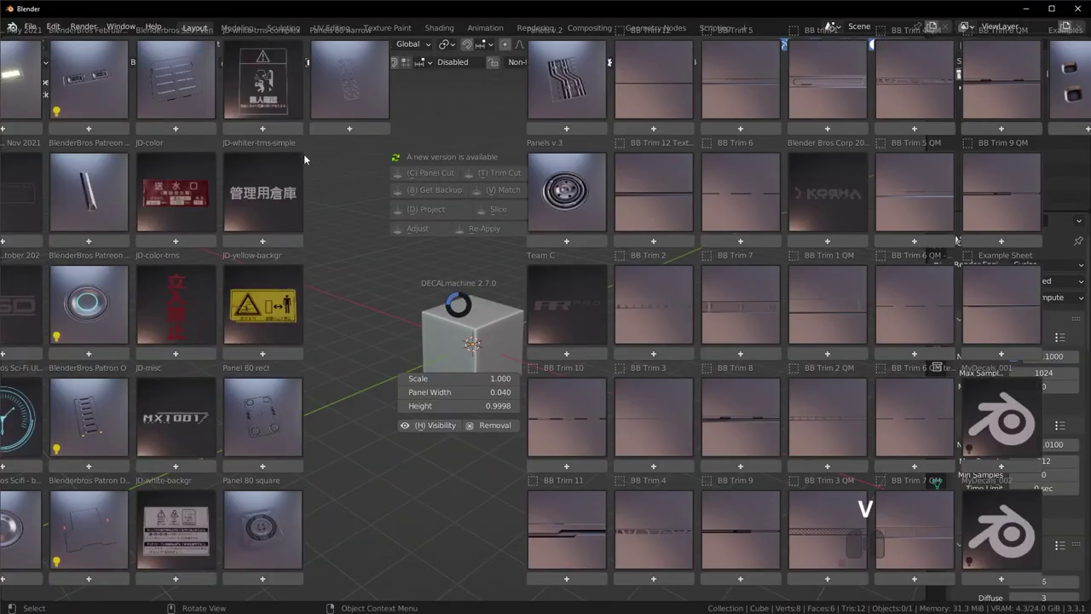
left_click(175, 422)
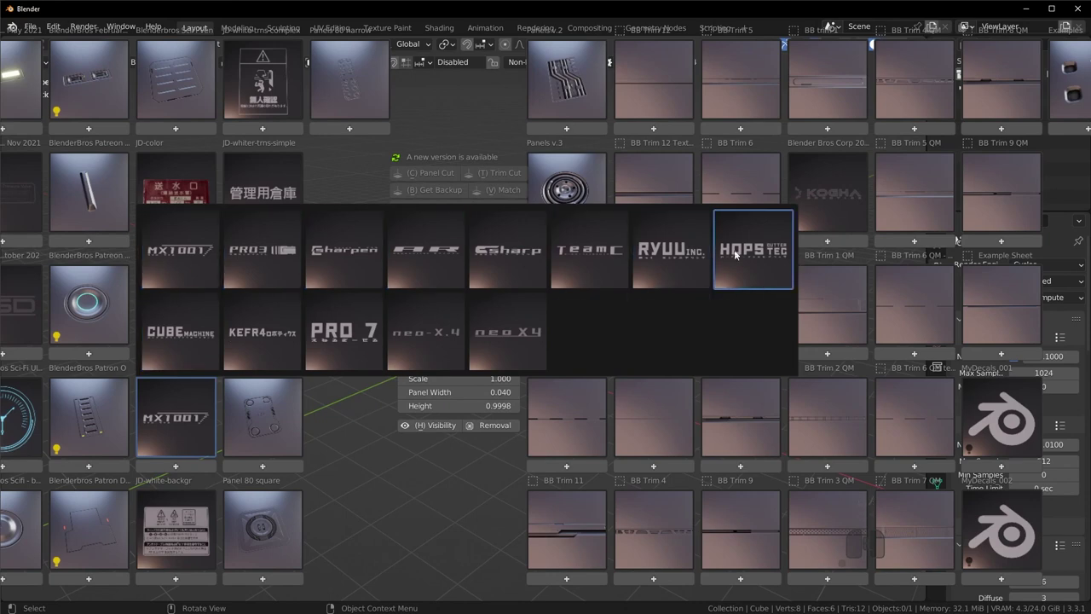
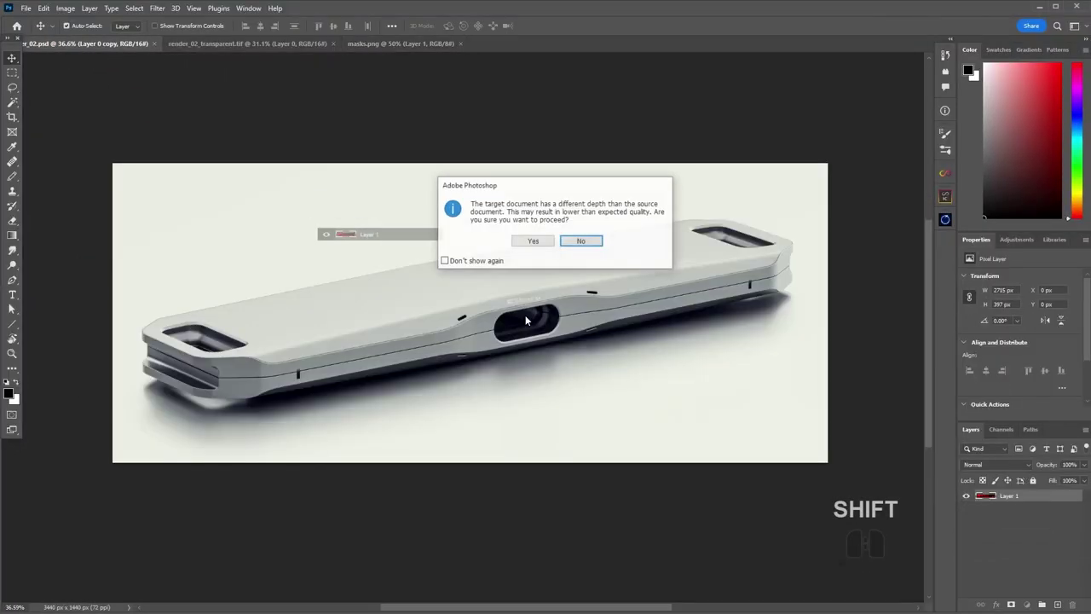
Step: Confirm pasting the Sharp logo mask, start Free Transform, and blend it with Soft Light
left_click(548, 243)
key("ctrl+t")
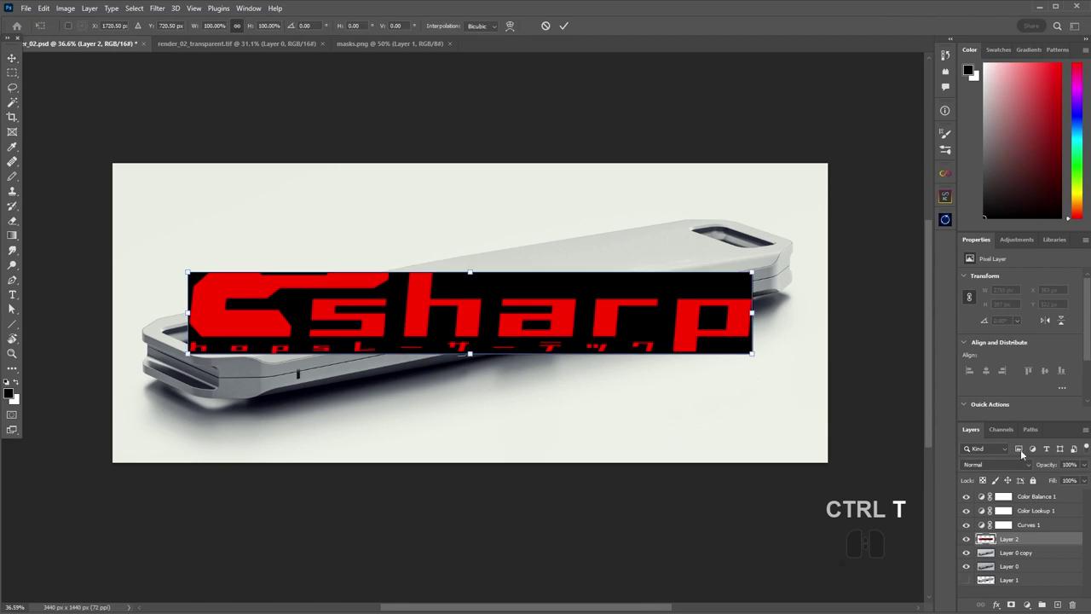
left_click(996, 466)
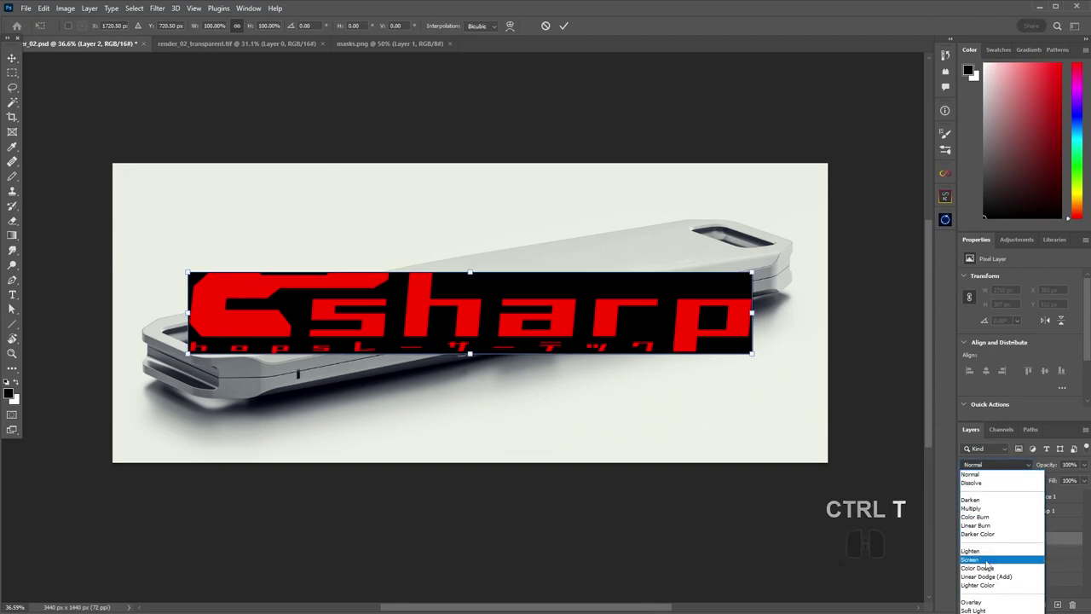